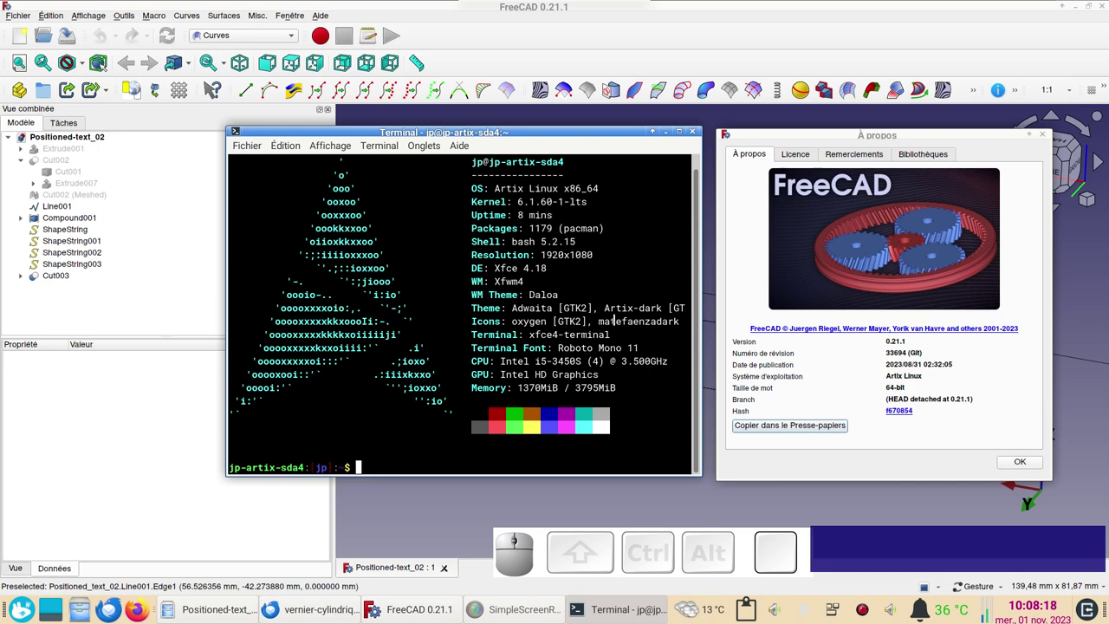
- Close the Positioned-text_02 document, leaving an empty workspace
left_click(1026, 466)
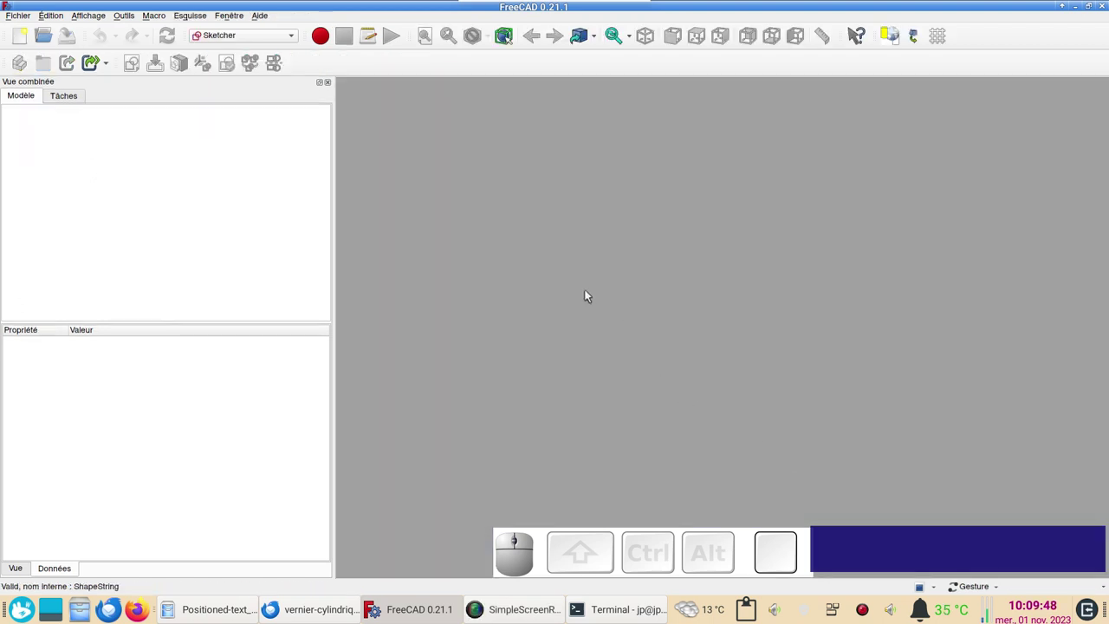
- Start a new document and a new sketch on the XY plane in Sketcher
left_click(29, 42)
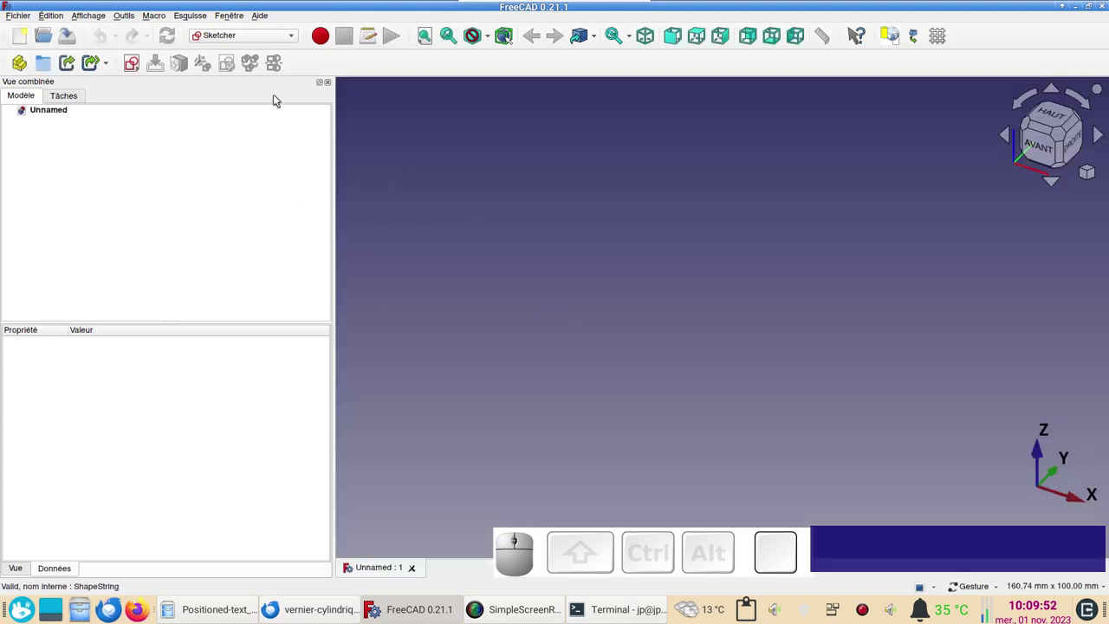
left_click(273, 45)
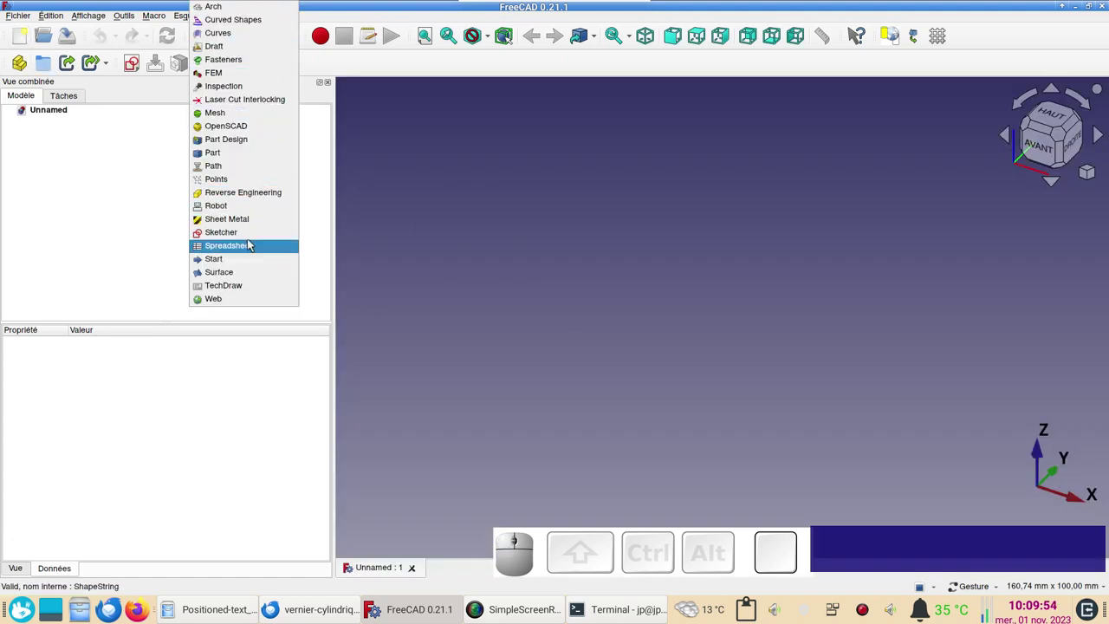
left_click(251, 231)
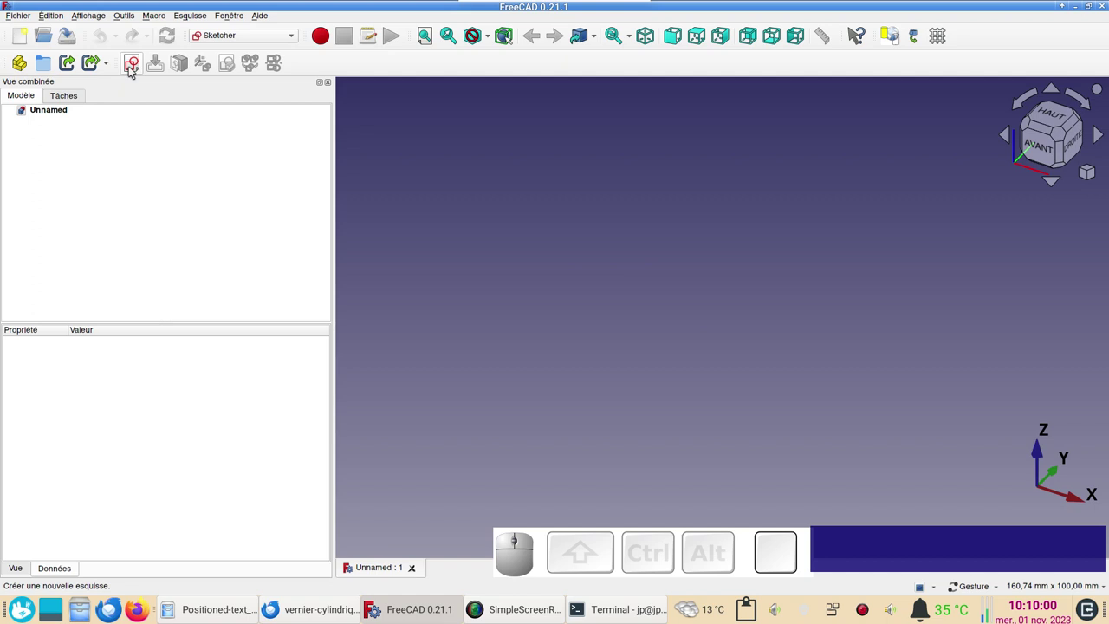
left_click(133, 70)
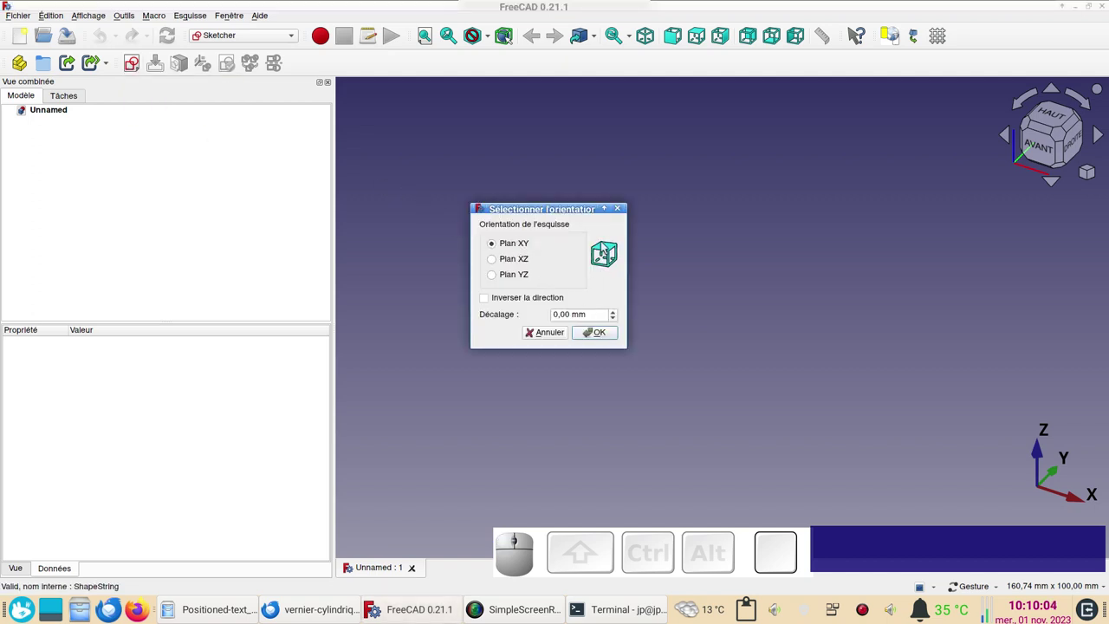
left_click(593, 335)
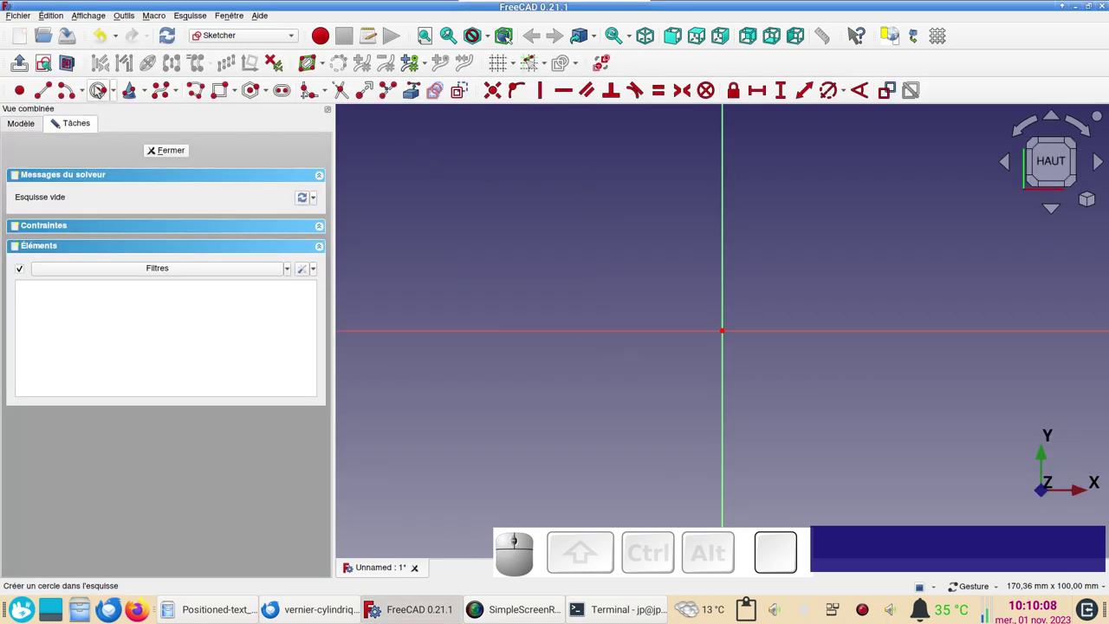
- Draw a 50 mm diameter circle centred on the origin and close the sketch
left_click(98, 87)
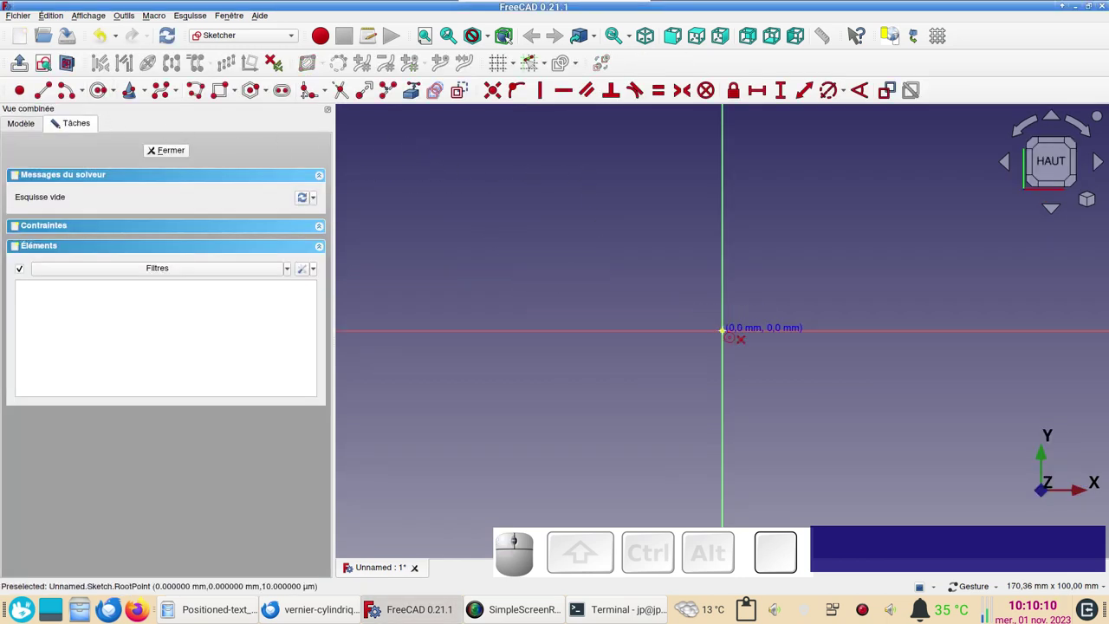
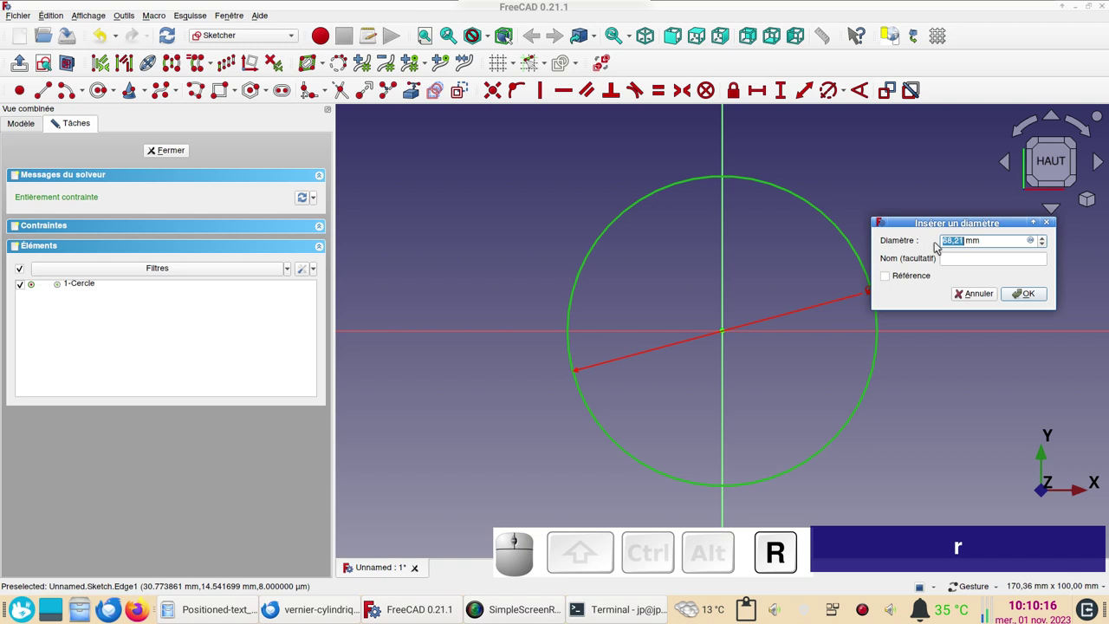
key("KP_5")
key("KP_0")
key("Return")
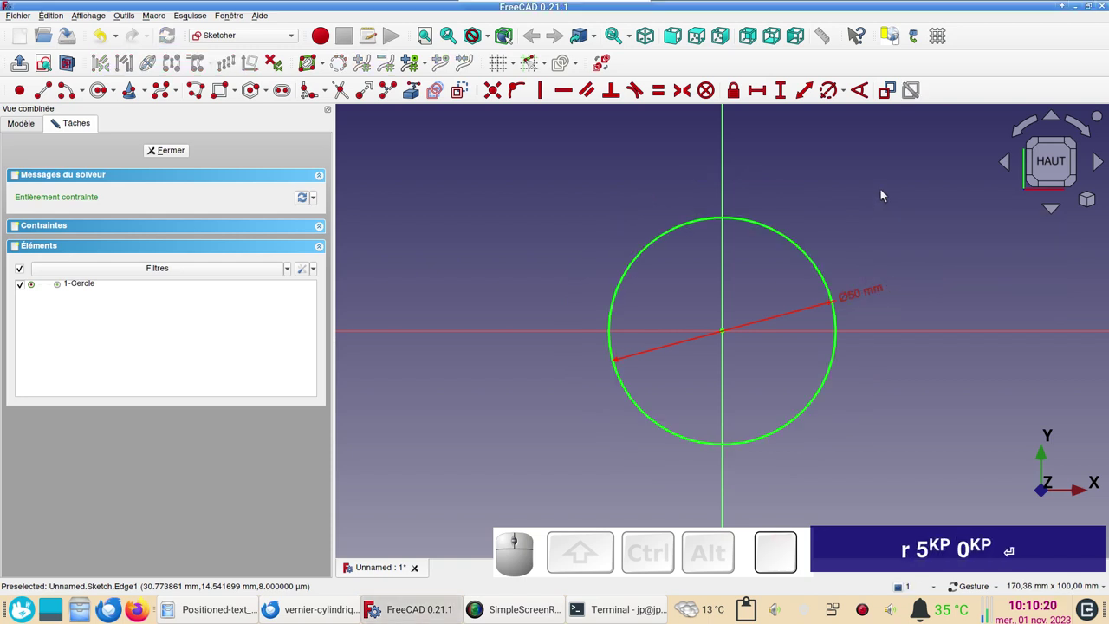
left_click(173, 152)
left_click(257, 42)
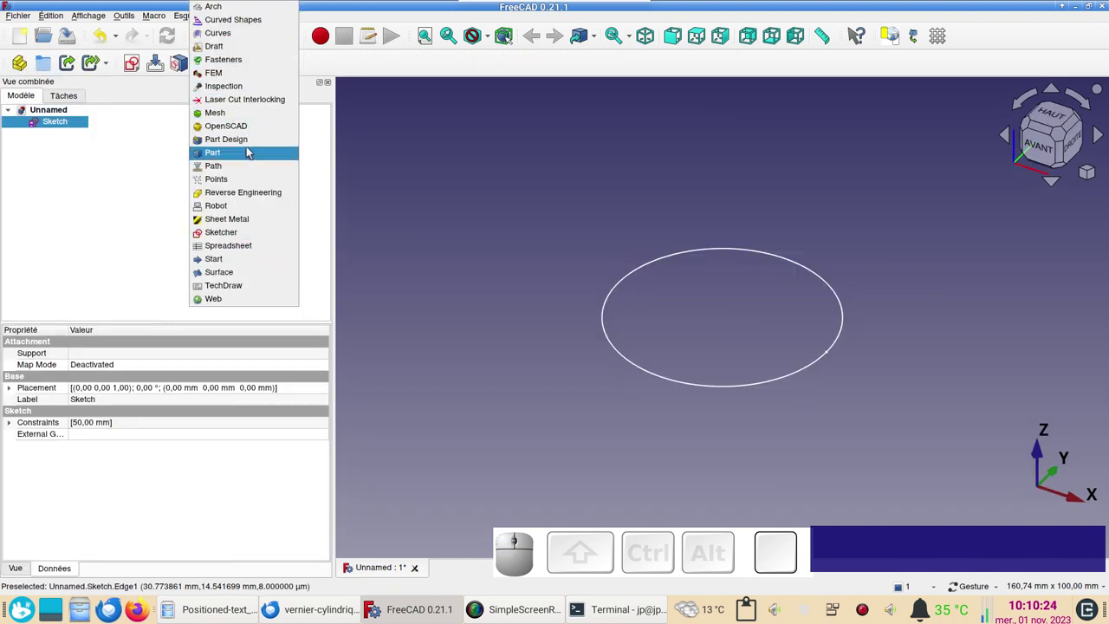
- In the Part workbench, extrude the circle sketch 40 mm into a solid cylinder
left_click(251, 150)
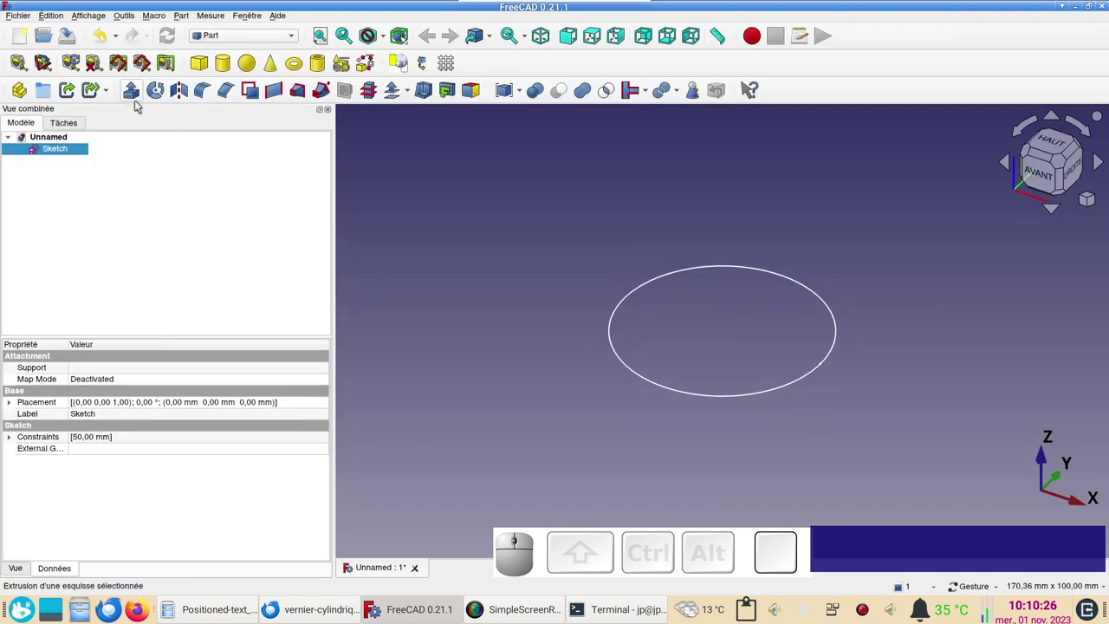
left_click(140, 95)
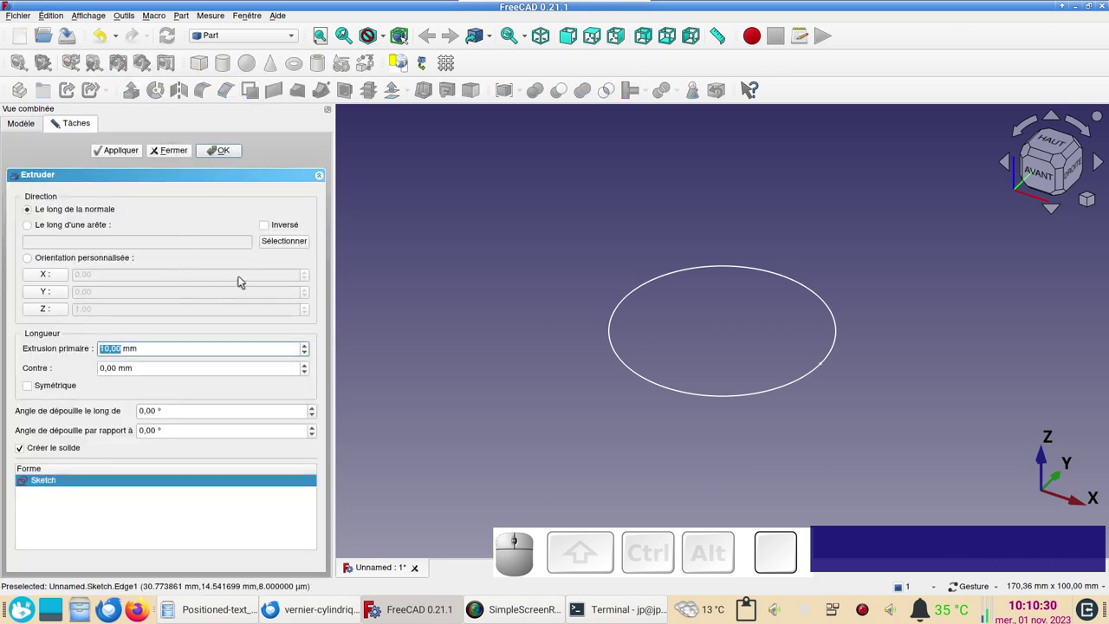
key("KP_4")
key("KP_0")
key("KP_Enter")
left_click_drag(857, 411, 845, 397)
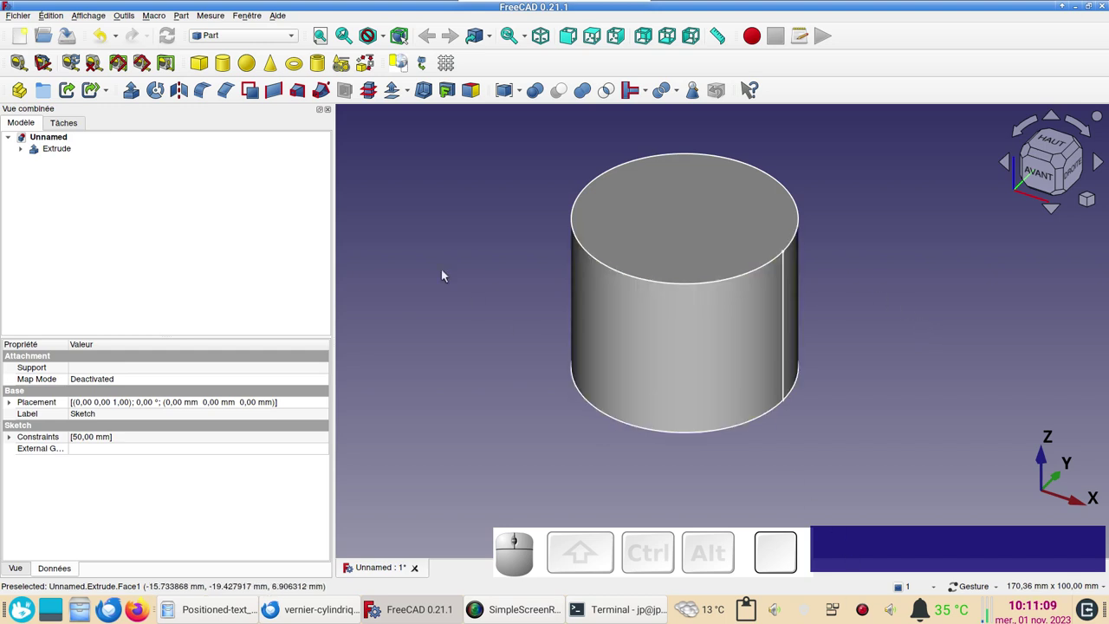
- Back in Sketcher, start a second empty sketch on the XZ plane
left_click(268, 42)
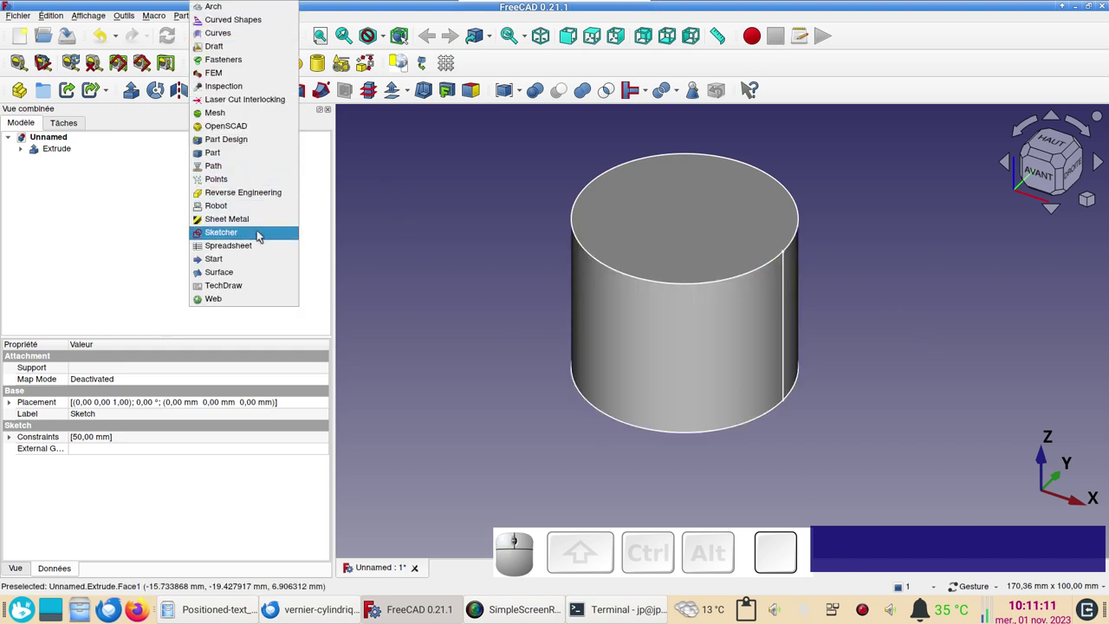
left_click(262, 239)
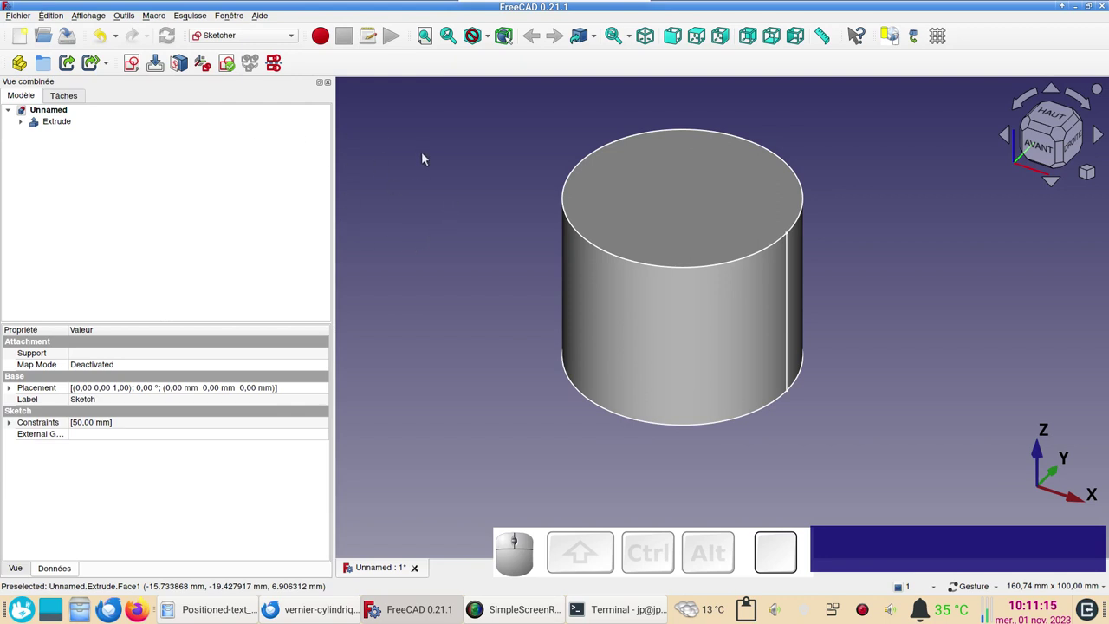
left_click(425, 156)
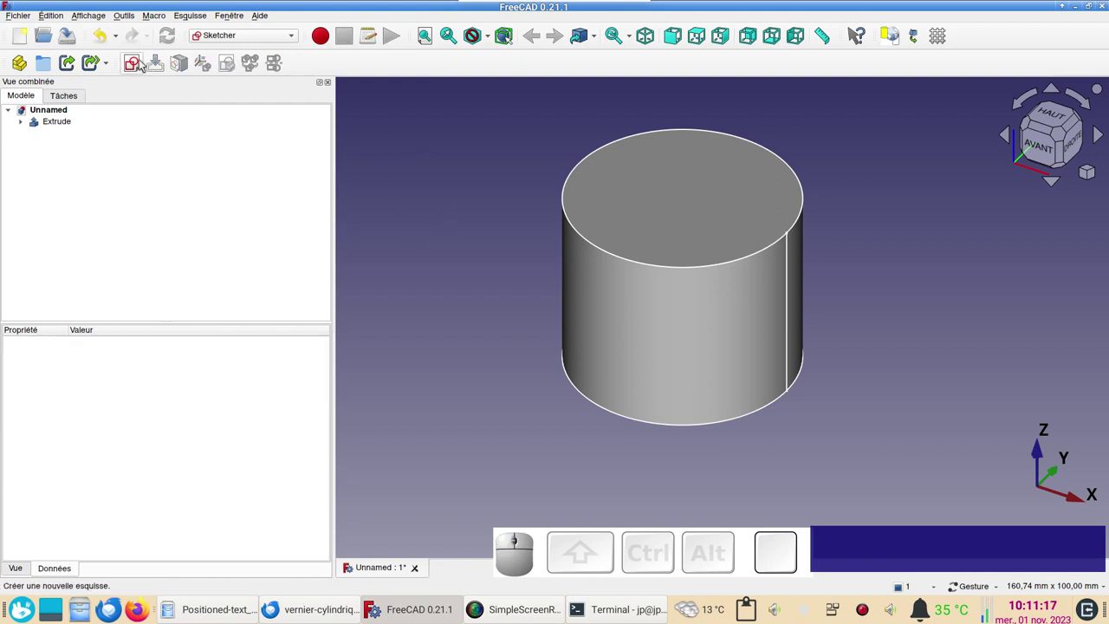
left_click(132, 69)
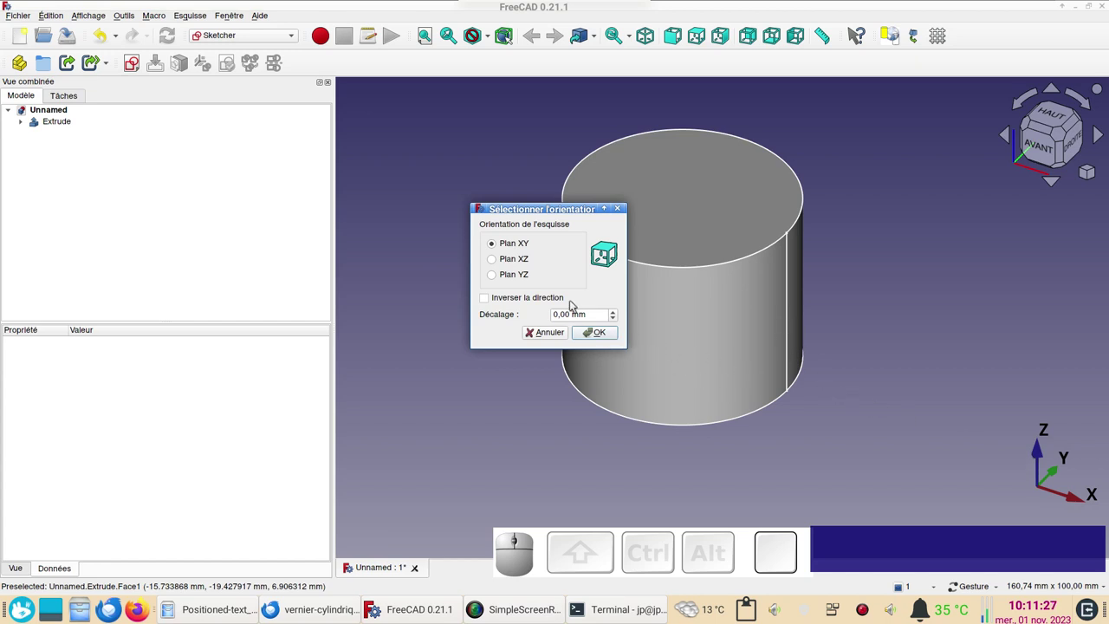
left_click(524, 260)
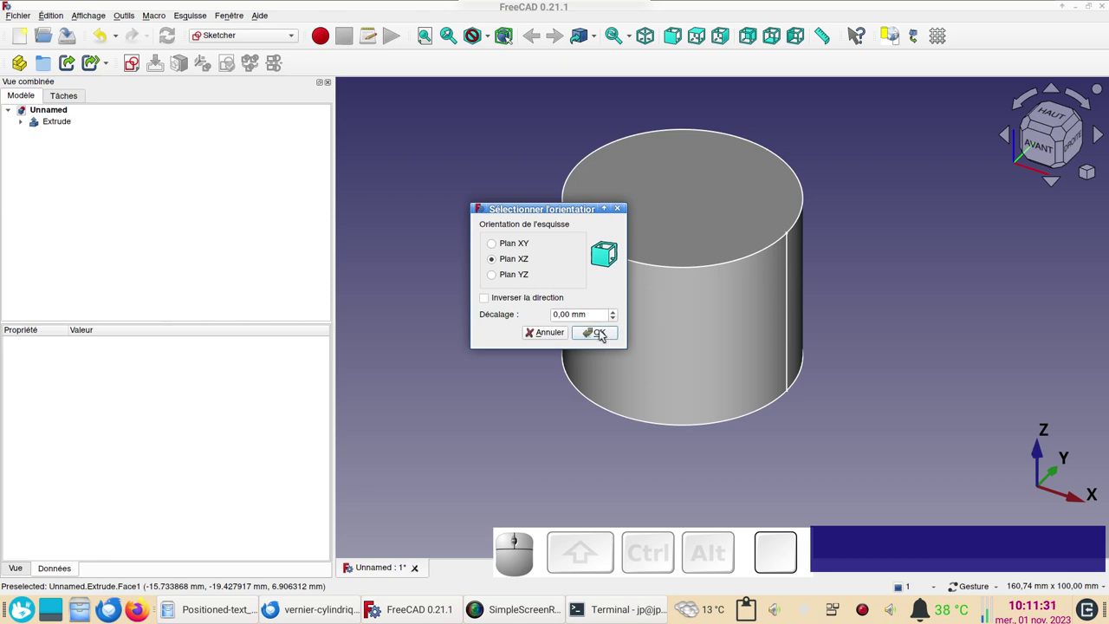
left_click(604, 331)
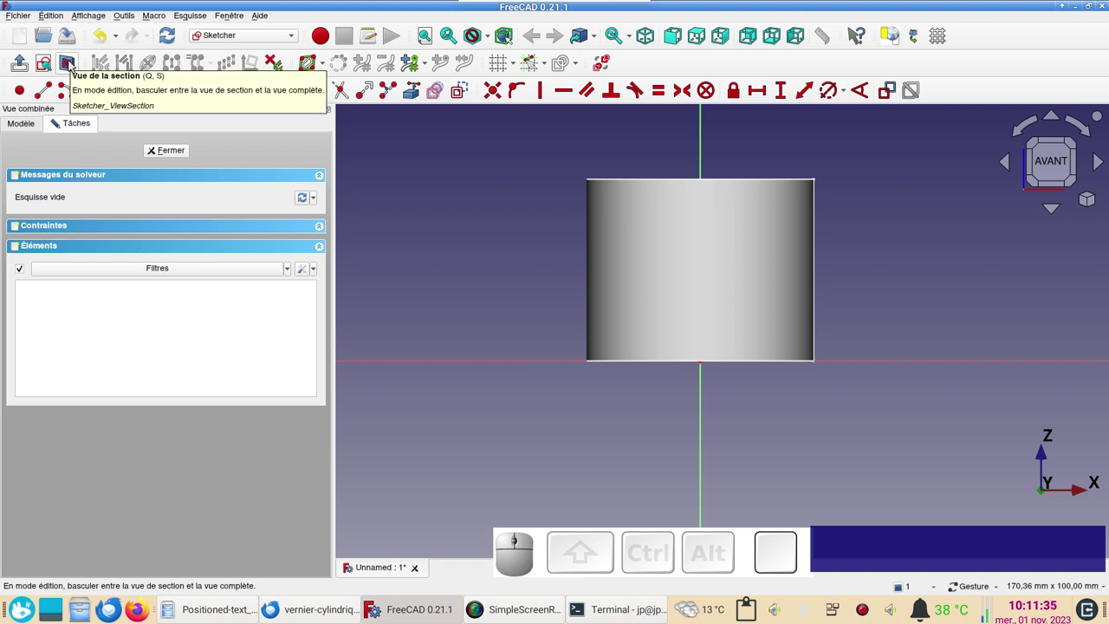
- Draw a small circle on the vertical axis and constrain its diameter to 6 mm
left_click(73, 64)
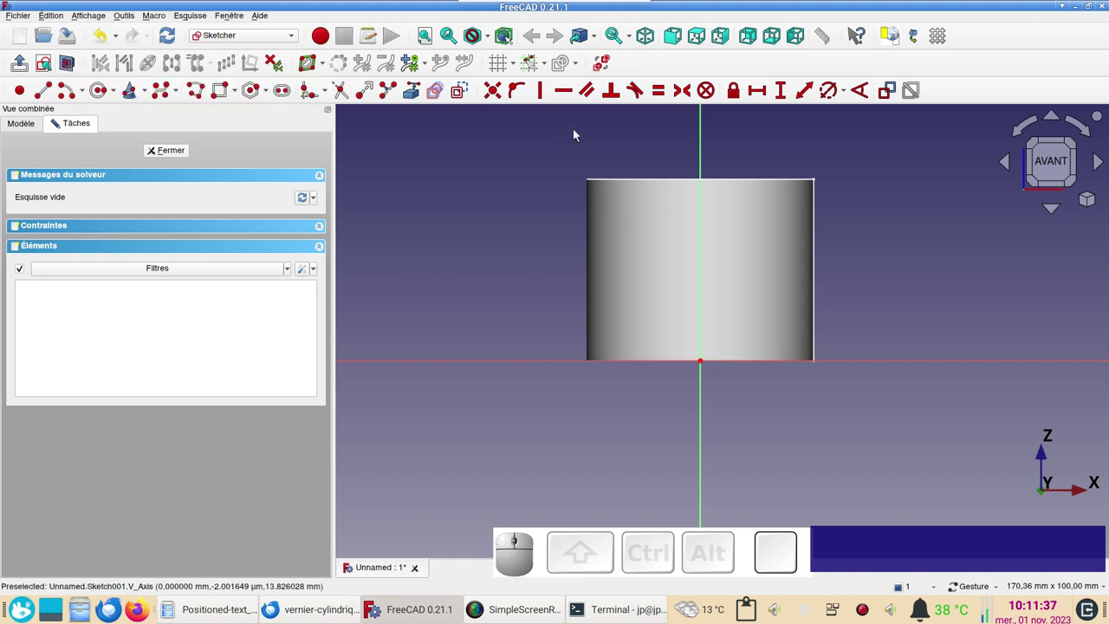
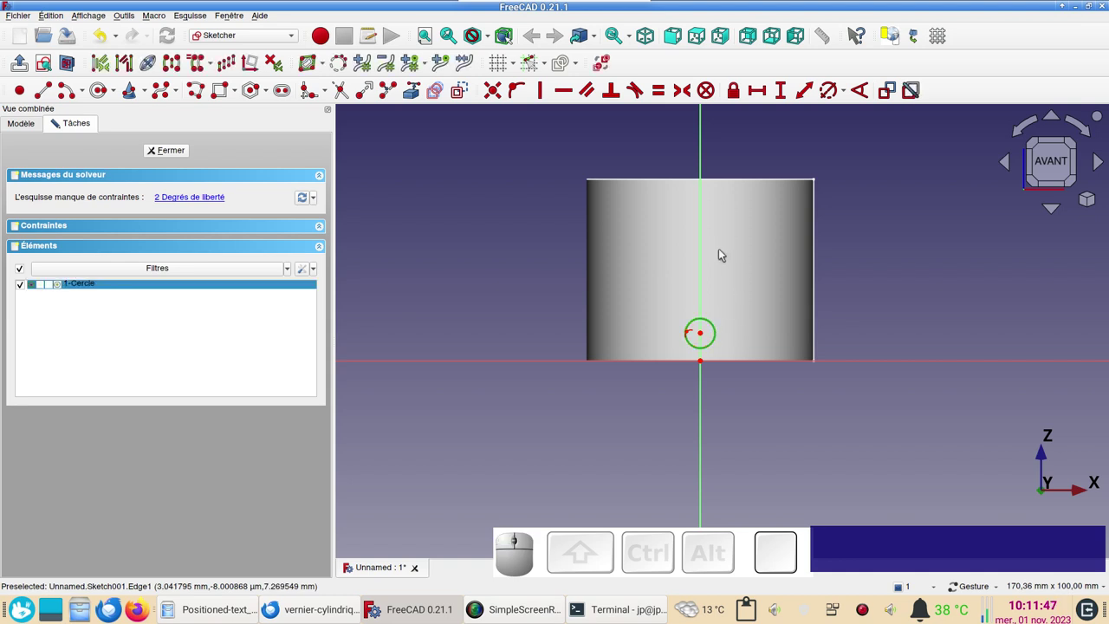
key("r")
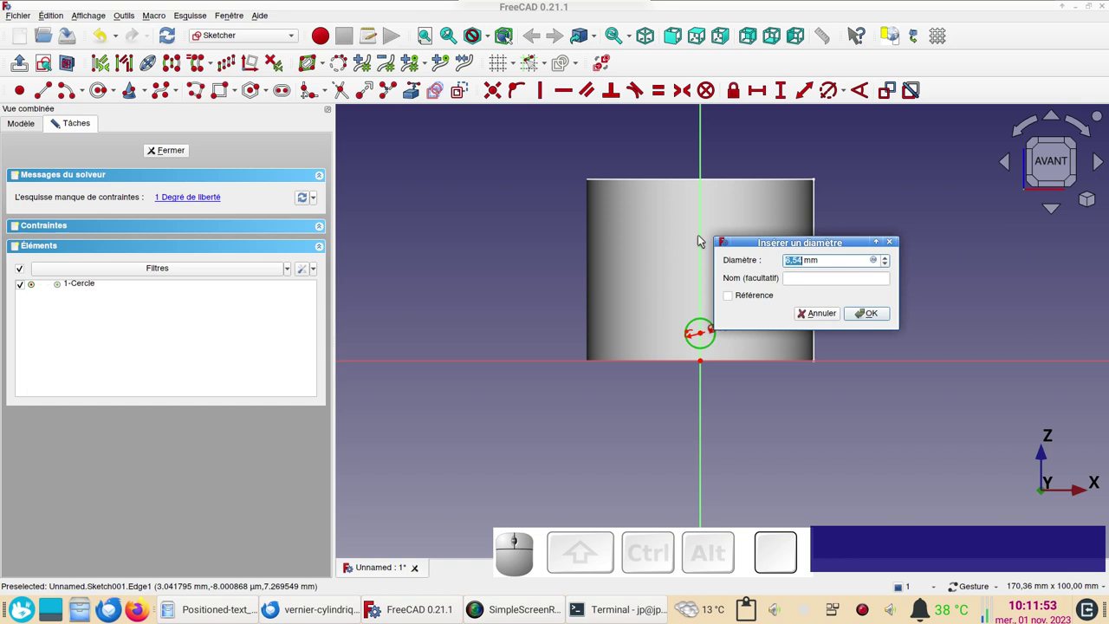
key("KP_6")
key("Return")
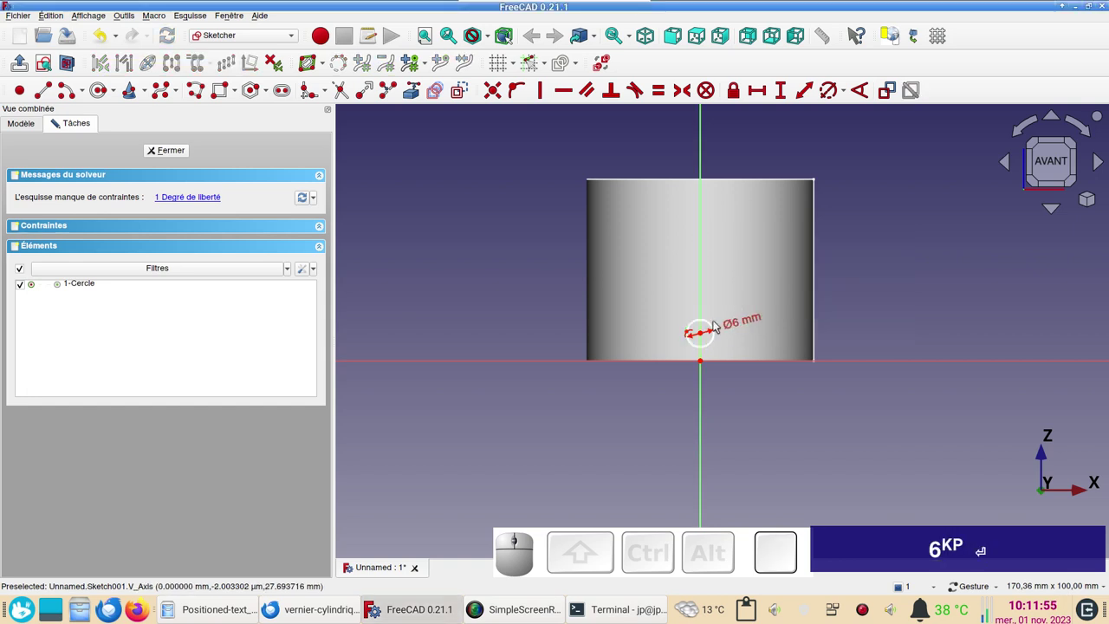
- Constrain the circle's centre 10 mm above the base
left_click(706, 336)
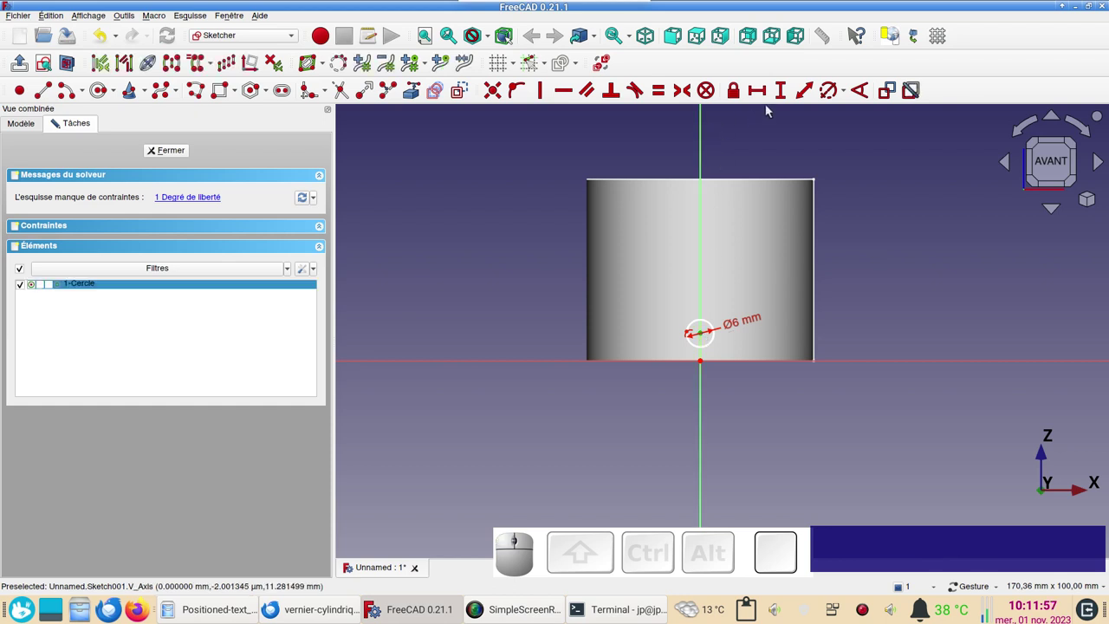
left_click(788, 98)
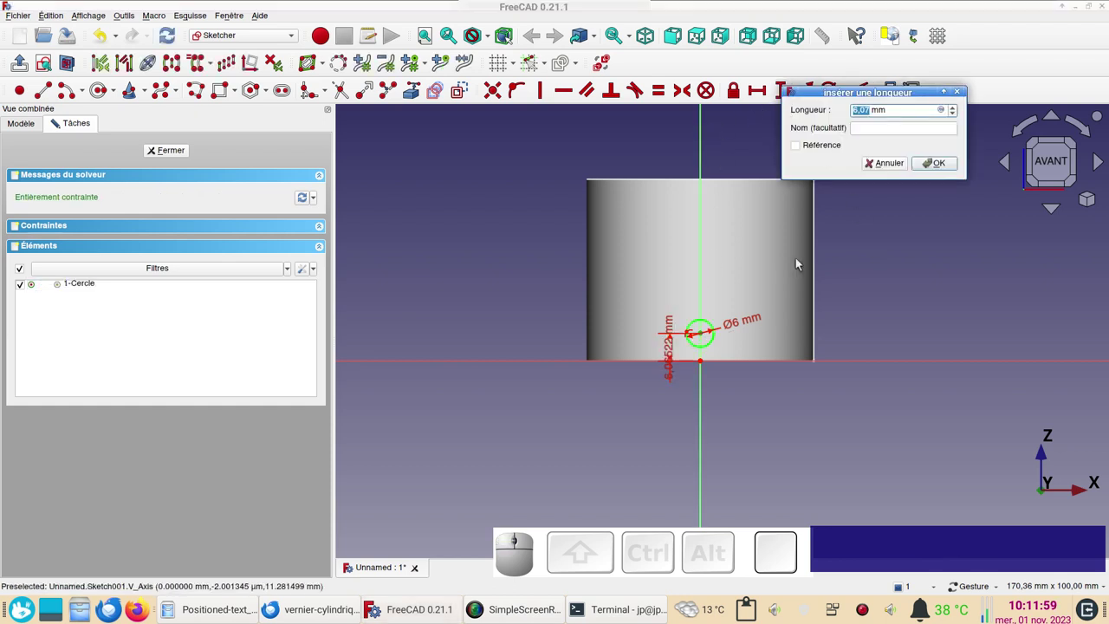
key("KP_1")
key("KP_0")
key("KP_Enter")
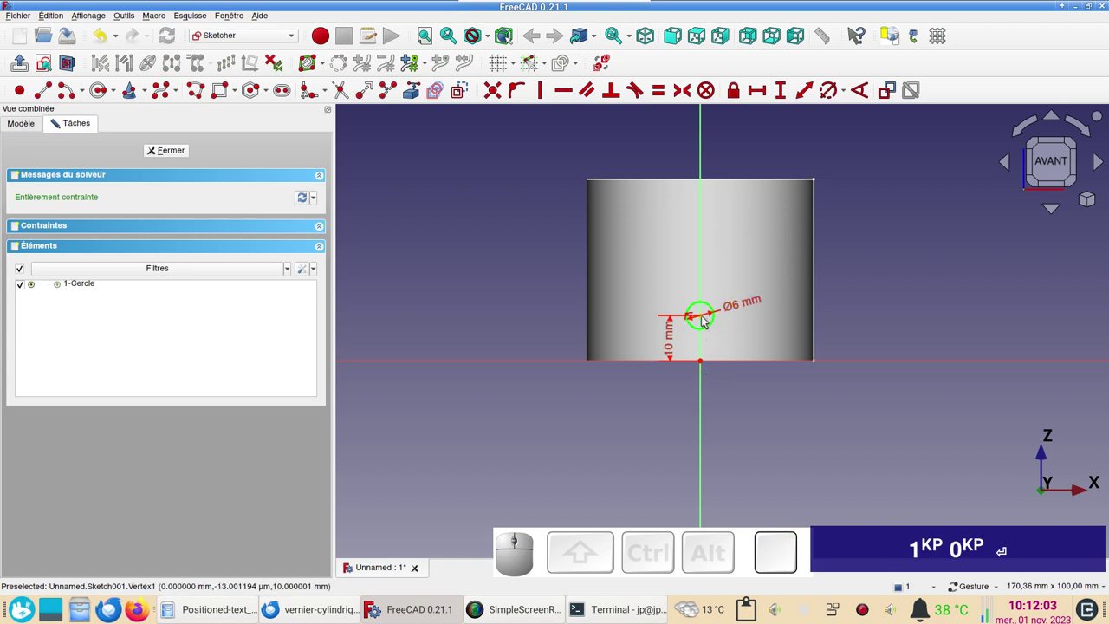
- Clone the 6 mm circle to make an upper circle near the vertical axis
left_click(707, 302)
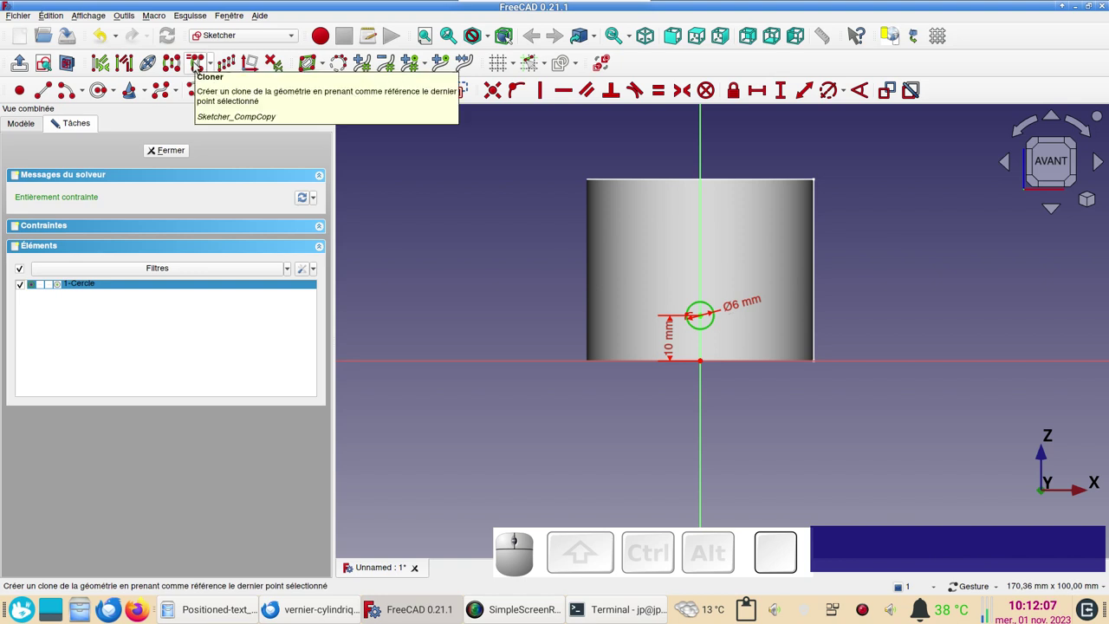
left_click(199, 63)
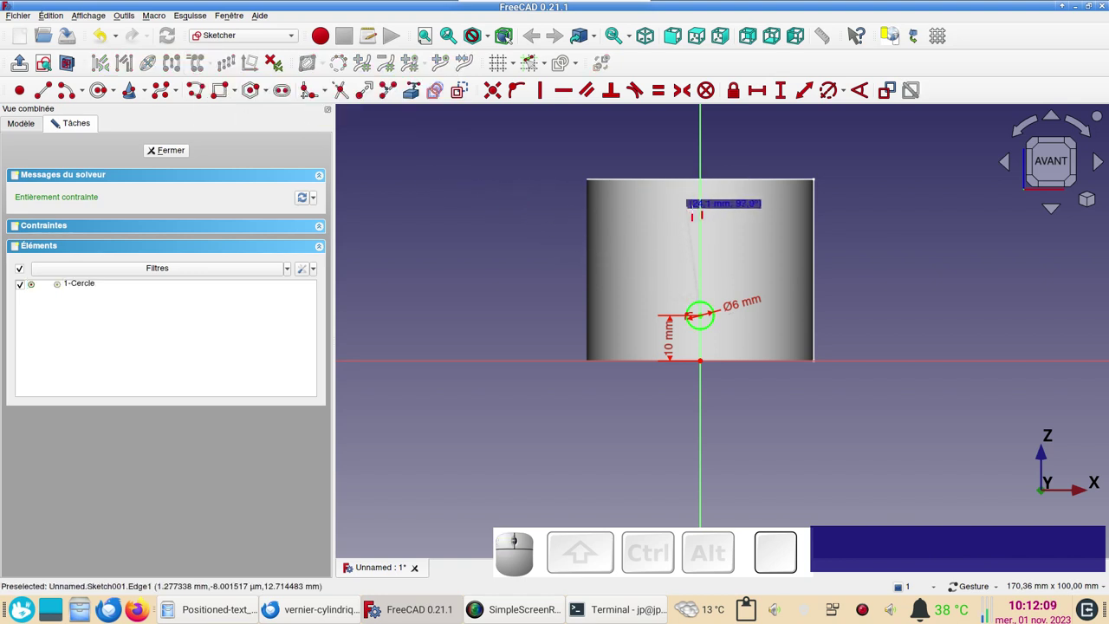
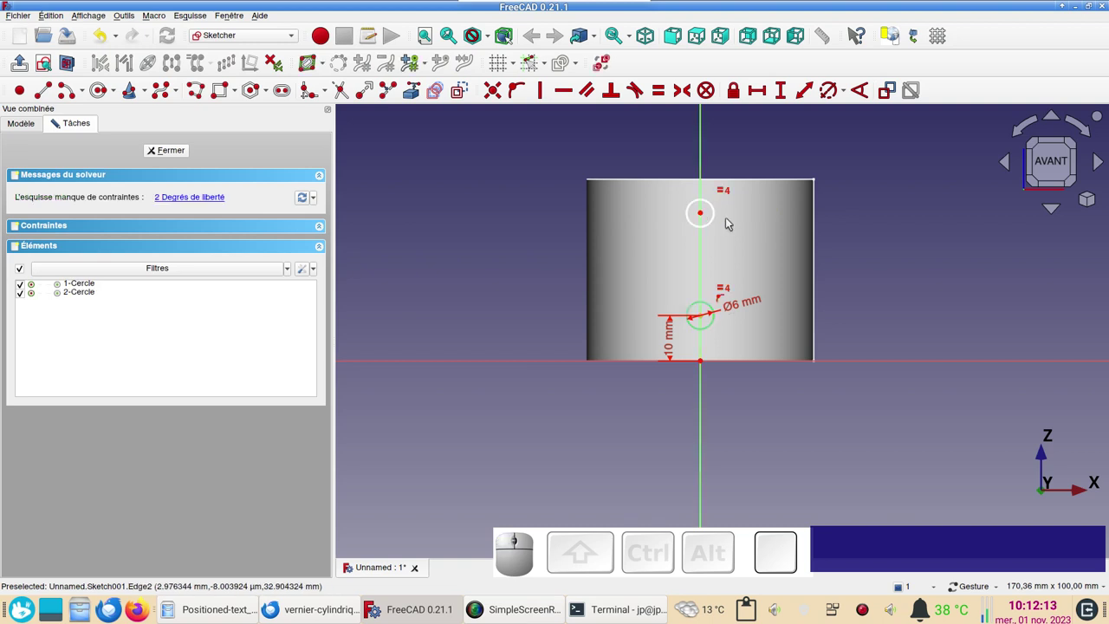
right_click(732, 222)
left_click(674, 230)
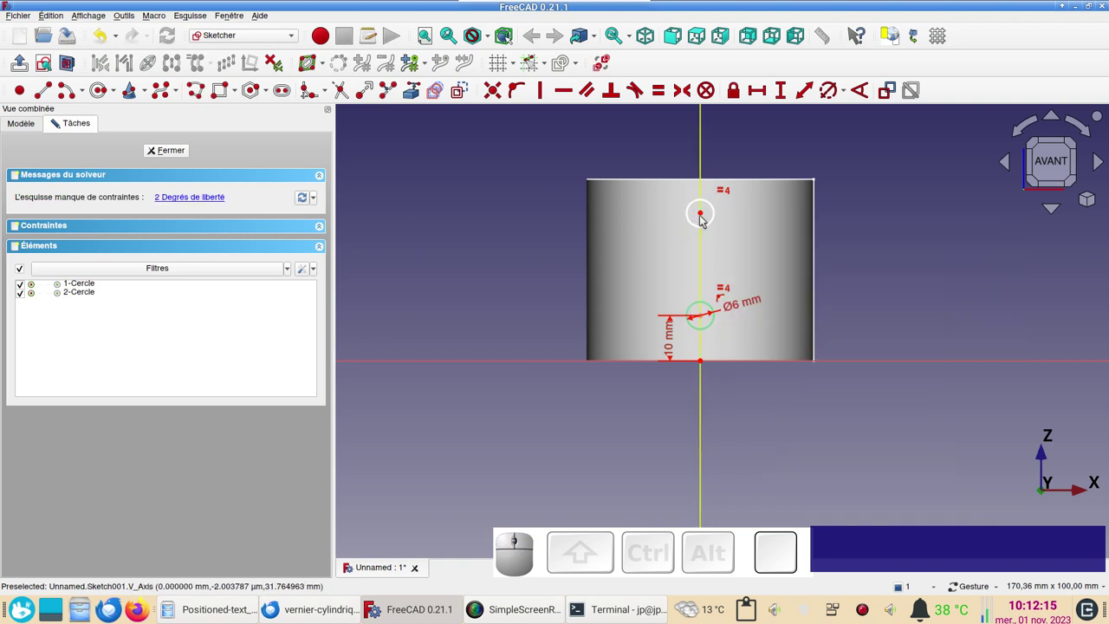
left_click_drag(706, 217, 723, 216)
left_click(723, 217)
- Constrain both circle centres onto the vertical axis
left_click(706, 263)
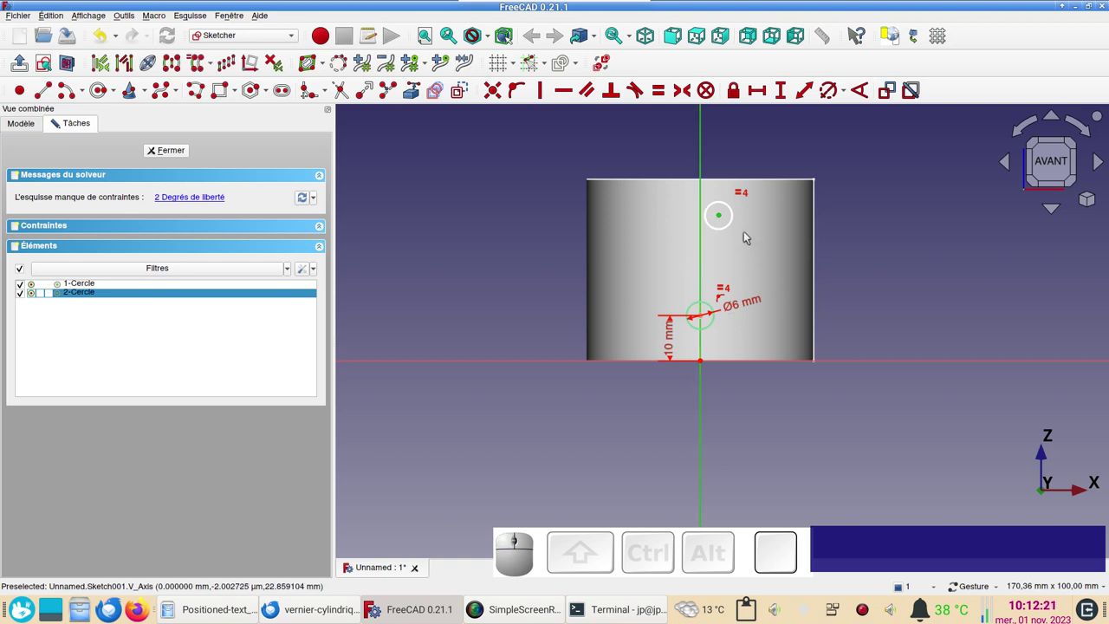
left_click(742, 245)
left_click(726, 218)
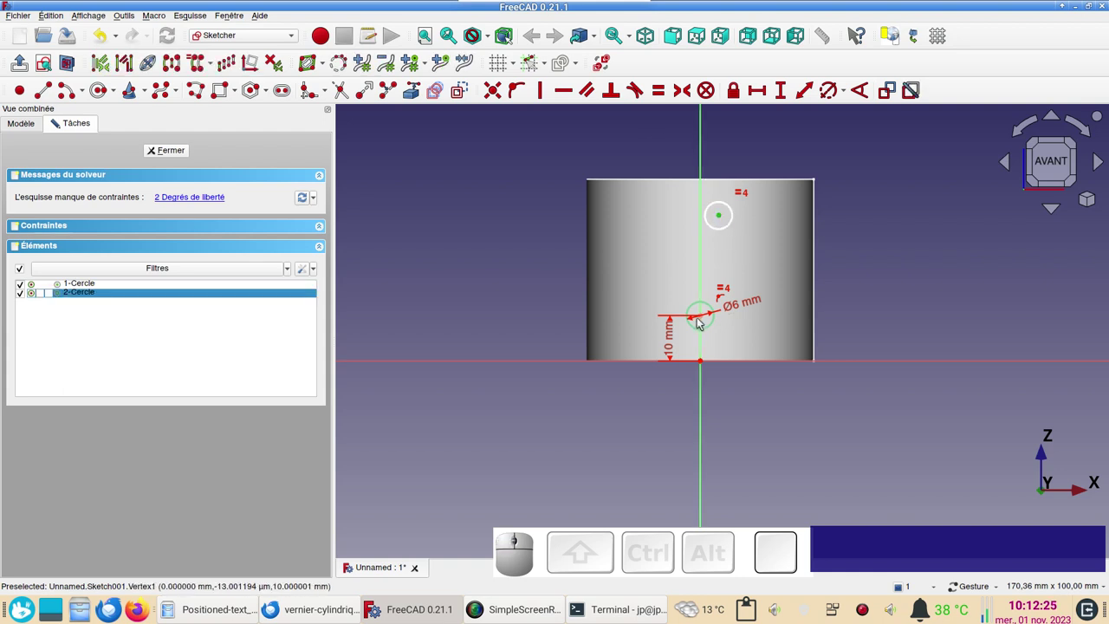
left_click(706, 317)
key("v")
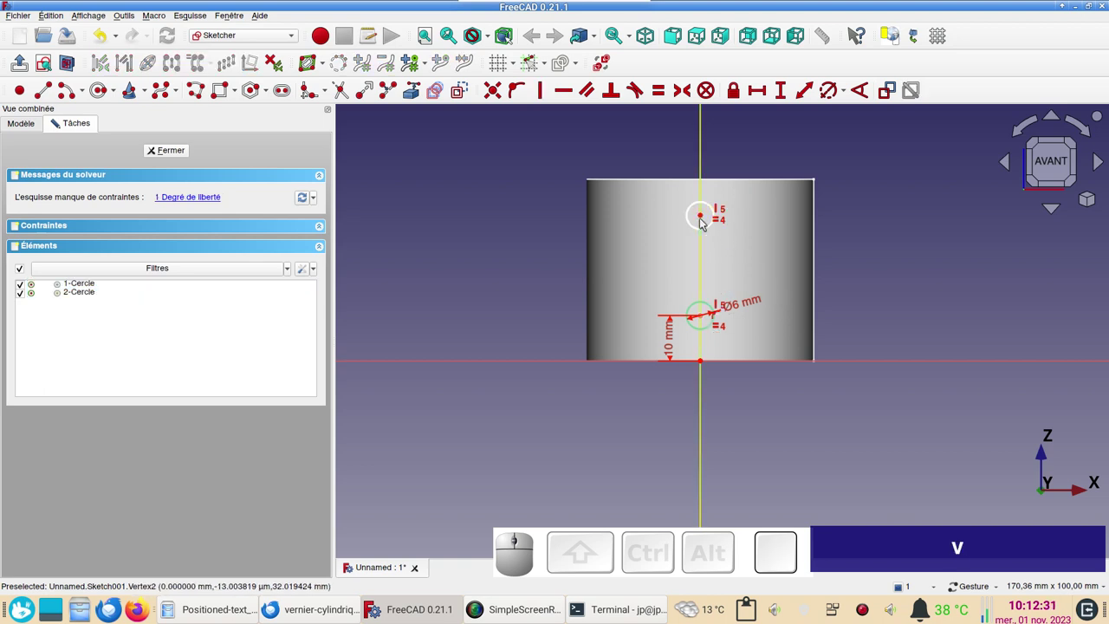
- Set the upper circle's centre 30 mm above the base, fully constraining the sketch
left_click(703, 218)
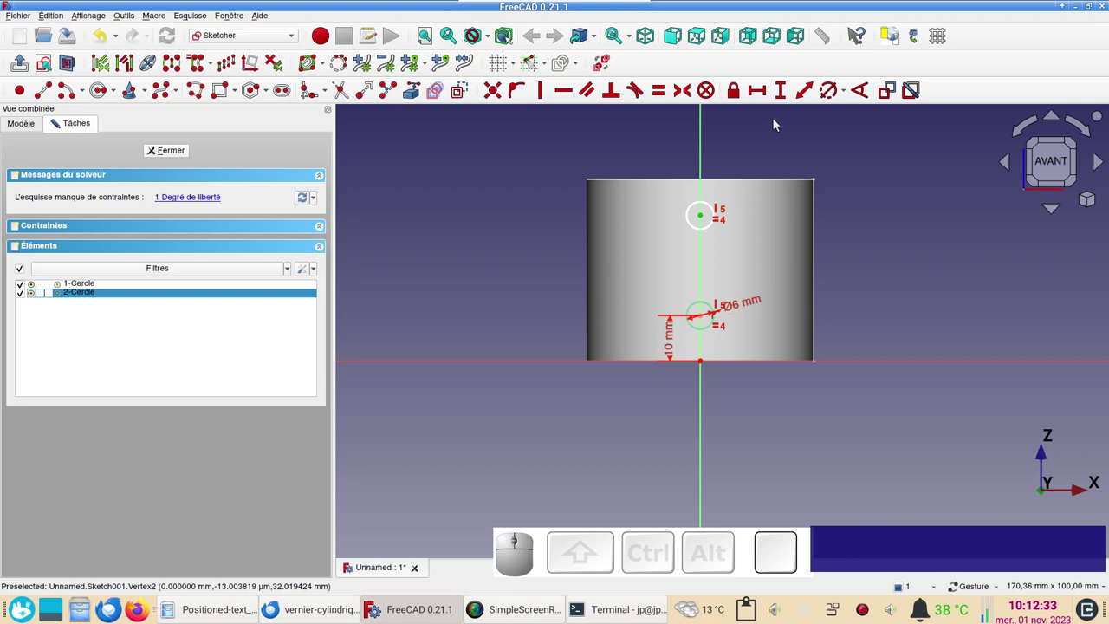
left_click(785, 98)
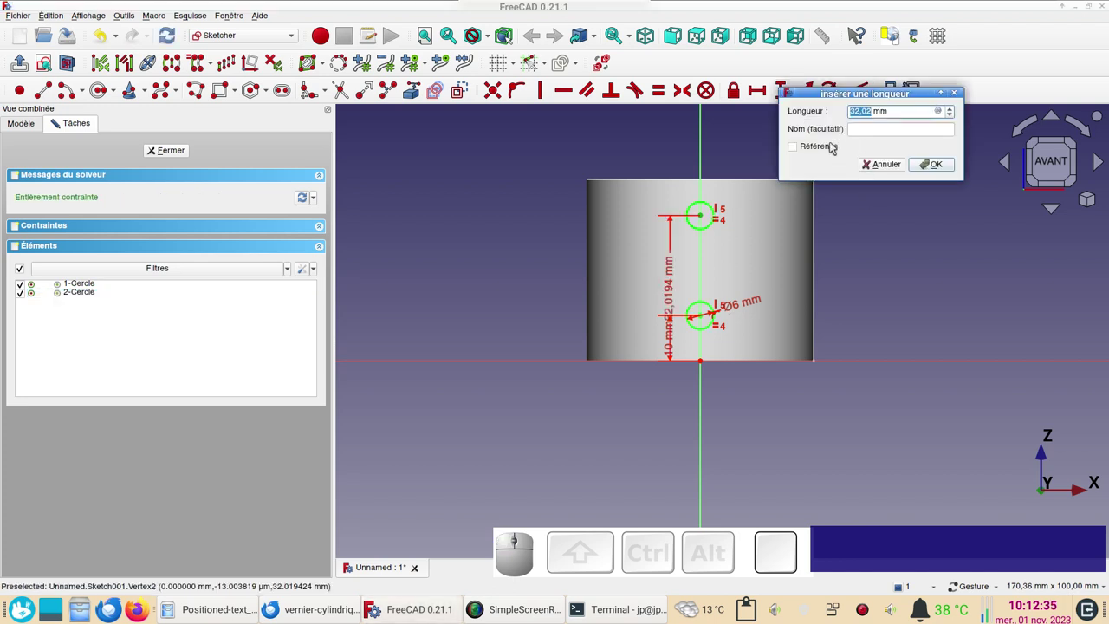
key("KP_3")
key("KP_0")
key("Return")
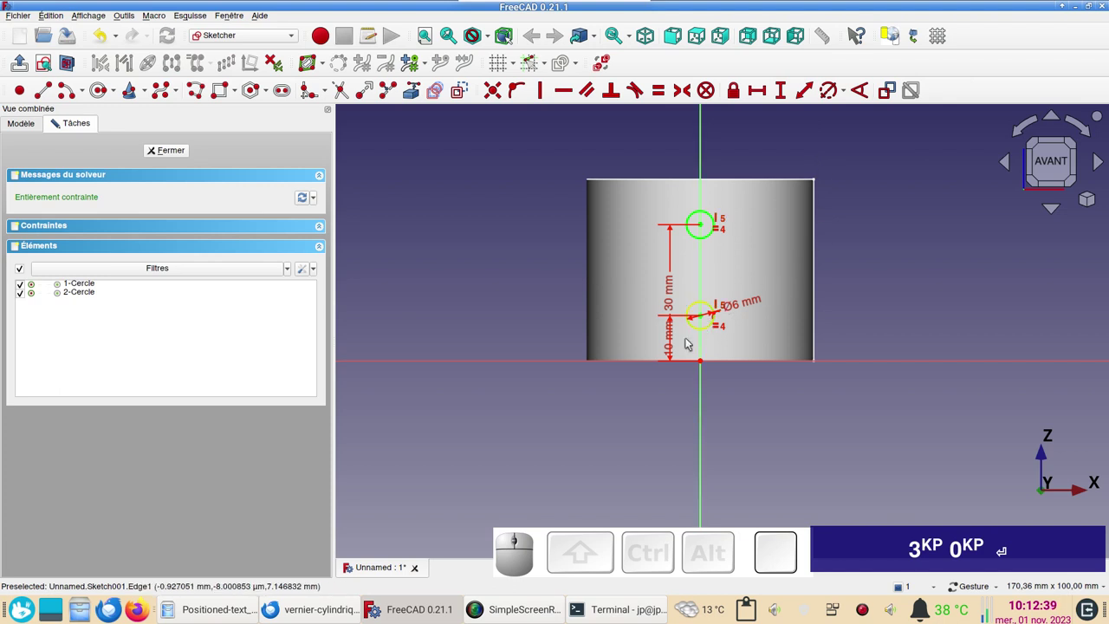
left_click_drag(678, 303, 744, 239)
- Close the sketch and display the cylinder as wireframe so both holes show through
left_click(182, 156)
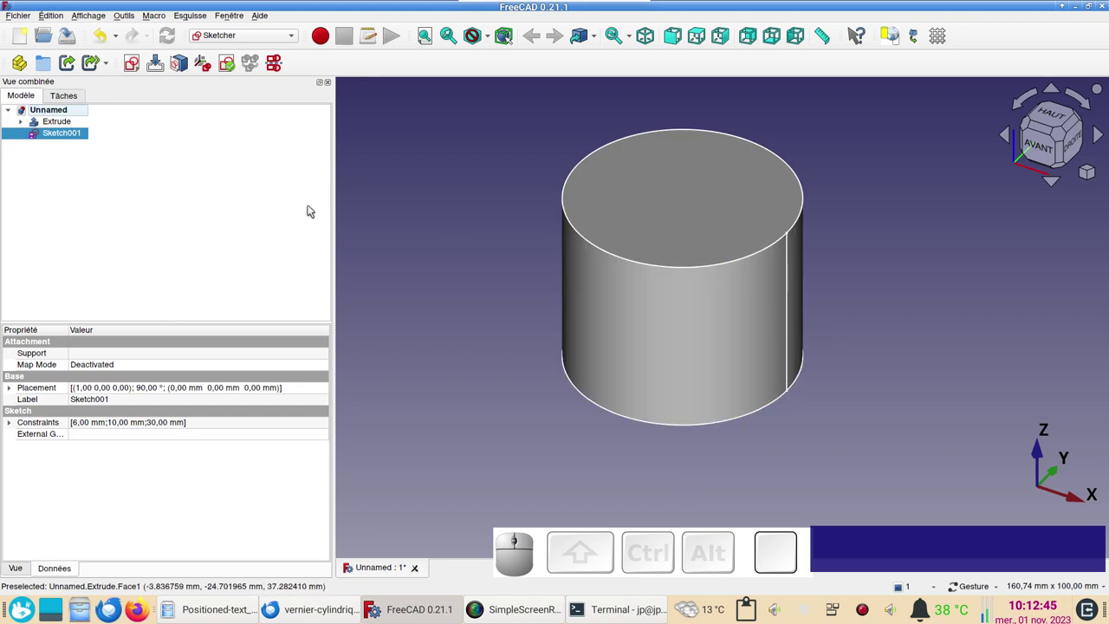
left_click(621, 214)
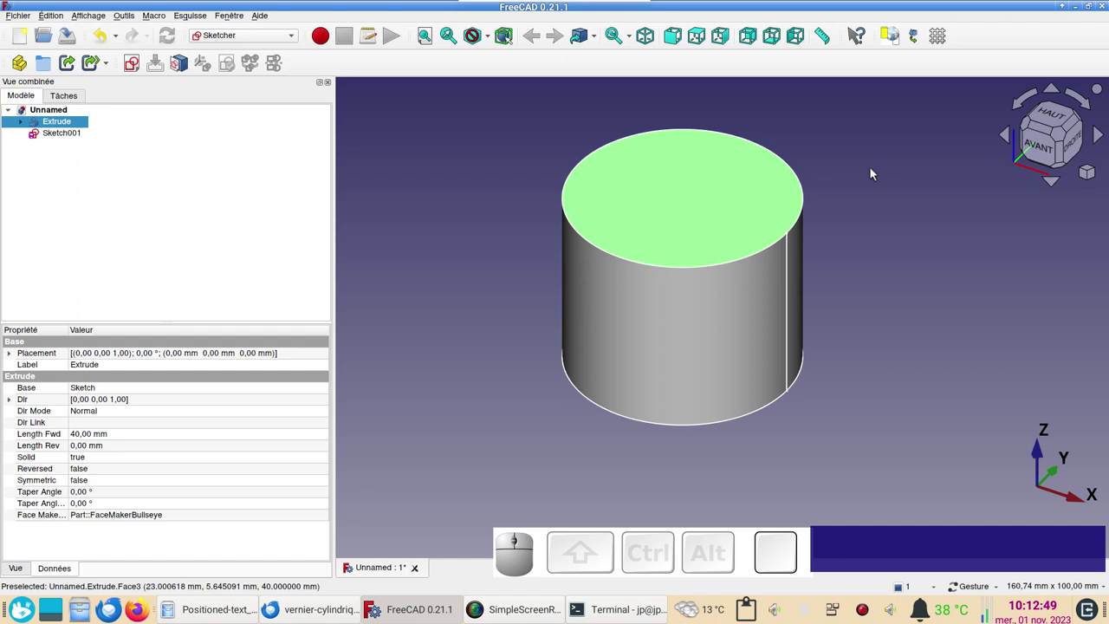
key("&")
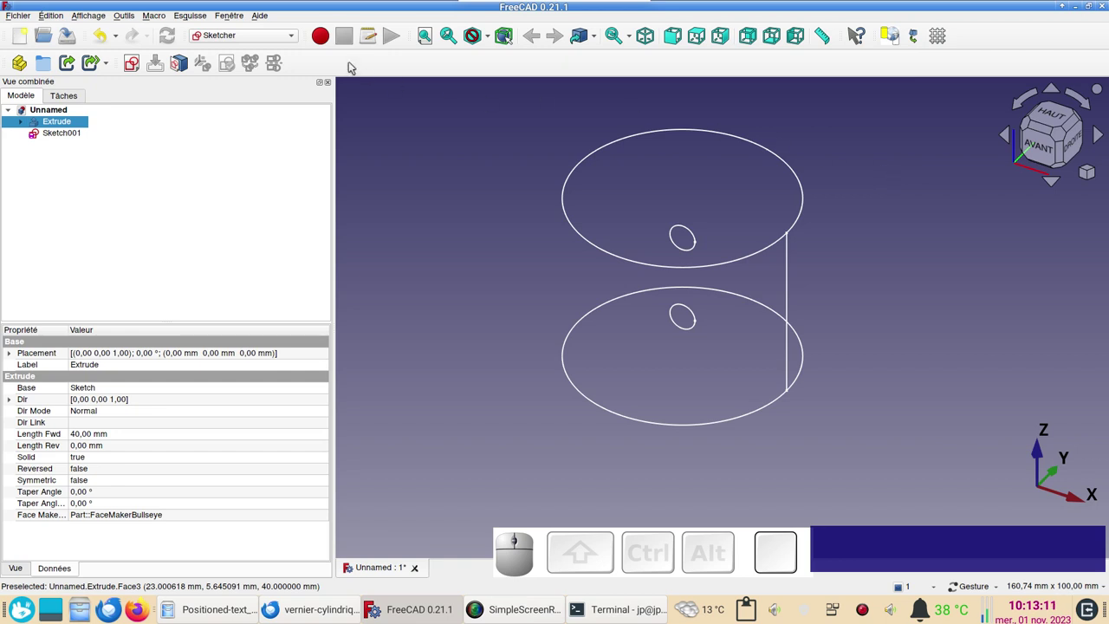
left_click(128, 15)
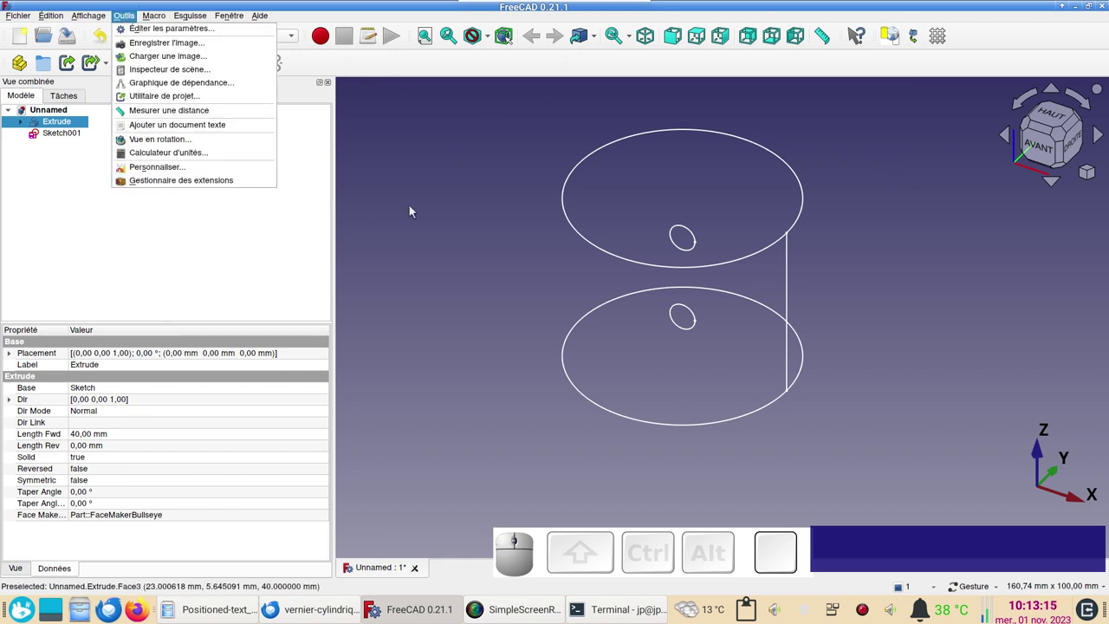
left_click(435, 207)
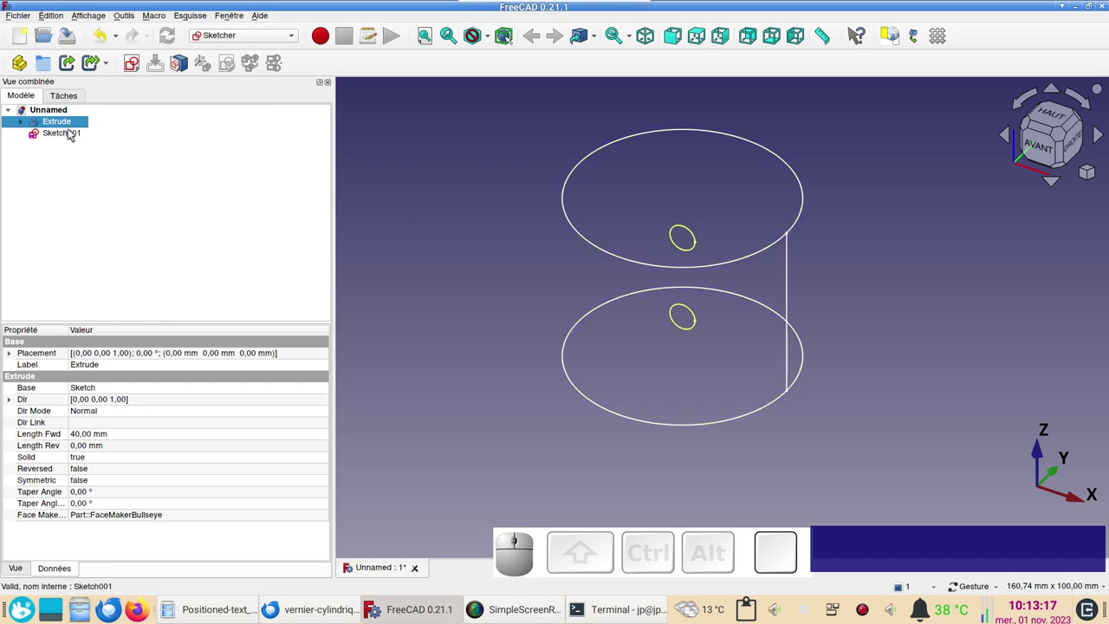
- Select Sketch001 and expand its Placement position values in the Data properties
left_click(73, 135)
left_click_drag(761, 370, 824, 280)
left_click_drag(822, 218, 686, 272)
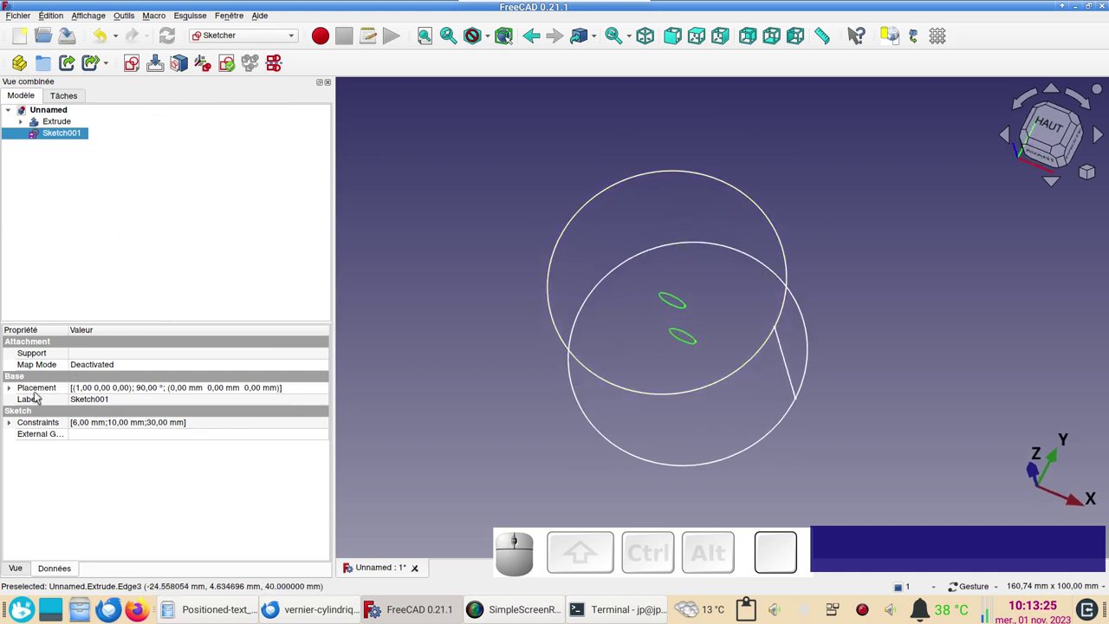
left_click(14, 391)
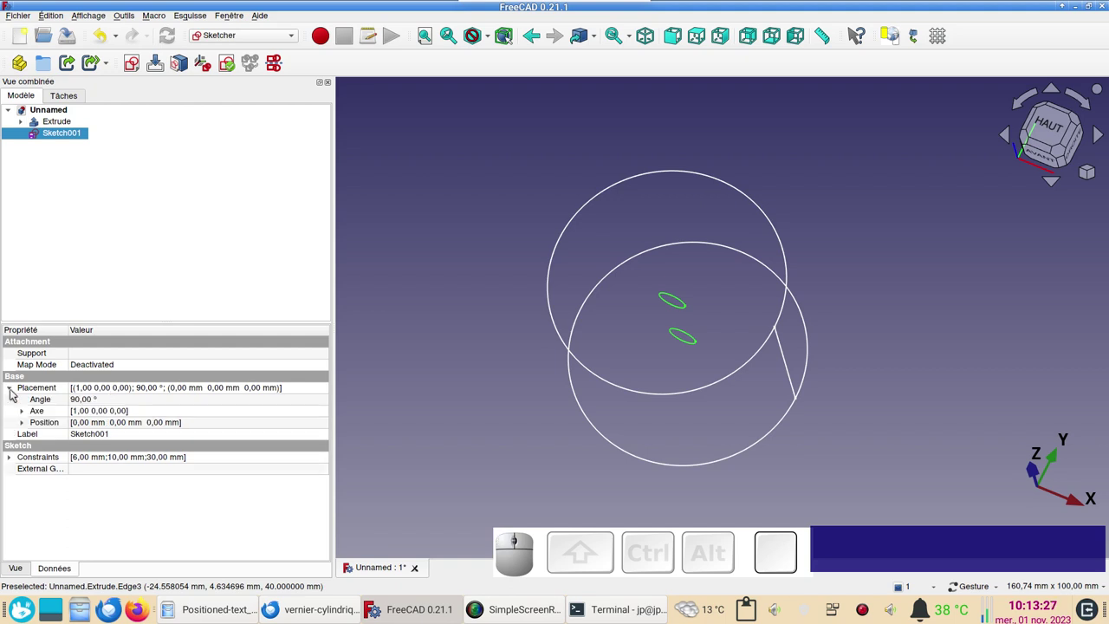
left_click(25, 423)
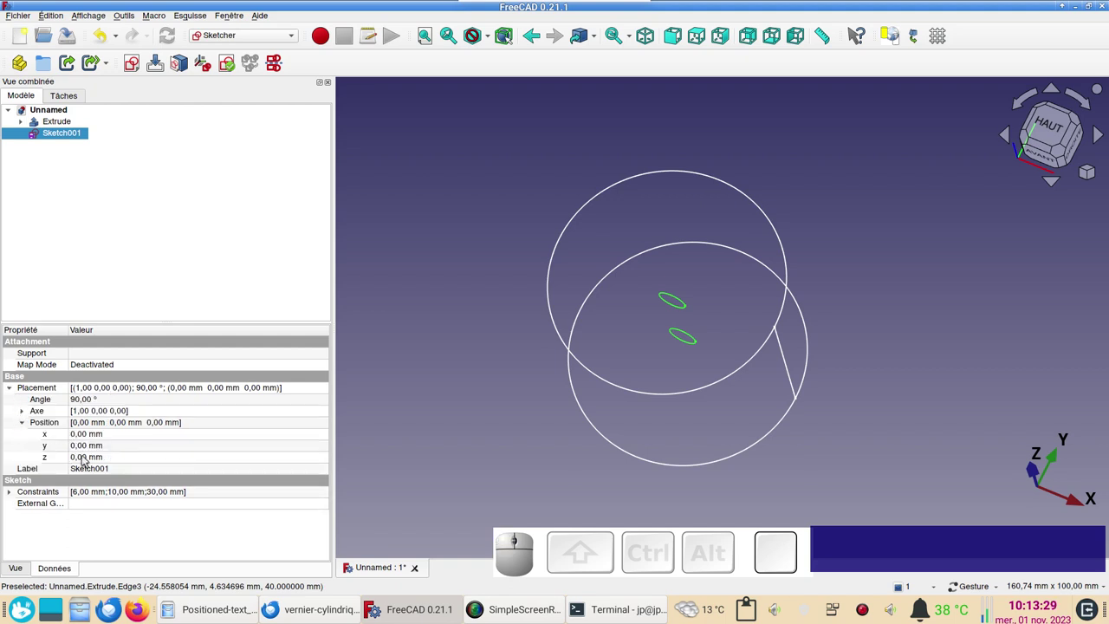
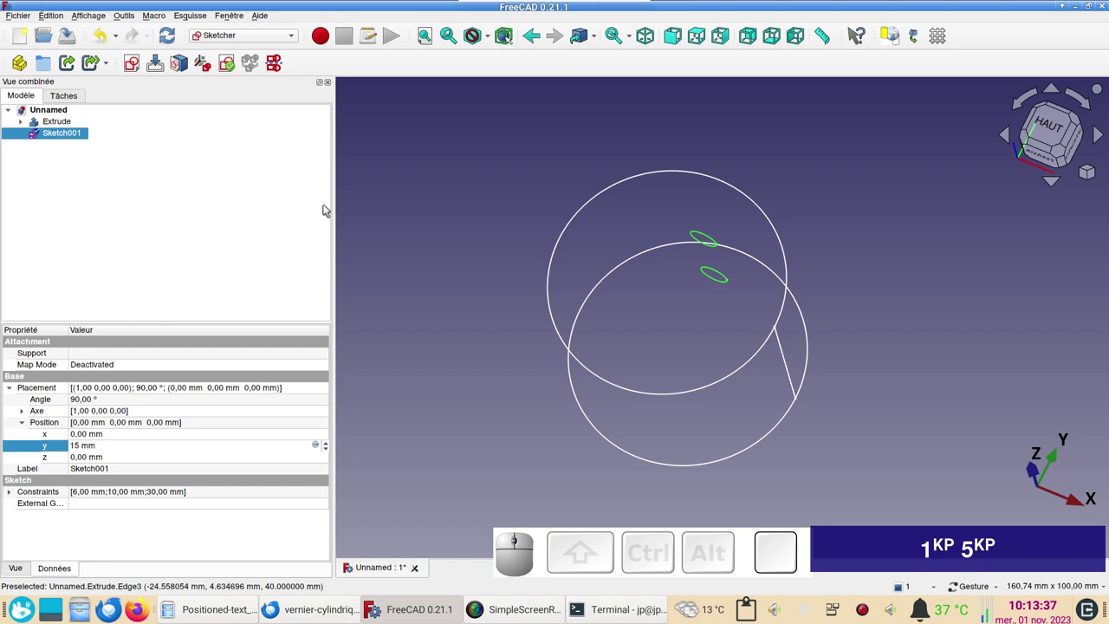
- Choose Part from the workbench dropdown
left_click(273, 38)
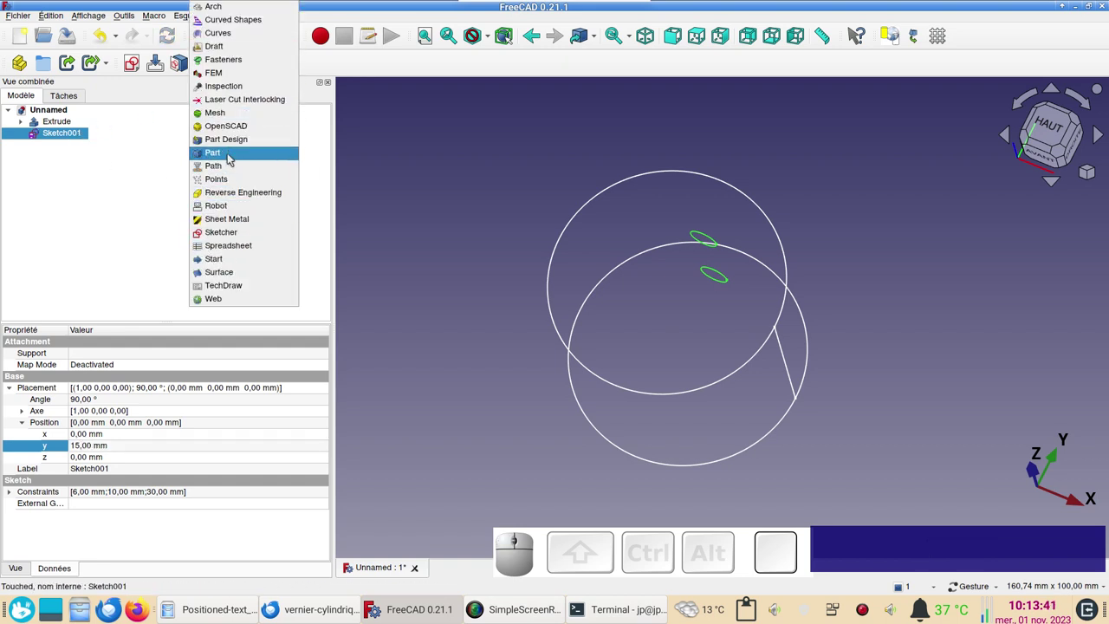
left_click(229, 161)
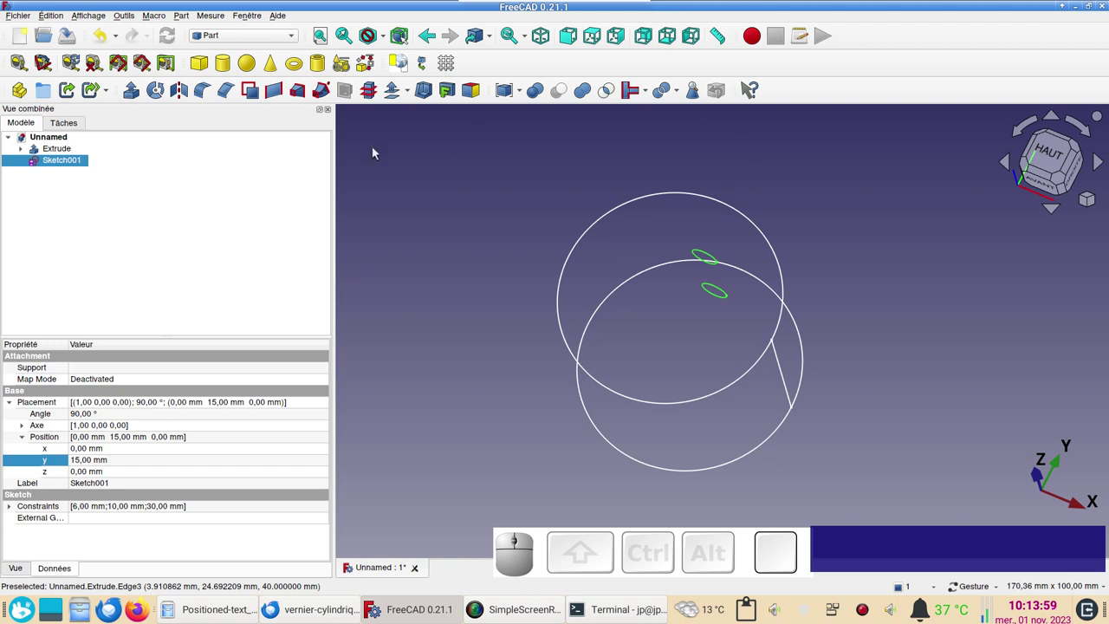
- Extrude Sketch001's two hole circles 50 mm into rods as Extrude001
left_click(130, 96)
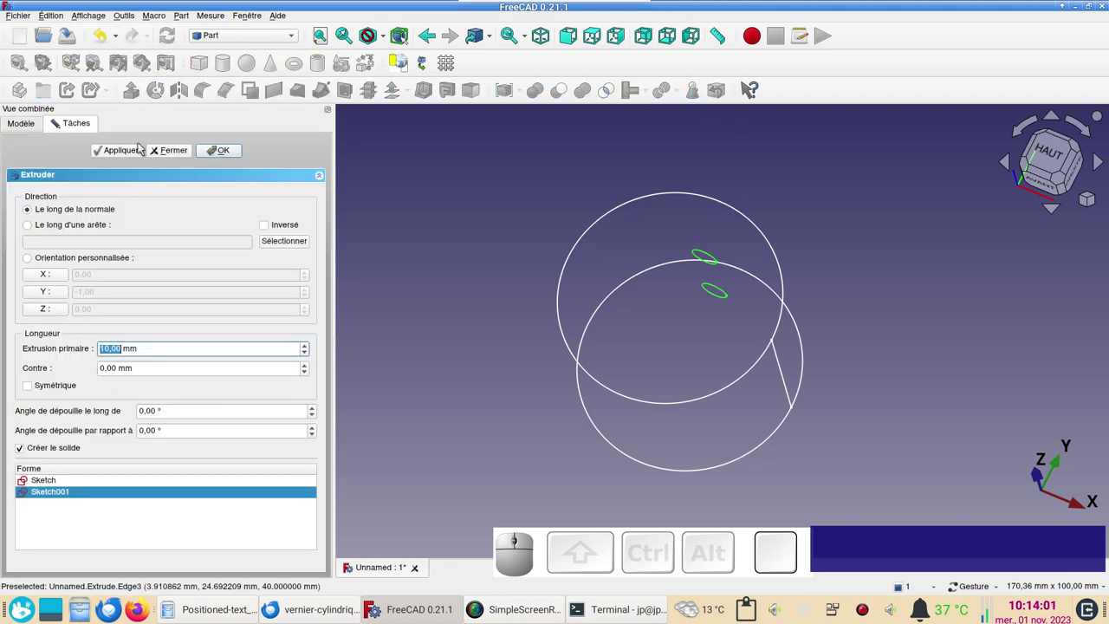
key("KP_5")
key("KP_0")
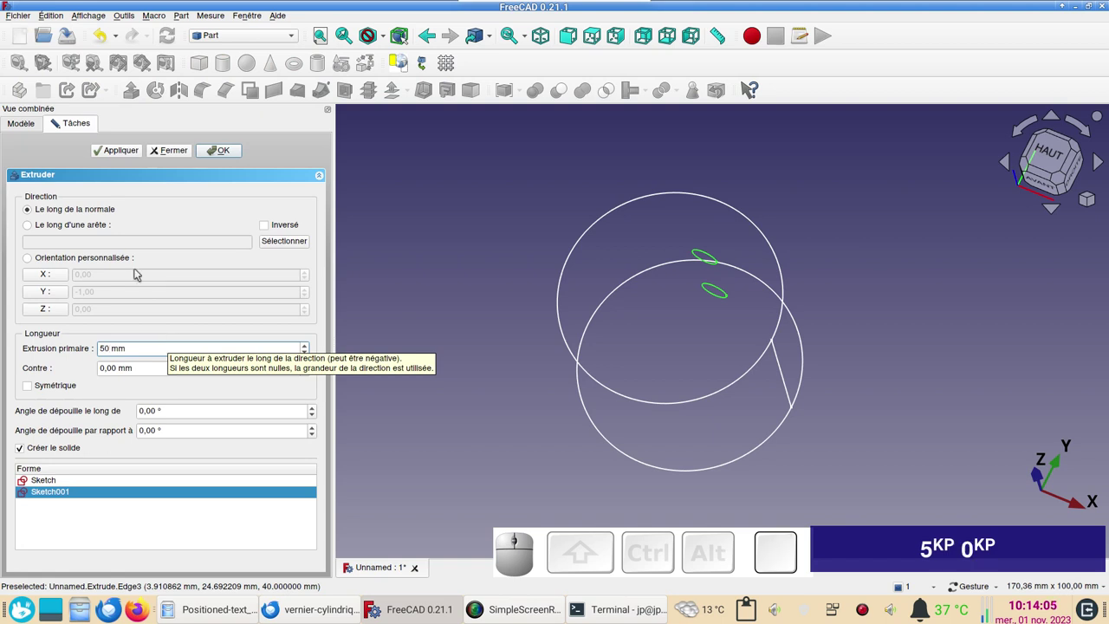
left_click(272, 229)
left_click(227, 153)
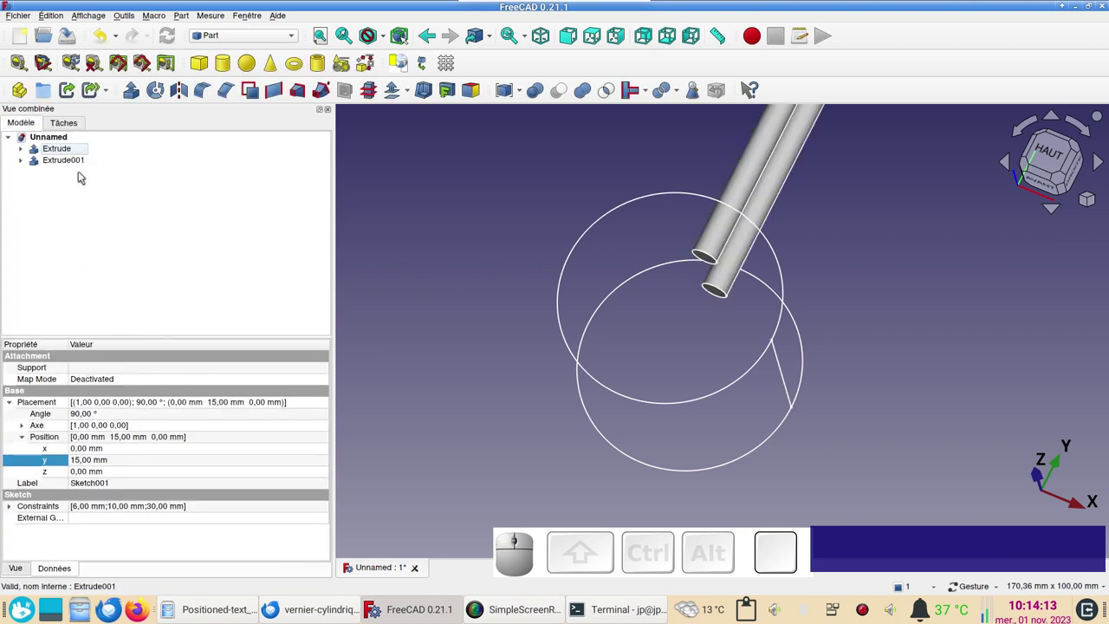
- Switch the cylinder back to solid display and view the rods from the top
left_click(80, 164)
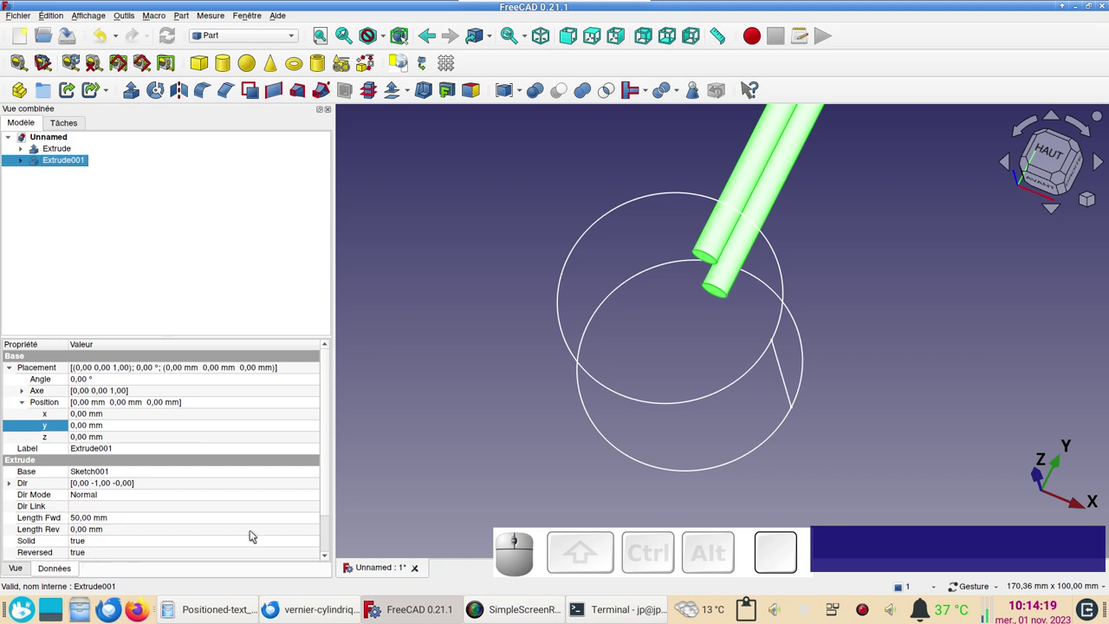
left_click(413, 491)
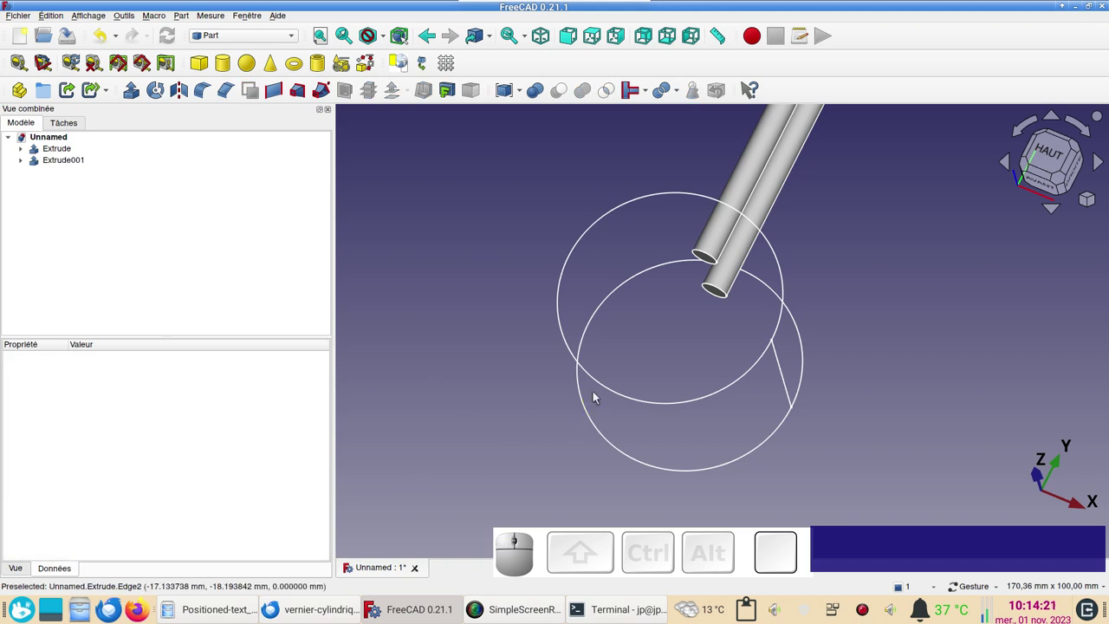
left_click(602, 382)
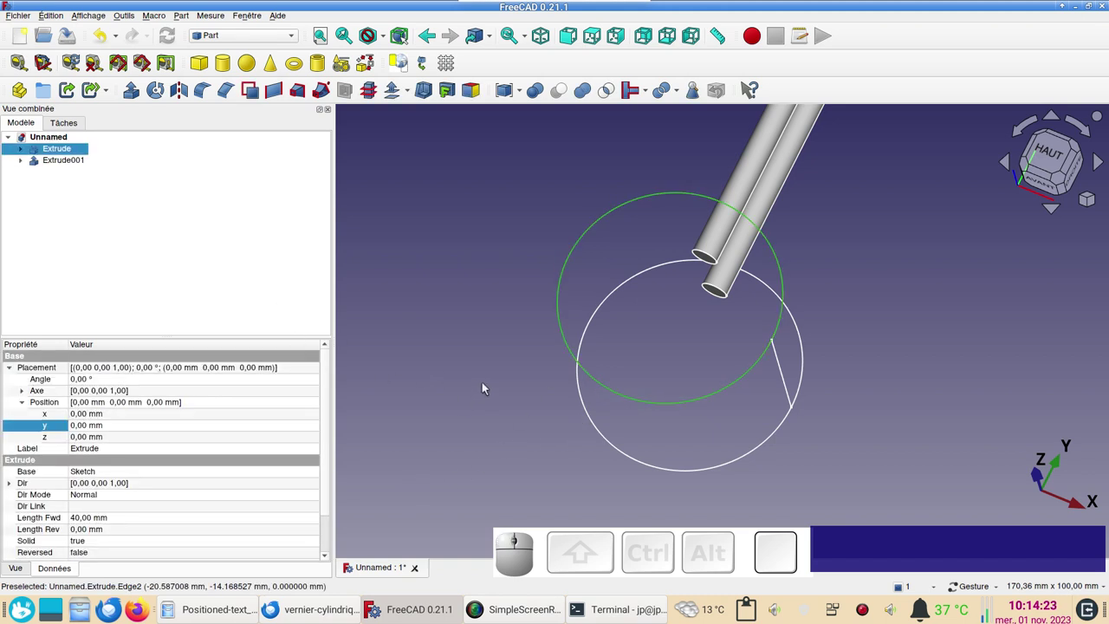
left_click(405, 69)
left_click_drag(776, 357, 775, 320)
left_click_drag(777, 319, 744, 333)
left_click_drag(846, 277, 823, 415)
left_click_drag(744, 396, 815, 363)
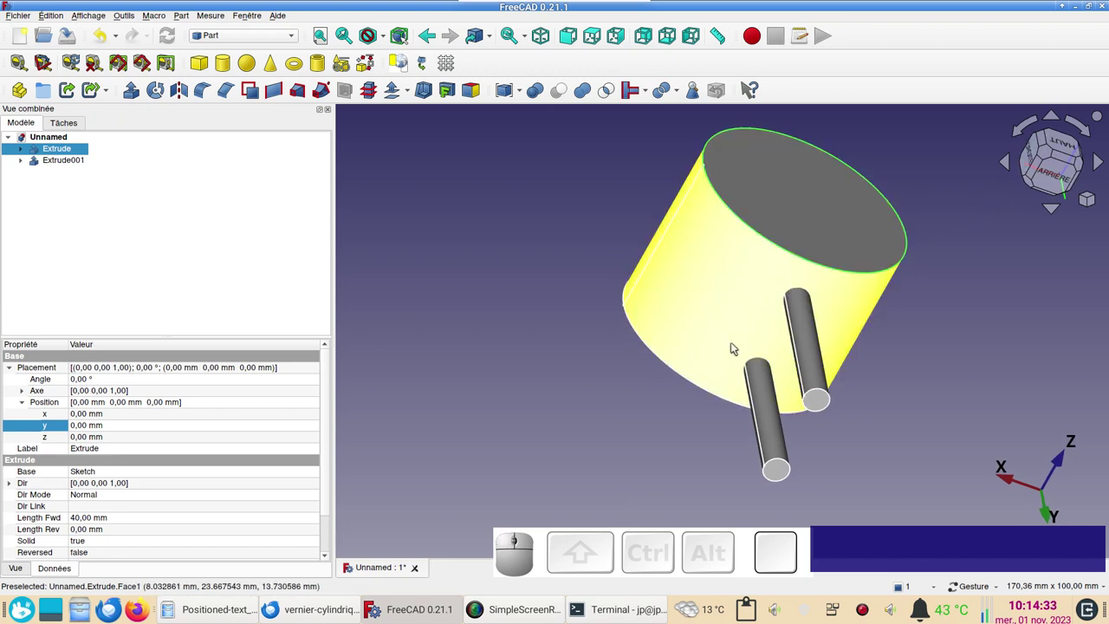
key("KP_2")
left_click_drag(908, 370, 694, 311)
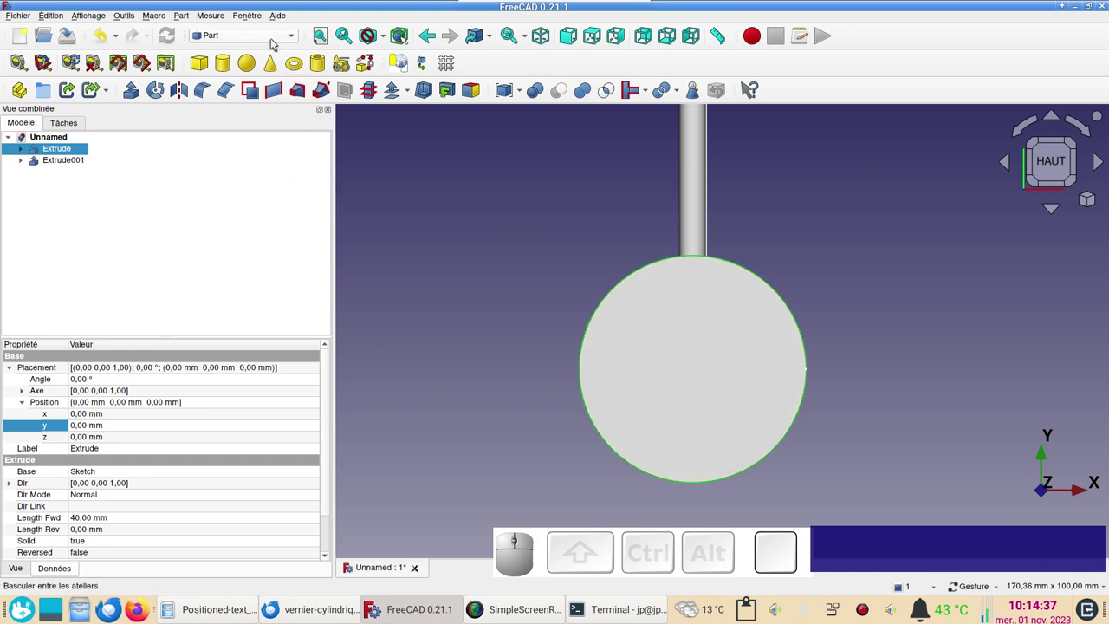
- In the Draft workbench, clone the rod extrusion into the chained copies Extrude002–Extrude005
left_click(274, 42)
left_click(245, 47)
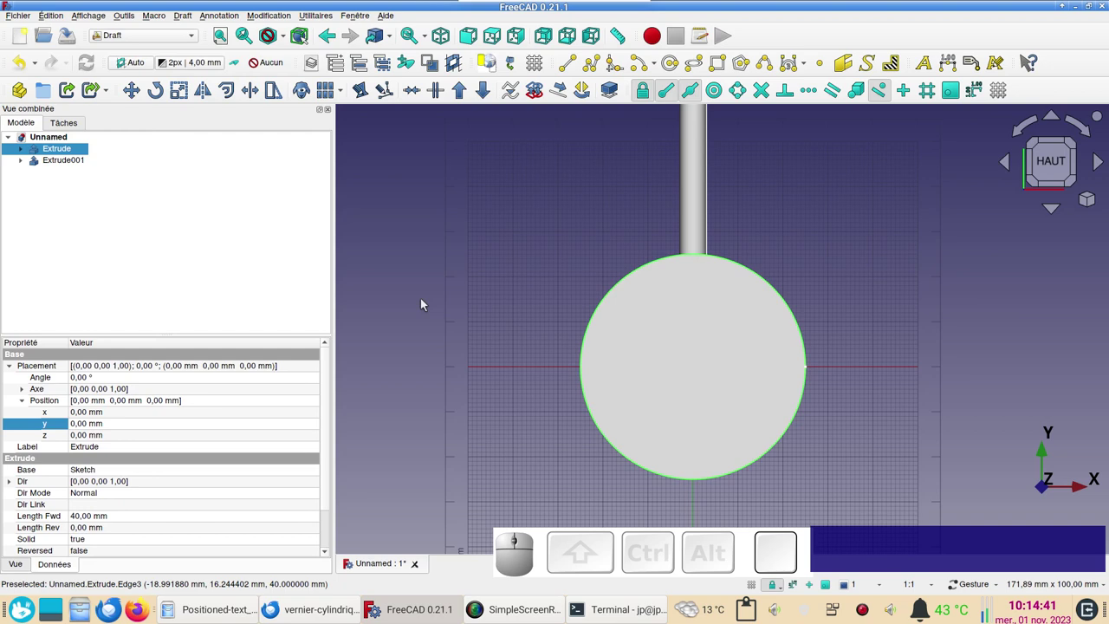
left_click(64, 162)
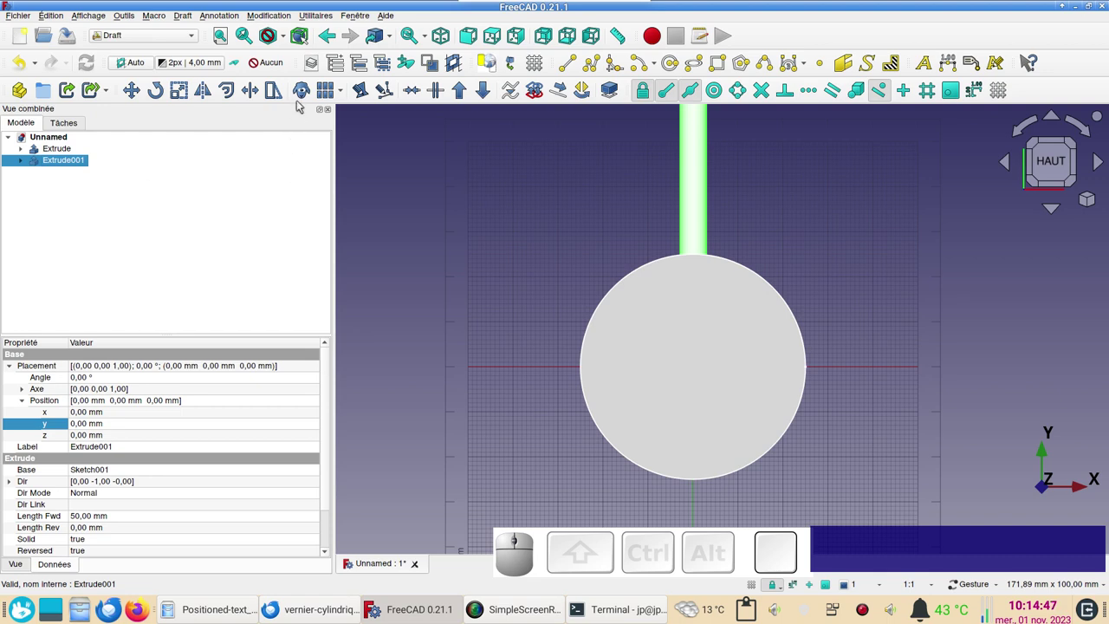
left_click(306, 96)
left_click(306, 95)
left_click(306, 95)
left_click(306, 96)
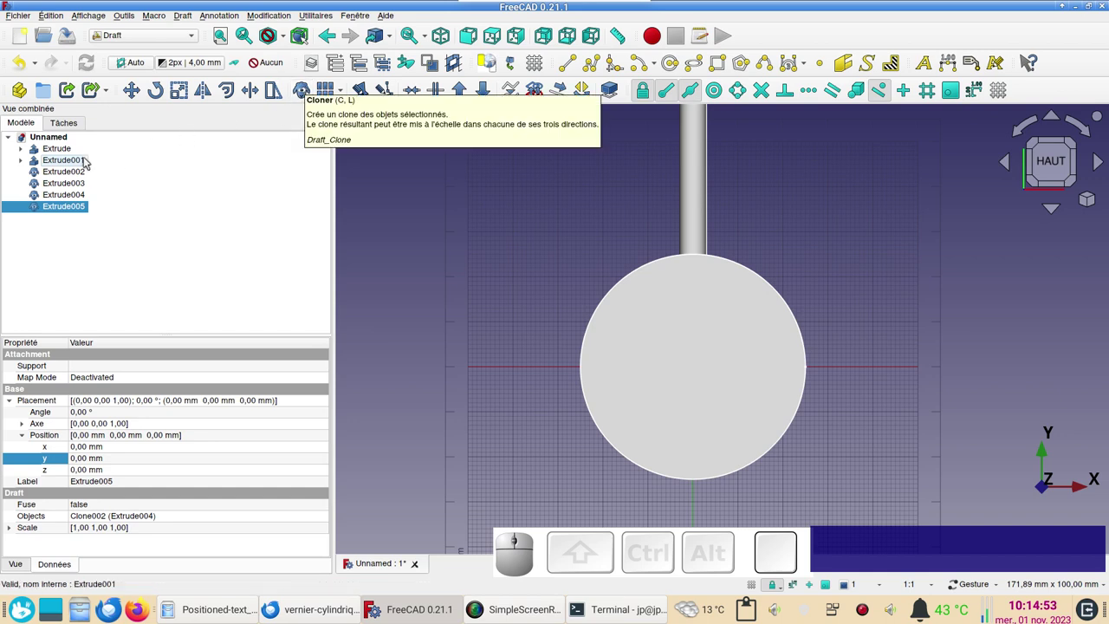
- Hide the original rod Extrude001 and toggle the Draft grid off with G, R
left_click(75, 161)
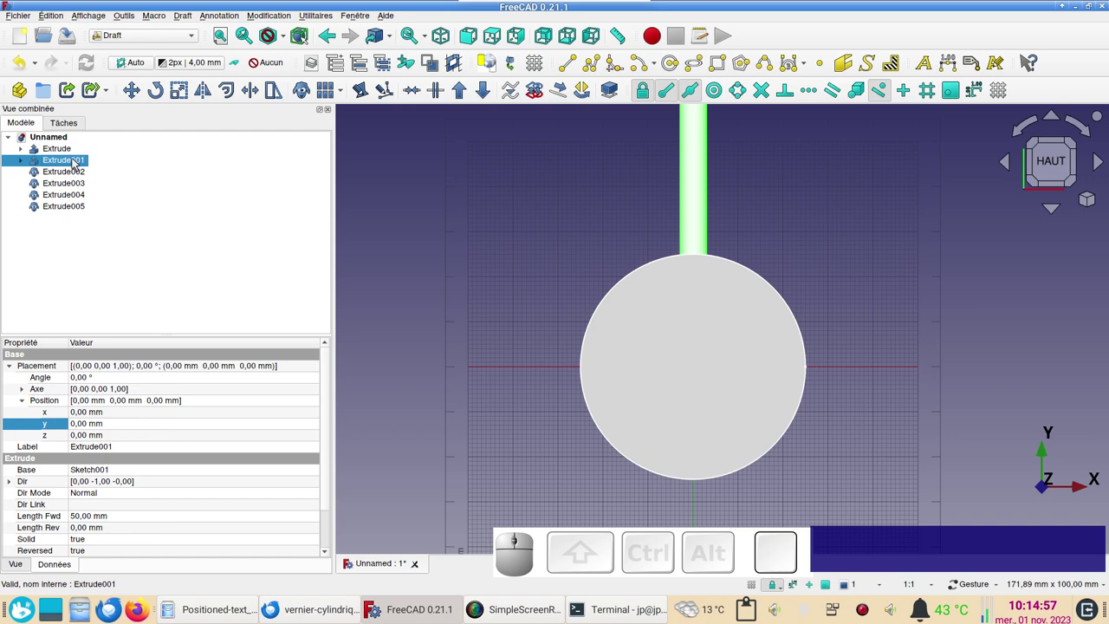
key("space")
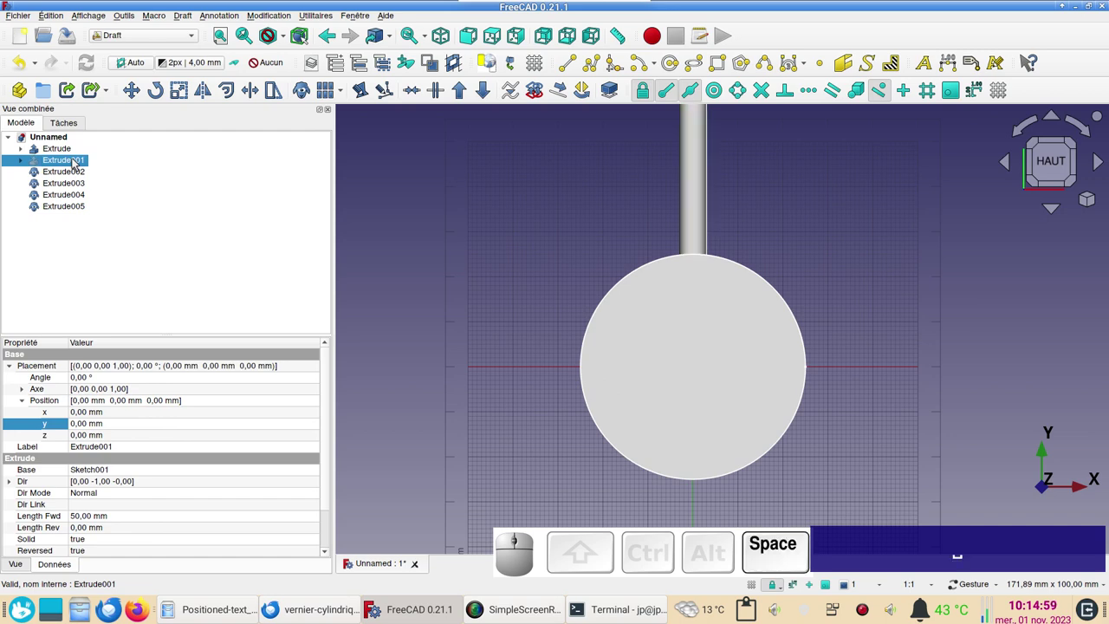
left_click(411, 216)
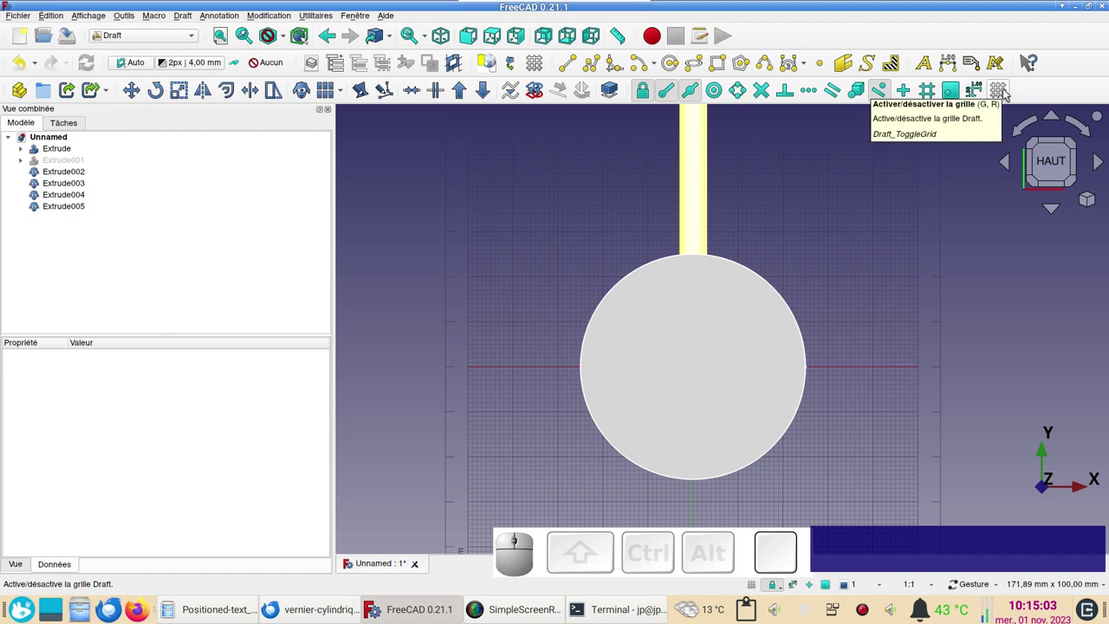
type("g")
type("r")
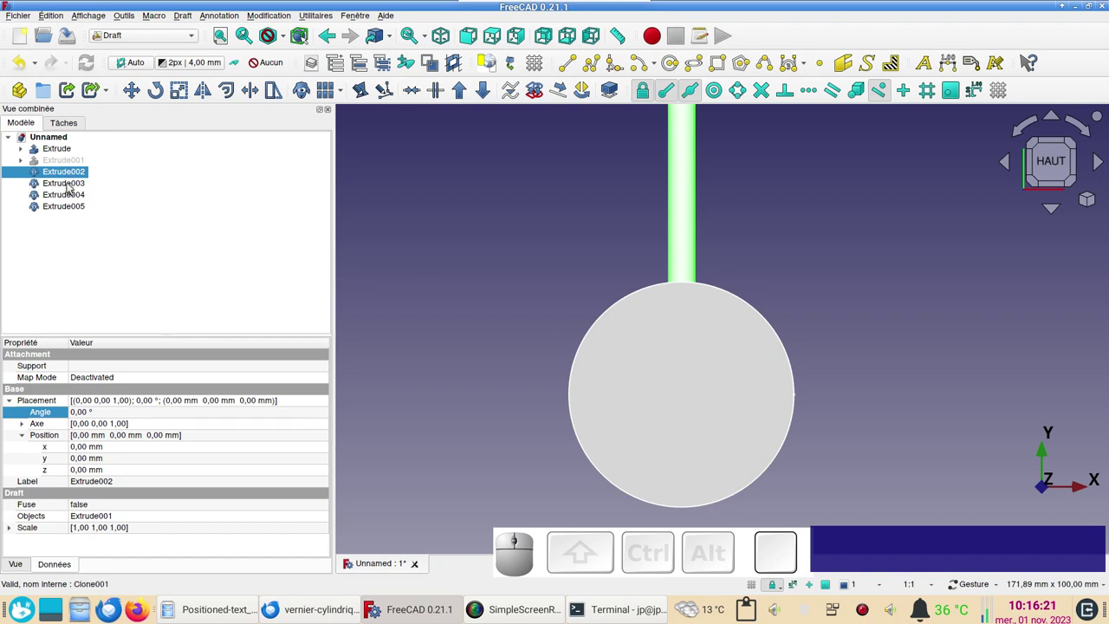
- Set the Placement angle of clone Extrude003 to 30°
left_click(71, 184)
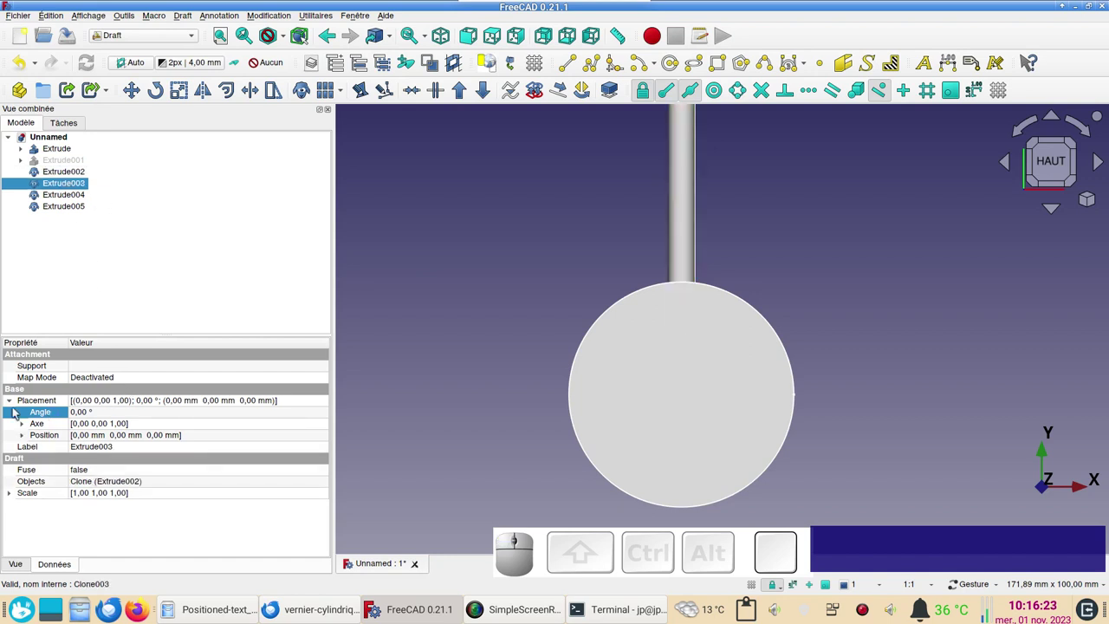
left_click(9, 406)
left_click(11, 404)
left_click(103, 412)
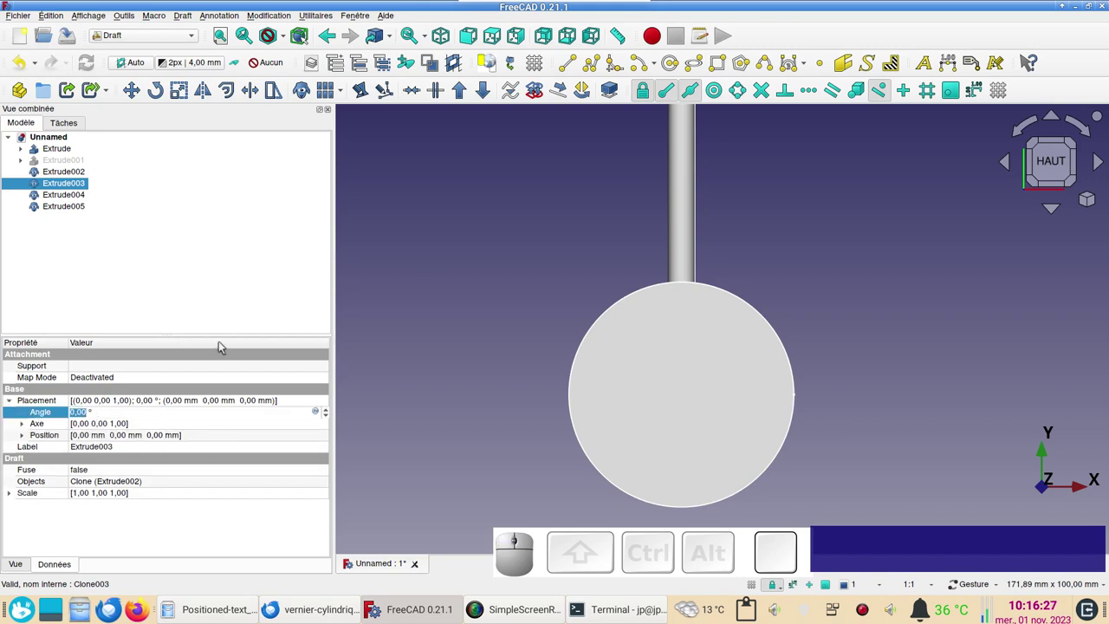
key("KP_3")
key("KP_0")
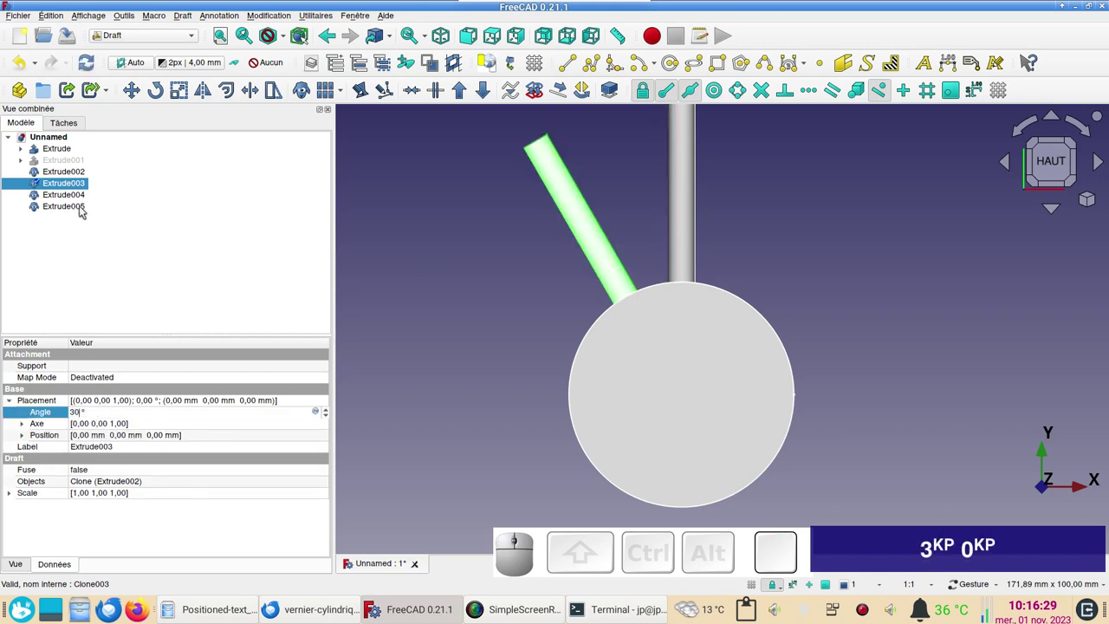
- Set the Placement angle of clone Extrude004 to 30+60, i.e. 90°
left_click(68, 198)
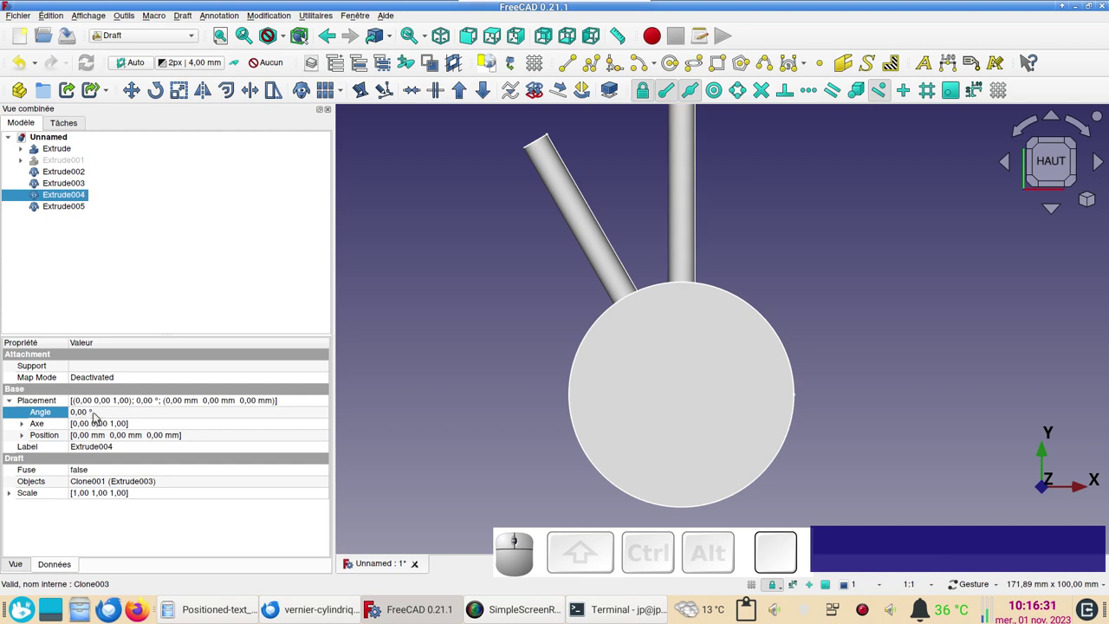
left_click(99, 414)
key("KP_3")
key("KP_0")
key("KP_Add")
key("KP_6")
key("KP_0")
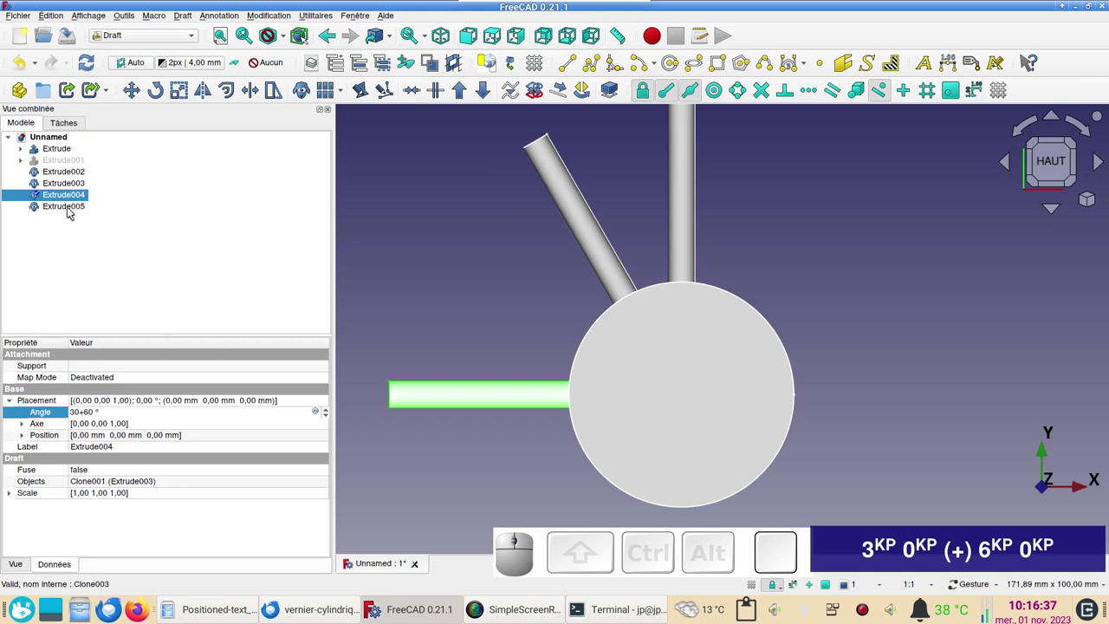
- Set clone Extrude005's angle to 210° and orbit to check the spread rods
left_click(73, 211)
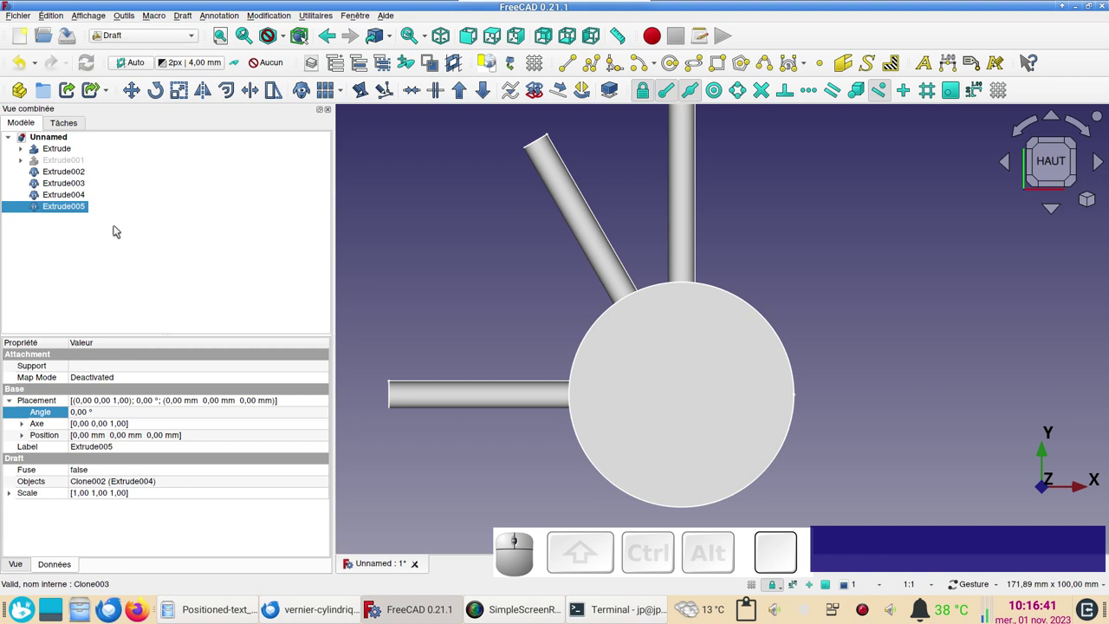
left_click(80, 413)
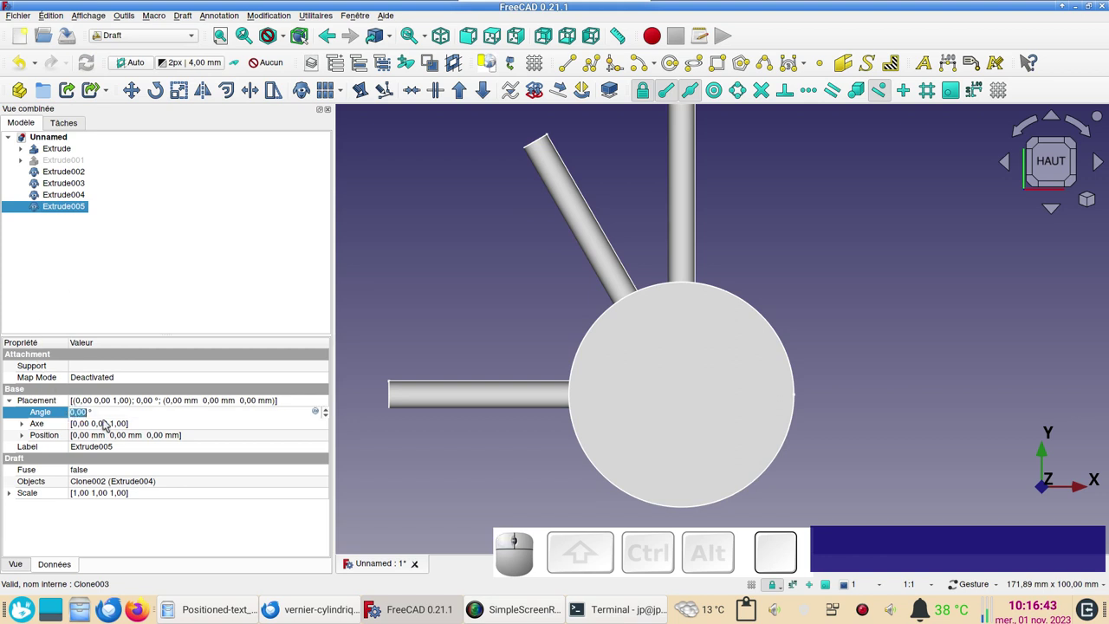
key("KP_3")
key("KP_0")
key("KP_Add")
key("KP_6")
key("KP_0")
key("KP_Add")
key("KP_1")
key("KP_2")
key("KP_0")
key("KP_Enter")
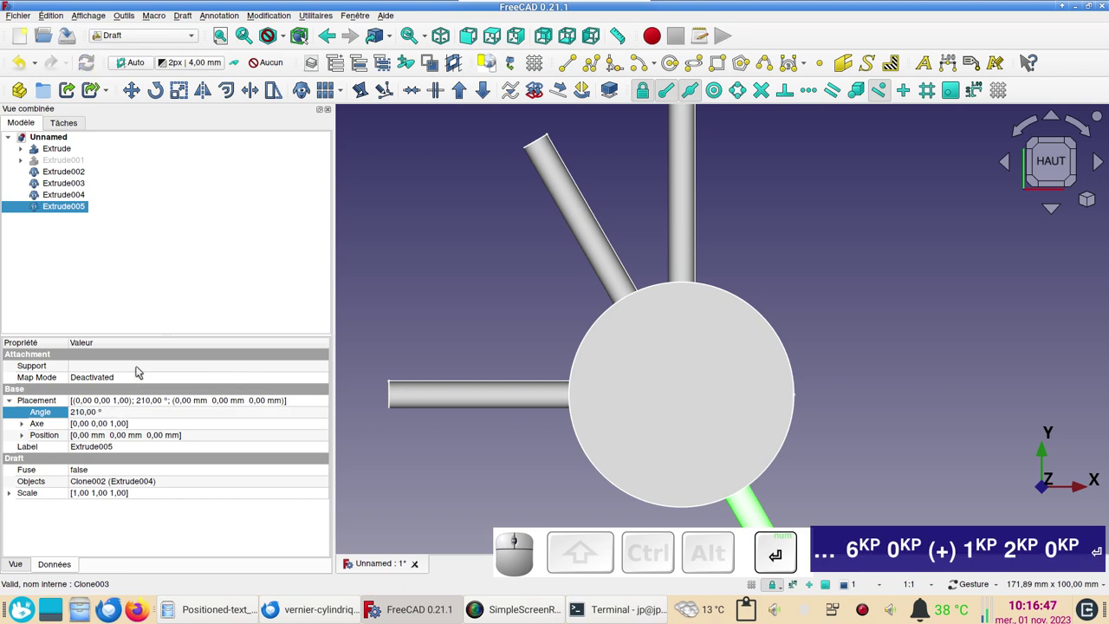
scroll("down", 3)
left_click_drag(839, 440, 755, 346)
left_click_drag(824, 291, 745, 324)
left_click_drag(668, 371, 370, 226)
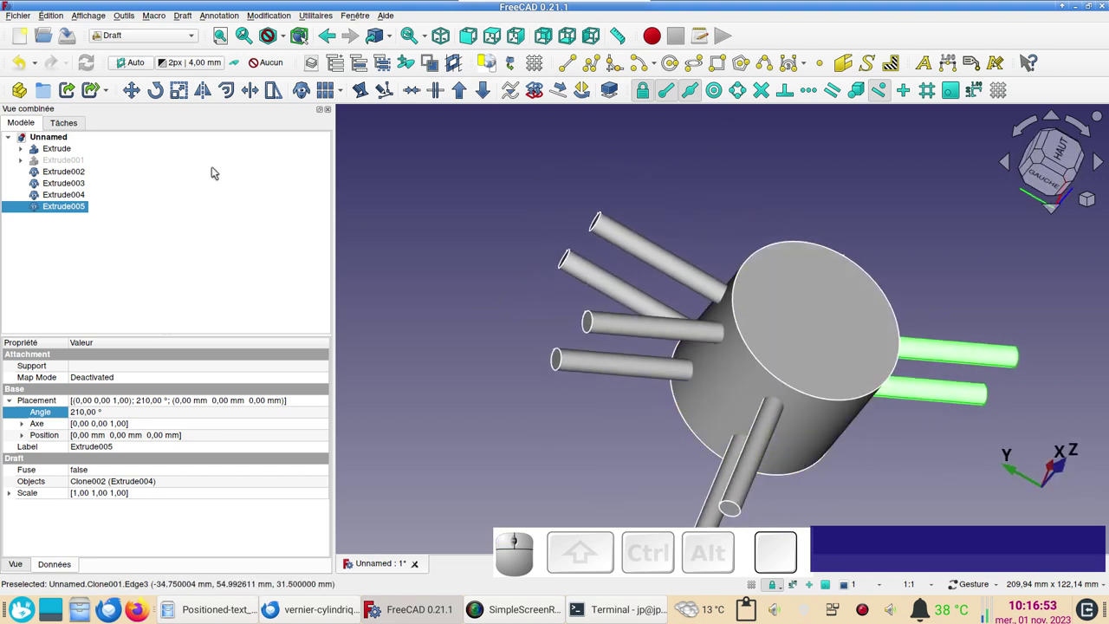
left_click(95, 173)
- In the Part workbench, merge the four rod clones into one Compound
left_click(81, 174)
left_click(71, 205)
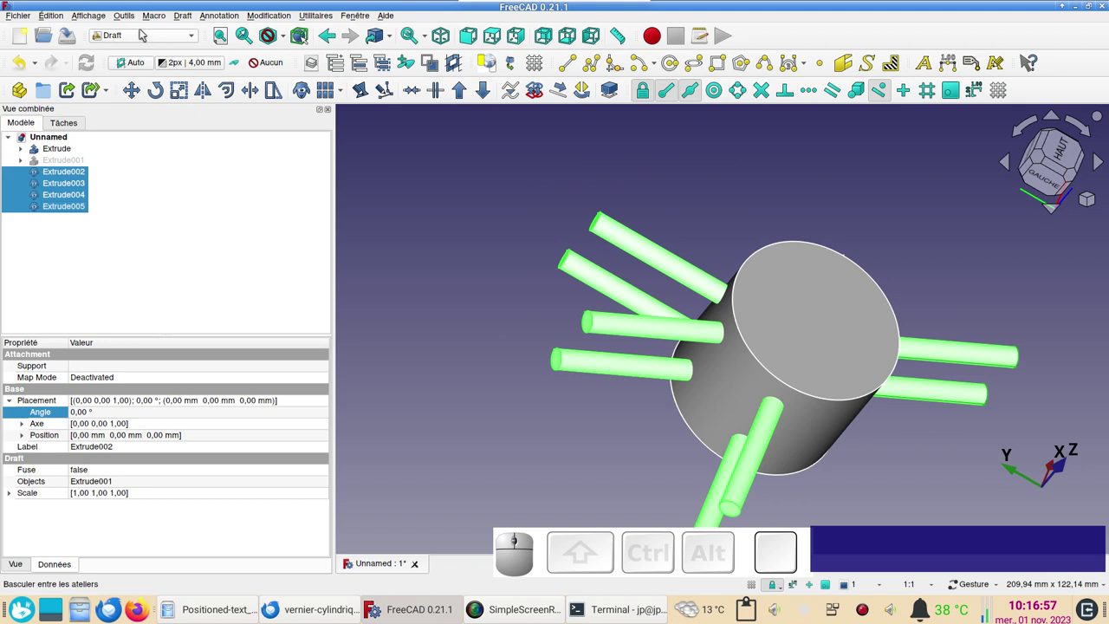
left_click(143, 34)
left_click(112, 154)
left_click(525, 99)
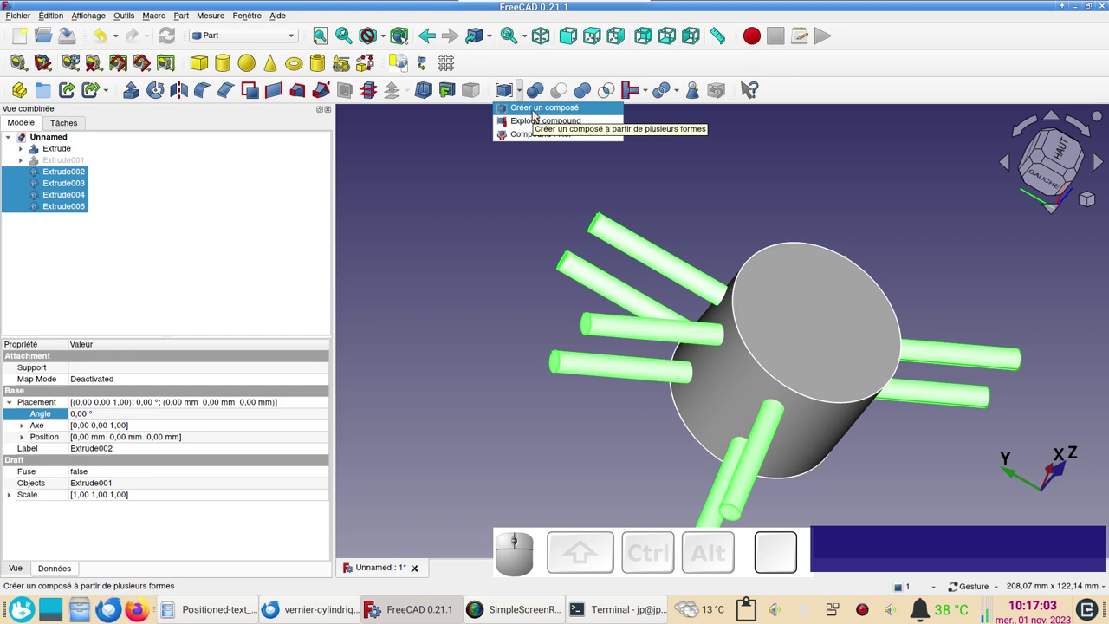
left_click(538, 111)
left_click(61, 173)
left_click_drag(423, 249, 530, 285)
left_click_drag(639, 267, 527, 279)
left_click(490, 255)
- Boolean-cut the Compound from the cylinder Extrude, leaving a pierced Cut solid
left_click(77, 147)
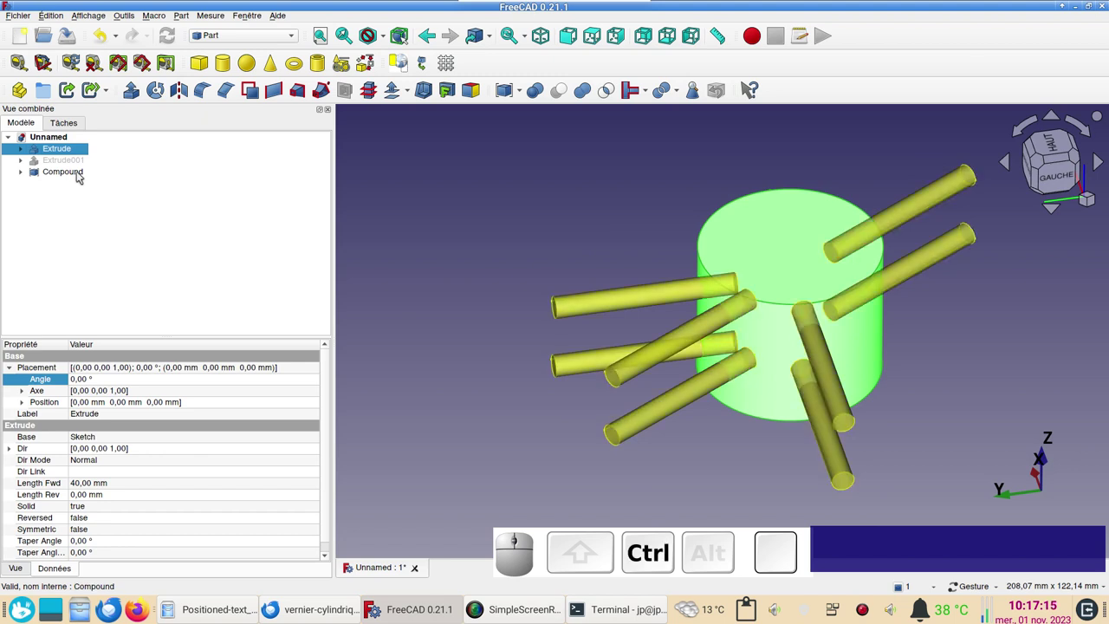
left_click(82, 175)
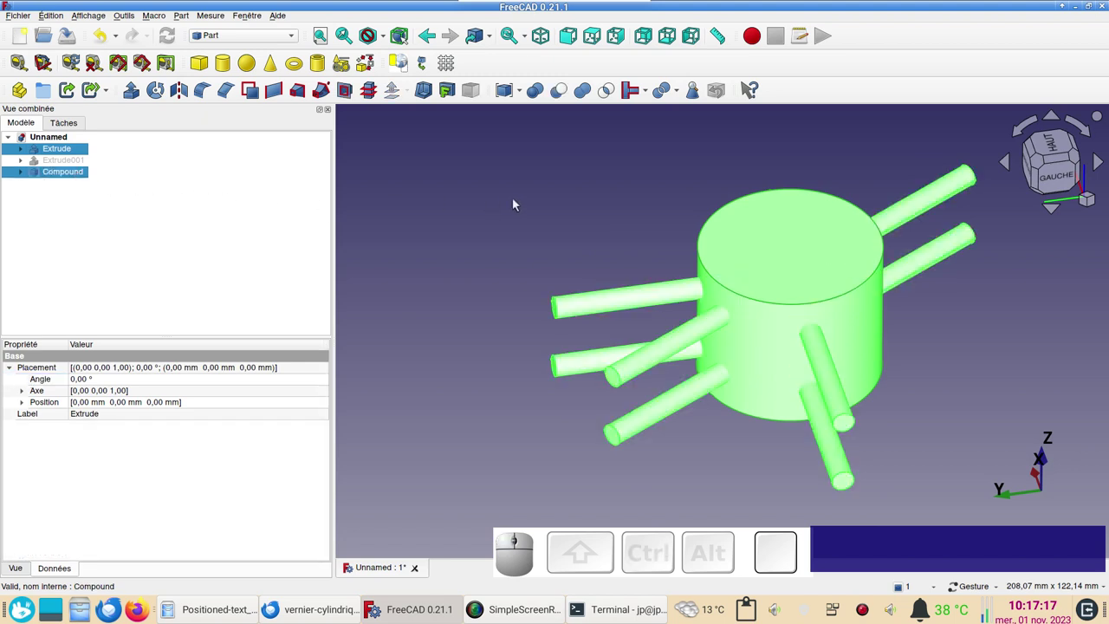
left_click(568, 93)
left_click(516, 223)
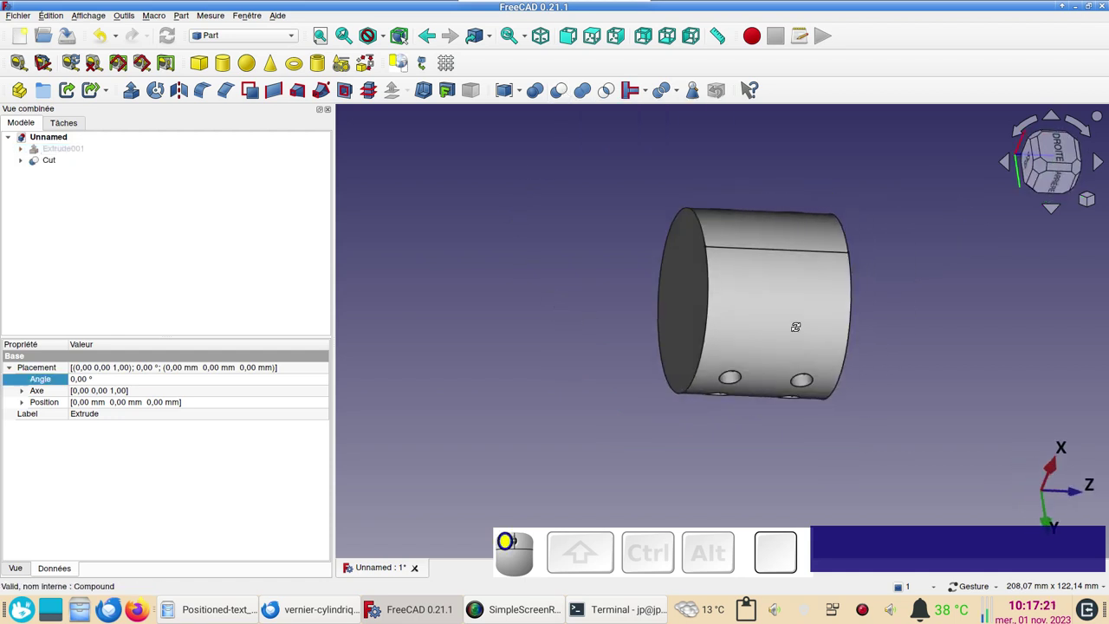
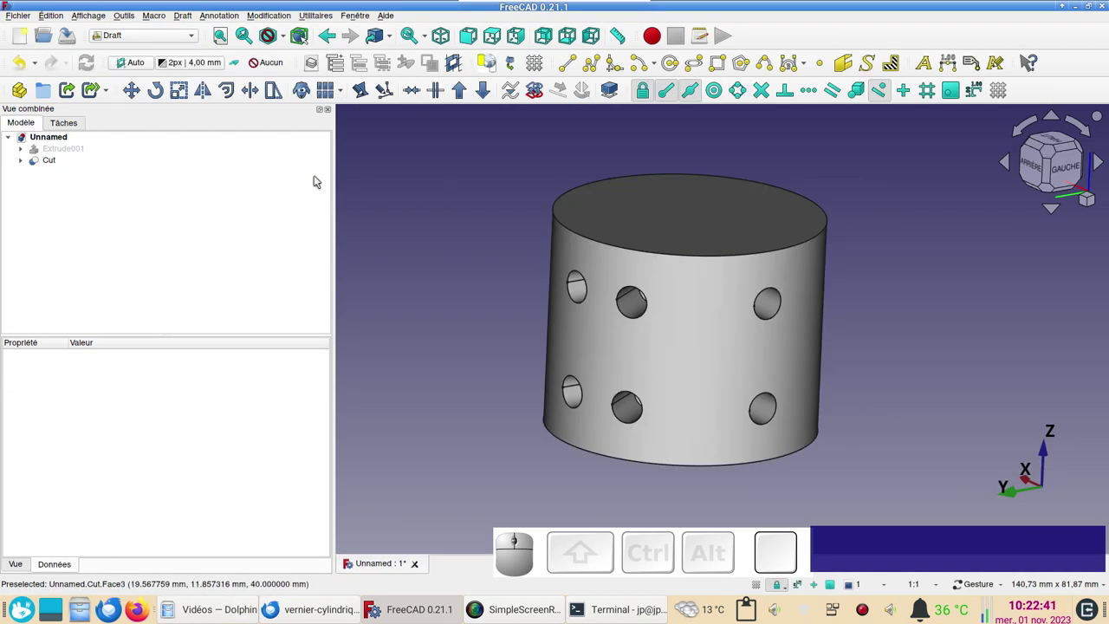
- In the Curves workbench, map a sketch onto the Cut cylinder's outer surface
left_click(155, 40)
left_click(165, 37)
left_click(407, 207)
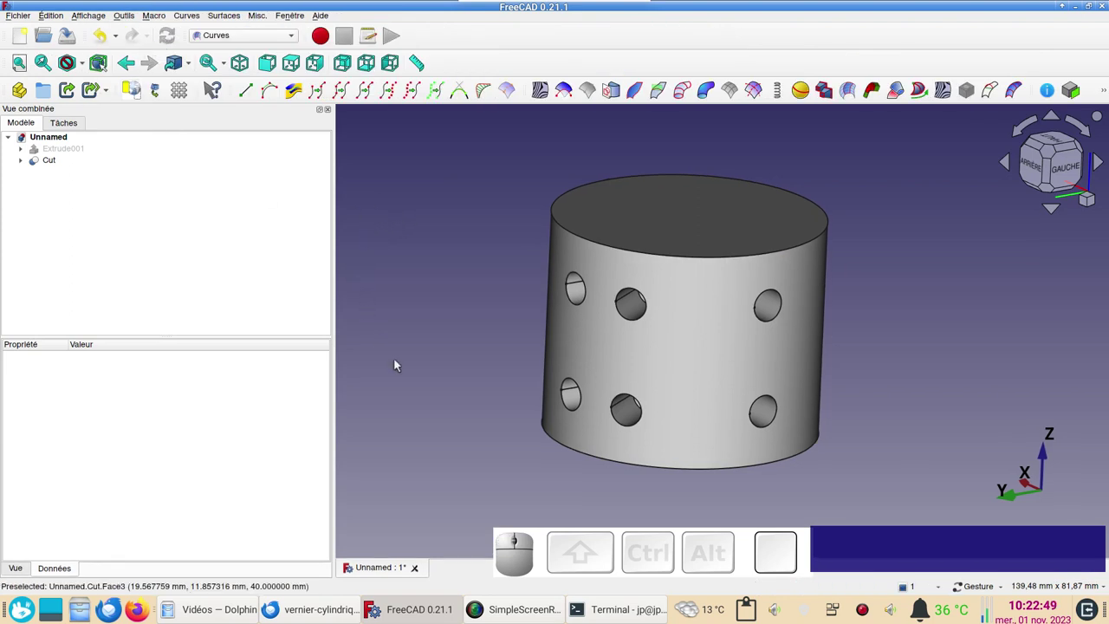
left_click(697, 372)
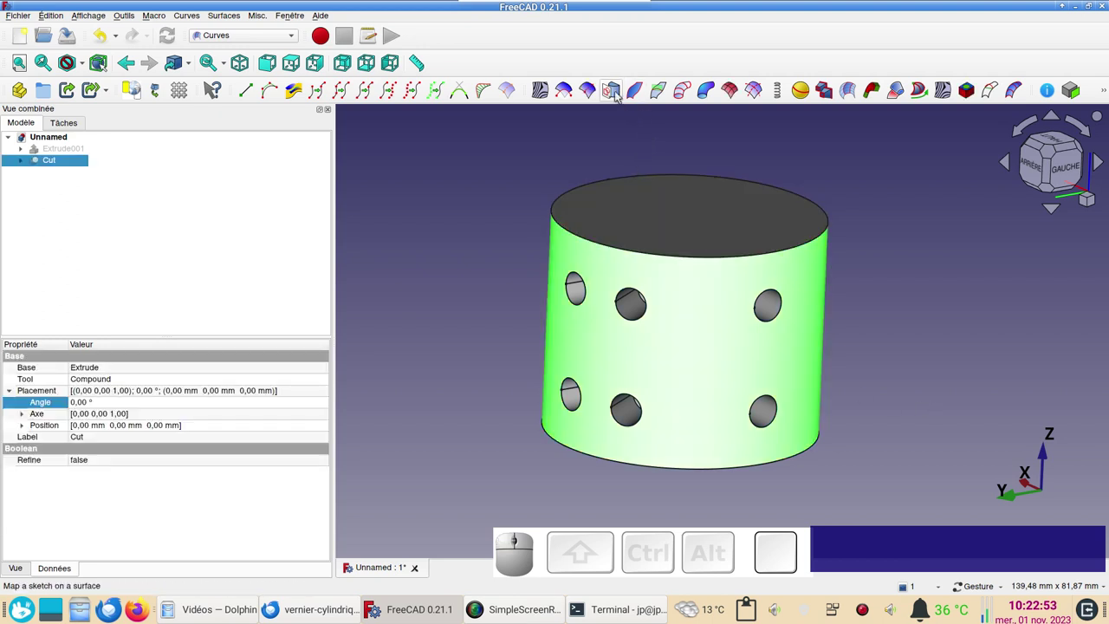
left_click(619, 95)
- Inspect Mapped_Sketch's unwrapped 157.08 × 40 mm rectangle, then close it
left_click(27, 173)
left_click(103, 187)
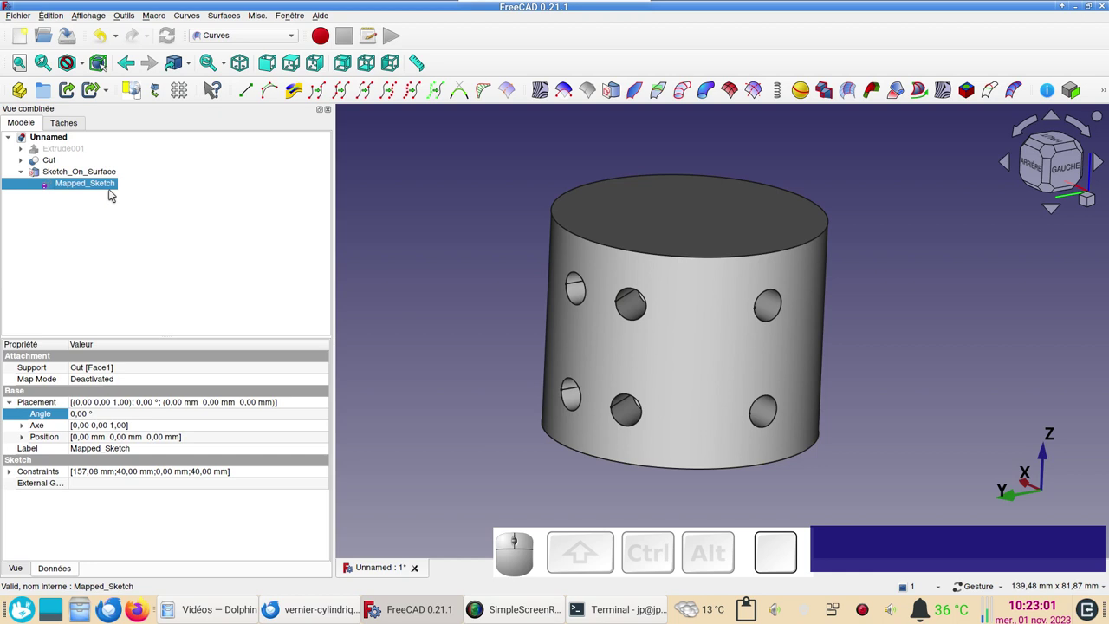
left_click(82, 186)
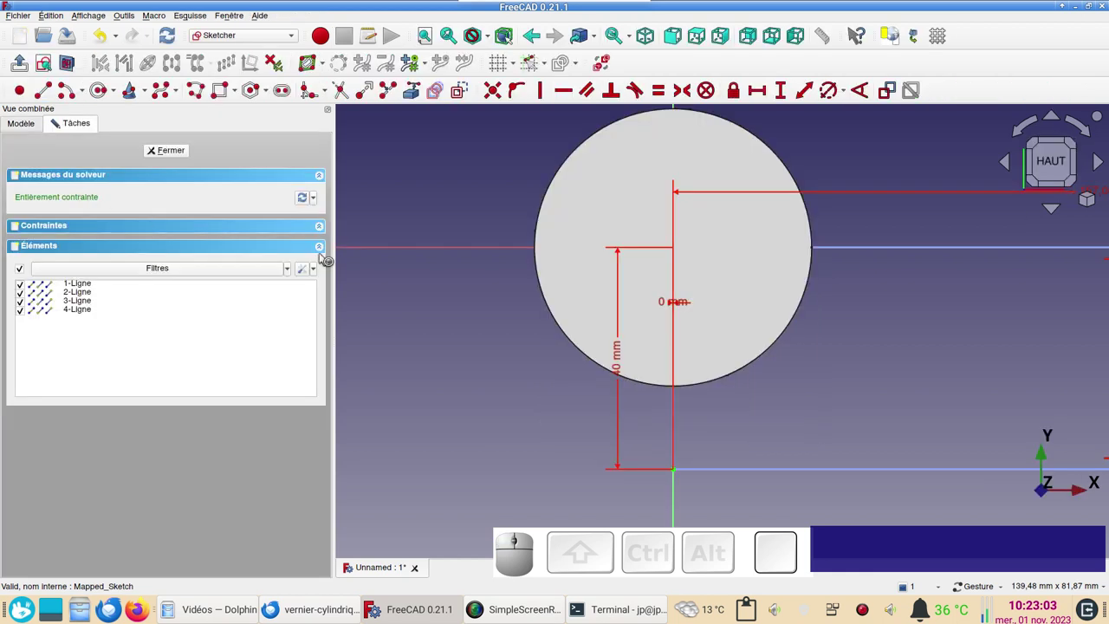
scroll("down", 3)
left_click_drag(827, 367, 546, 394)
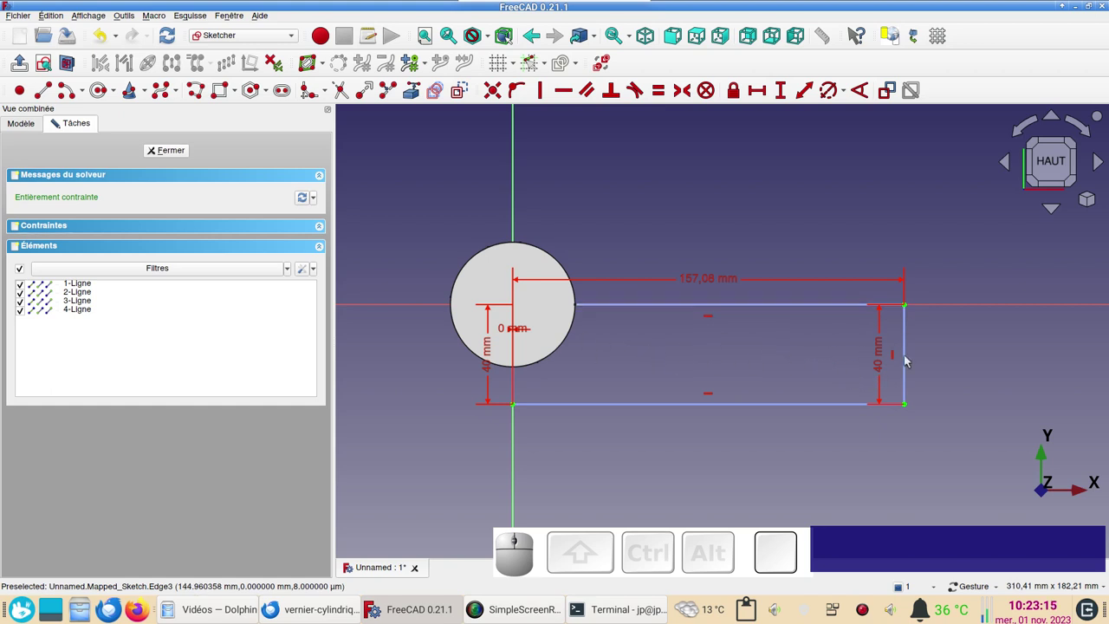
left_click(183, 149)
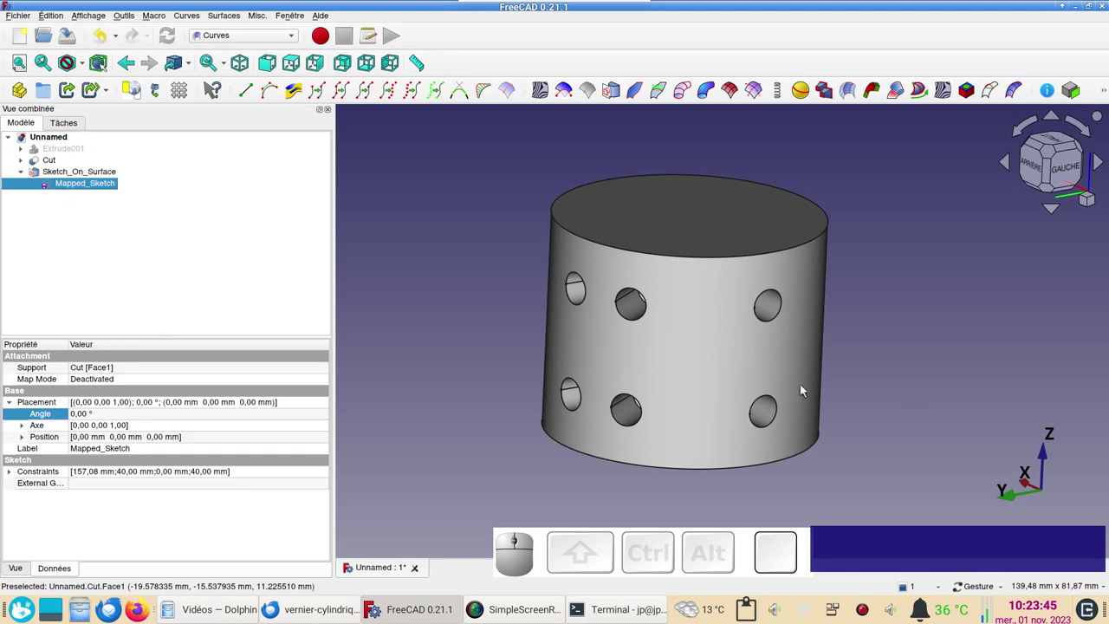
- Make a standalone copy Cut001 of the perforated cylinder and hide the original
left_click_drag(473, 338, 494, 382)
left_click(728, 395)
left_click_drag(262, 45, 259, 109)
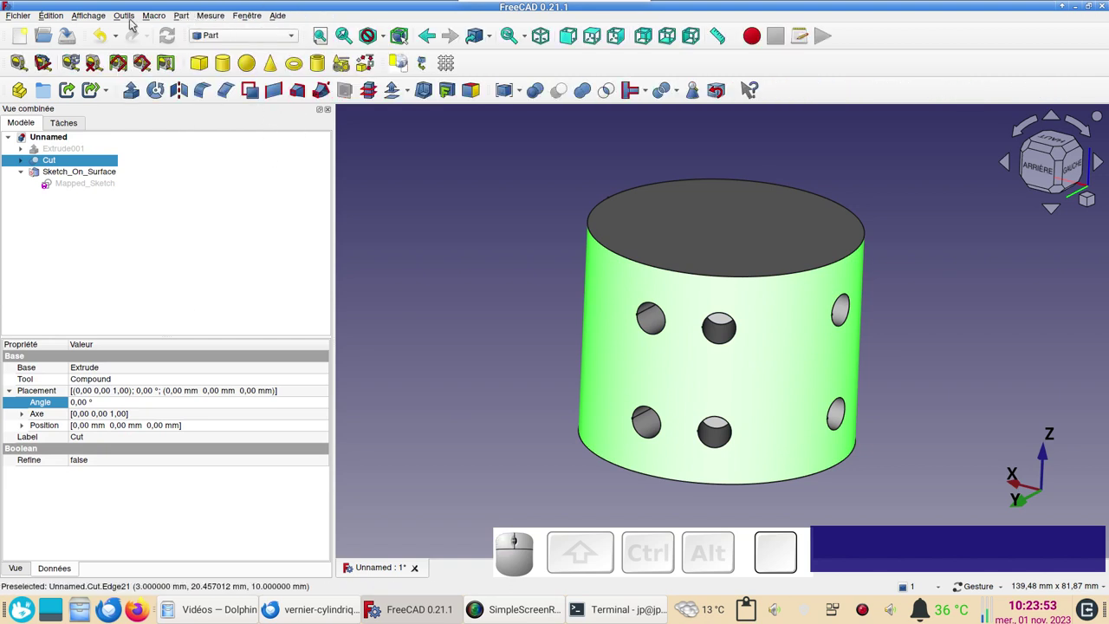
left_click(188, 17)
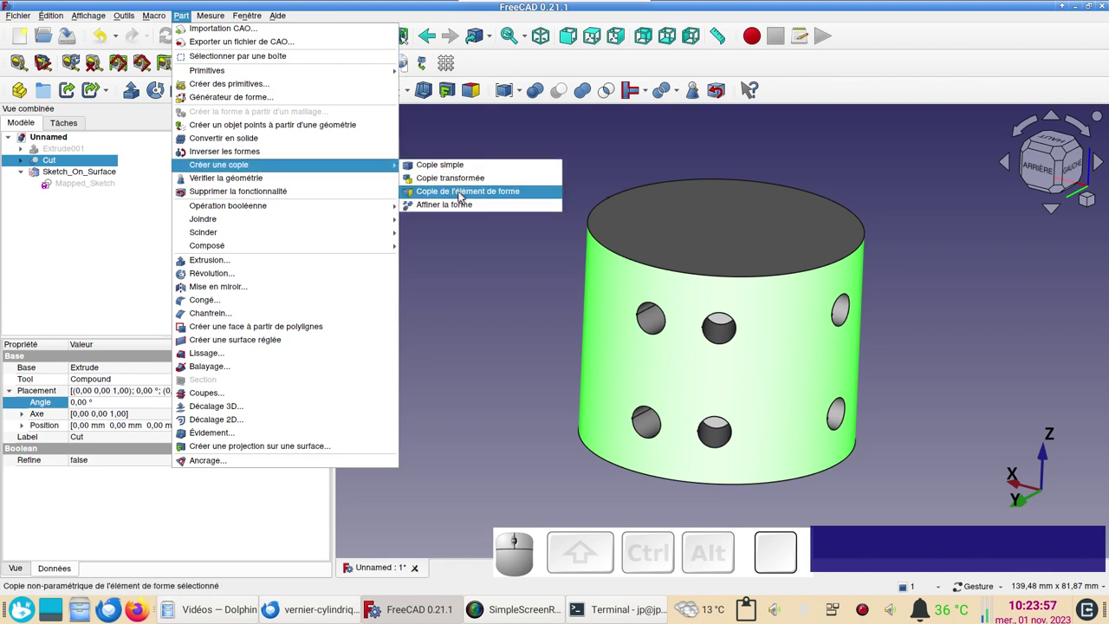
left_click(467, 197)
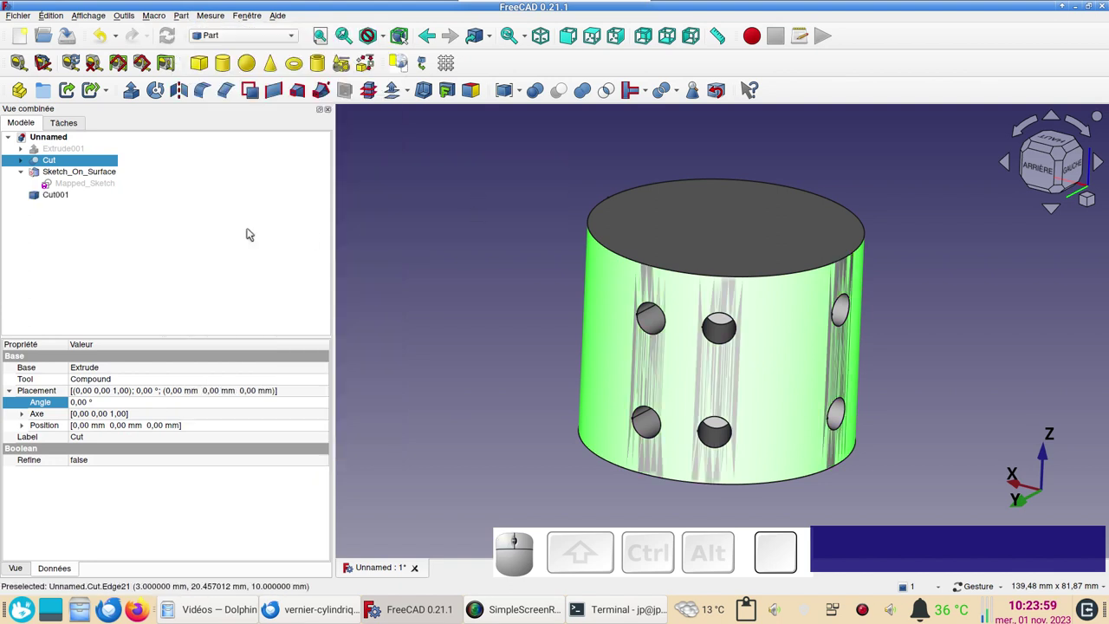
key("space")
- Orbit and zoom around Cut001 to inspect its holes, back and seam
left_click_drag(769, 361, 895, 382)
left_click(917, 384)
left_click_drag(939, 378, 624, 271)
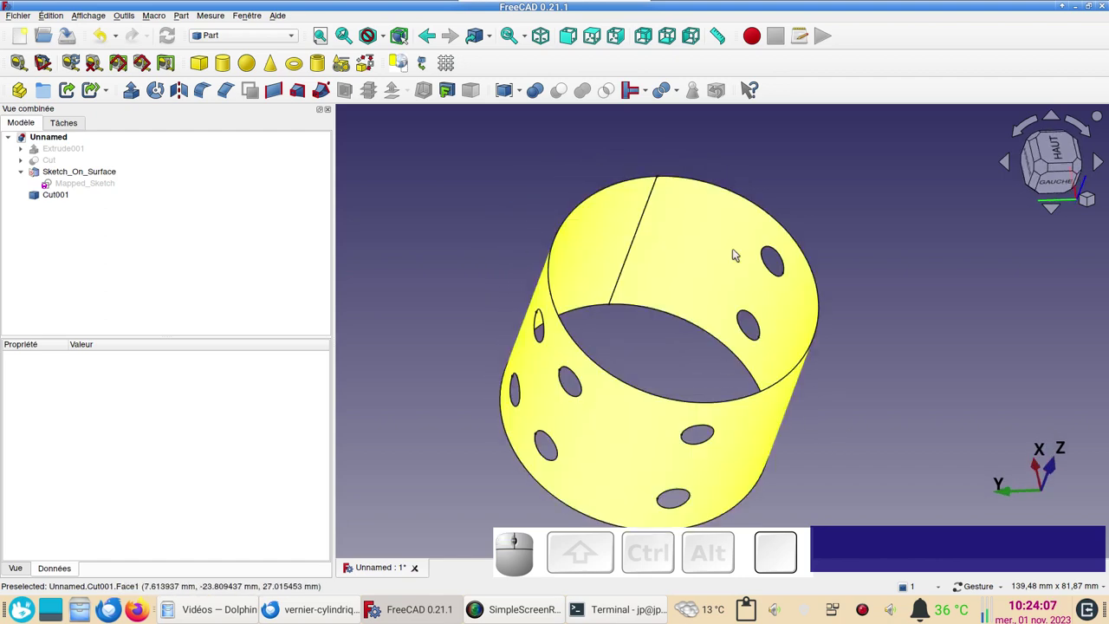
left_click_drag(880, 418, 595, 422)
left_click_drag(485, 402, 748, 409)
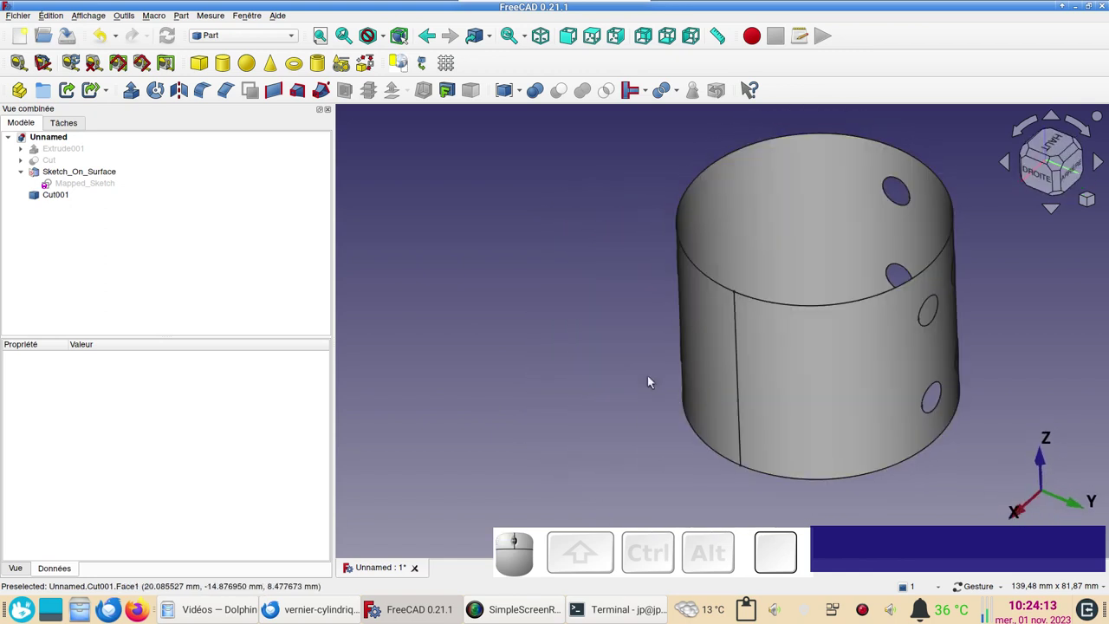
left_click_drag(608, 439, 532, 425)
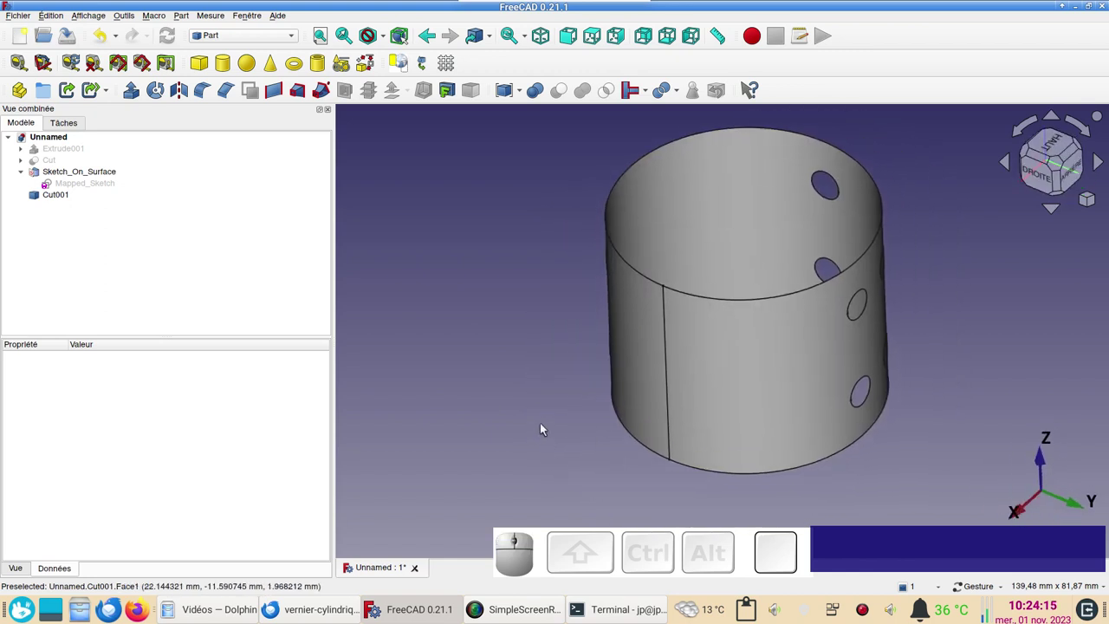
scroll("up", 3)
scroll("down", 3)
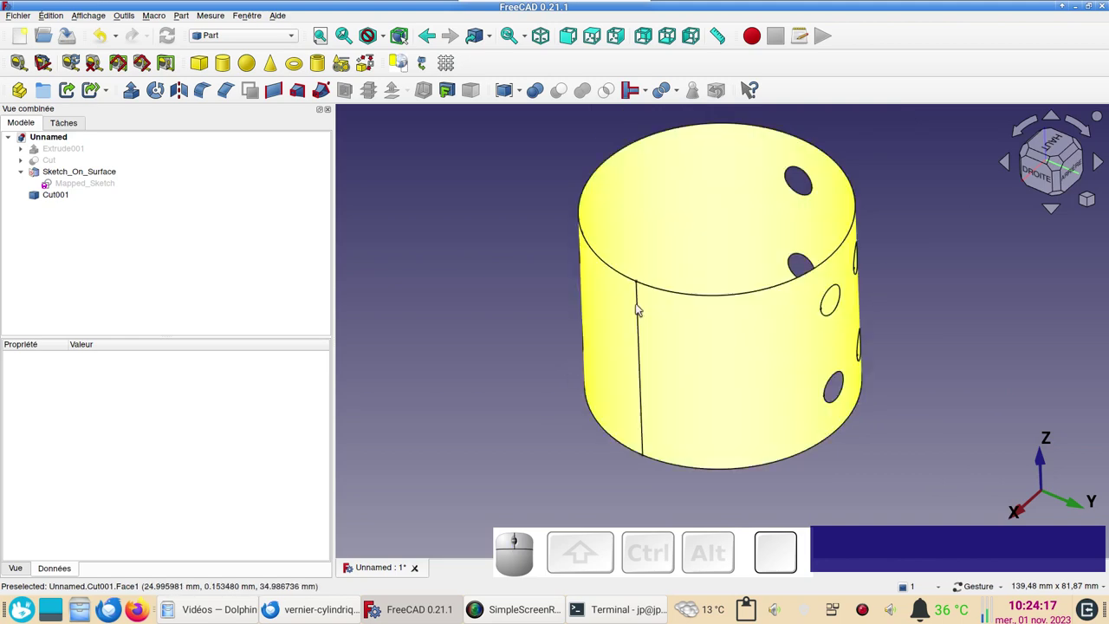
left_click_drag(909, 368, 646, 336)
left_click(680, 435)
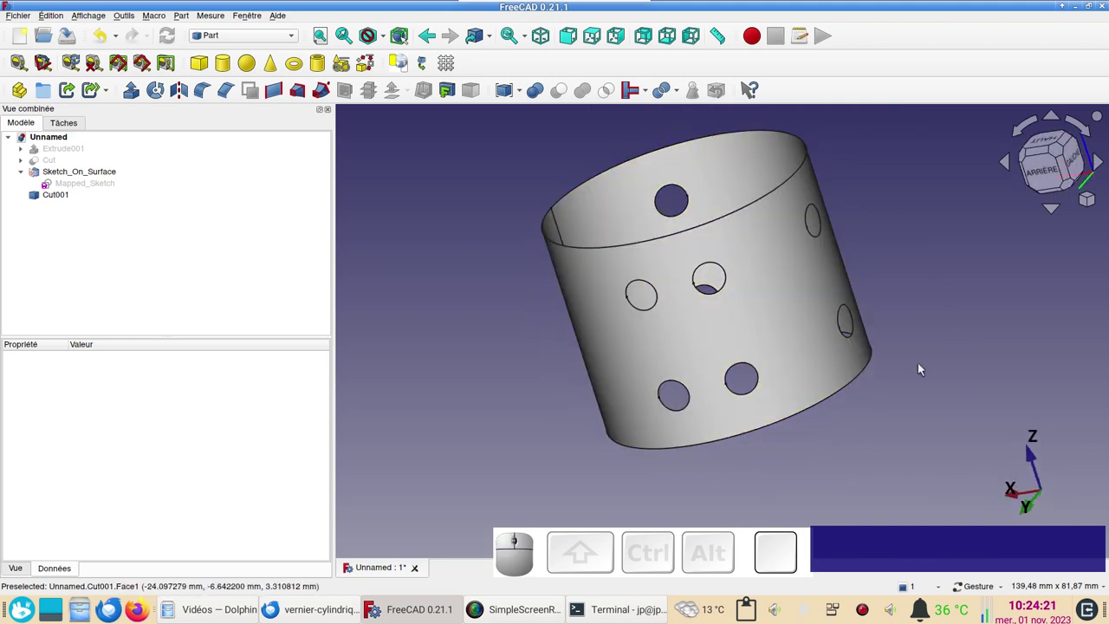
right_click(871, 460)
left_click_drag(948, 372, 892, 376)
right_click(891, 386)
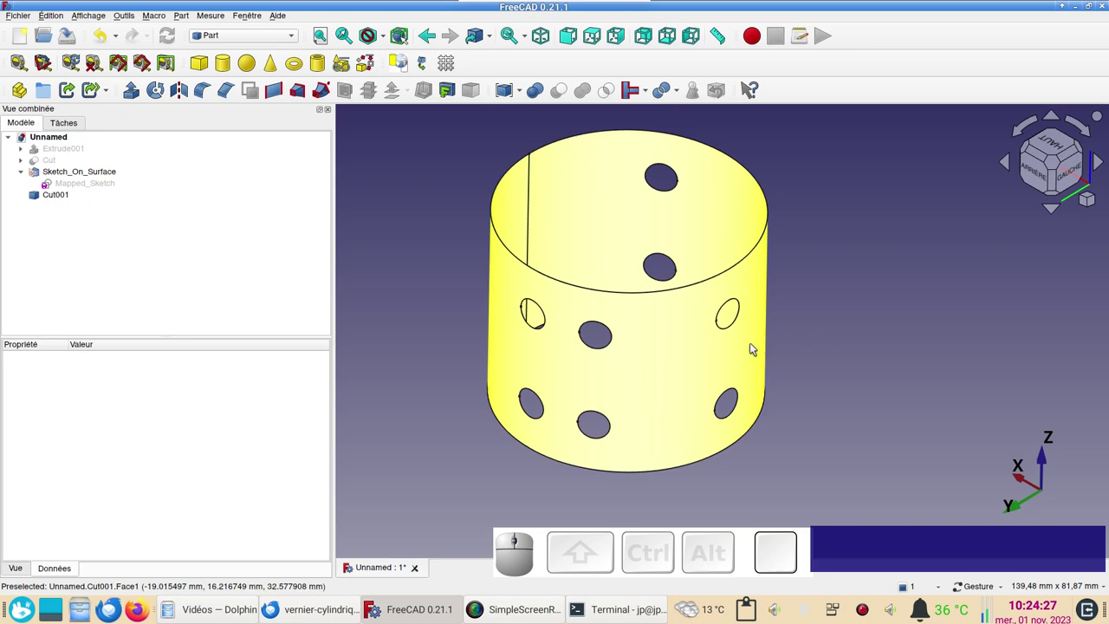
right_click(898, 405)
scroll("up", 3)
middle_click(504, 314)
scroll("down", 3)
left_click_drag(541, 343, 719, 325)
left_click_drag(530, 337, 623, 329)
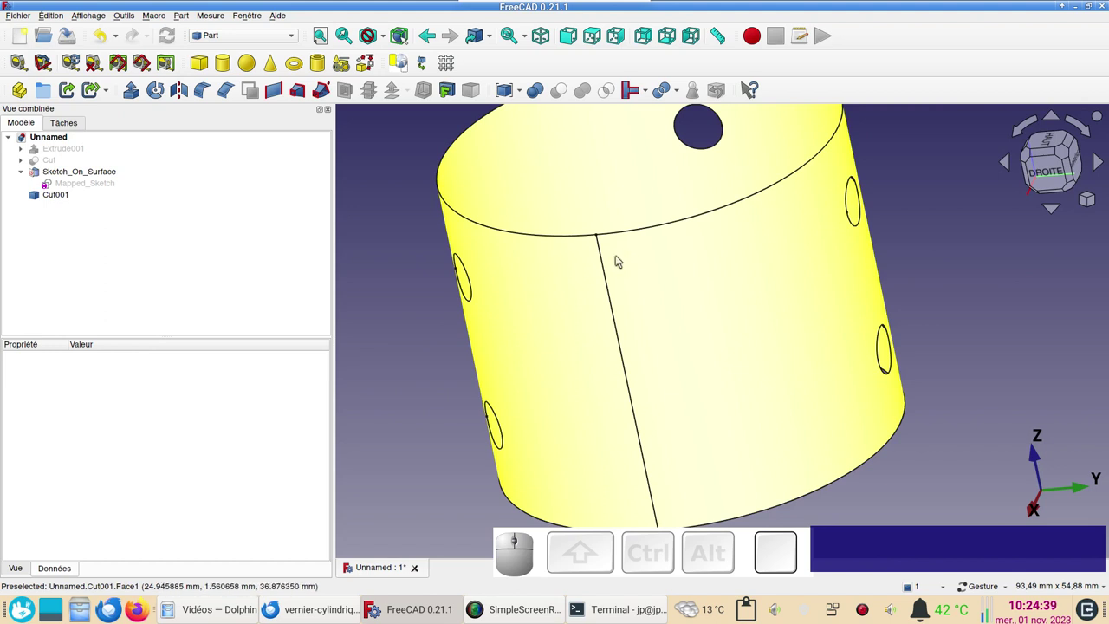
left_click(965, 293)
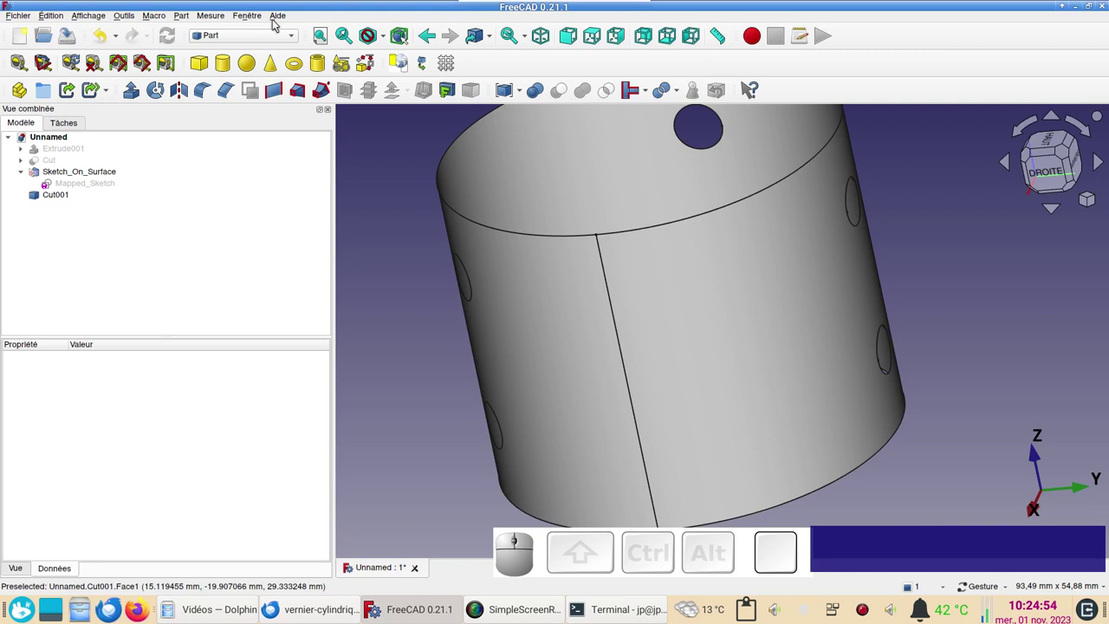
left_click(268, 37)
- In Draft, from Top view start a Line at the cylinder's rim vertex constrained along X
left_click(260, 51)
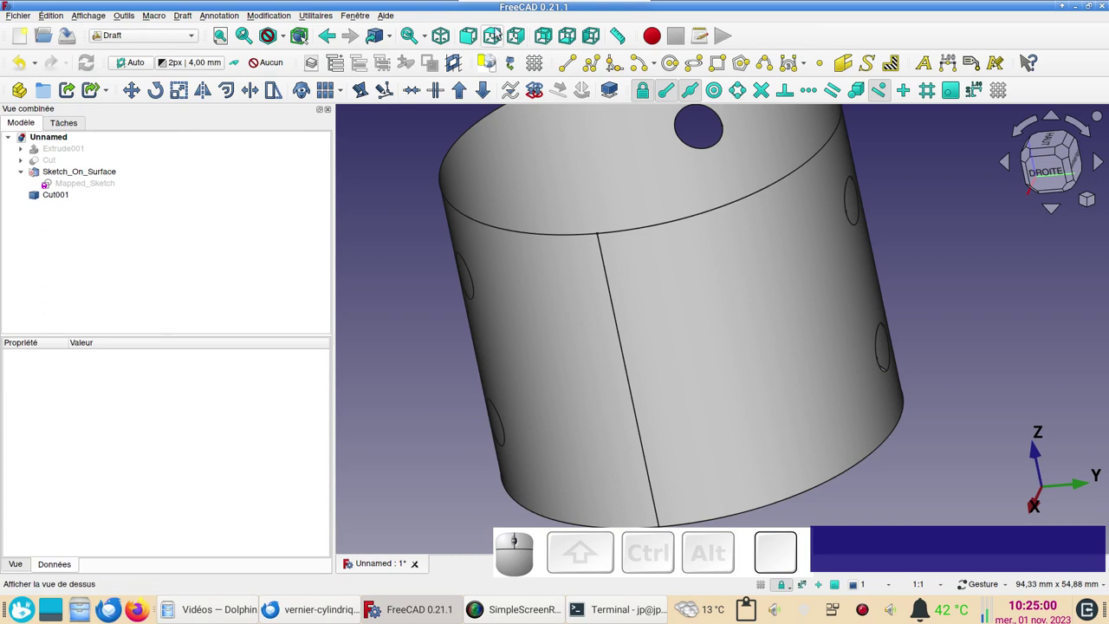
left_click(499, 32)
left_click_drag(914, 405, 911, 247)
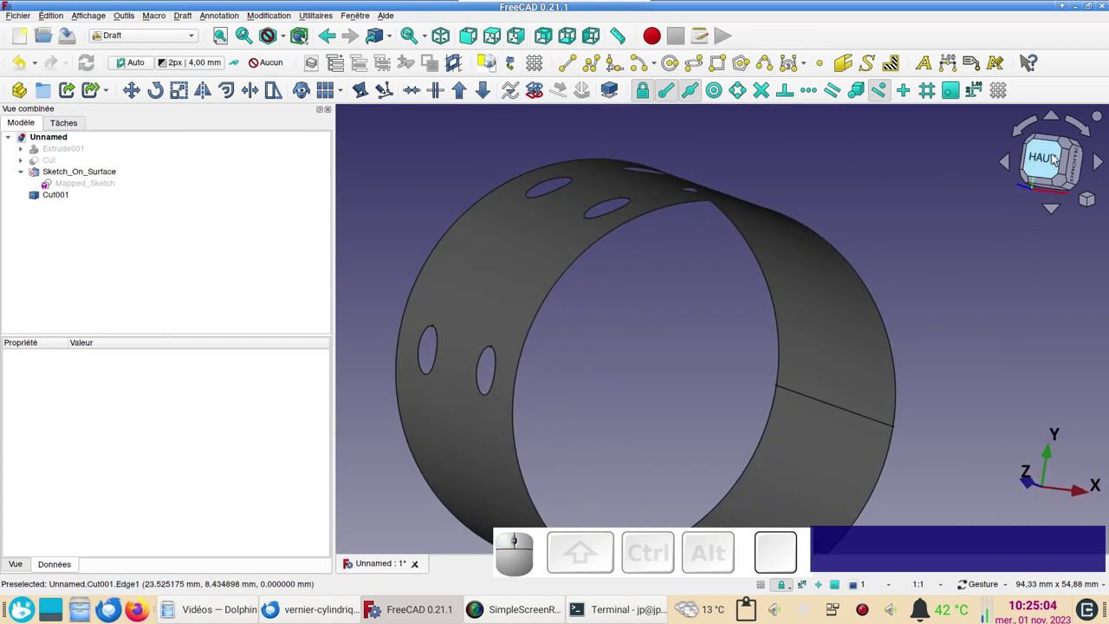
left_click(1054, 157)
left_click_drag(717, 387, 879, 311)
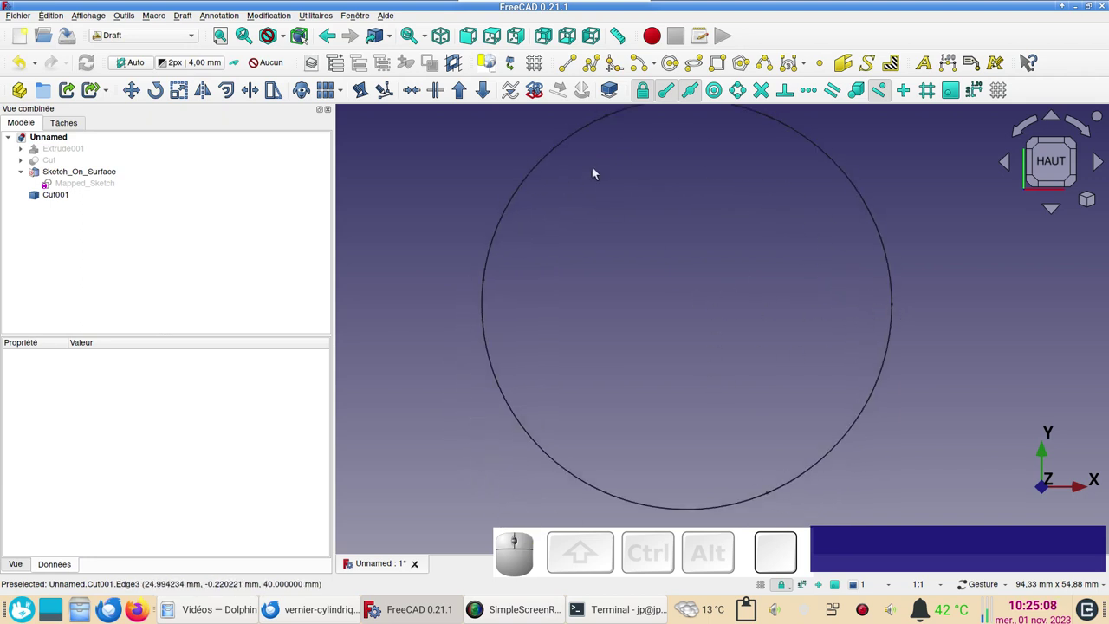
left_click(573, 69)
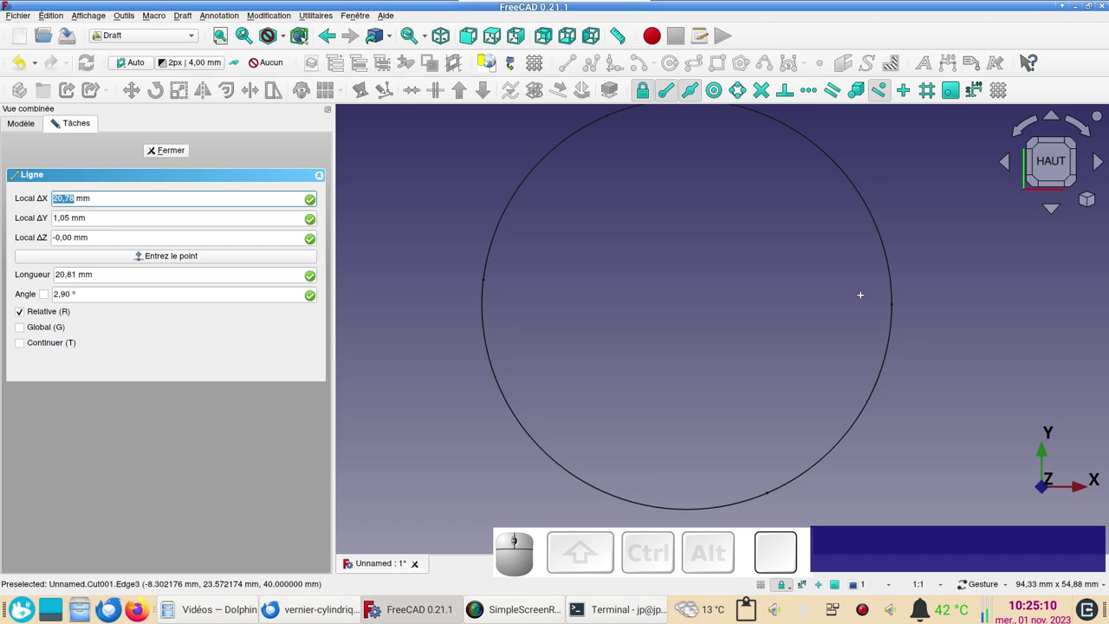
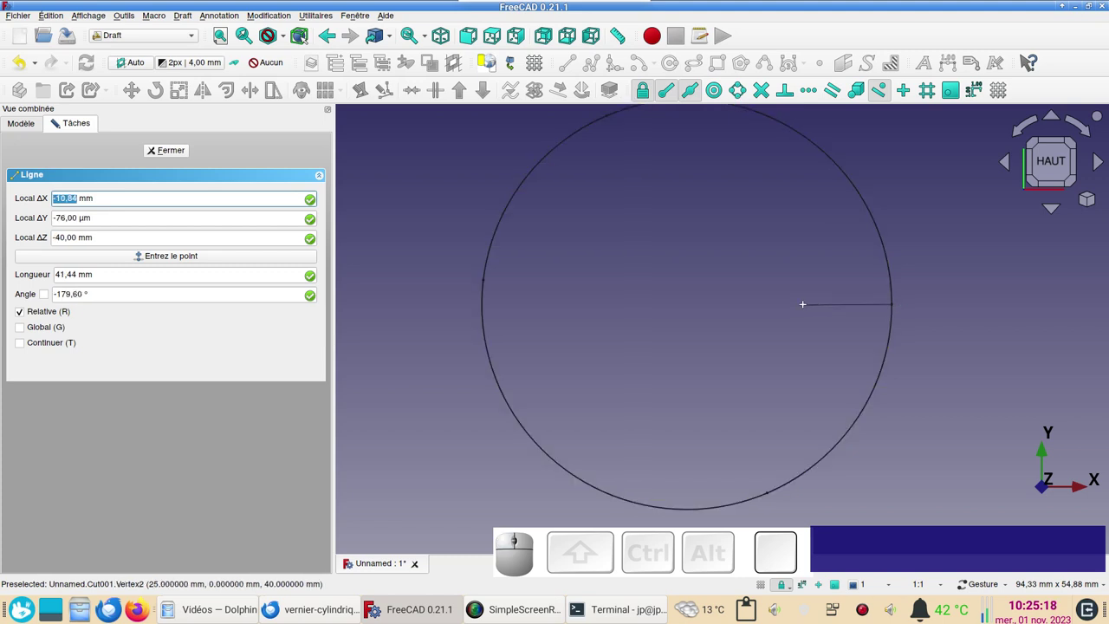
key("x")
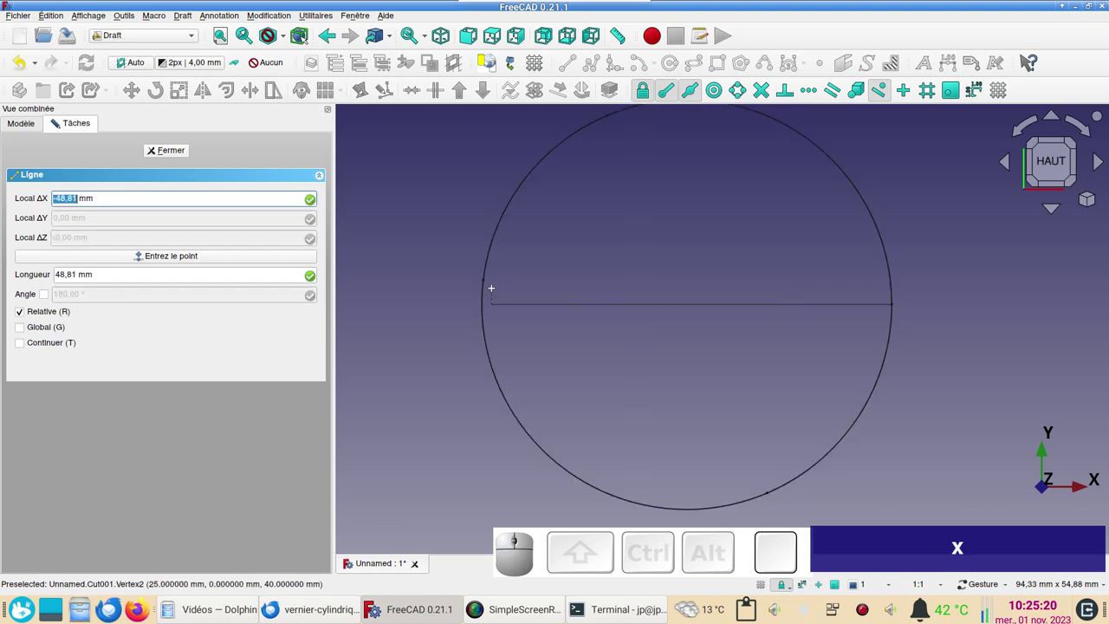
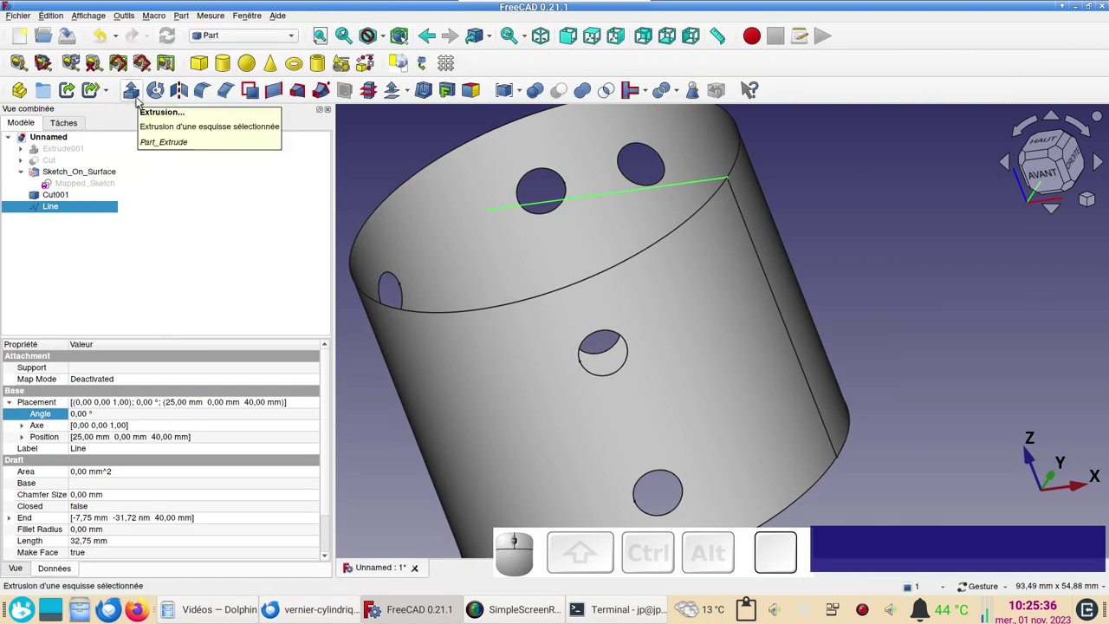
- Extrude the Line 50 mm reversed into the sheet Extrude006 through the cylinder
left_click(140, 98)
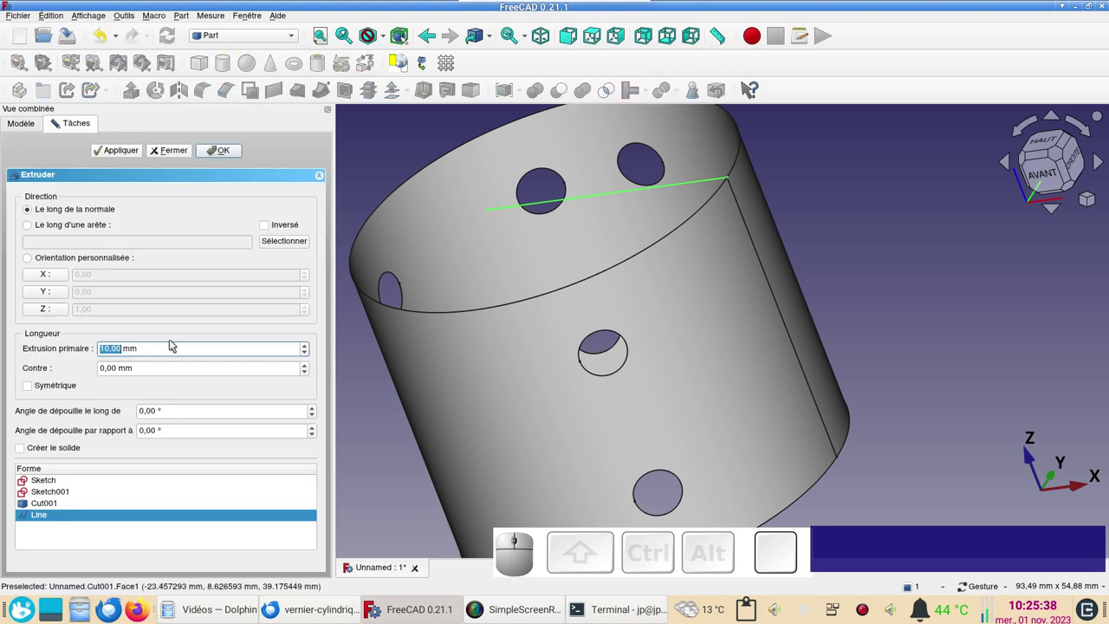
key("KP_5")
key("KP_0")
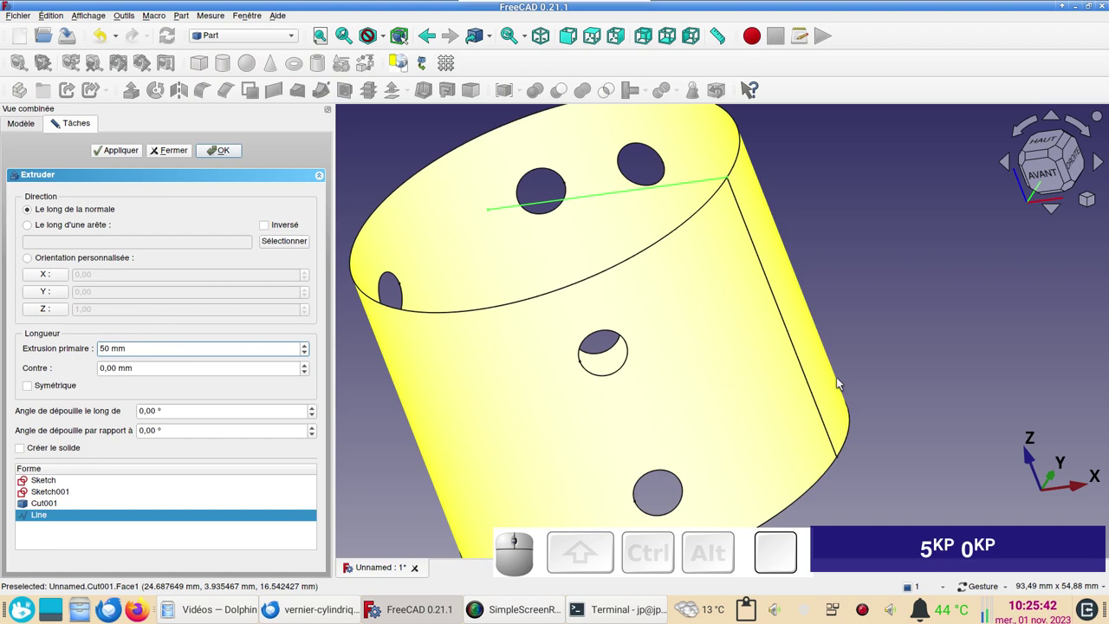
left_click(273, 227)
left_click(215, 153)
scroll("down", 3)
left_click(818, 228)
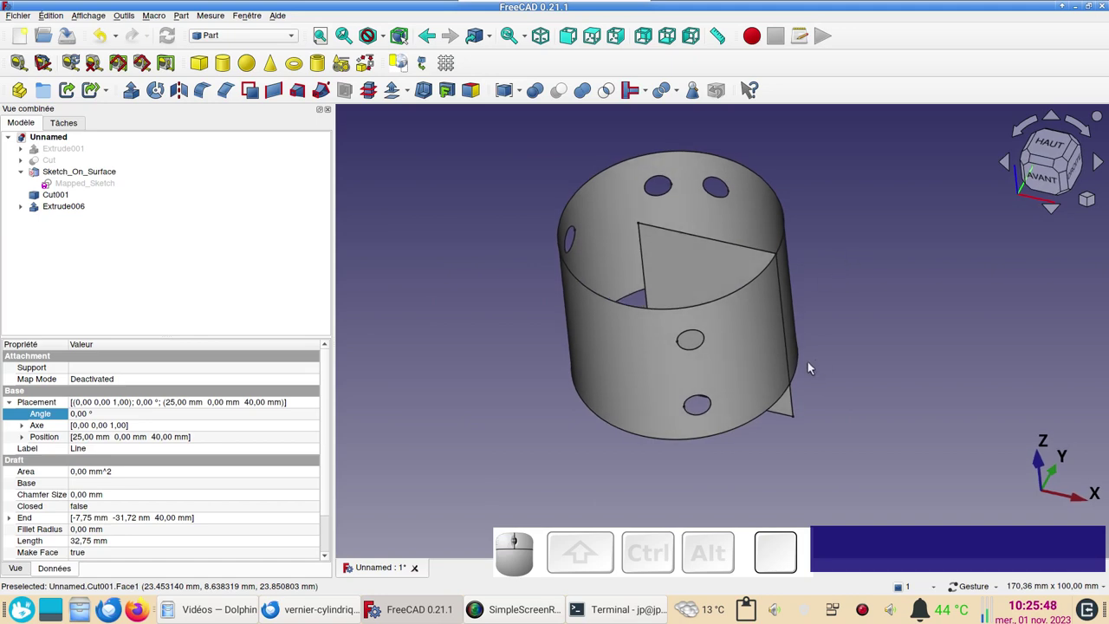
scroll("up", 3)
left_click_drag(850, 296, 767, 332)
- Extrude the sheet Extrude006 by 0,01 mm into the thin slab Extrude007
left_click(622, 275)
scroll("up", 3)
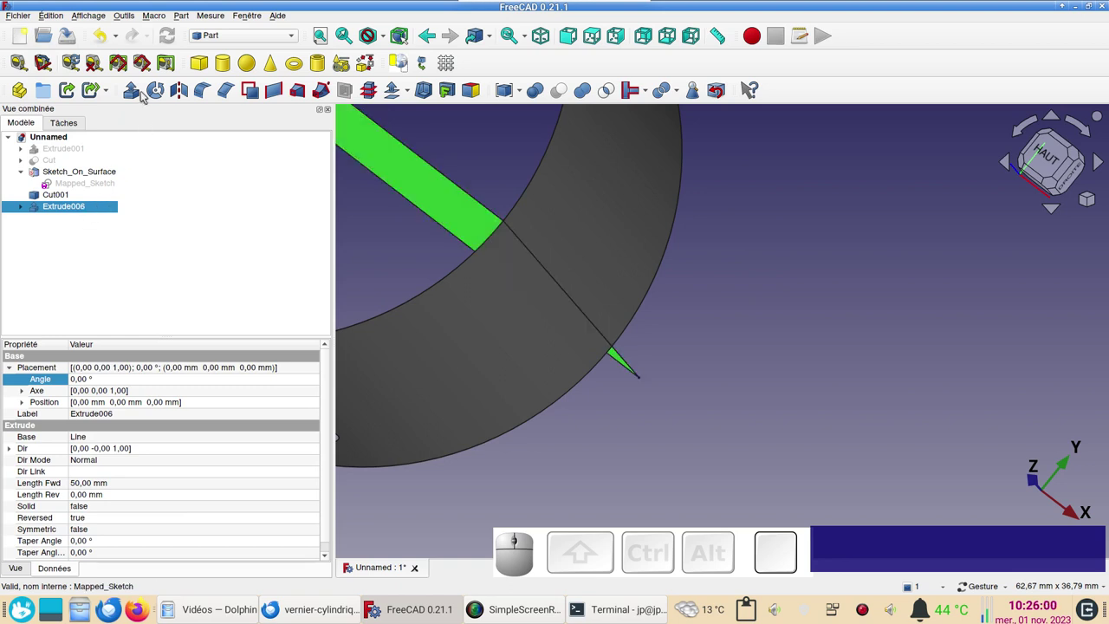
left_click(139, 90)
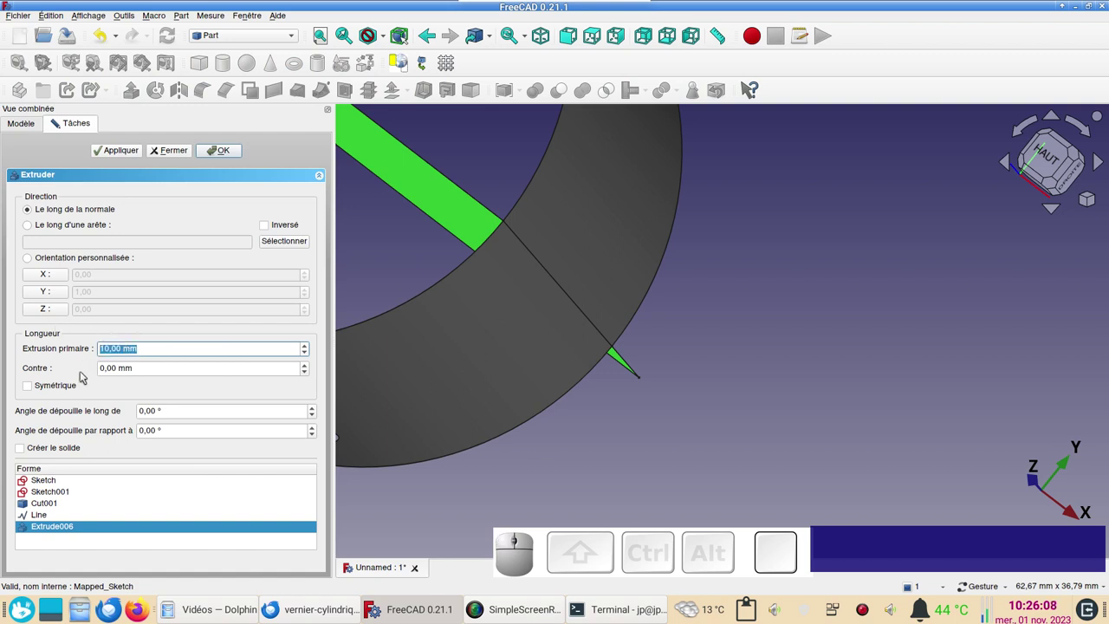
key("KP_0")
key(",")
key("KP_0")
key("KP_1")
key("KP_0")
type(",")
key("KP_1")
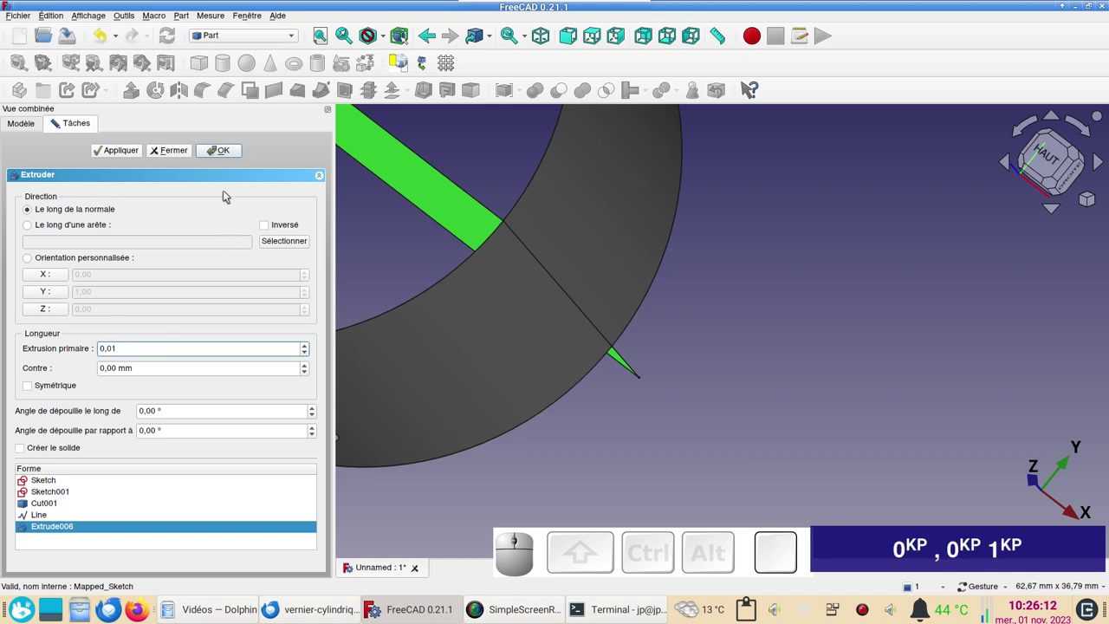
left_click(219, 157)
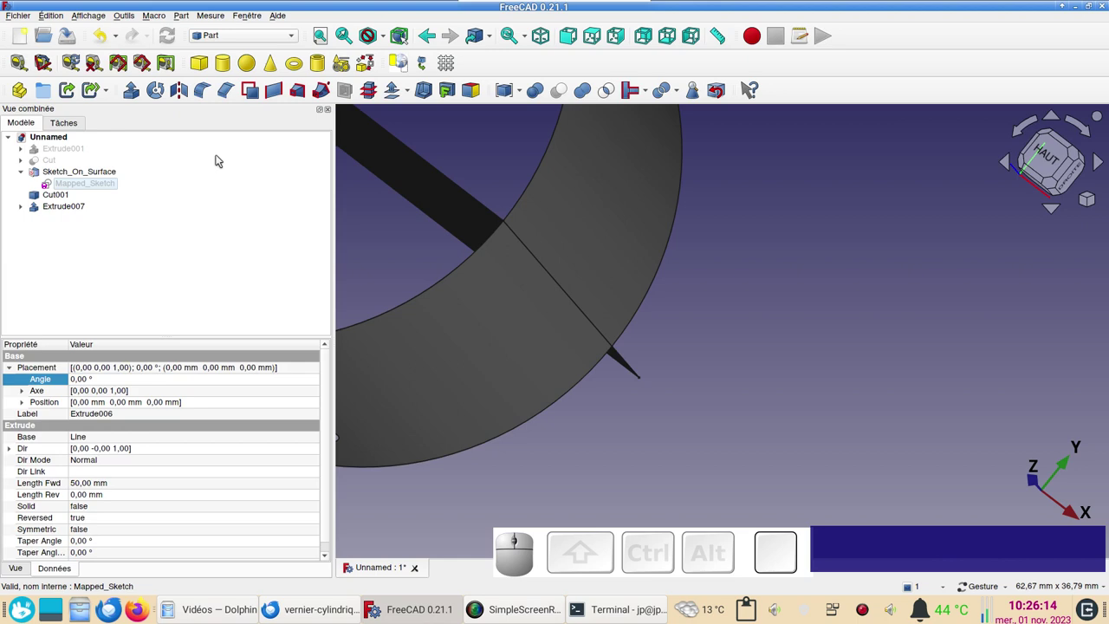
- Cut Extrude007 from Cut001, accepting the non-solid warning, to create Cut002
scroll("up", 3)
left_click_drag(535, 214, 571, 303)
scroll("down", 3)
scroll("down", 3)
left_click(761, 197)
left_click(859, 296)
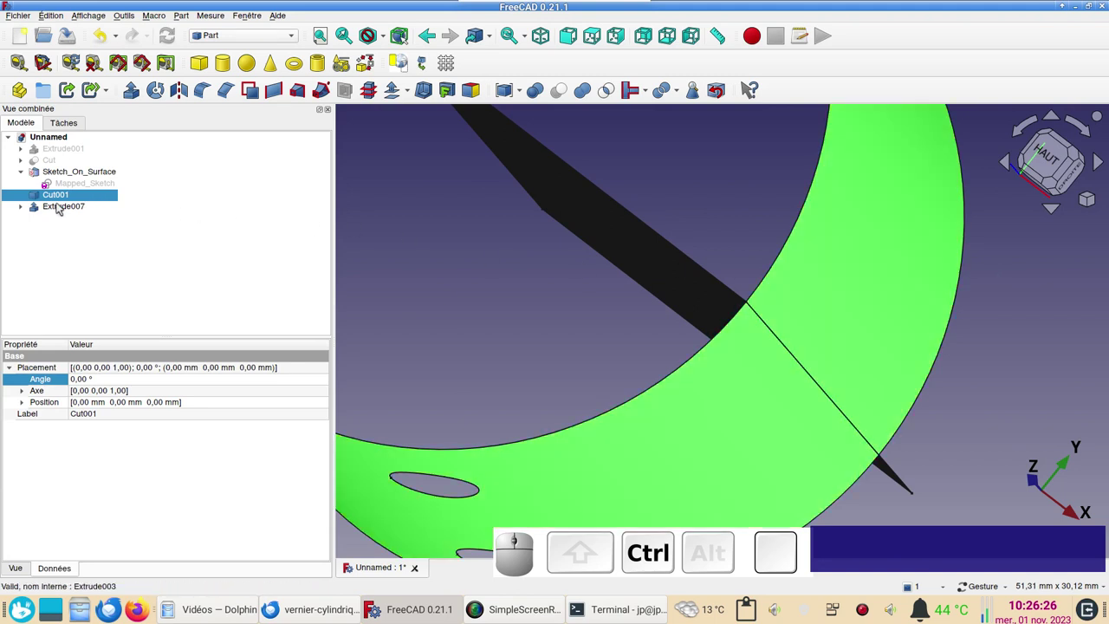
left_click(61, 204)
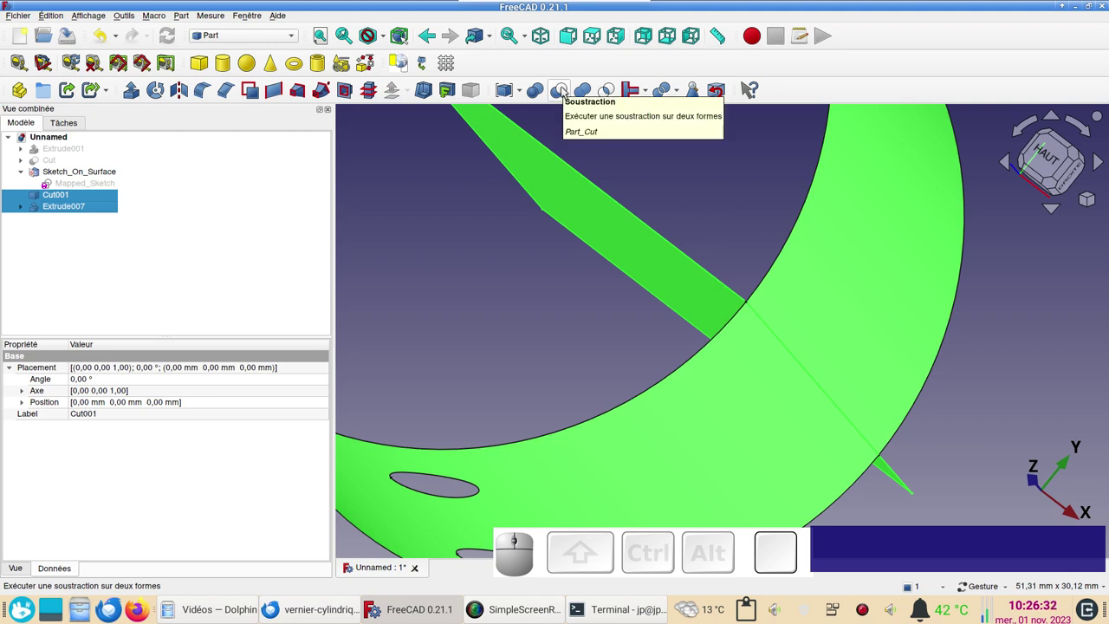
left_click(566, 87)
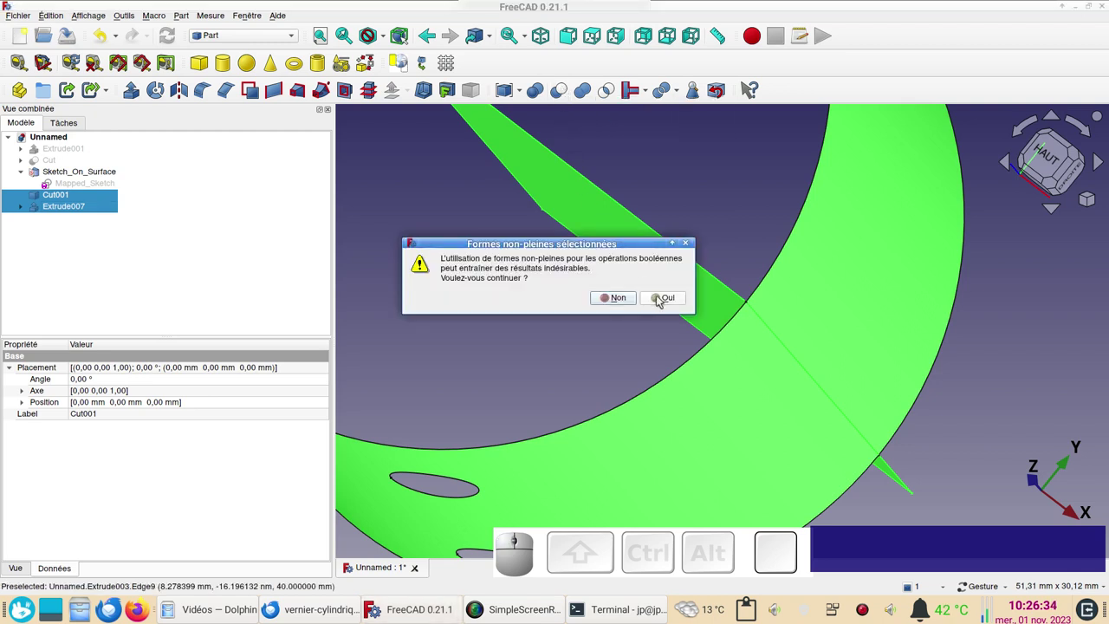
left_click(662, 299)
- Orbit and zoom to inspect the slit in the perforated cylinder wall
scroll("down", 3)
left_click_drag(528, 318, 627, 225)
scroll("up", 3)
left_click_drag(615, 234, 614, 316)
scroll("up", 3)
scroll("down", 3)
left_click(736, 356)
left_click_drag(772, 417, 820, 433)
left_click(631, 342)
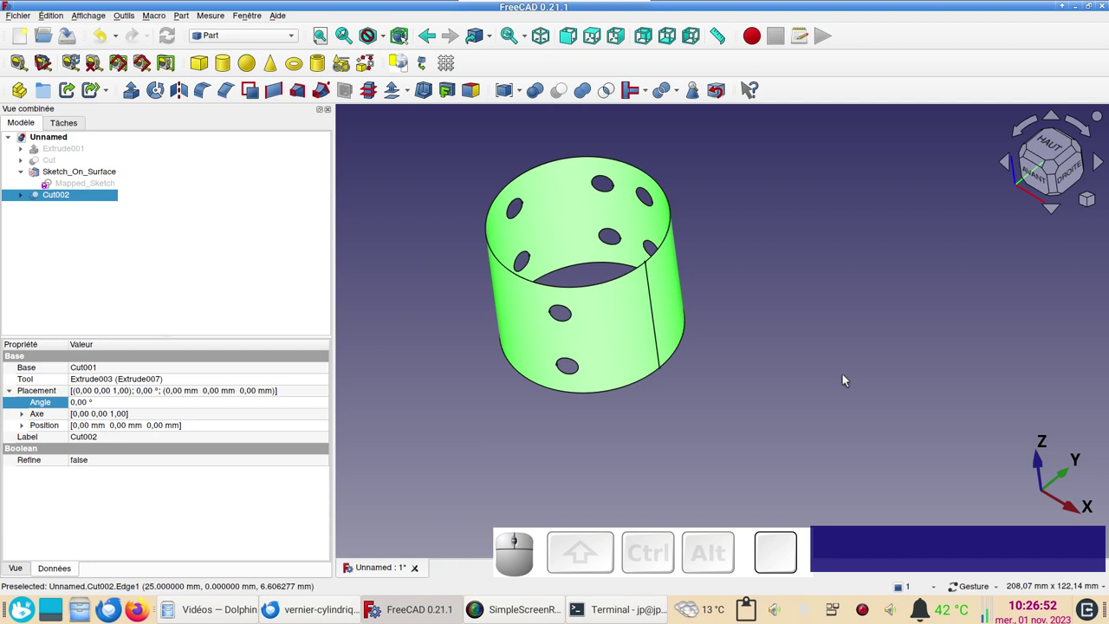
- Mesh the perforated cylinder Cut002 with default tessellation and hide the solid
left_click(266, 42)
left_click(245, 110)
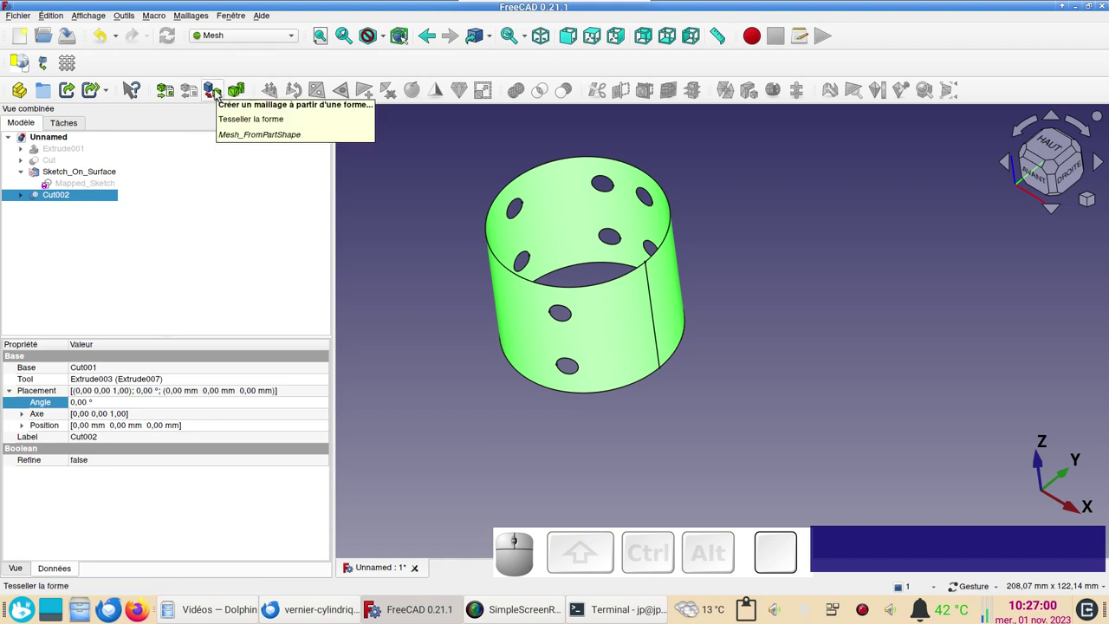
left_click(219, 91)
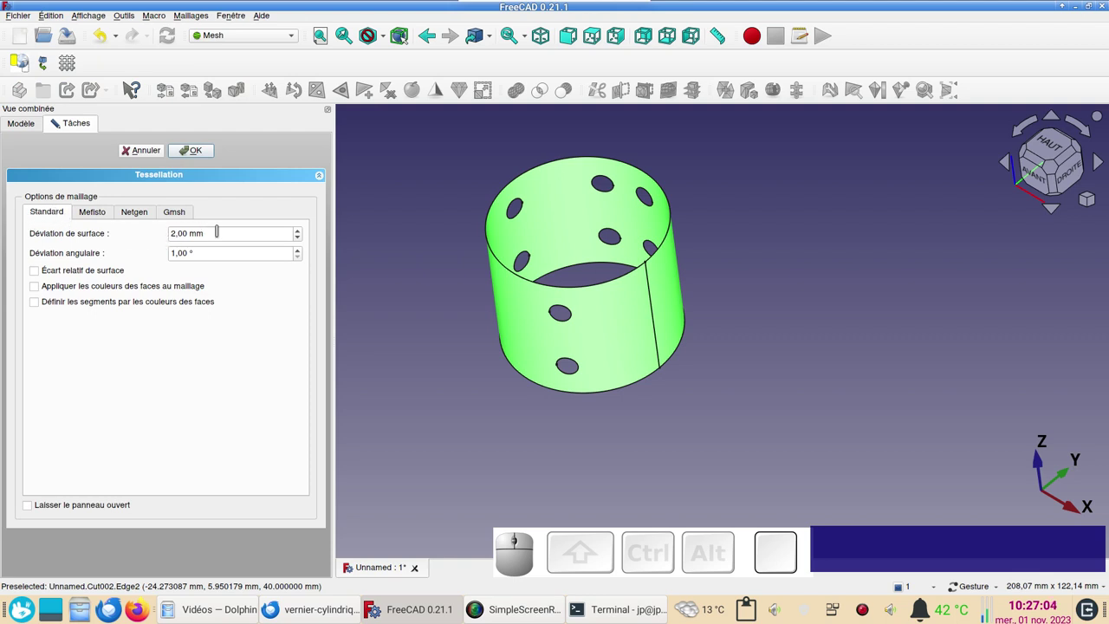
left_click(201, 152)
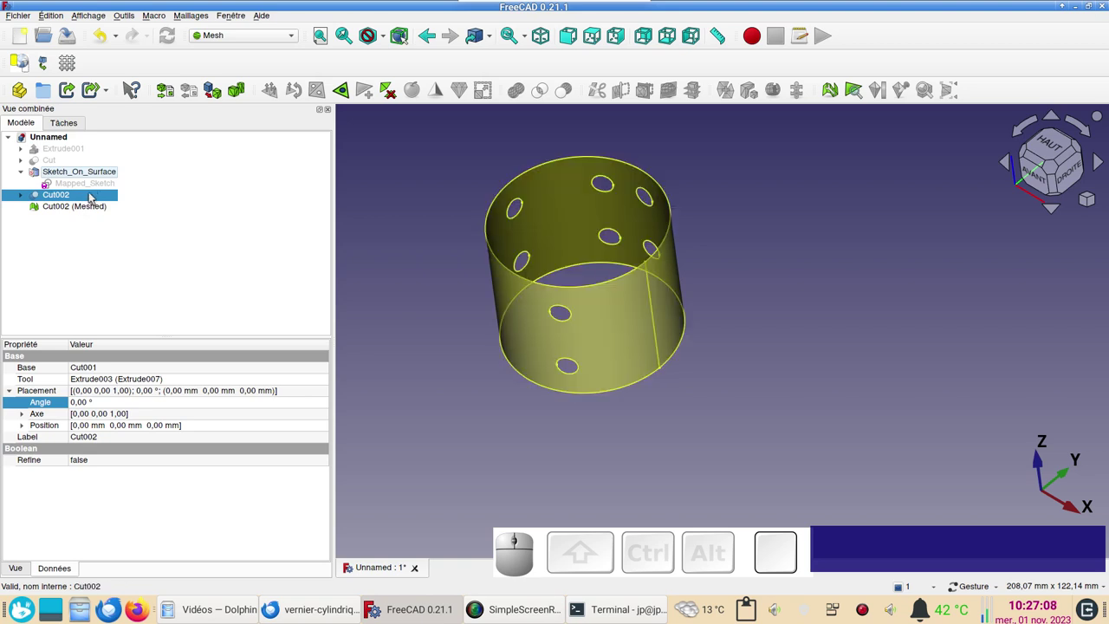
key("space")
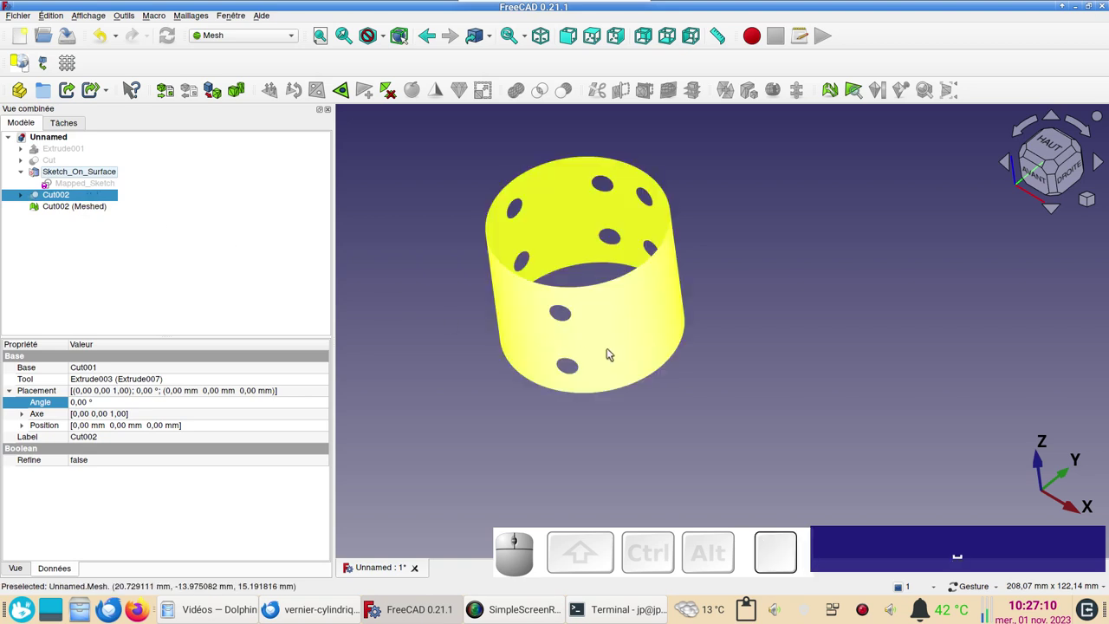
- Unwrap the meshed cylinder into flat shapes, a rectangle with holes (Shape to Shape008)
left_click(613, 352)
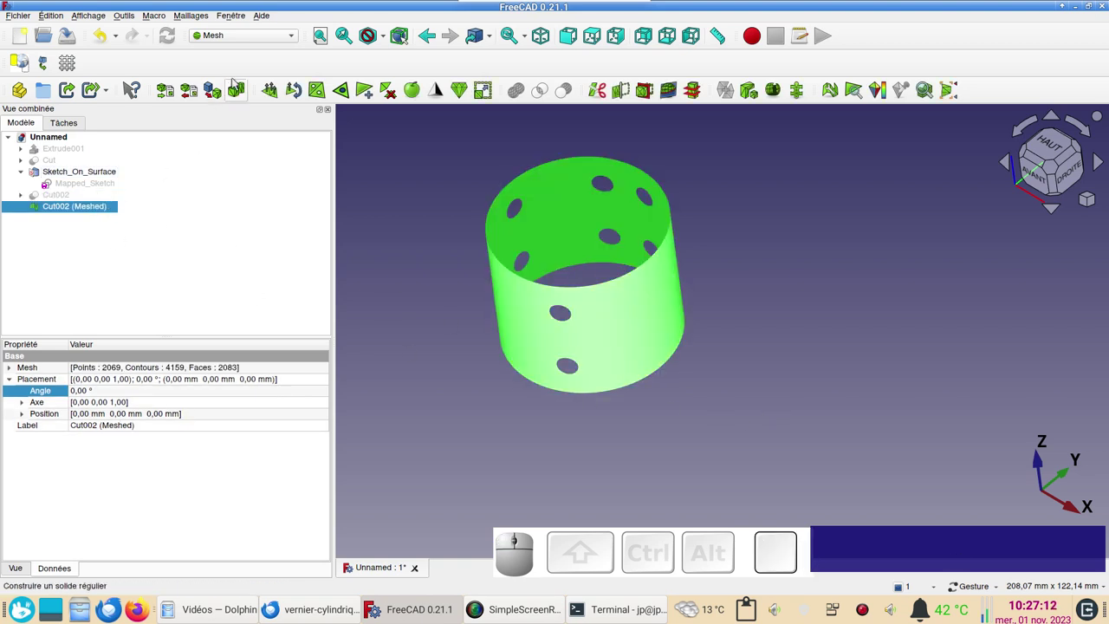
left_click(197, 18)
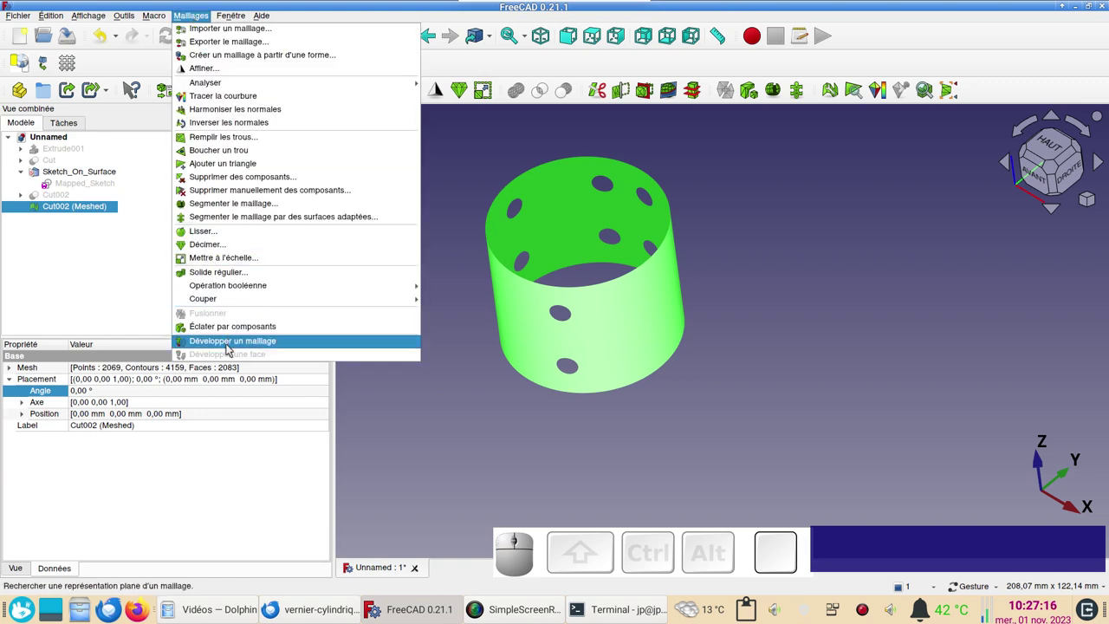
left_click(230, 347)
scroll("down", 3)
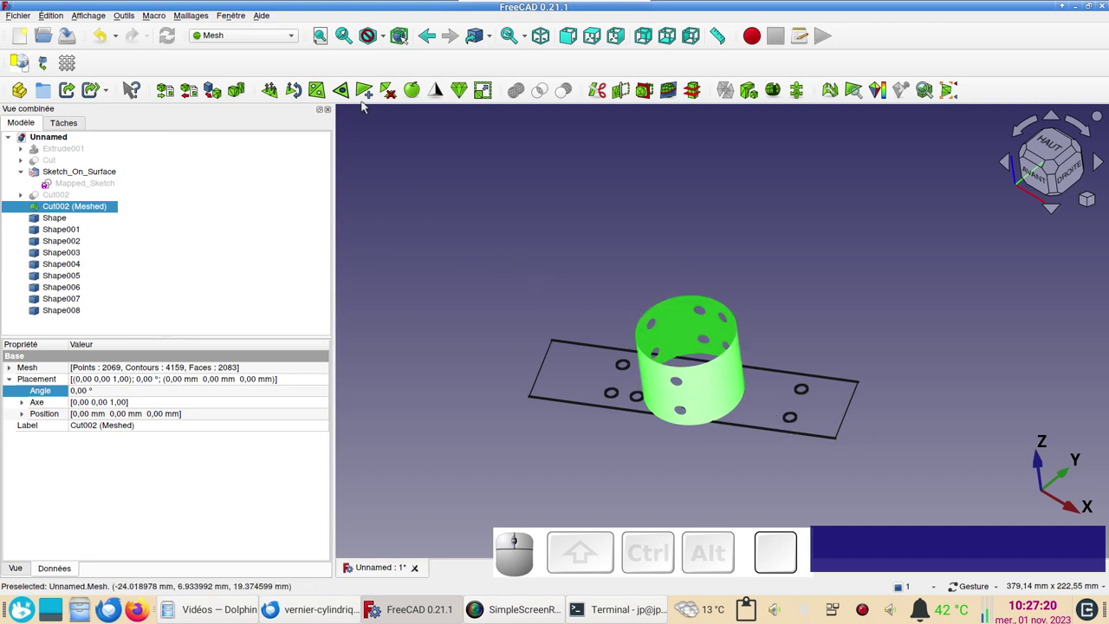
- View the flat pattern from above and select all unwrapped shapes Shape to Shape008
left_click(603, 39)
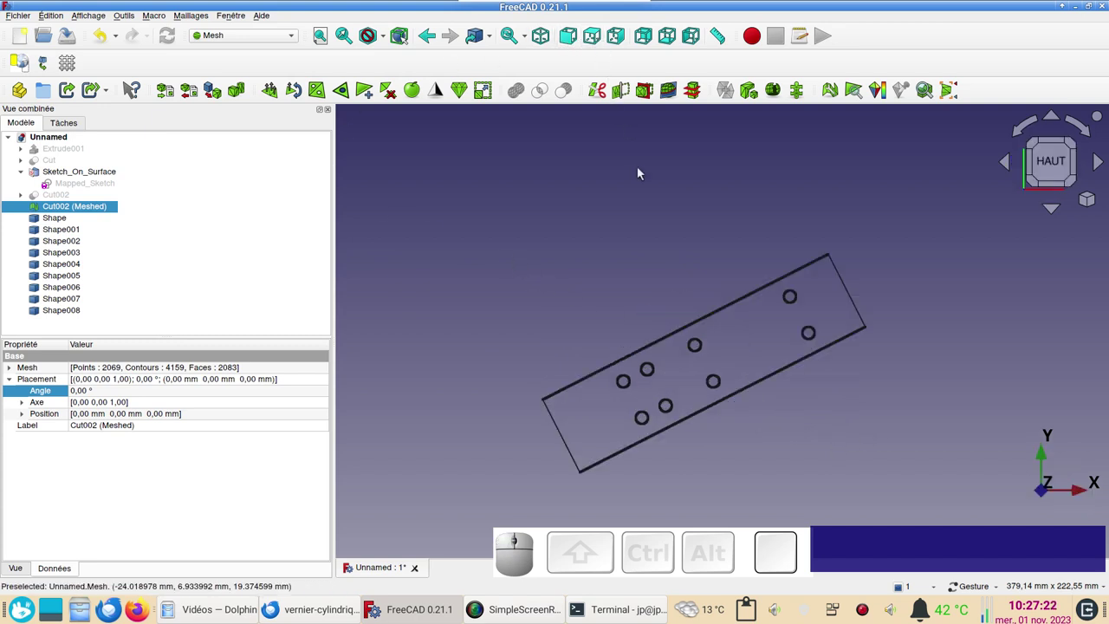
scroll("up", 3)
left_click_drag(564, 314, 621, 322)
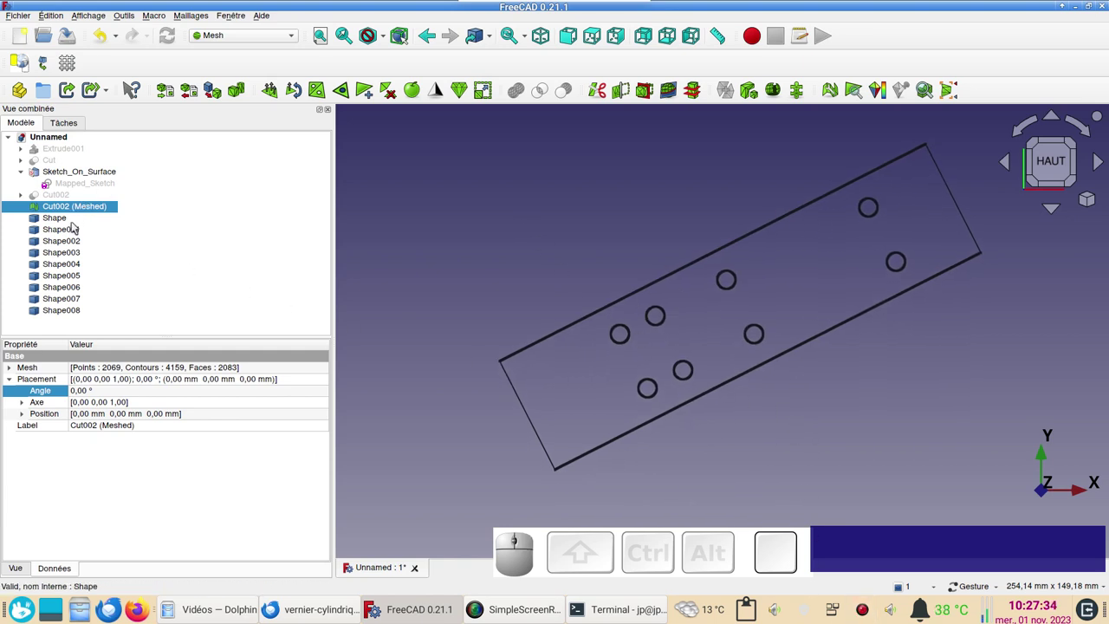
left_click(76, 219)
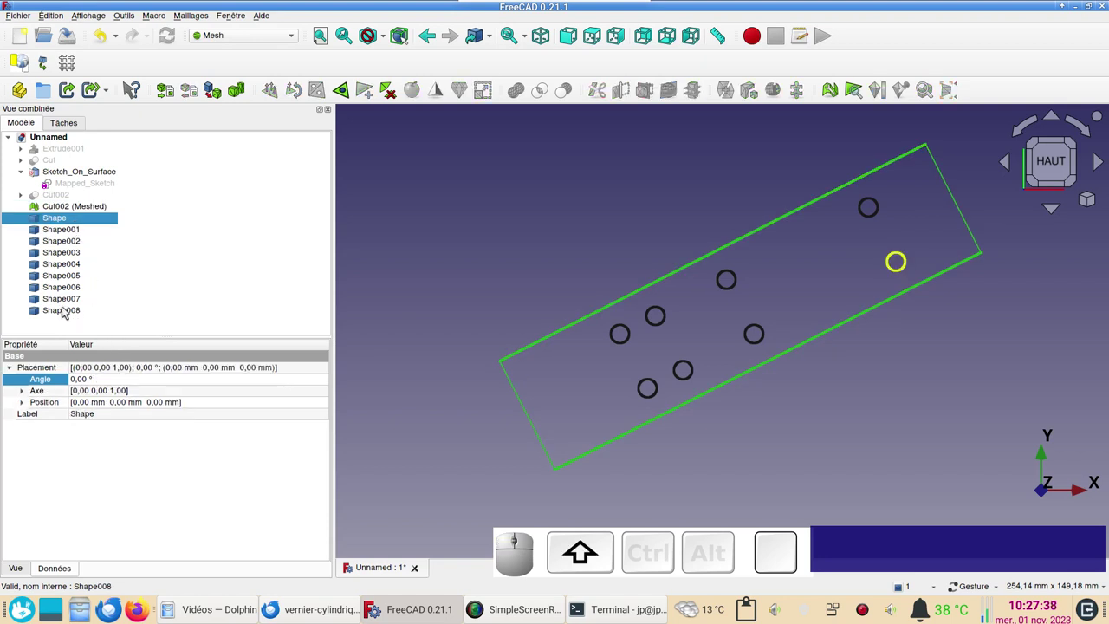
left_click(67, 307)
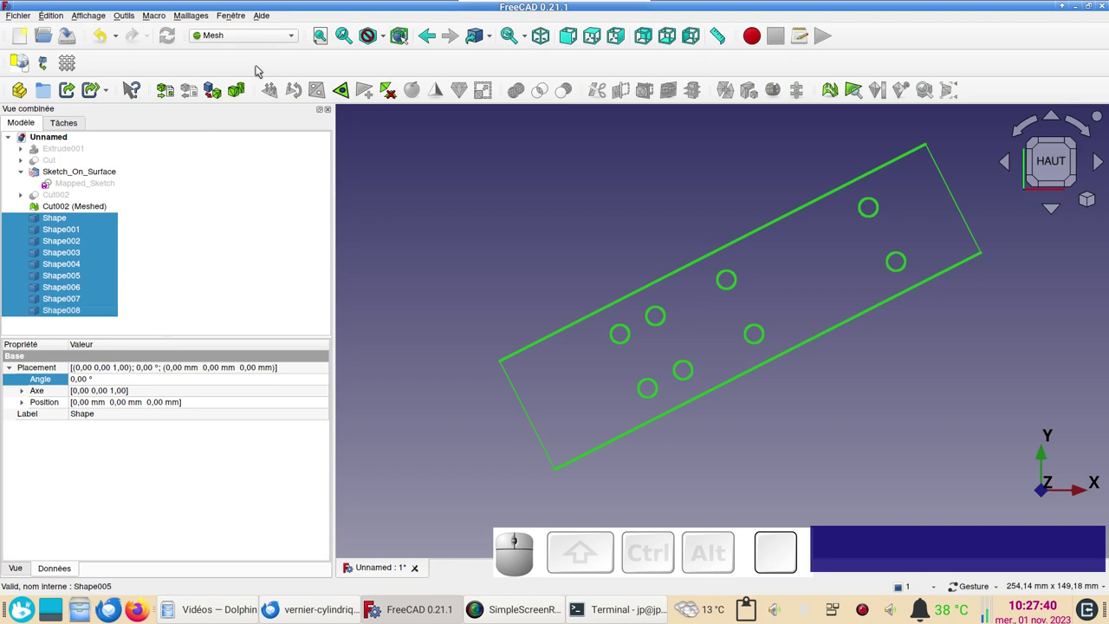
- In the Part workbench, merge the selected shapes into a single Compound001
left_click(294, 38)
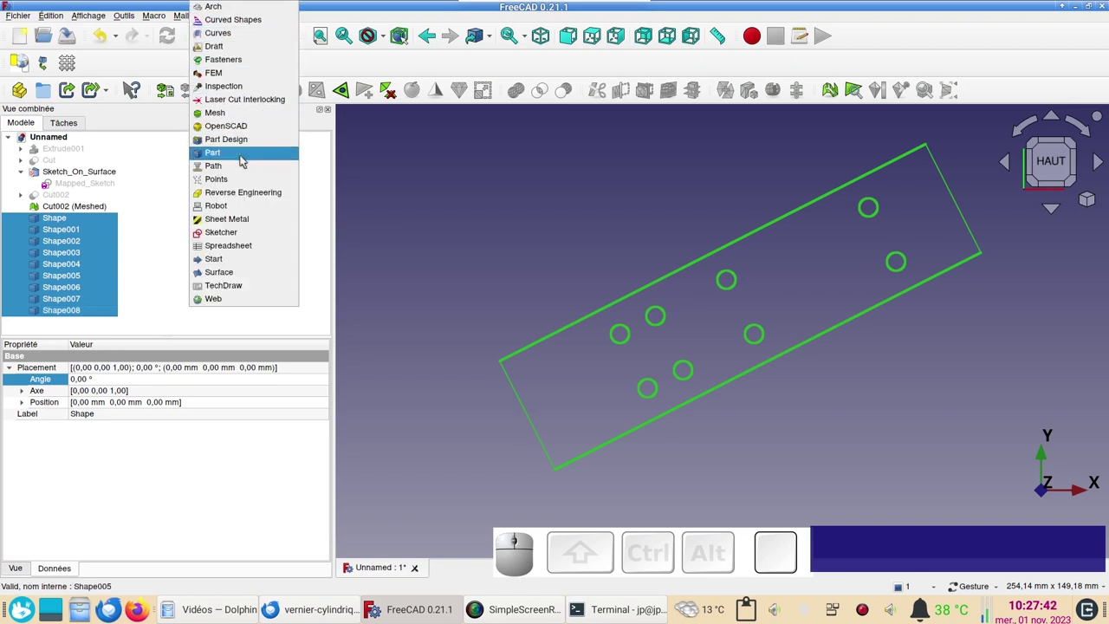
left_click(244, 160)
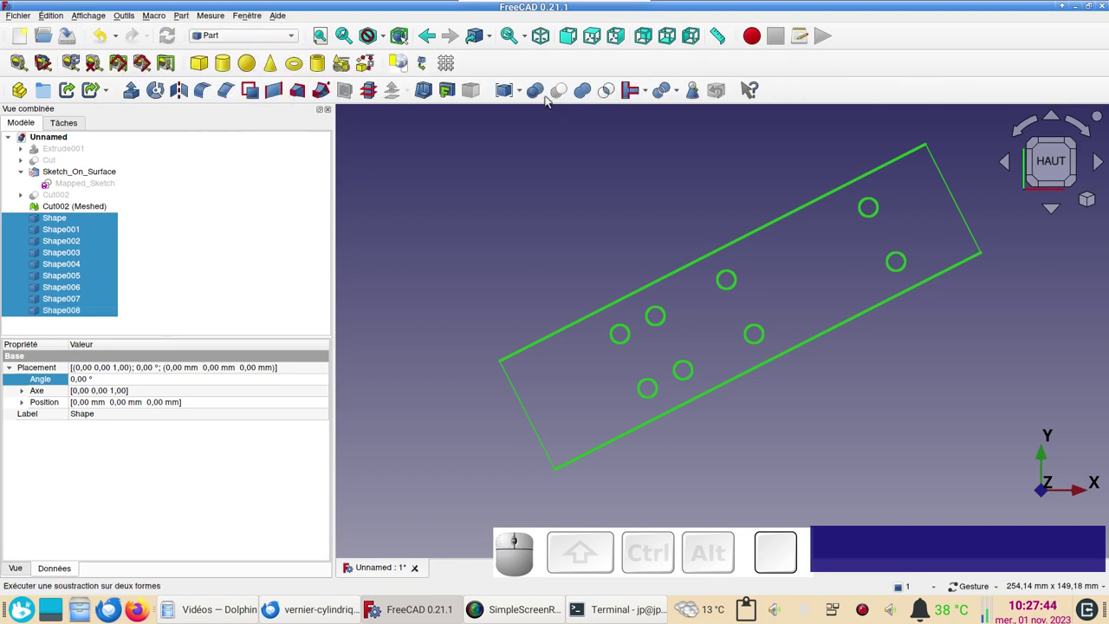
left_click(527, 97)
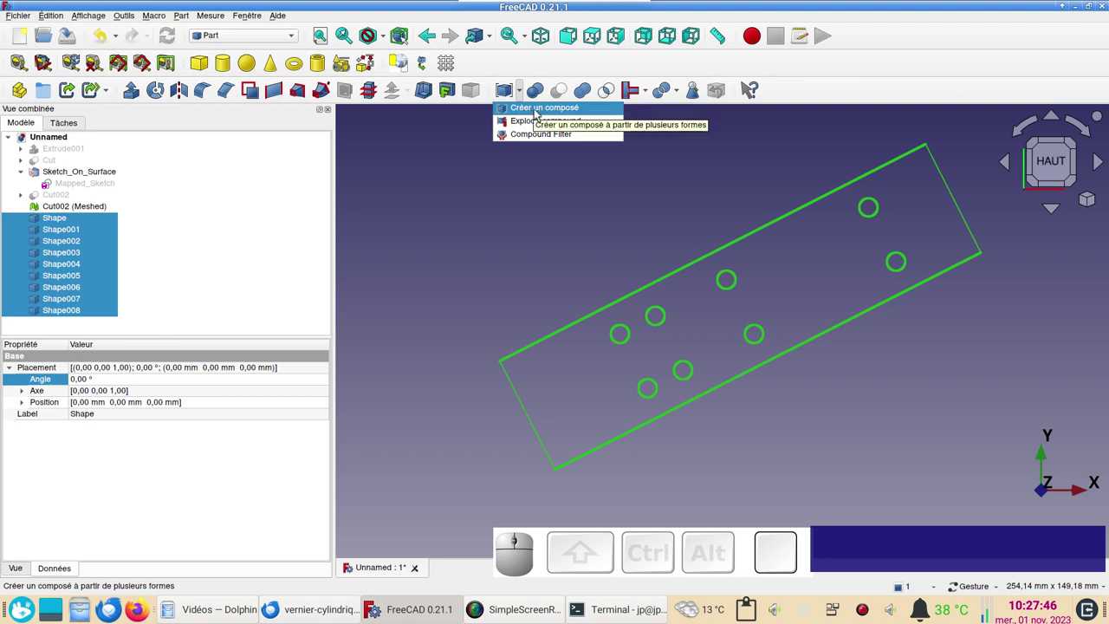
left_click(541, 110)
left_click(66, 217)
scroll("down", 3)
left_click_drag(724, 426, 729, 393)
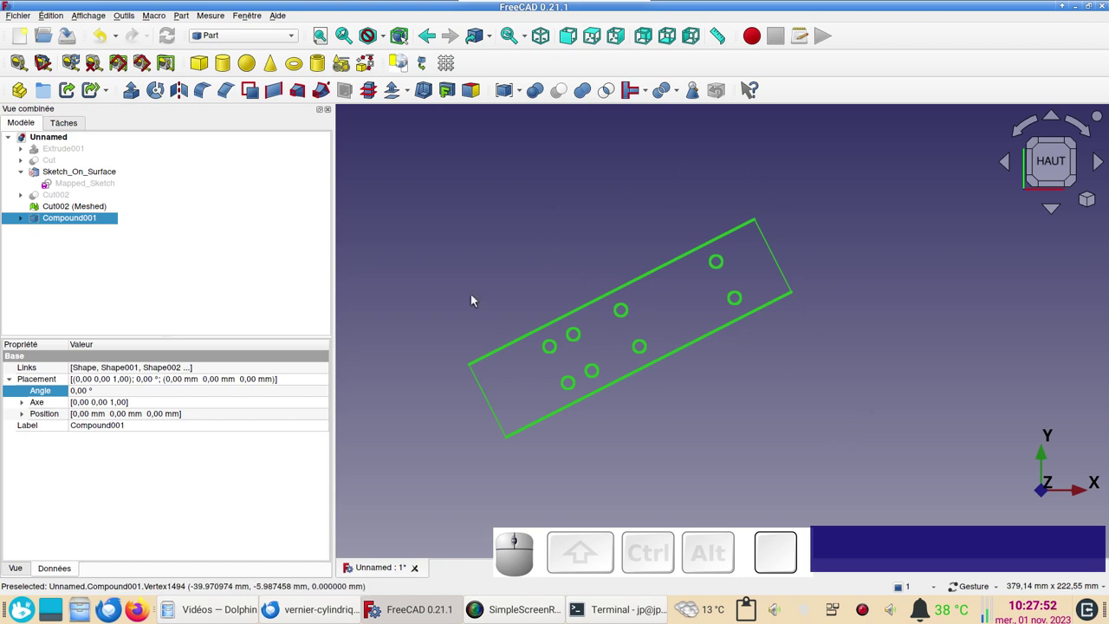
- Switch to the Draft workbench and start a line as a level reference
left_click(288, 36)
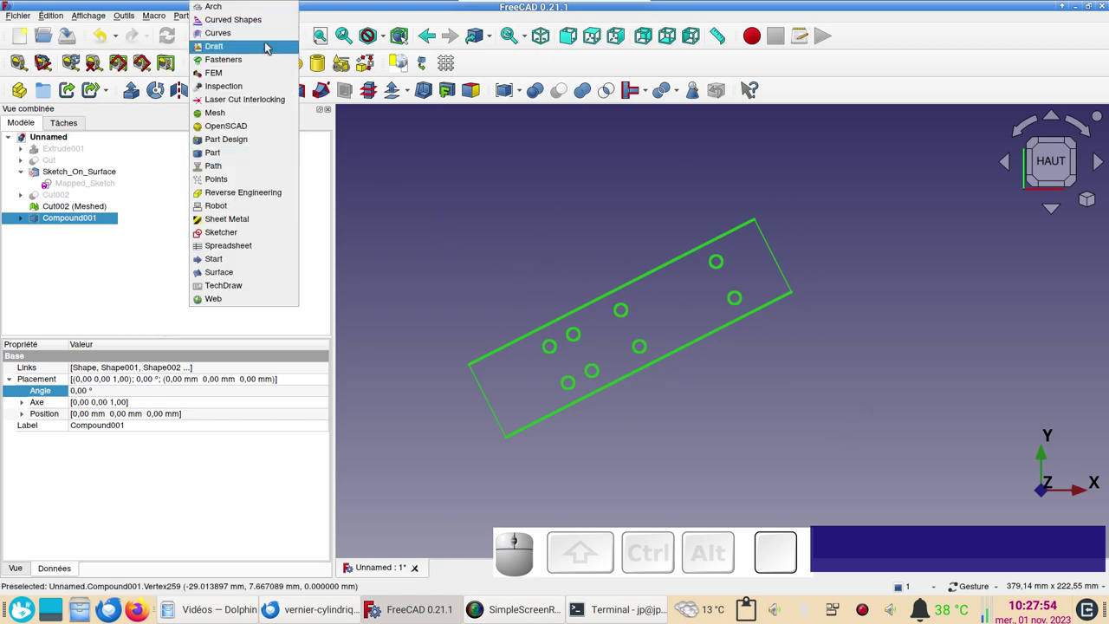
left_click(269, 49)
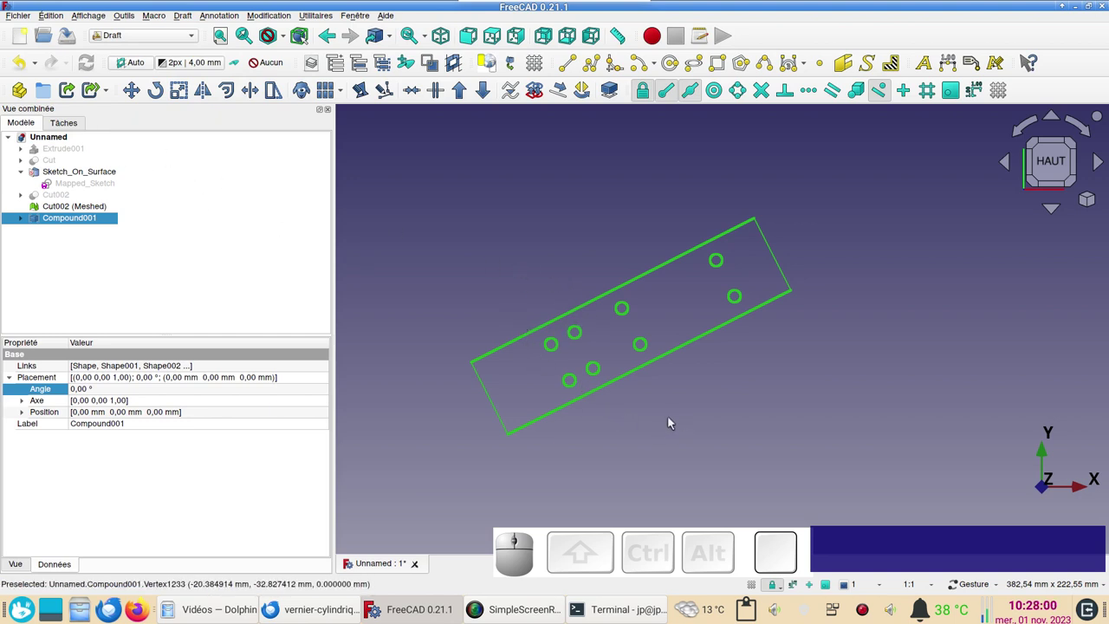
right_click(91, 220)
left_click(462, 228)
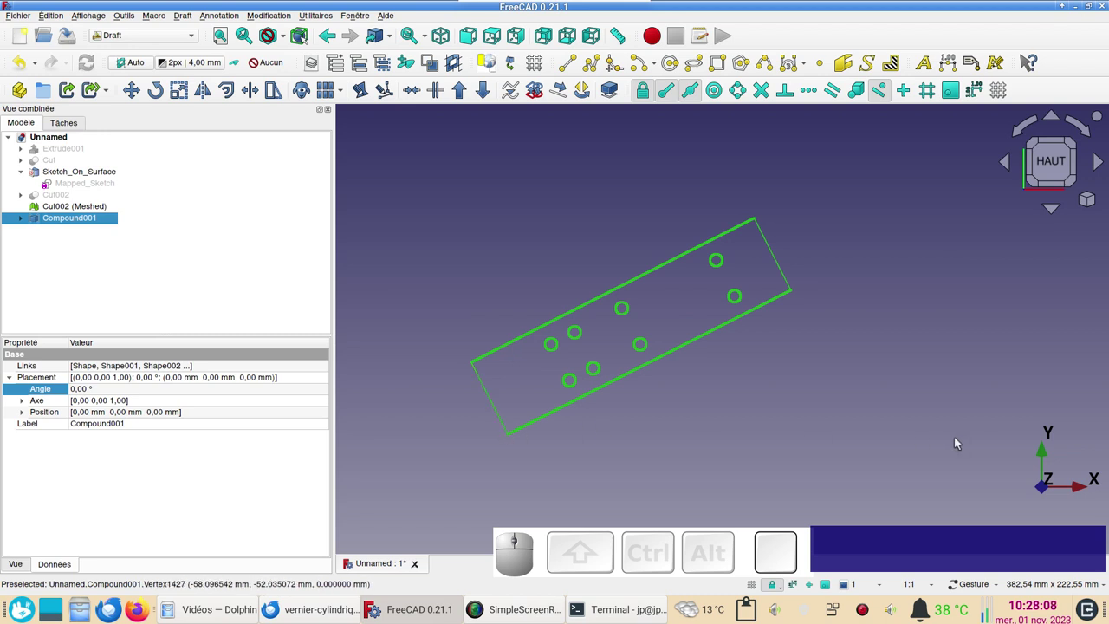
- Start the line at the flattened outline's lower corner with near-point snapping enabled
left_click(586, 25)
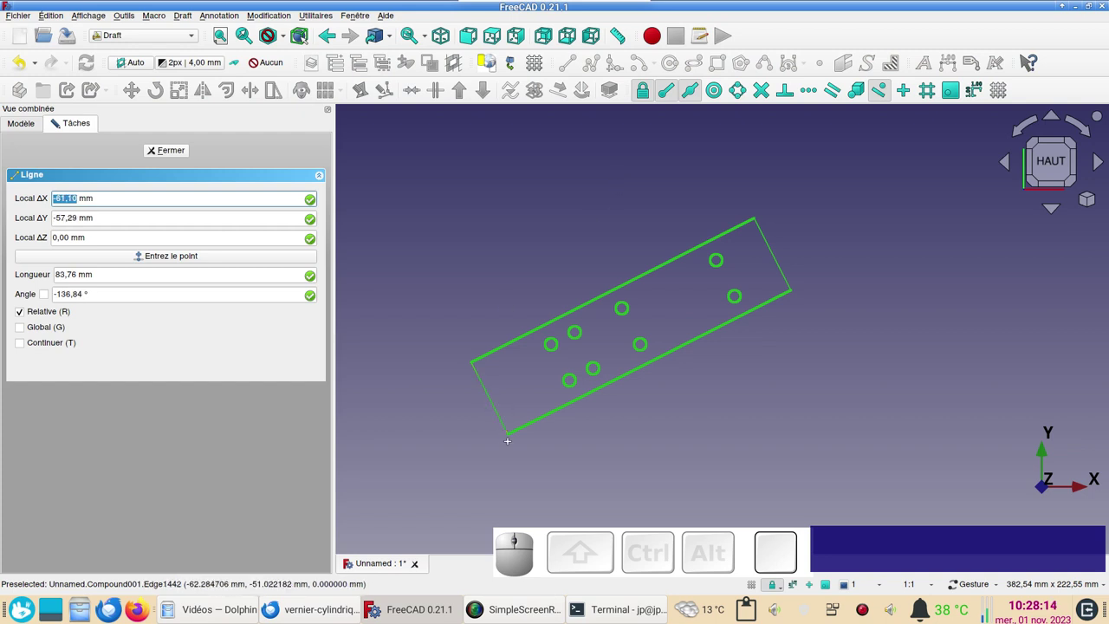
scroll("up", 3)
right_click(586, 25)
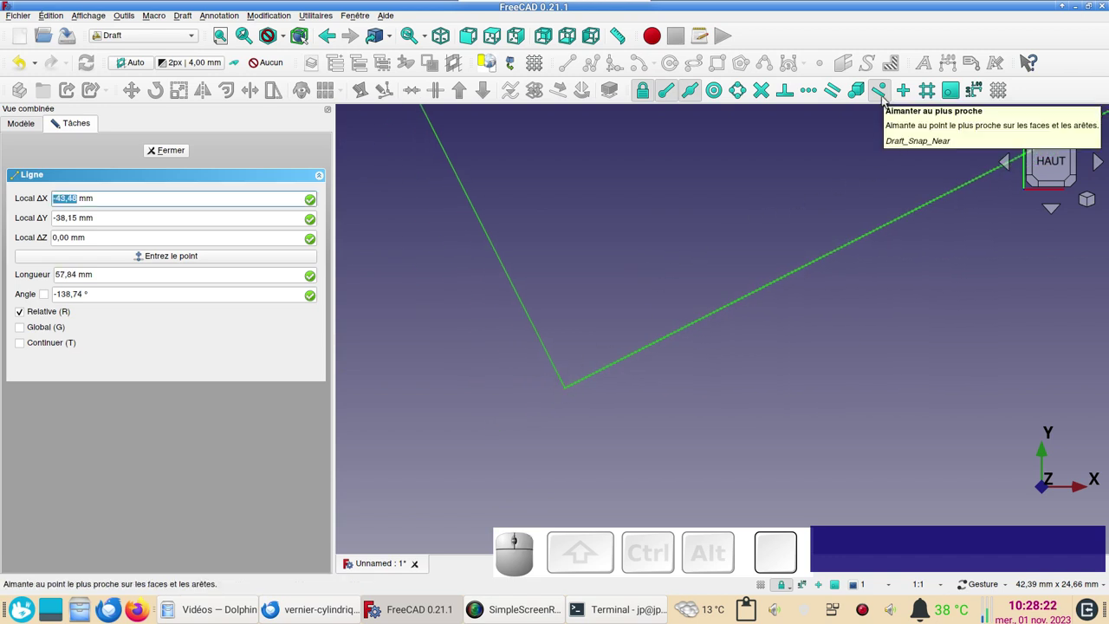
left_click(586, 25)
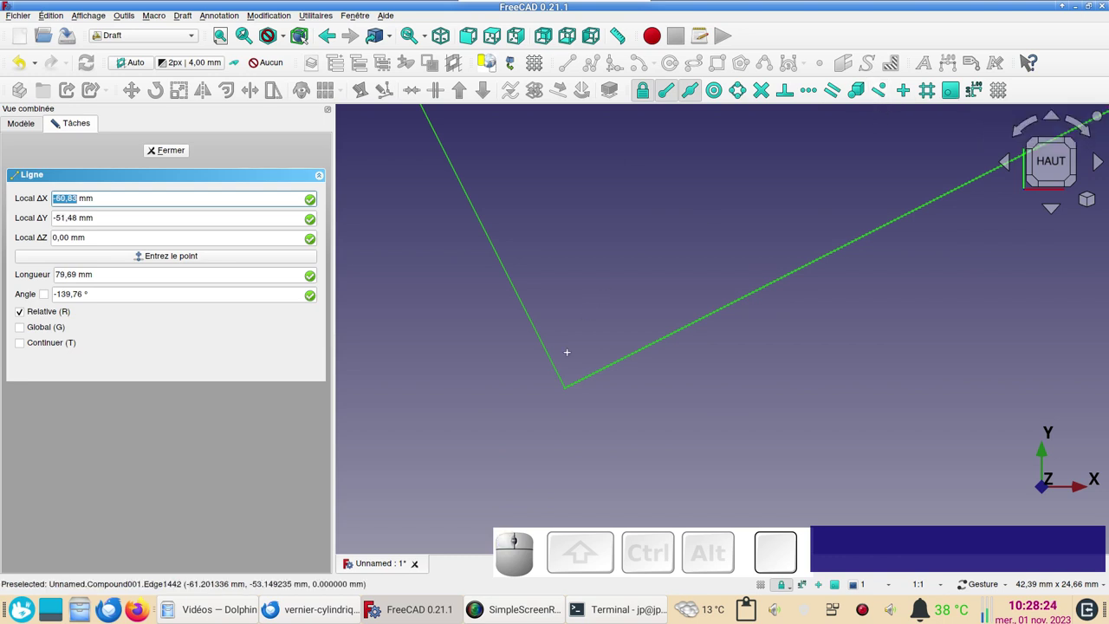
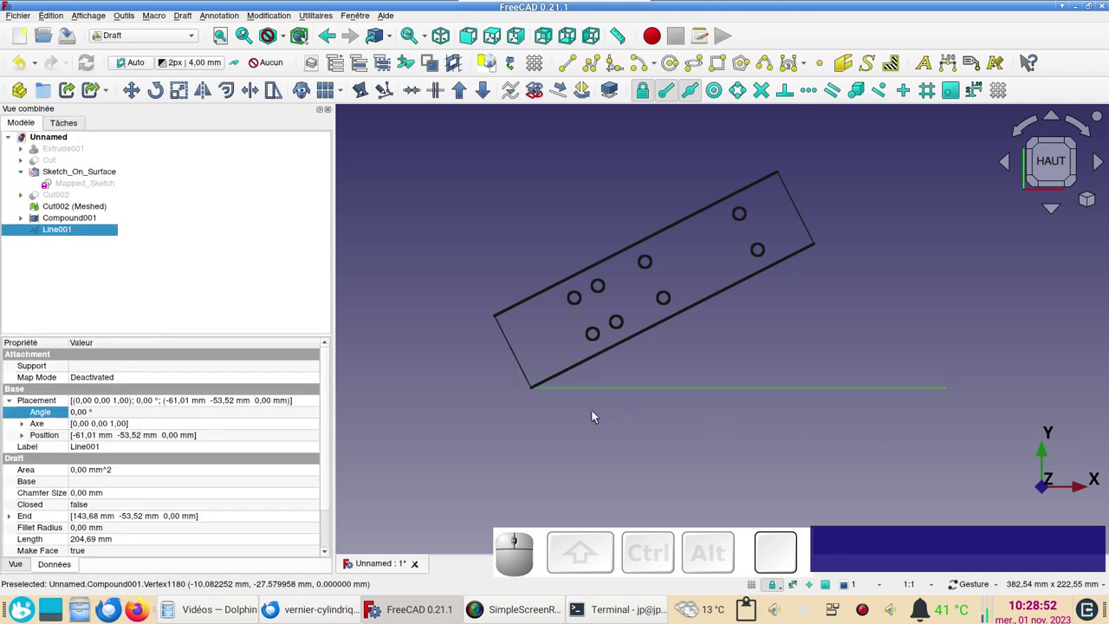
- Rotate Compound001 about its bottom corner so its long edges align with Line001
left_click(84, 220)
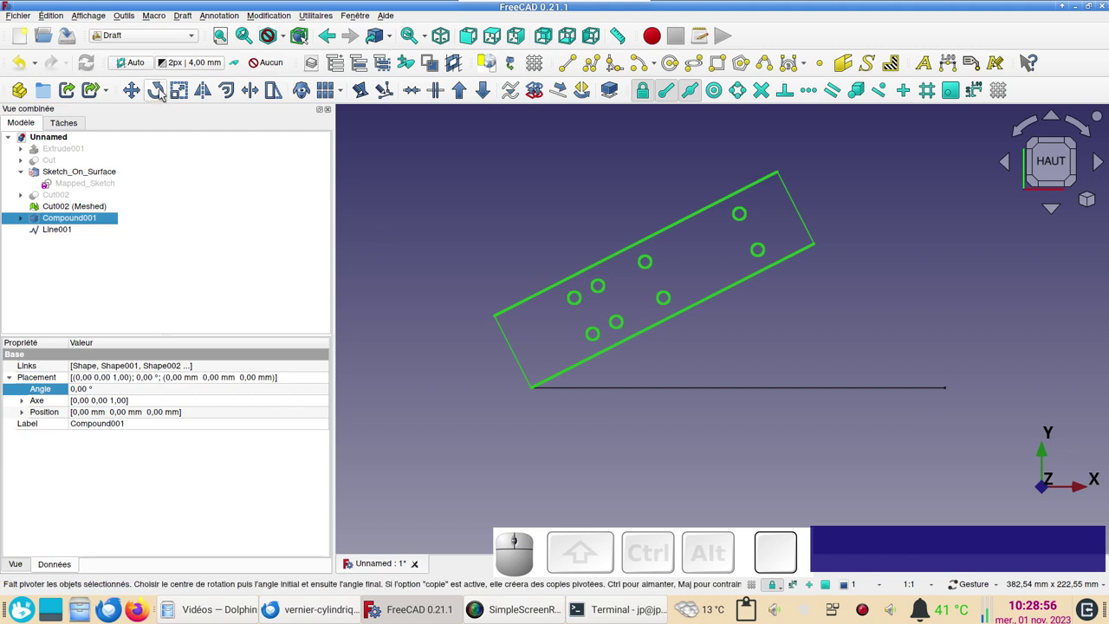
left_click(164, 90)
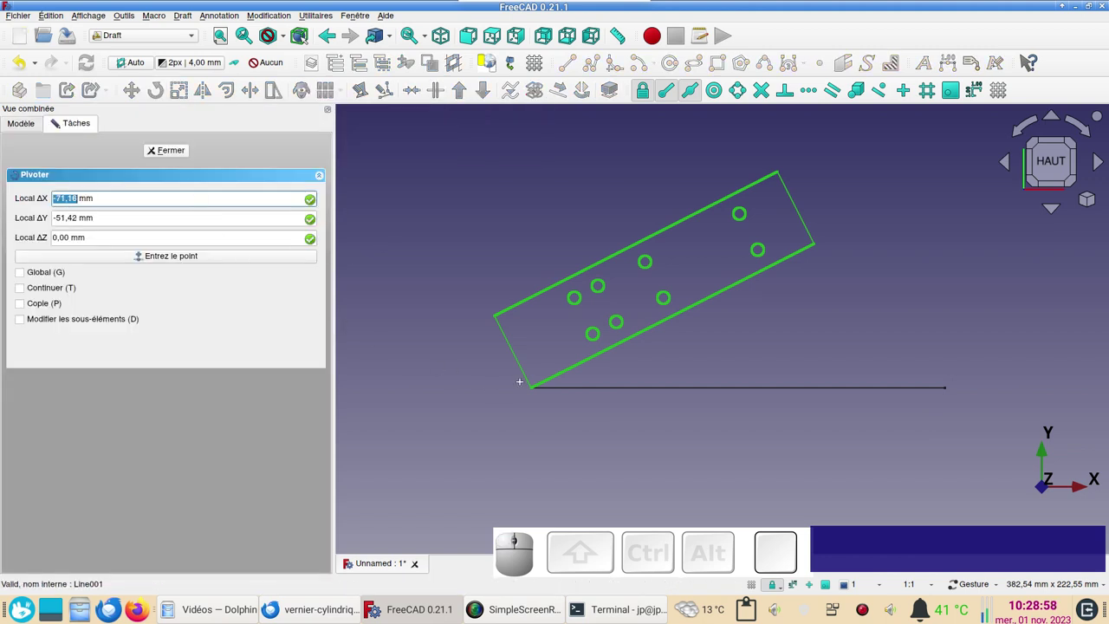
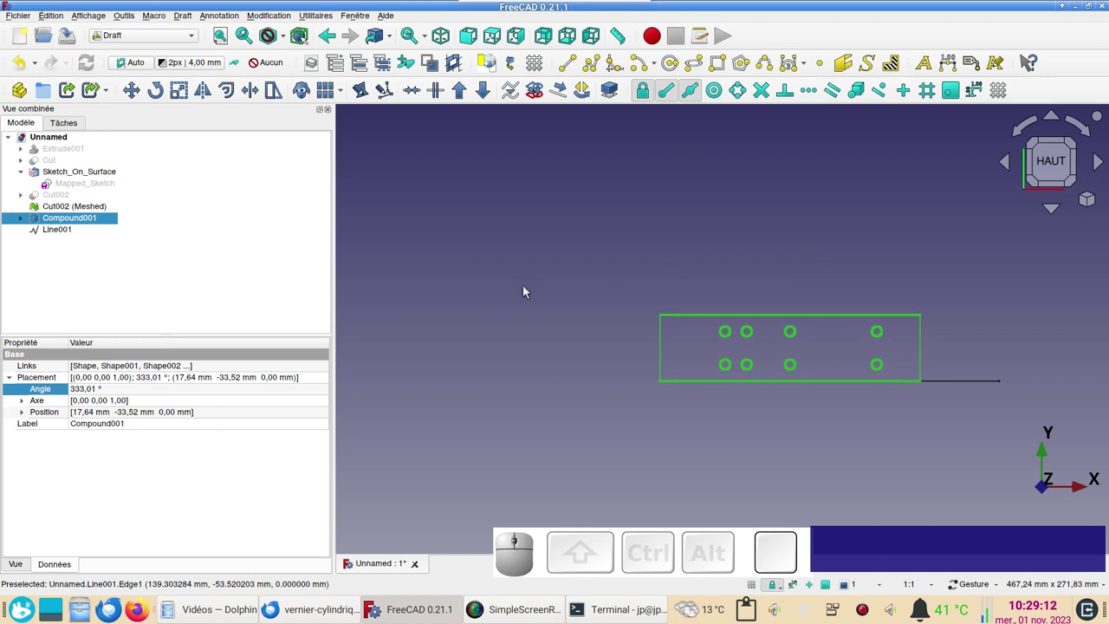
left_click(488, 350)
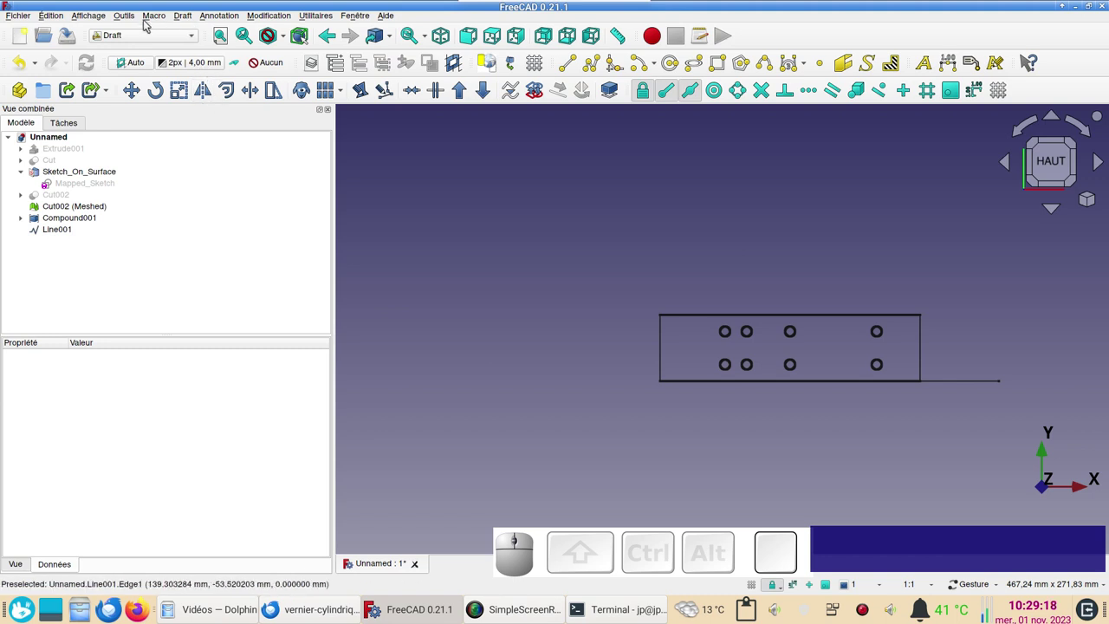
left_click(89, 16)
left_click(141, 177)
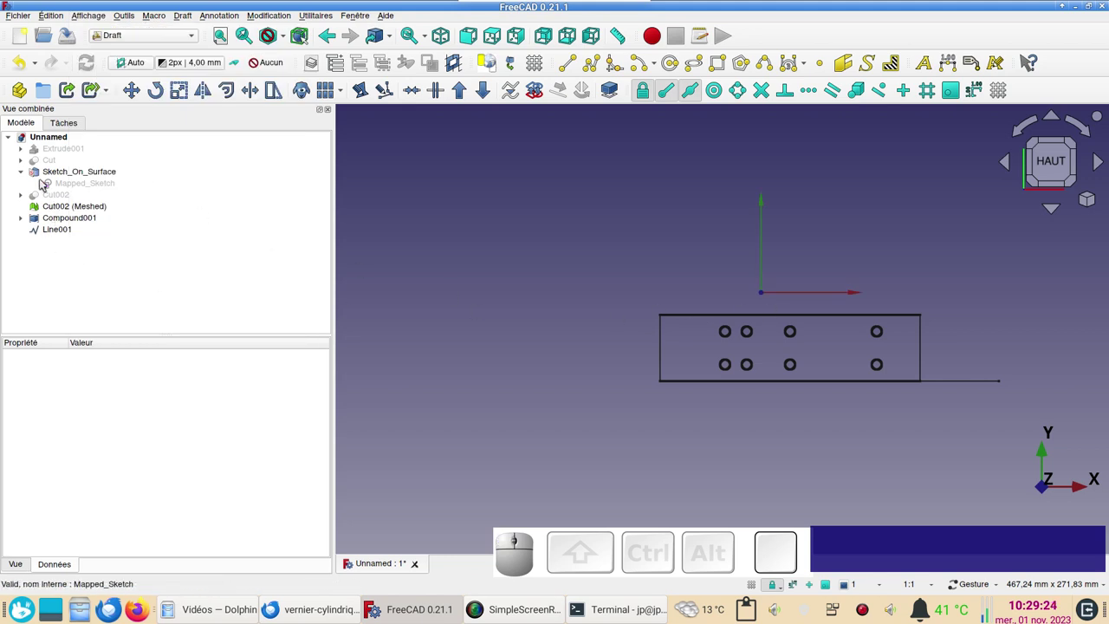
- Check the Mapped_Sketch dimensions, close it, and reselect the rotated compound (333.01°)
left_click(94, 187)
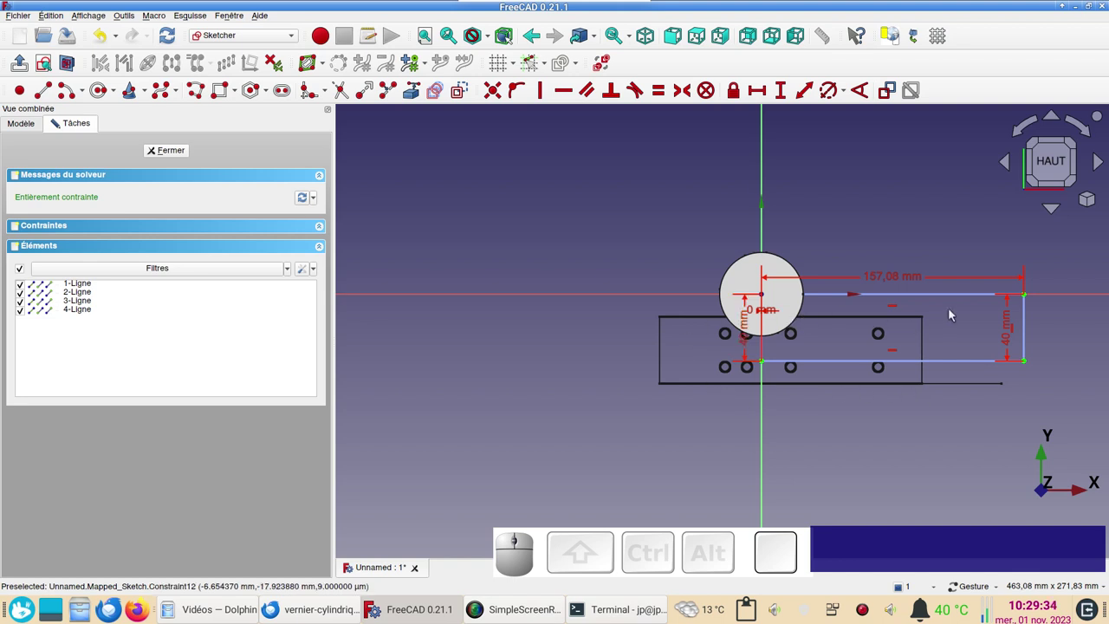
left_click(178, 154)
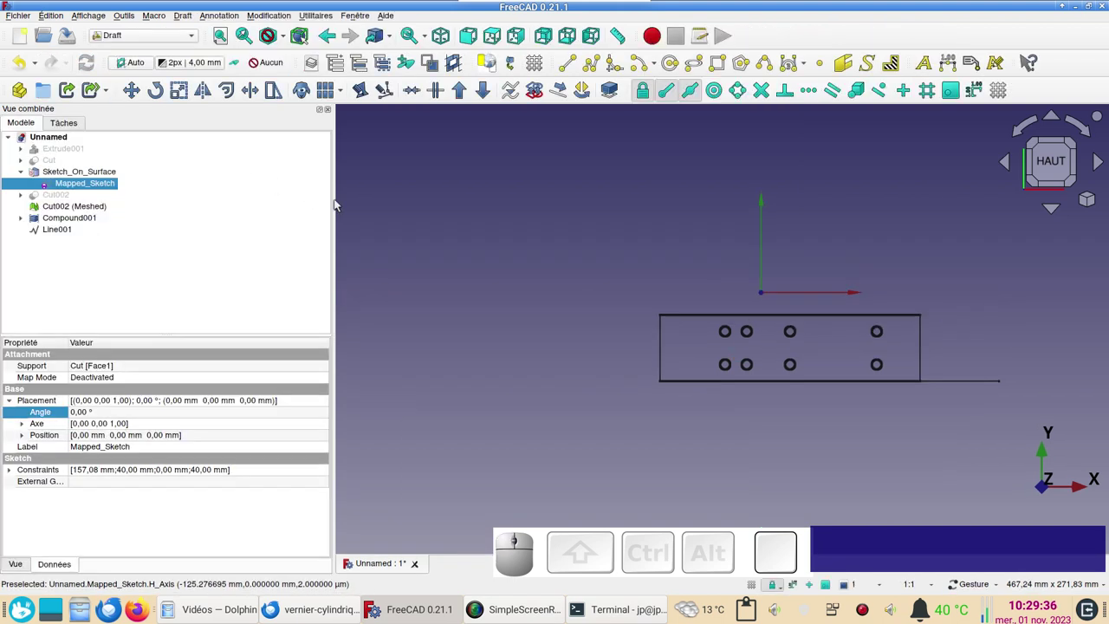
left_click(74, 222)
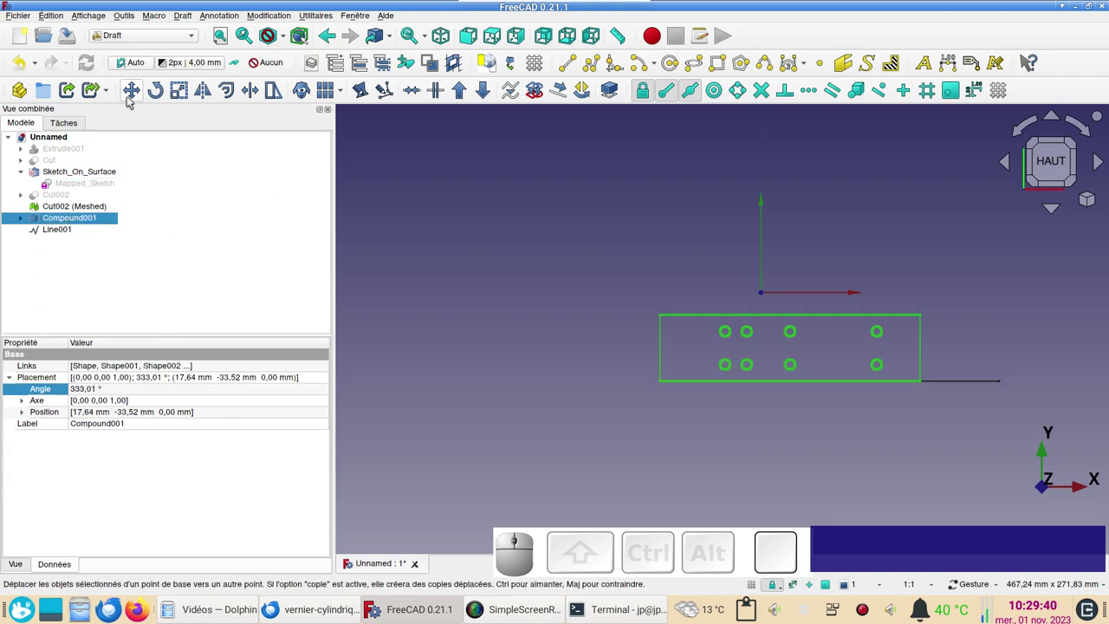
- Move Compound001 so its corner sits on the origin, rechecking Mapped_Sketch's 157.08 × 40 mm constraints
left_click(132, 100)
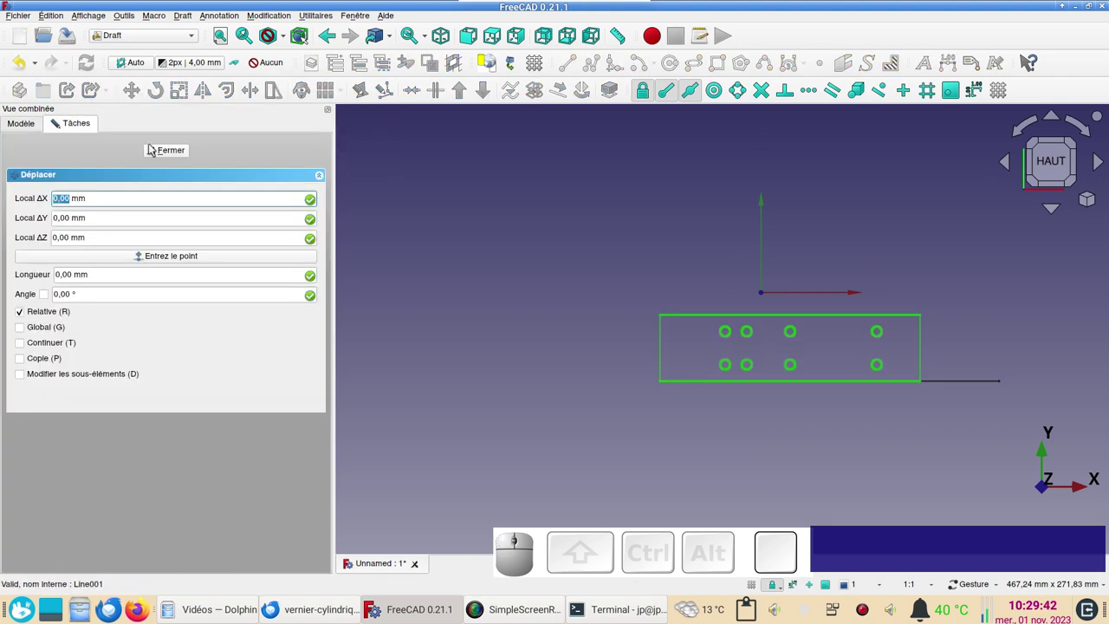
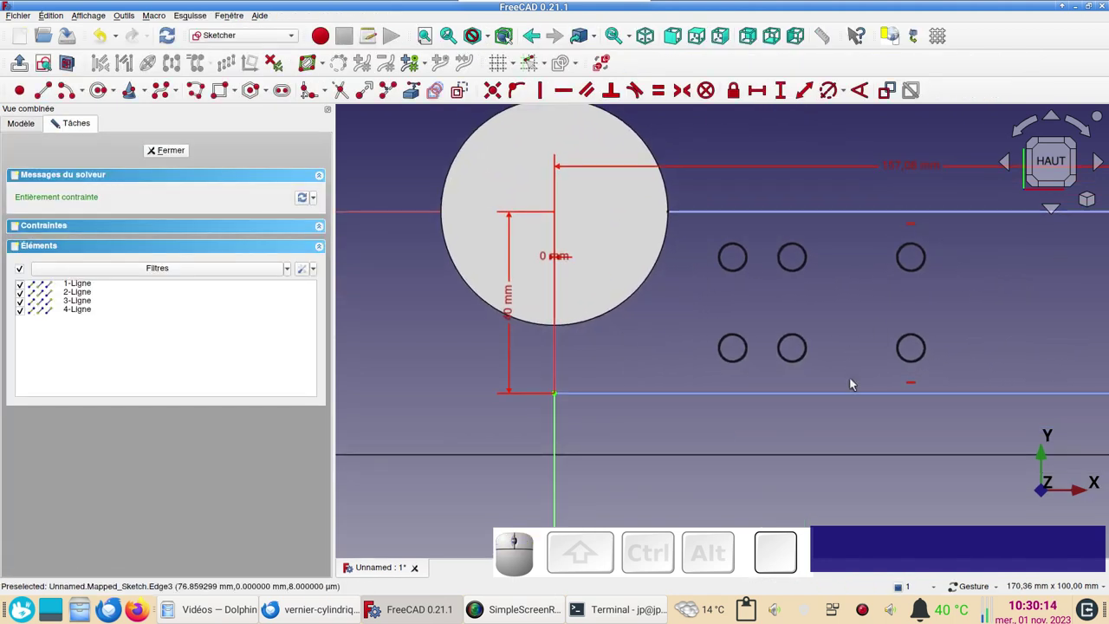
scroll("down", 3)
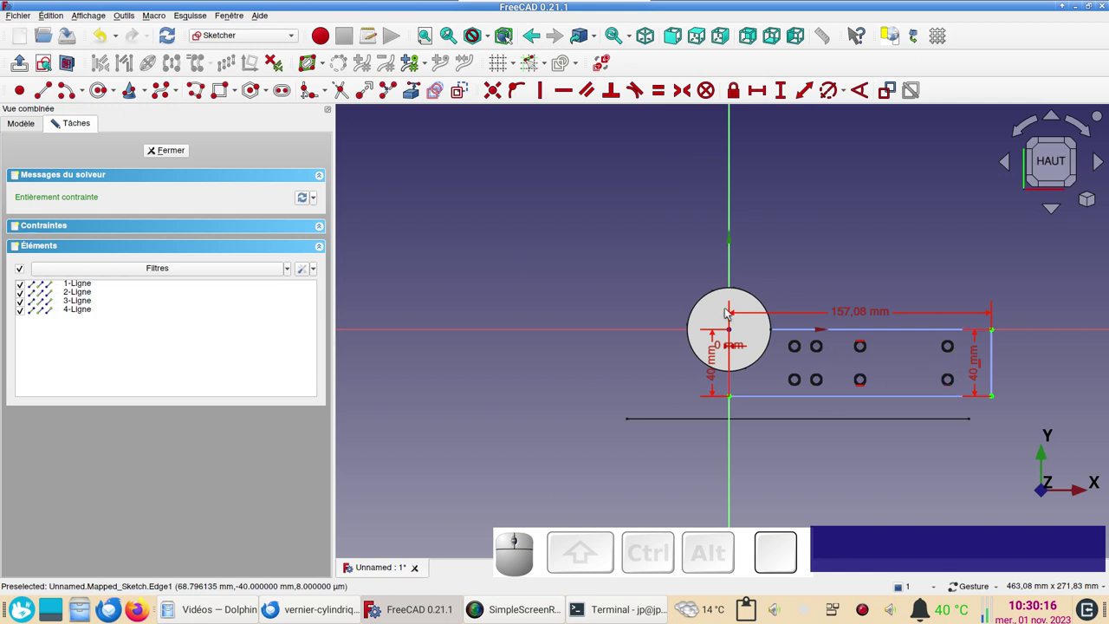
left_click(166, 150)
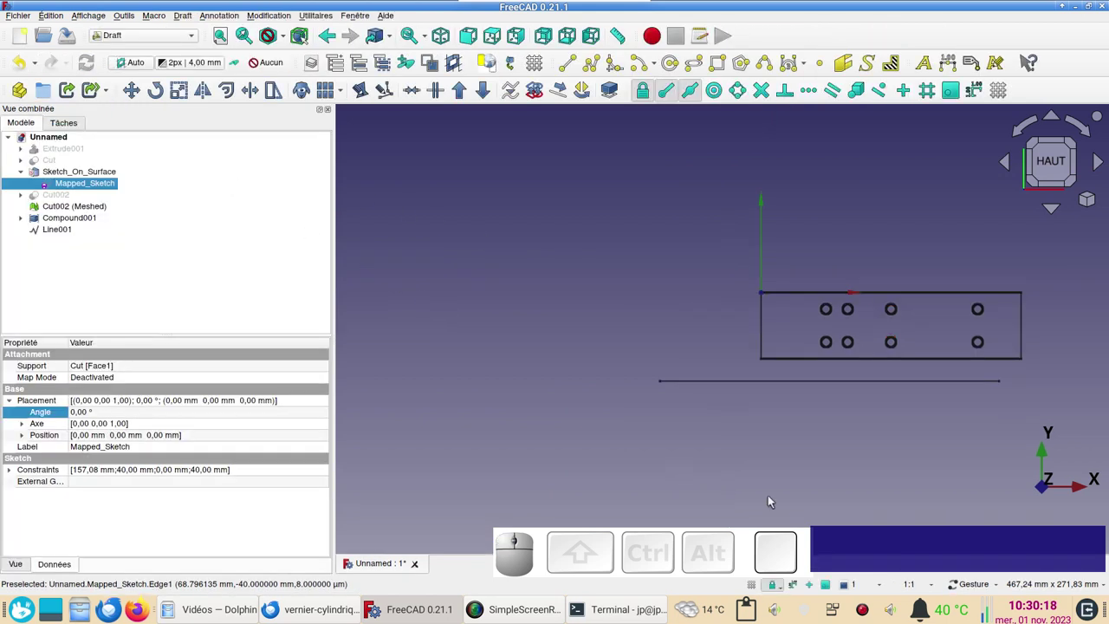
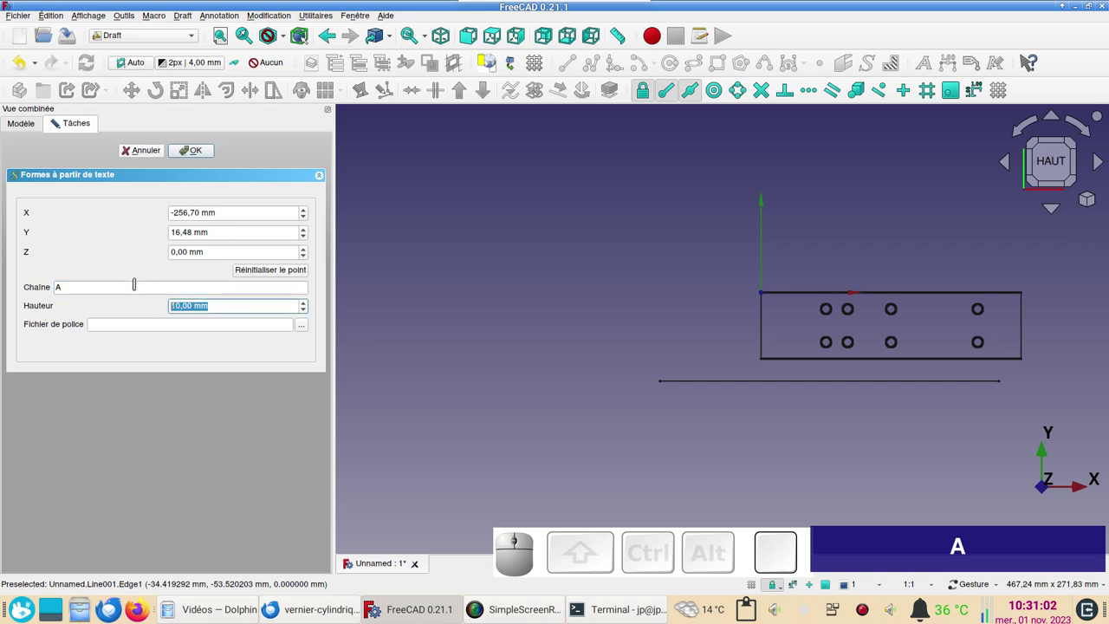
- Create a 4 mm ShapeString letter A in URWGothic-Demi.otf, reset to the origin
key("KP_4")
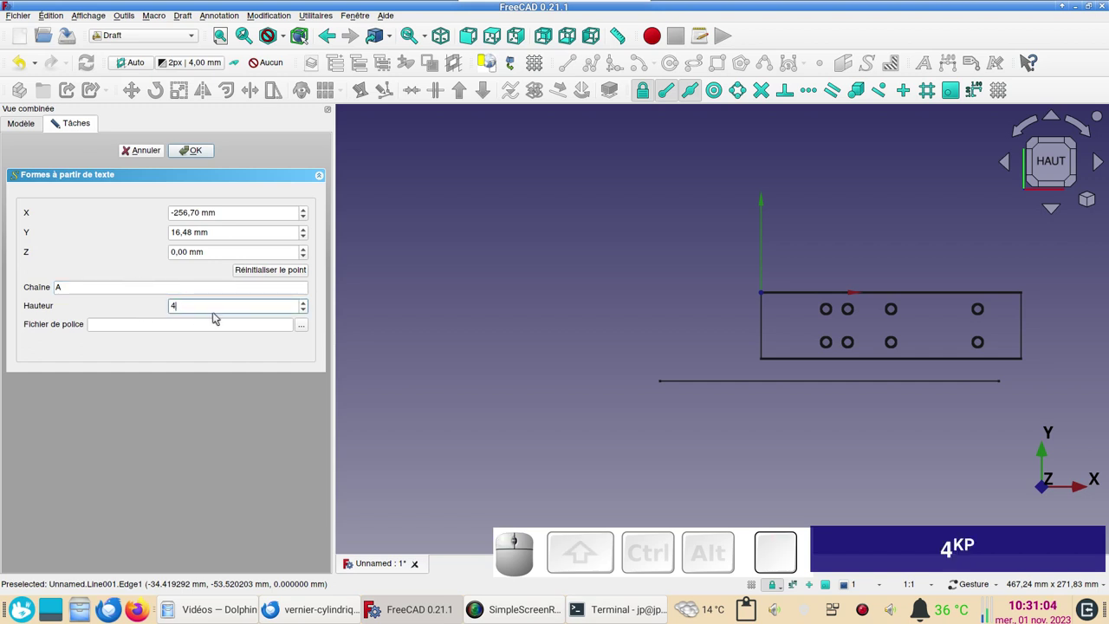
left_click(306, 331)
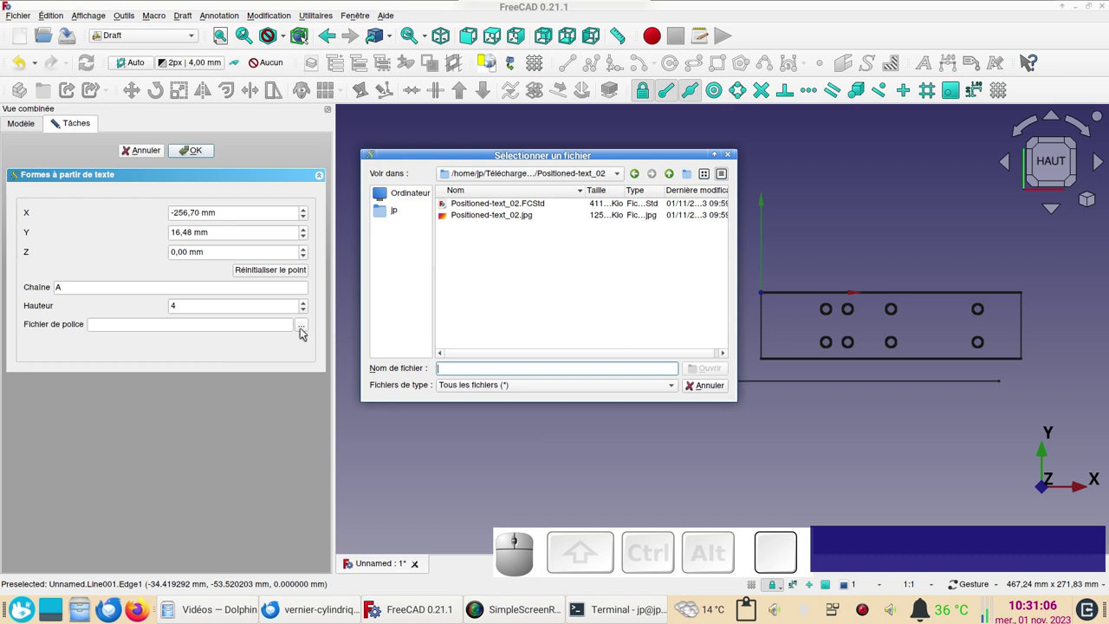
left_click(396, 213)
scroll("down", 3)
left_click(493, 349)
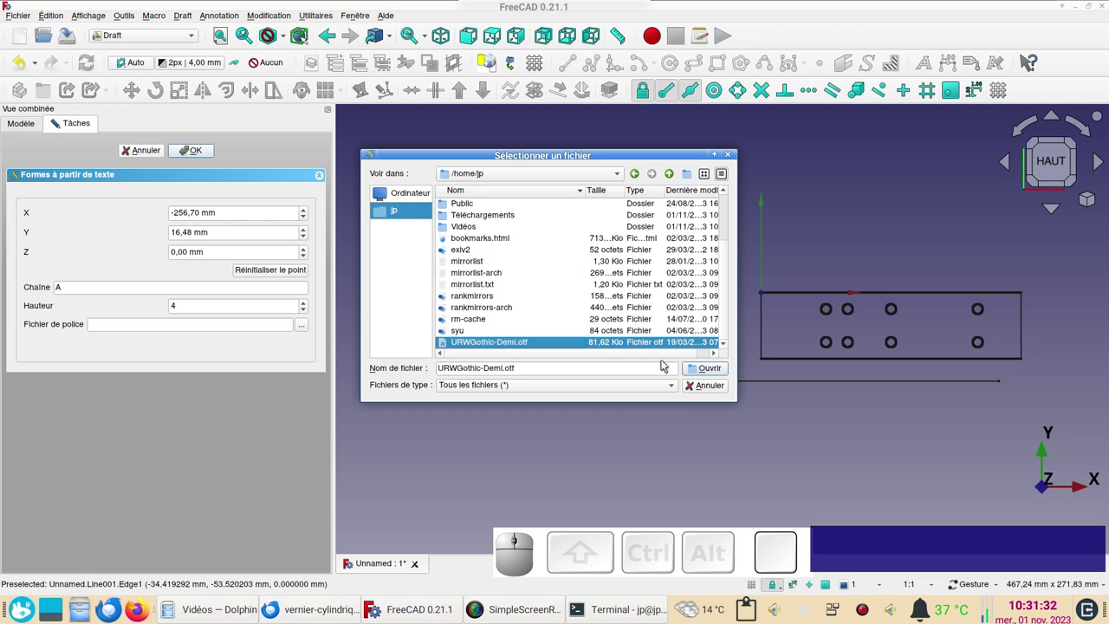
left_click(711, 367)
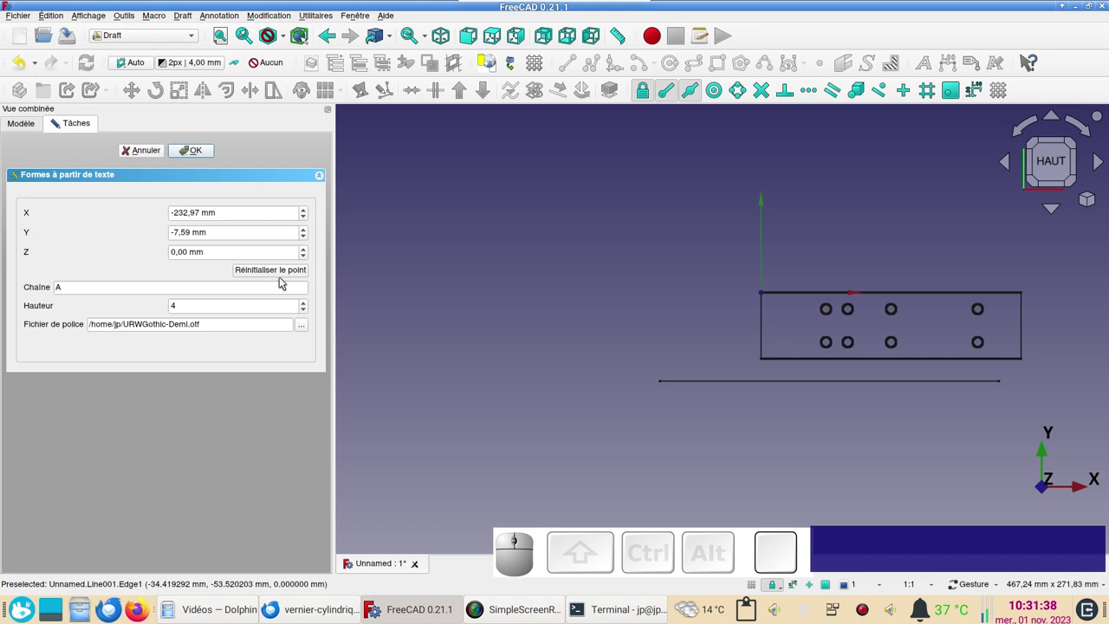
left_click(281, 274)
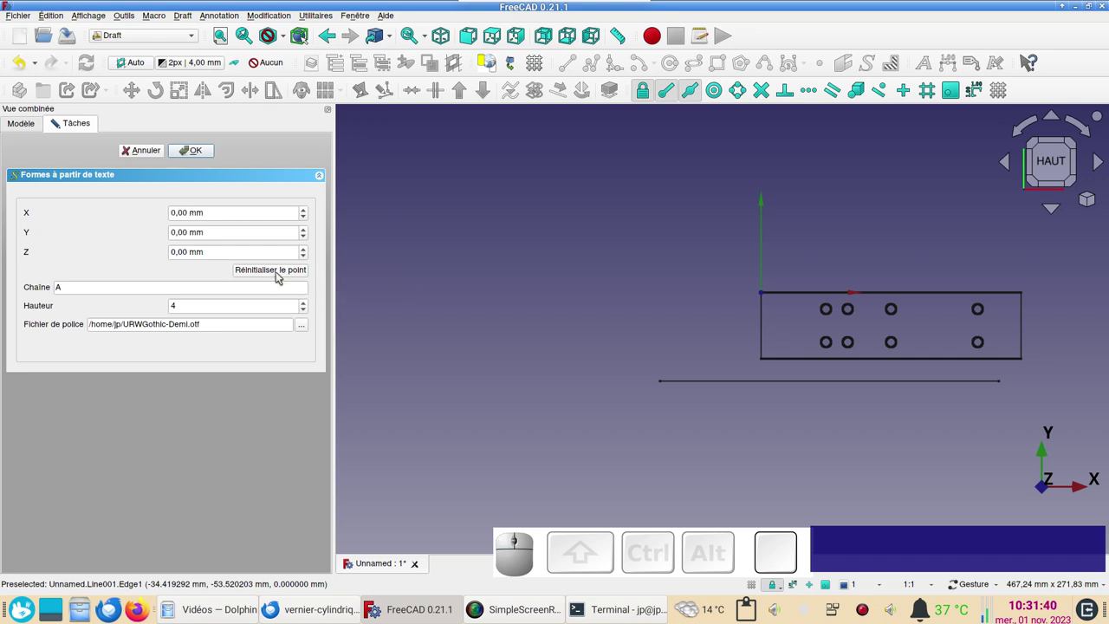
left_click(202, 157)
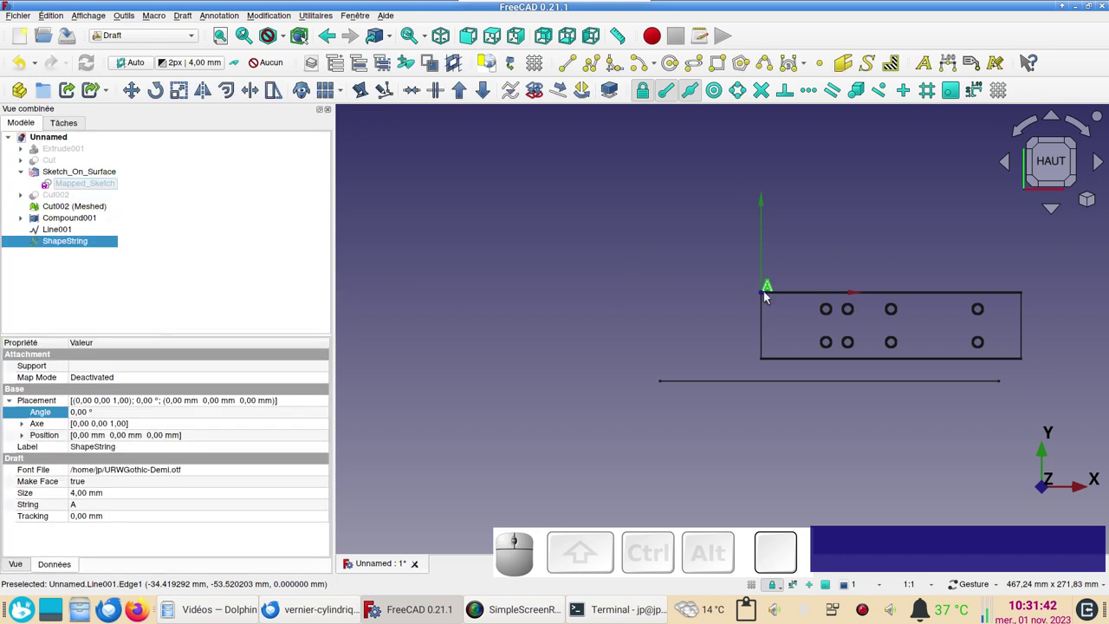
scroll("up", 3)
scroll("down", 3)
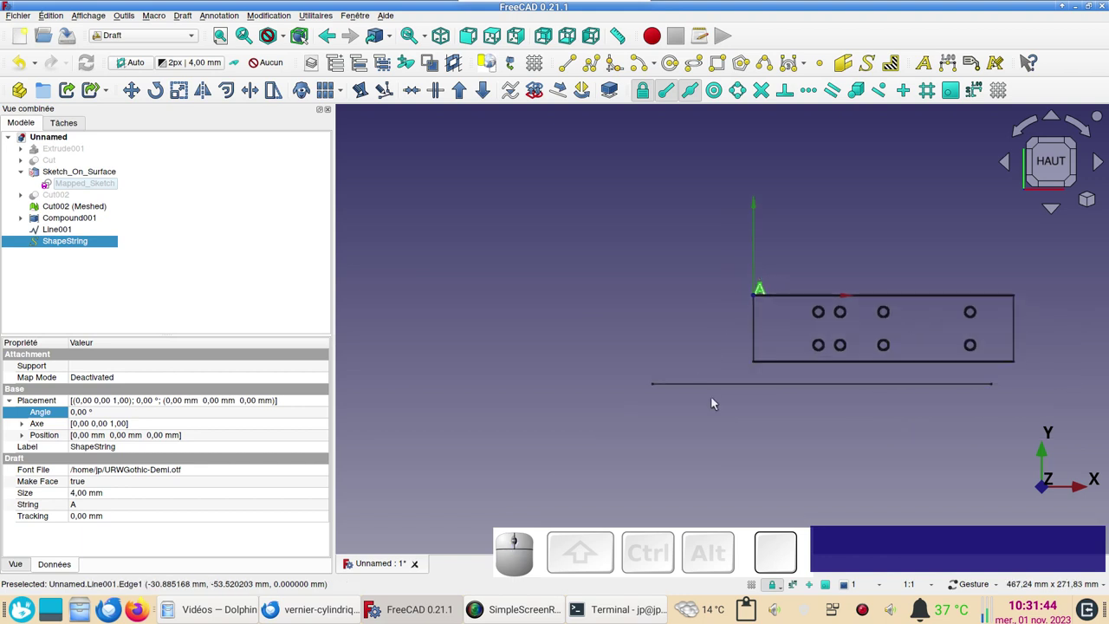
left_click_drag(805, 448, 844, 409)
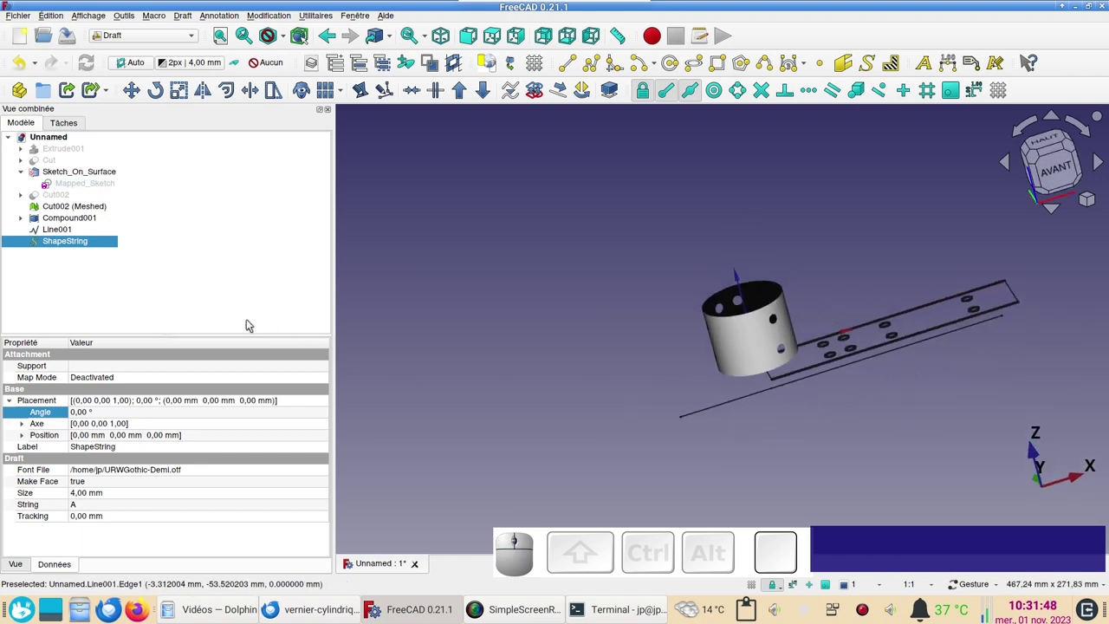
left_click(89, 240)
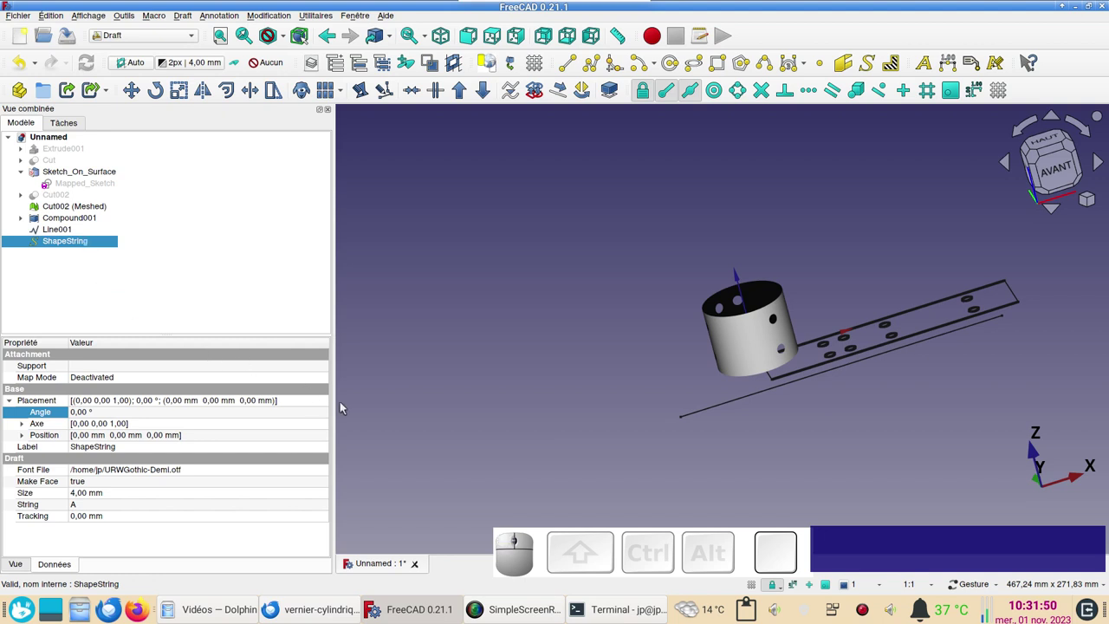
left_click(326, 405)
left_click(326, 406)
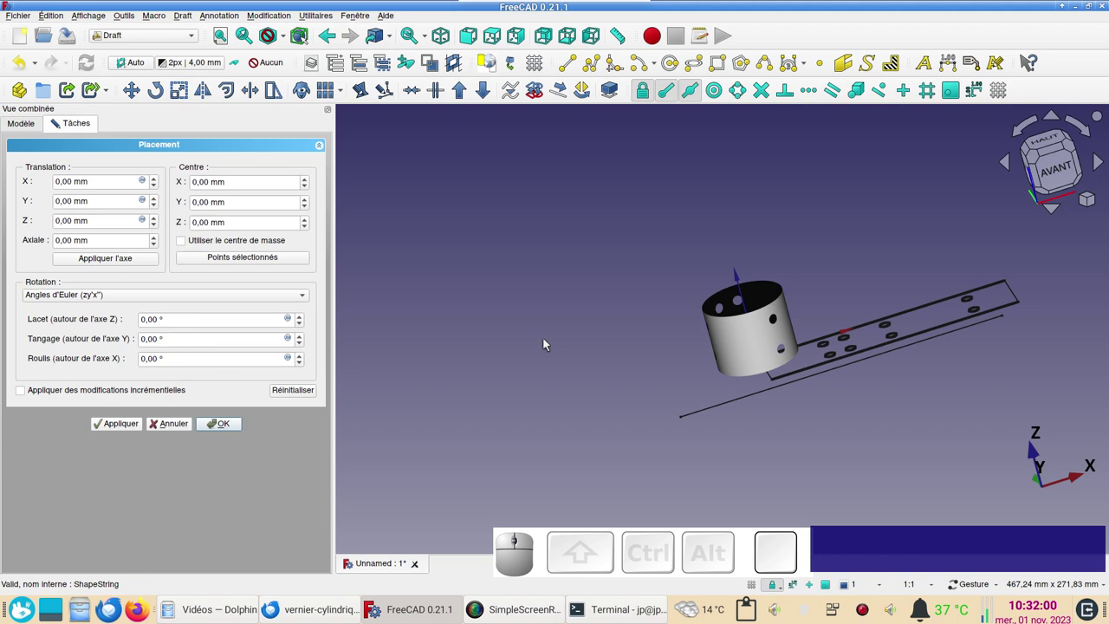
left_click_drag(823, 437, 820, 477)
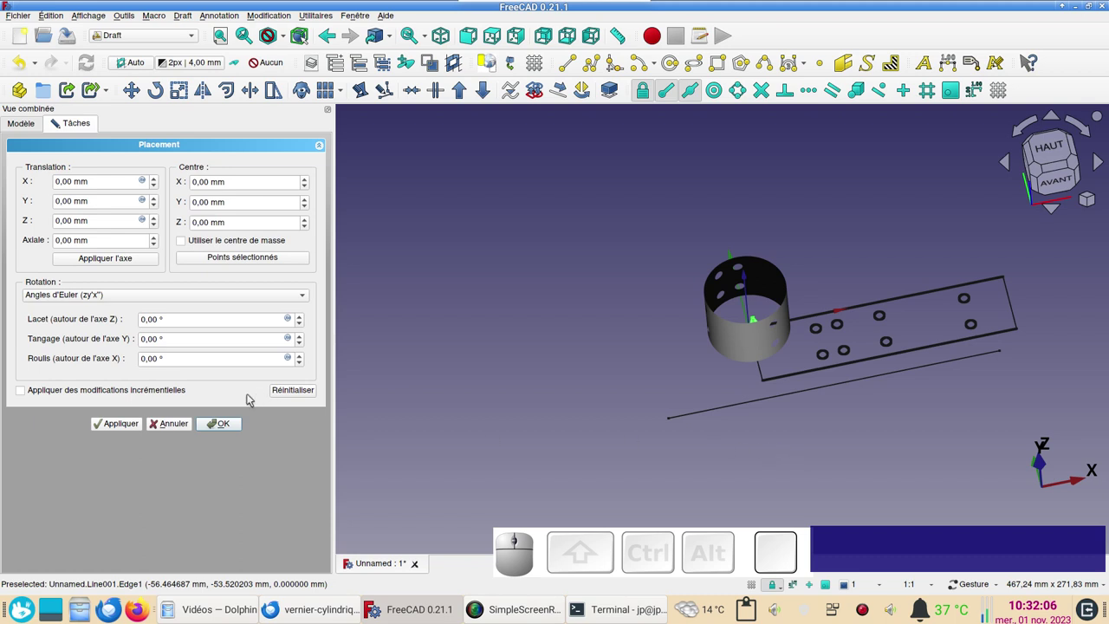
left_click_drag(846, 485, 583, 496)
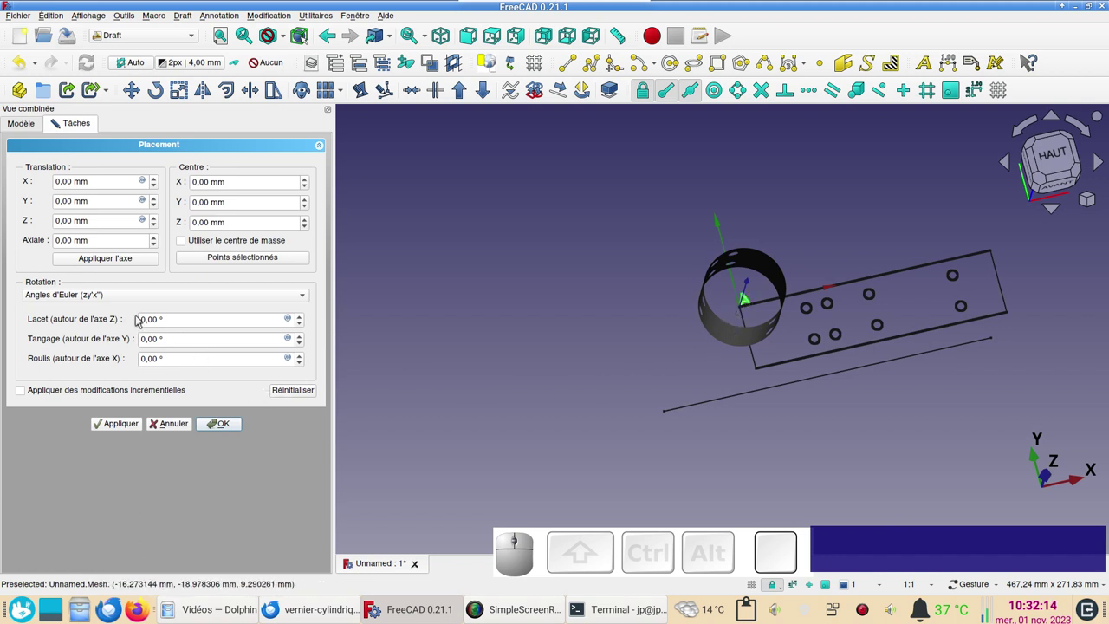
left_click(170, 422)
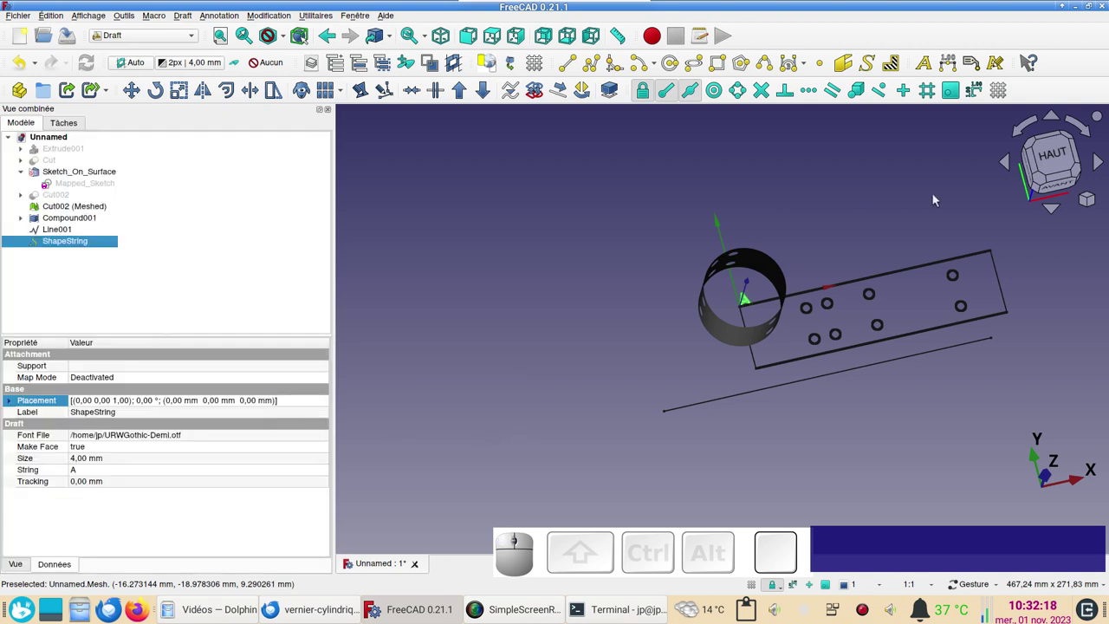
left_click(1052, 165)
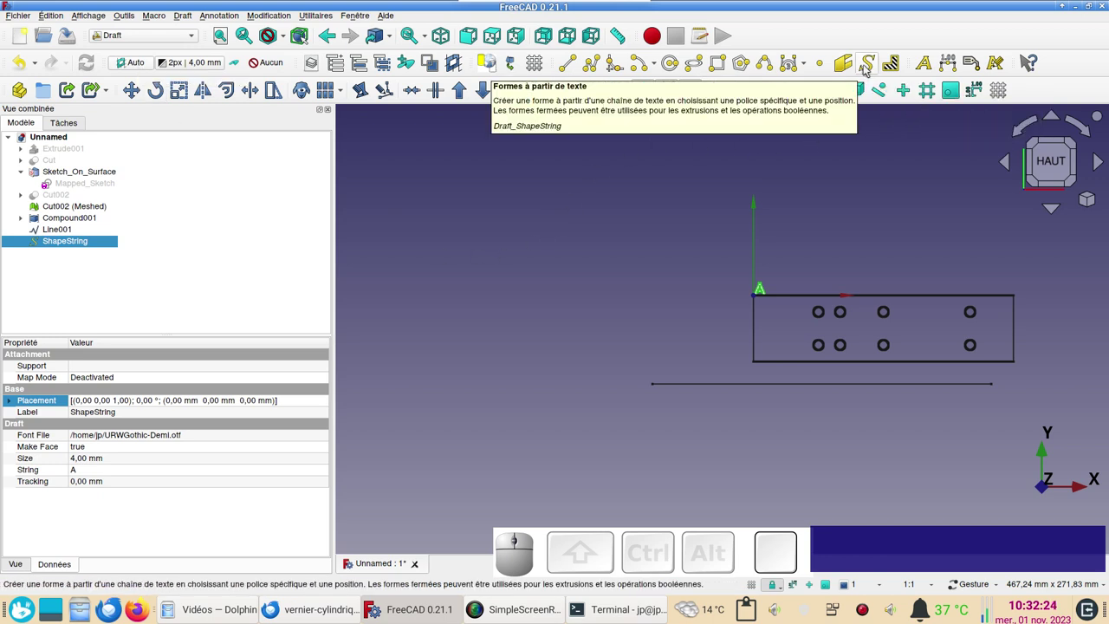
- Add ShapeString001: letter B, 4 mm, URWGothic-Demi, at the origin
left_click(871, 69)
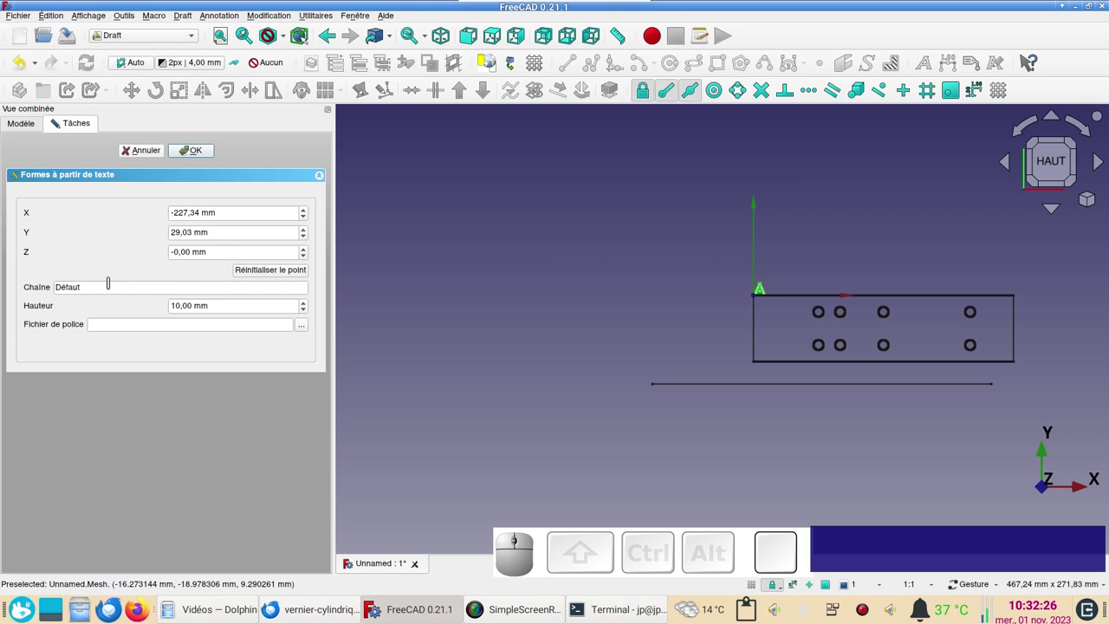
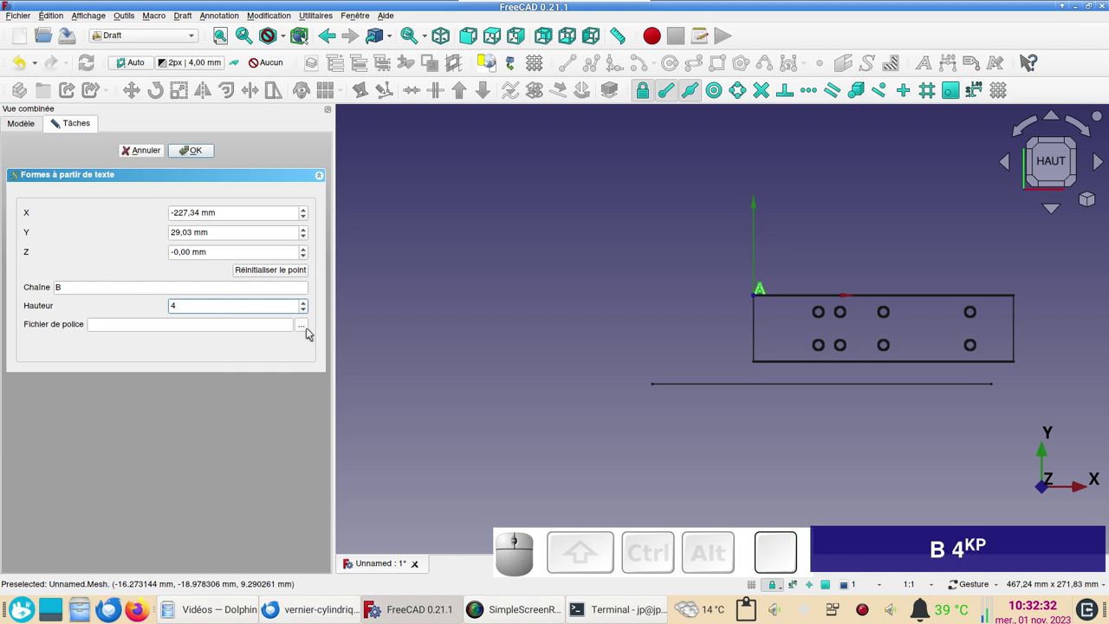
left_click(305, 332)
scroll("down", 3)
left_click(501, 345)
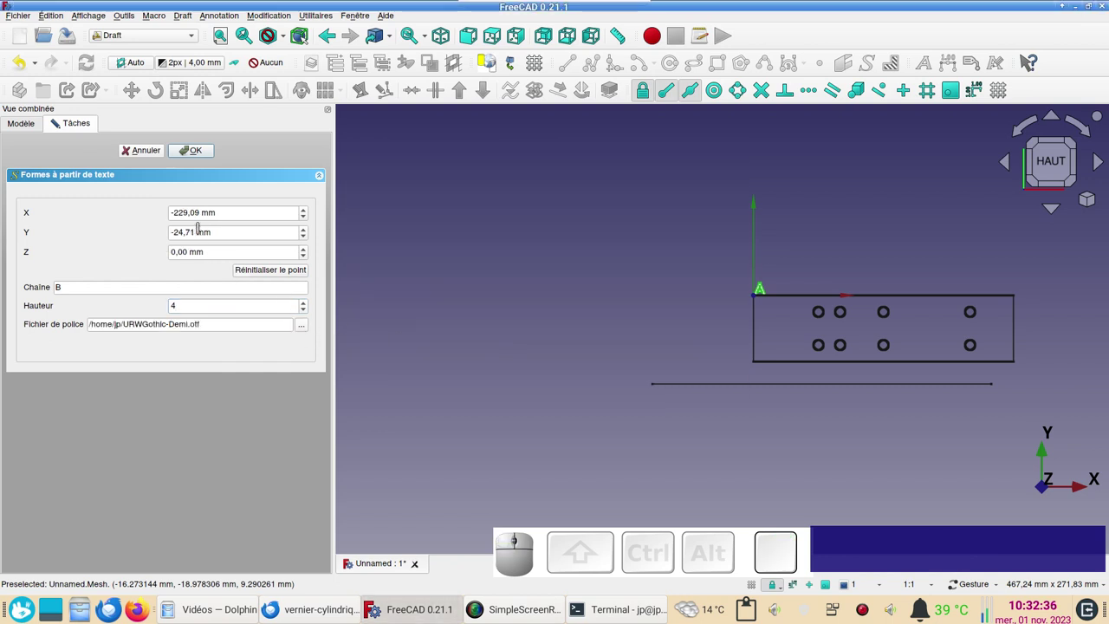
left_click(264, 272)
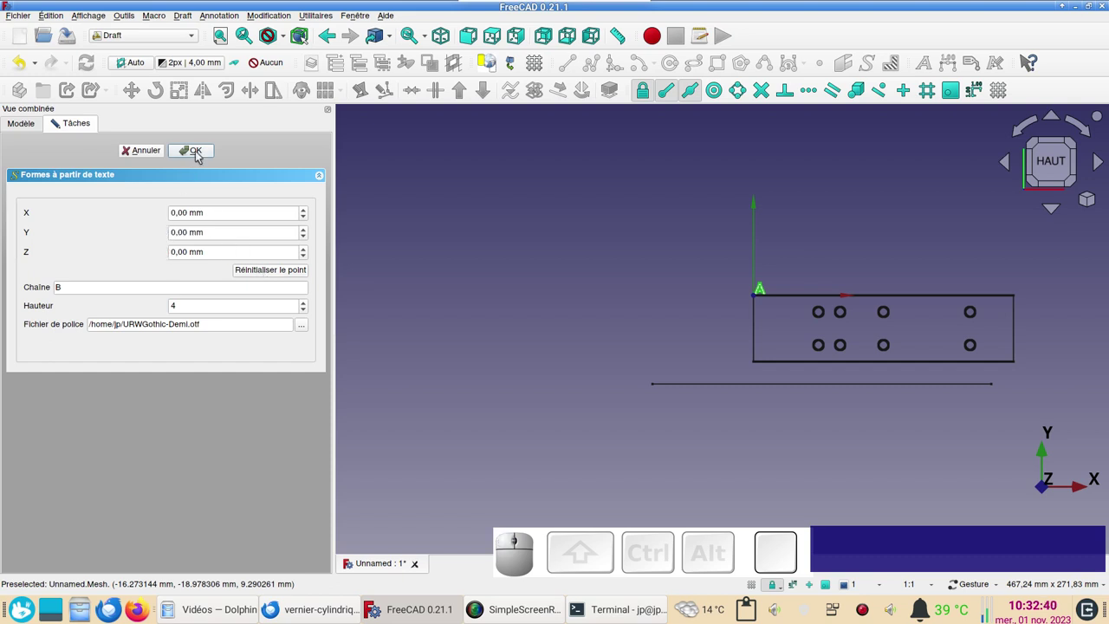
left_click(201, 154)
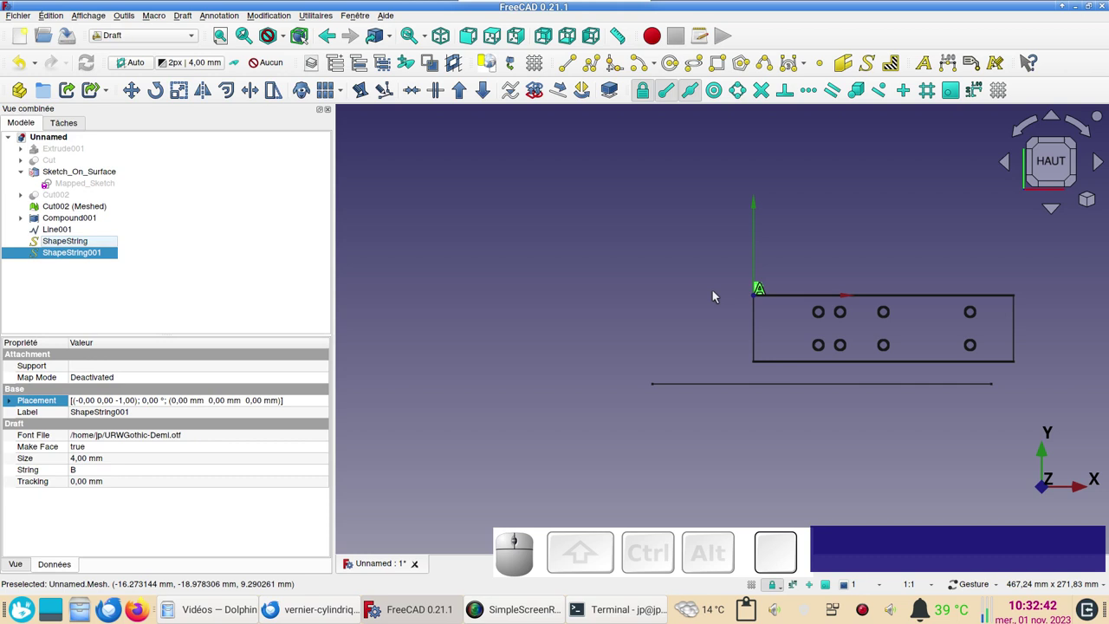
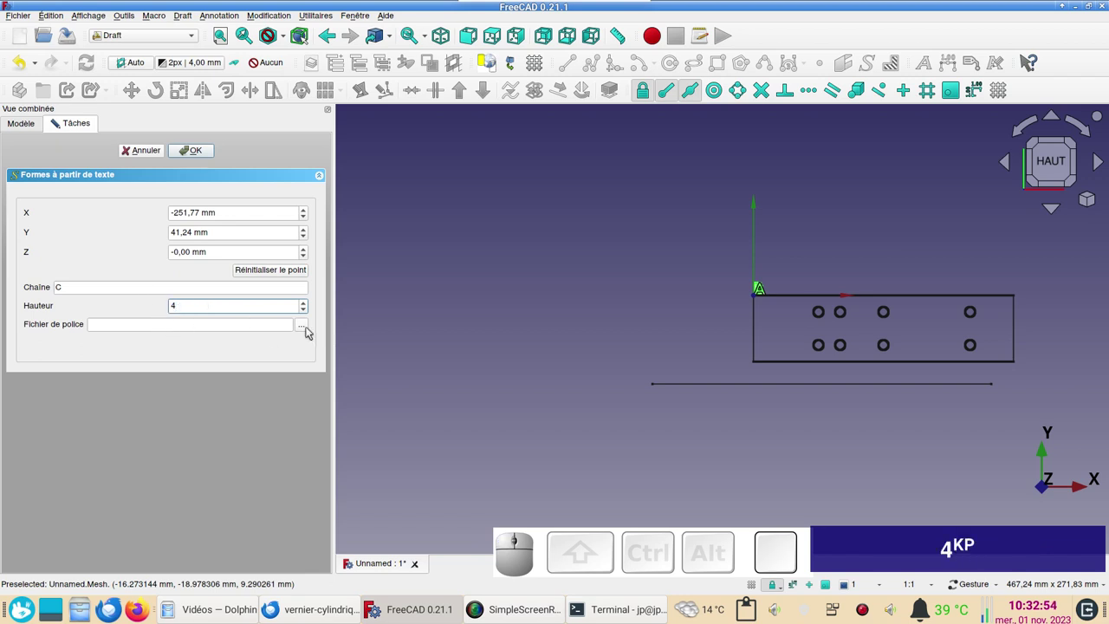
- Add ShapeString002: letter C, 4 mm, URWGothic-Demi, at the origin
left_click(309, 329)
scroll("down", 3)
double_click(510, 341)
left_click(288, 273)
left_click(201, 154)
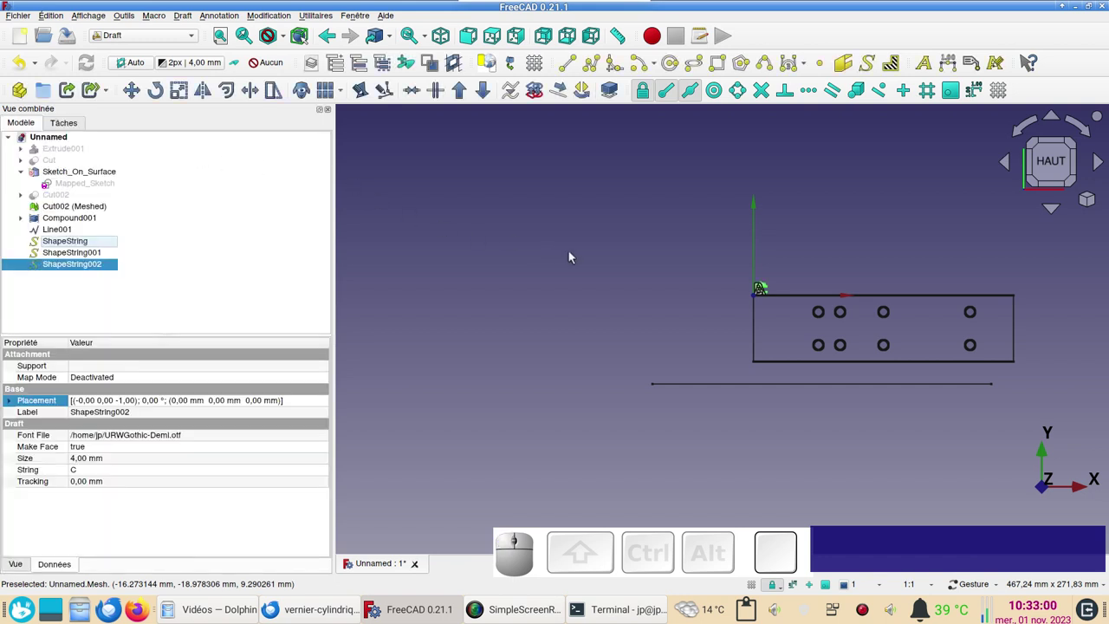
scroll("up", 3)
- Add ShapeString003: letter D, 4 mm, URWGothic-Demi, at the origin, completing A–D
left_click(614, 267)
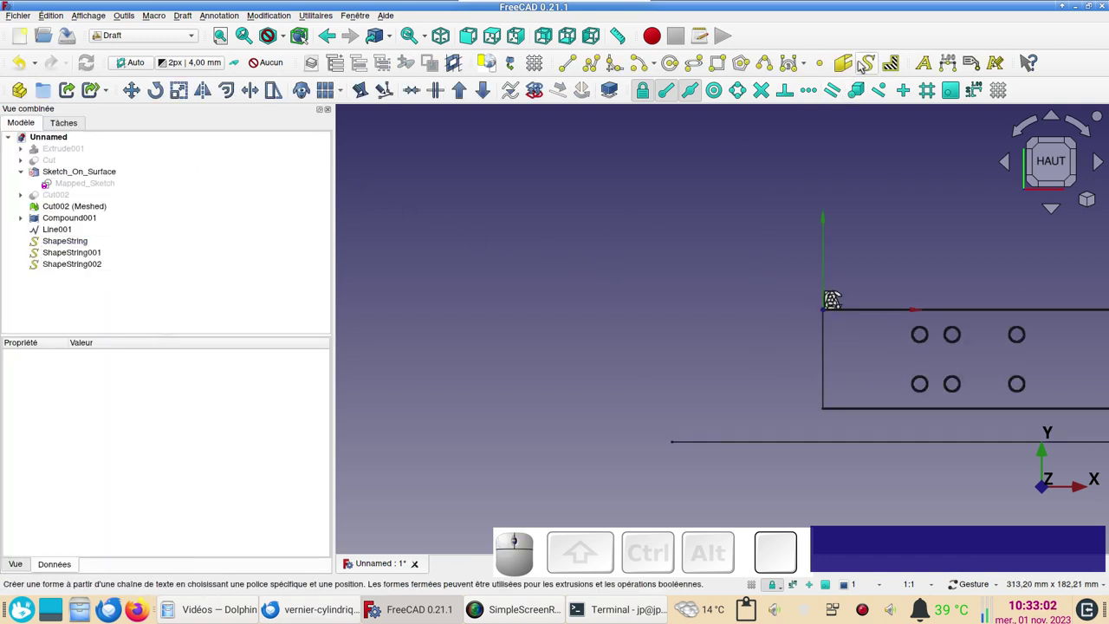
left_click(866, 64)
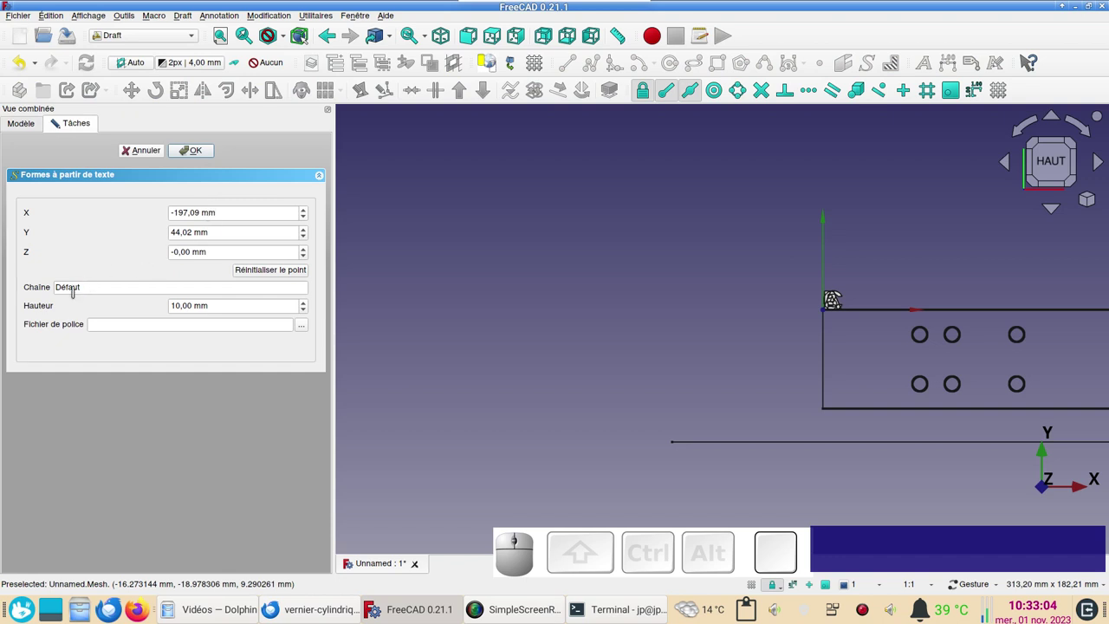
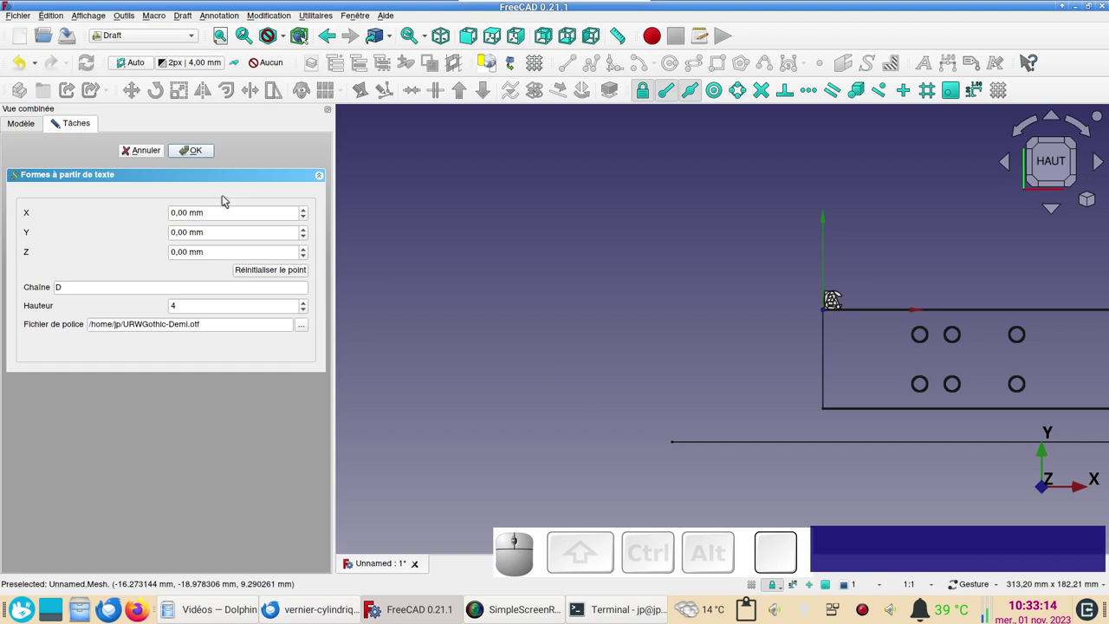
left_click(207, 158)
scroll("up", 3)
left_click_drag(697, 316, 665, 316)
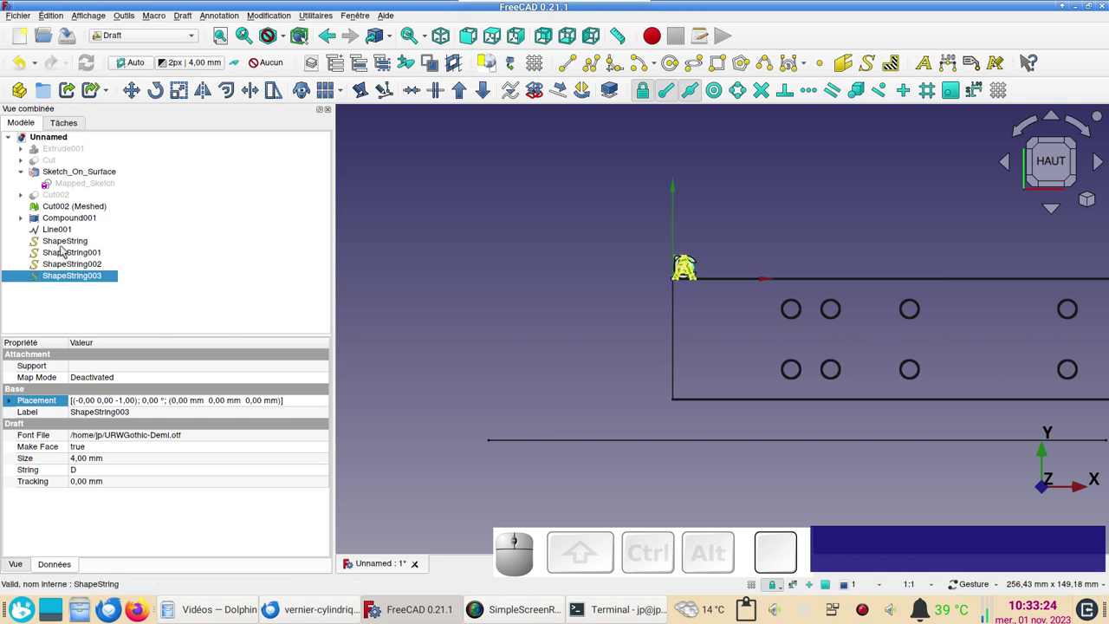
- Select all four letter ShapeStrings and expose their Placement position values
left_click(66, 246)
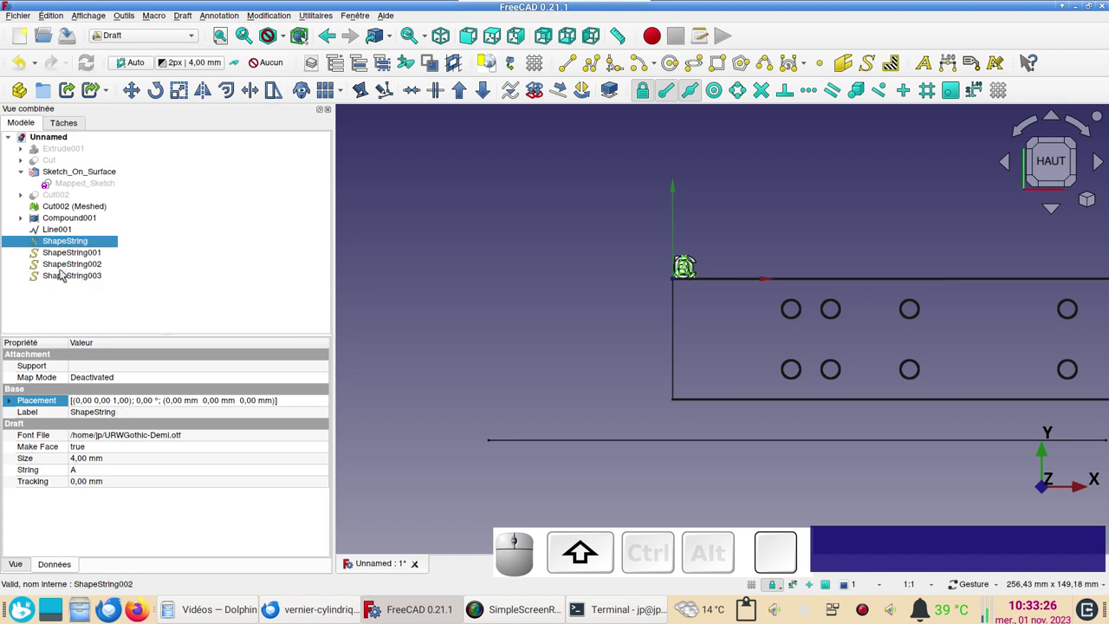
left_click(65, 273)
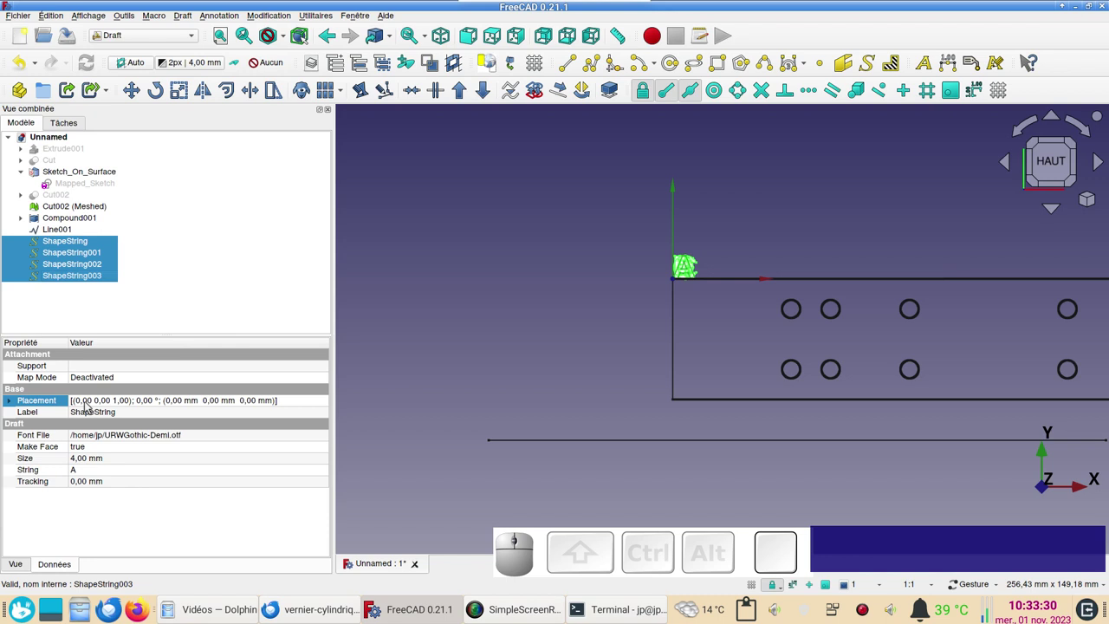
left_click(15, 398)
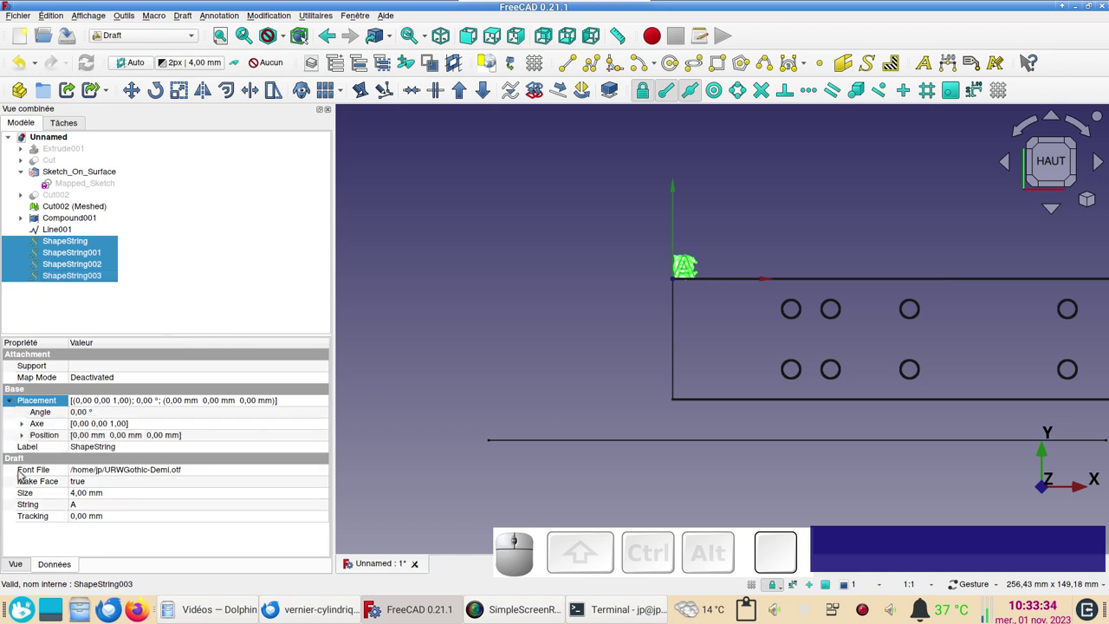
left_click(25, 441)
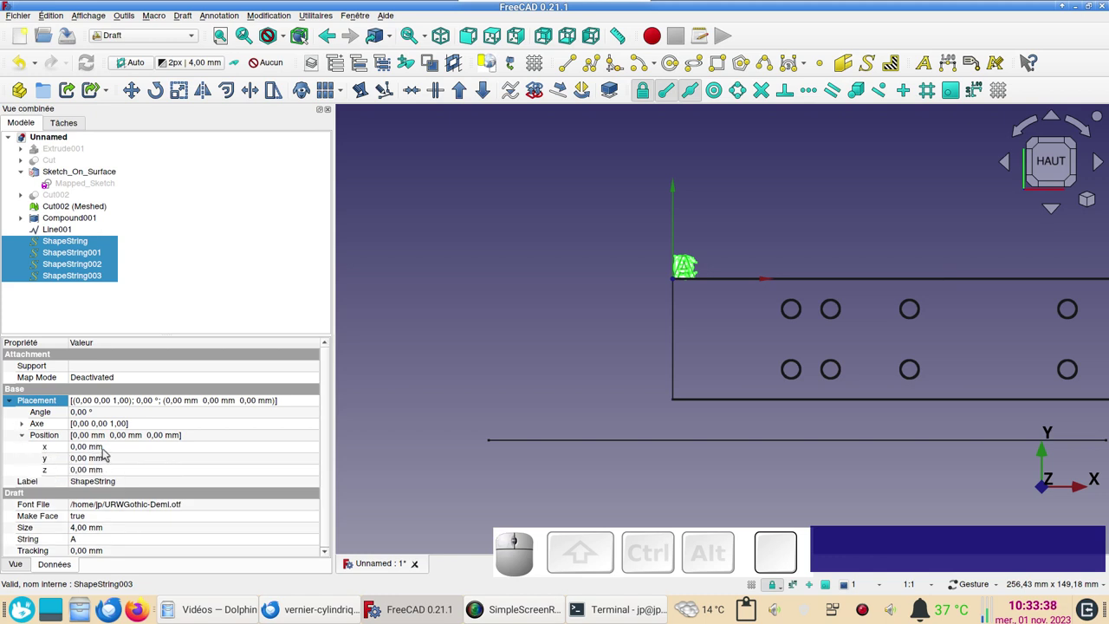
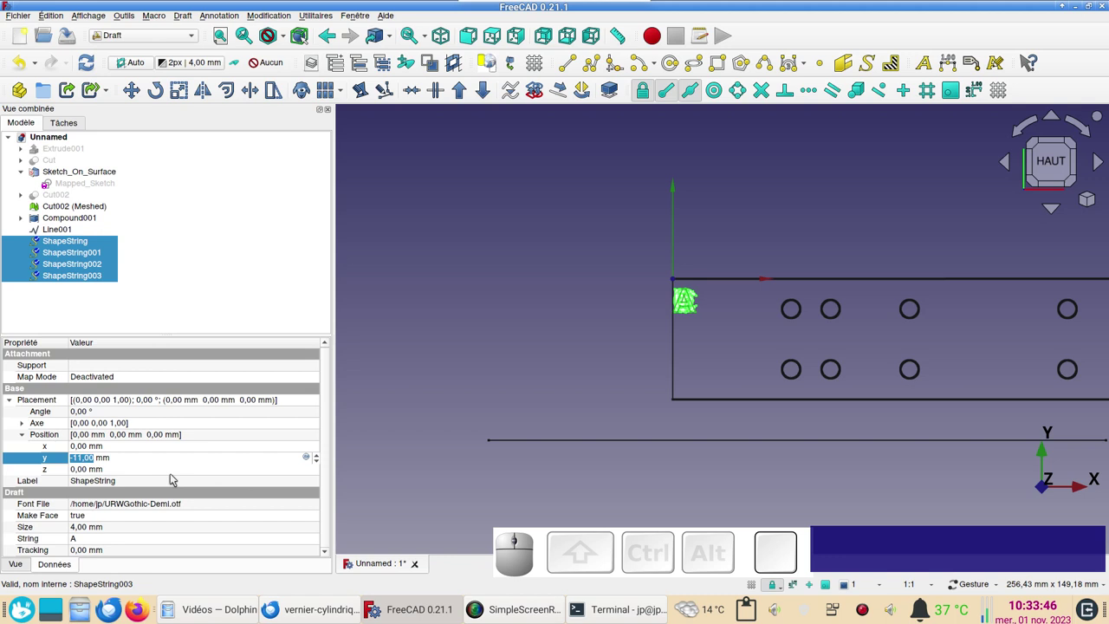
- Set the letters' Y position to -23 mm, between the two rows of holes
scroll("down", 3)
scroll("down", 3)
scroll("down", 3)
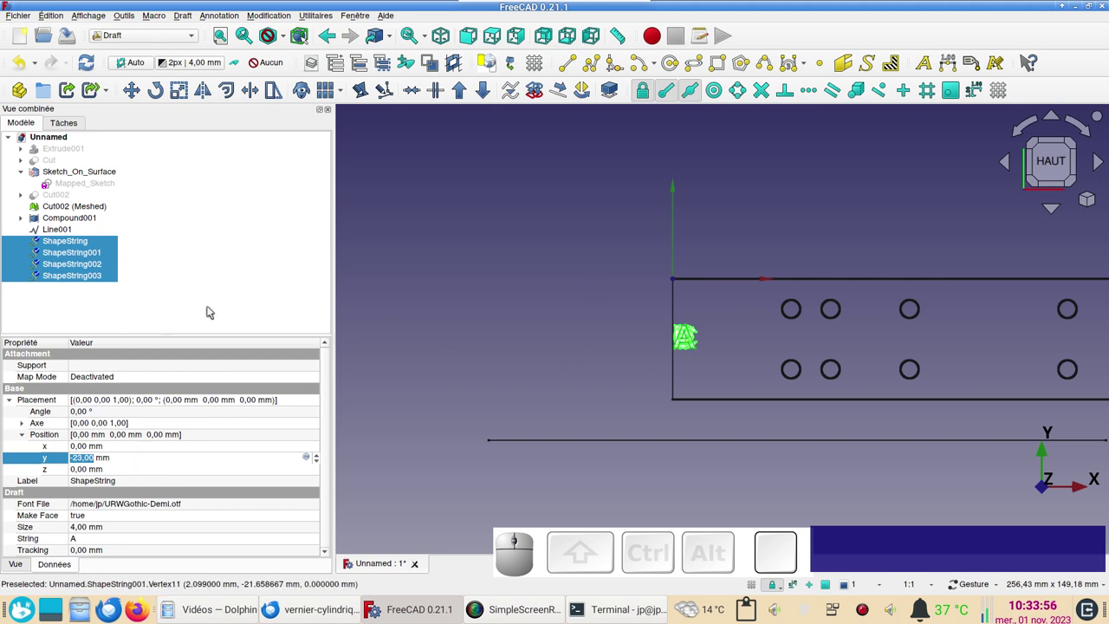
left_click(482, 327)
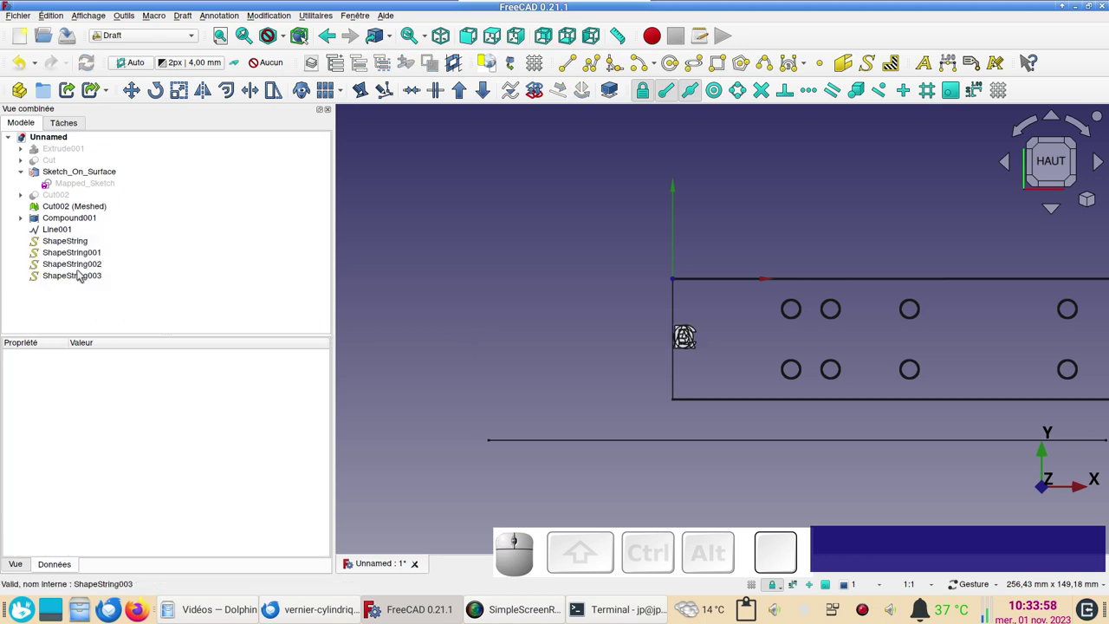
left_click(74, 241)
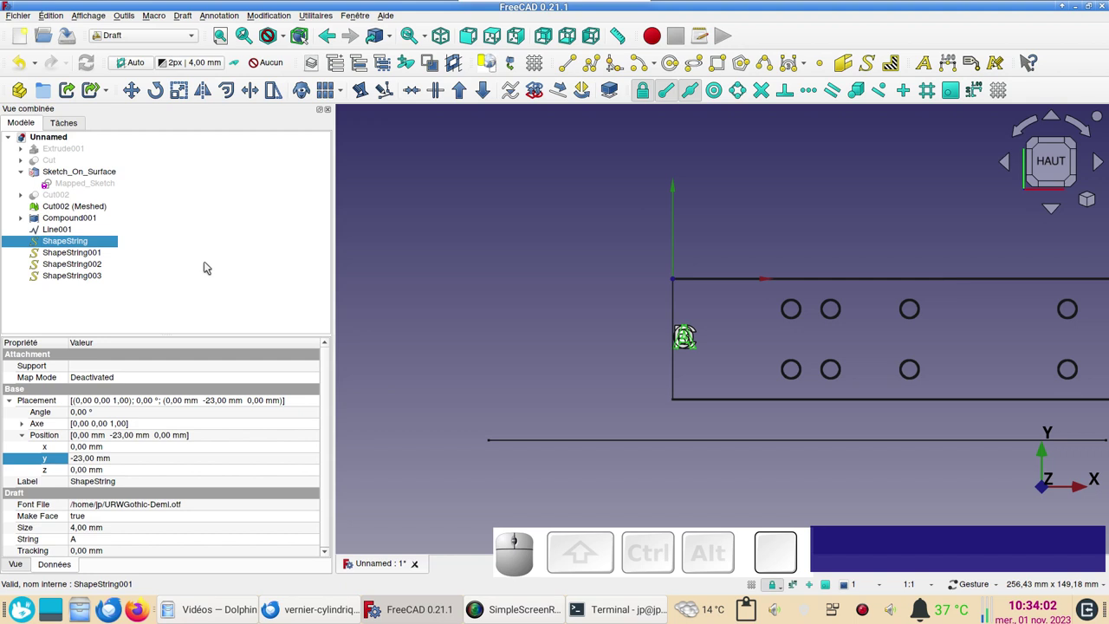
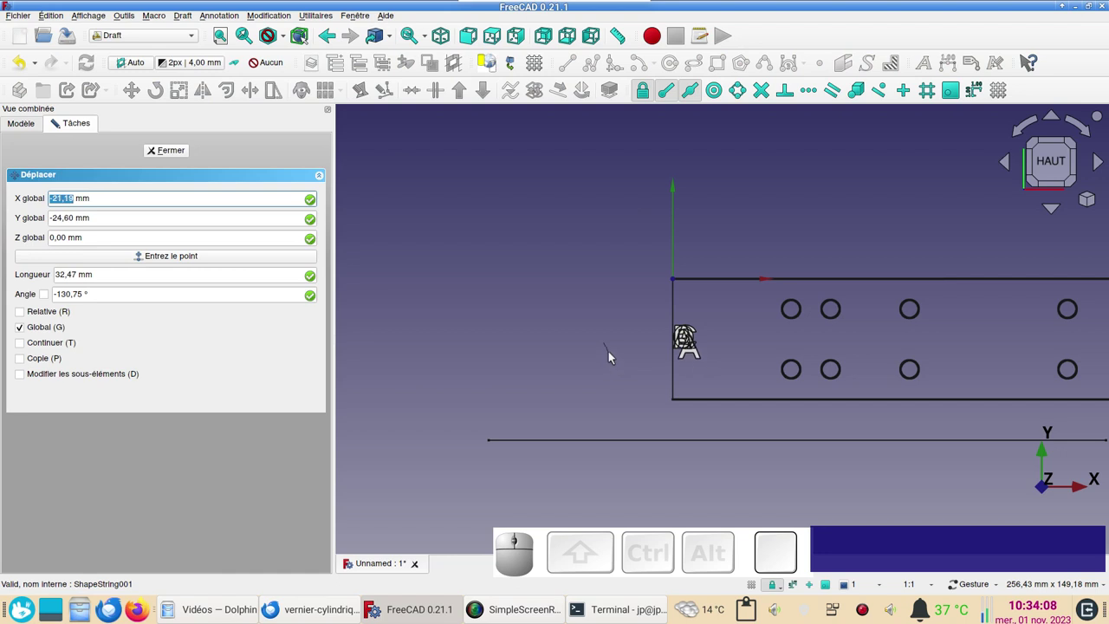
- Move letters A and B horizontally along the strip to sit between hole columns
key("x")
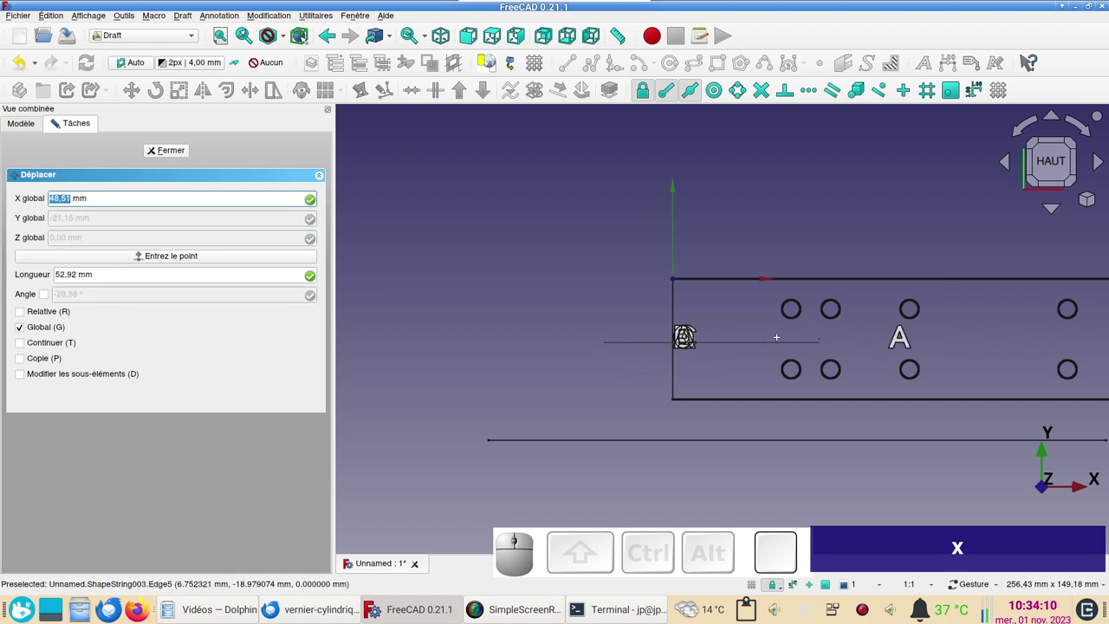
scroll("up", 3)
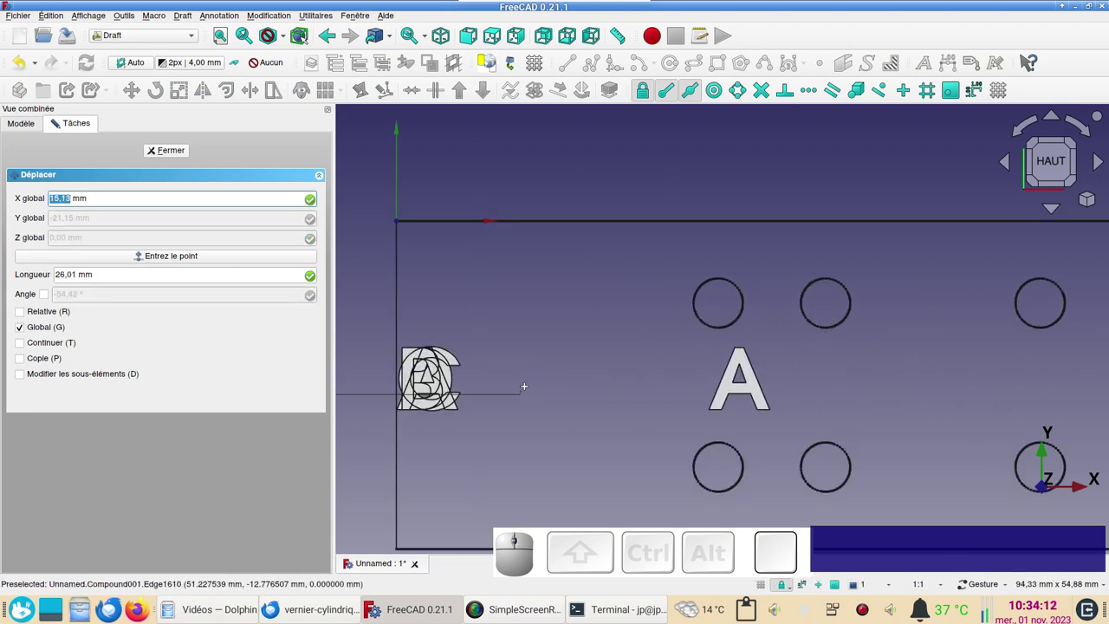
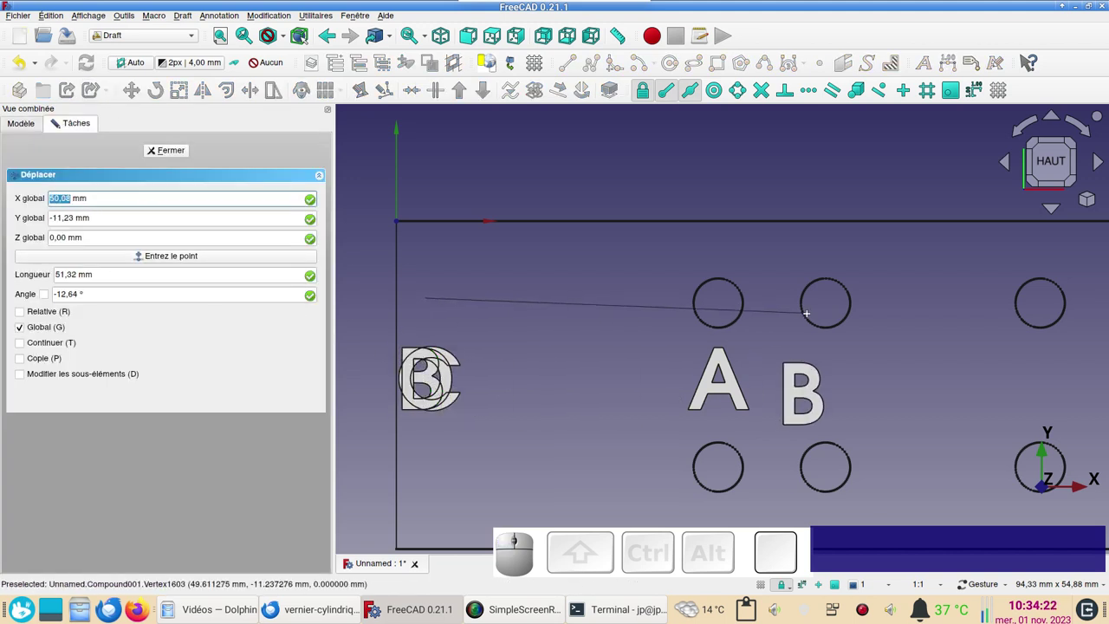
key("x")
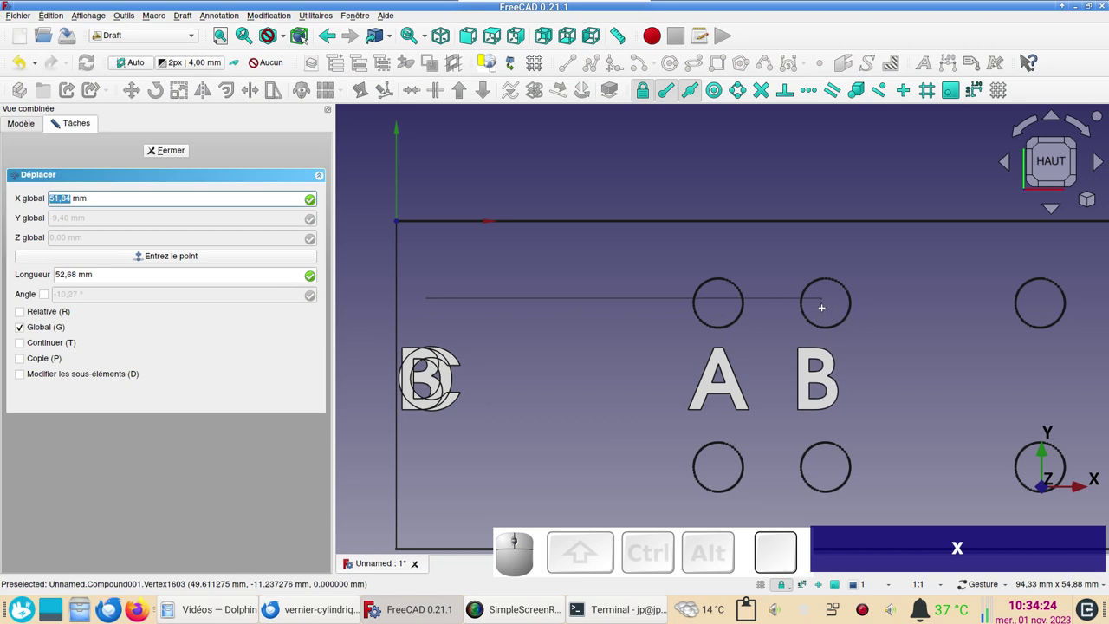
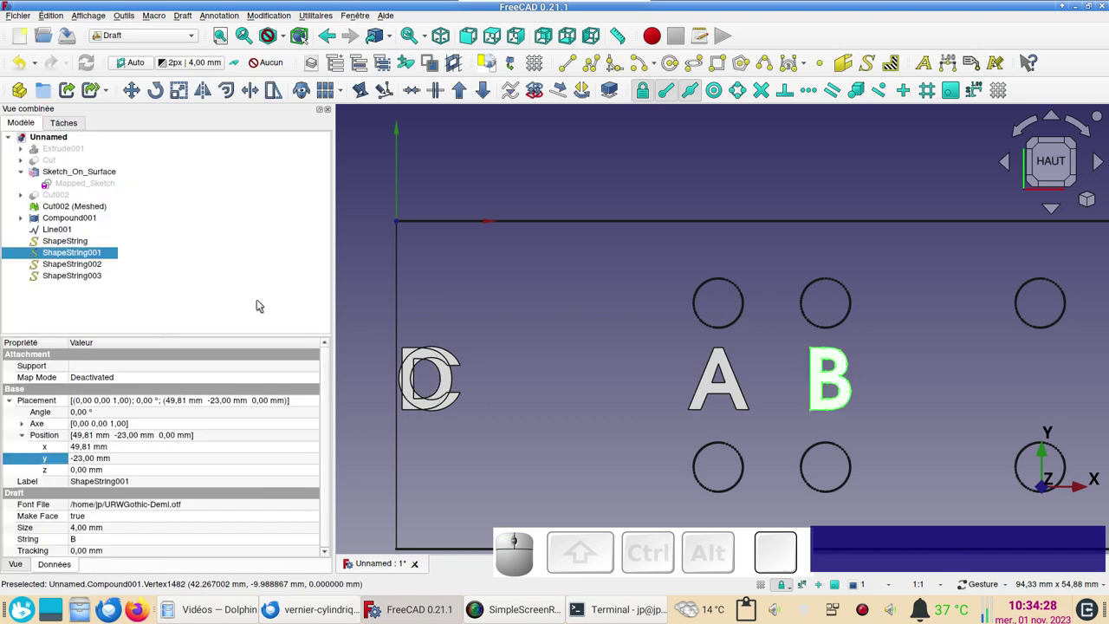
- Move letter C into place and start moving D horizontally toward its hole pair
left_click(97, 265)
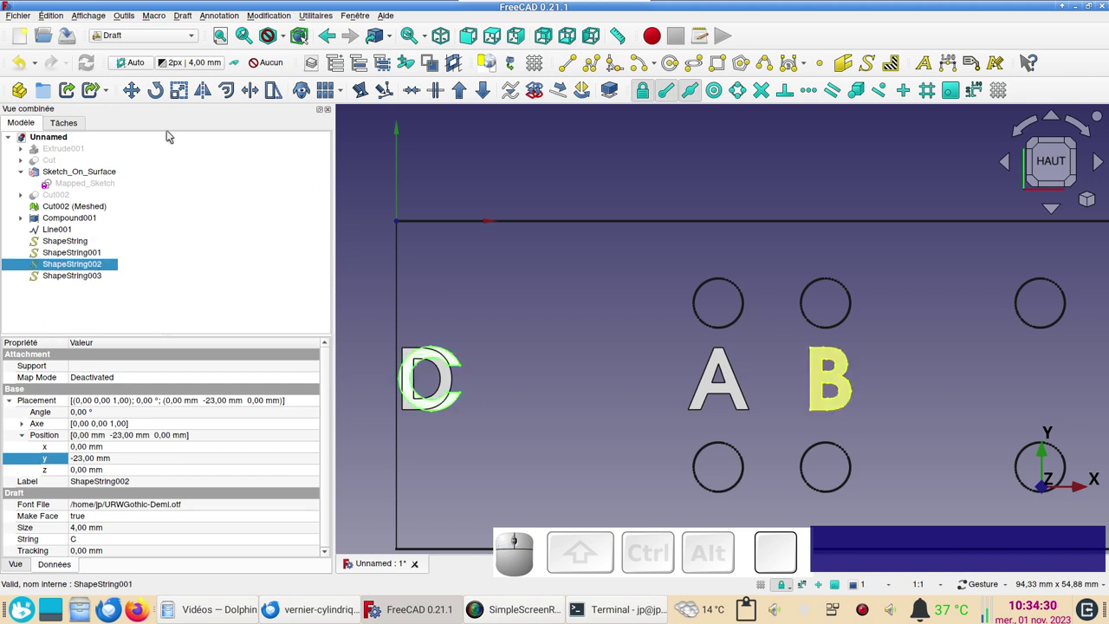
left_click(141, 92)
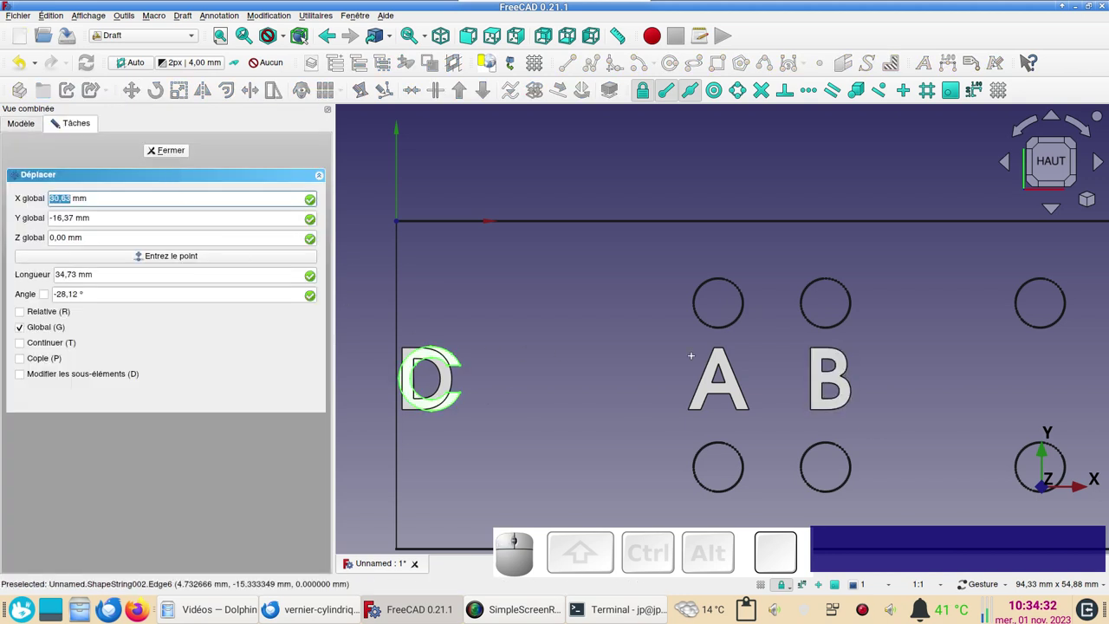
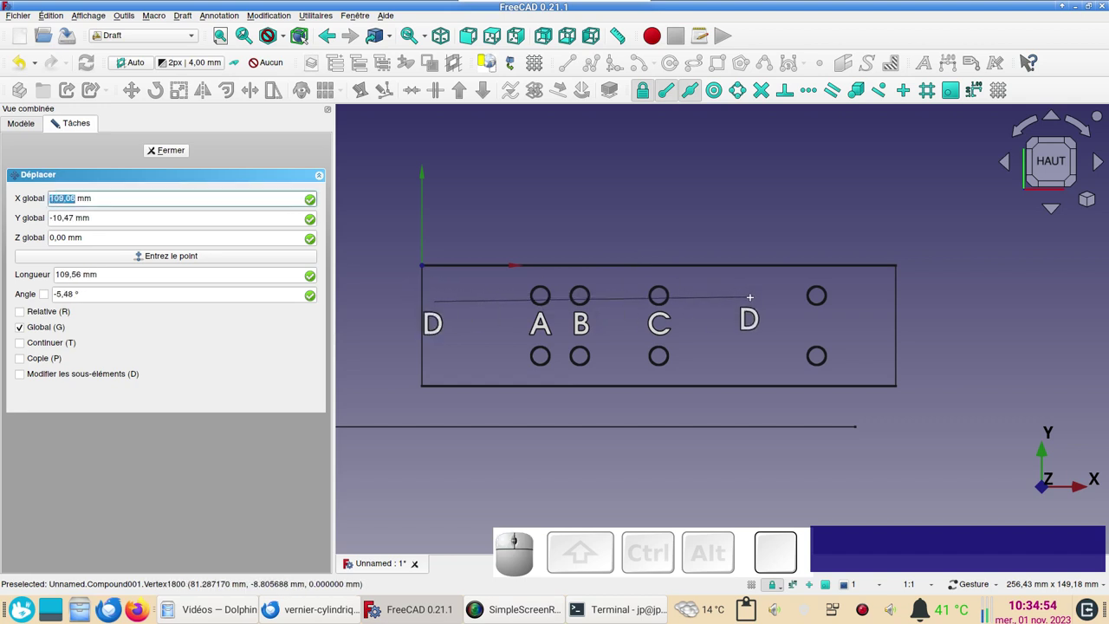
key("x")
scroll("up", 3)
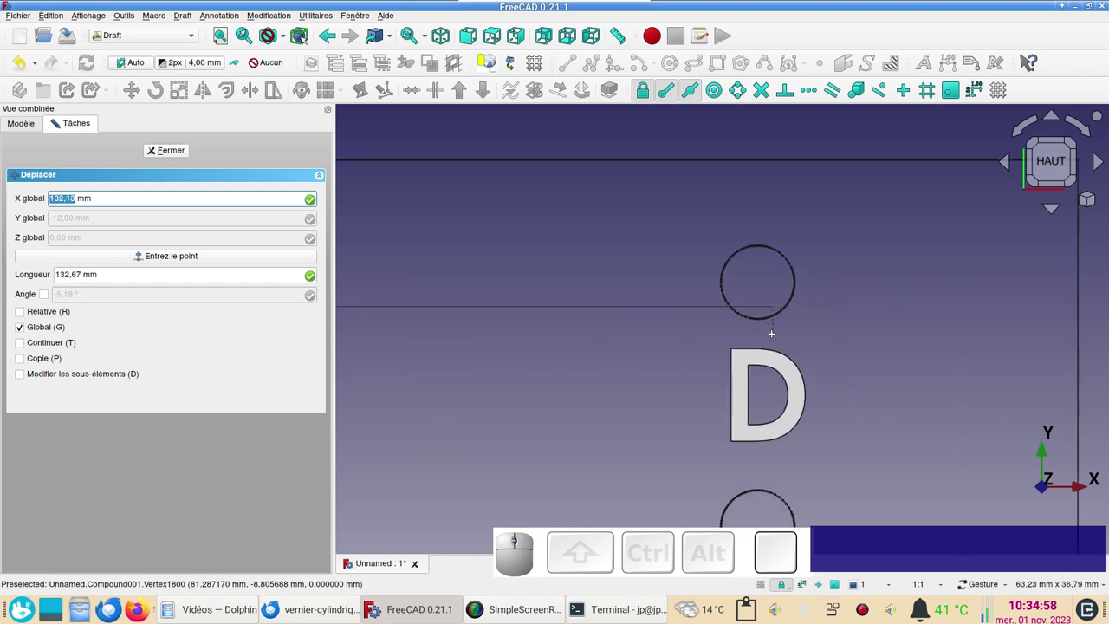
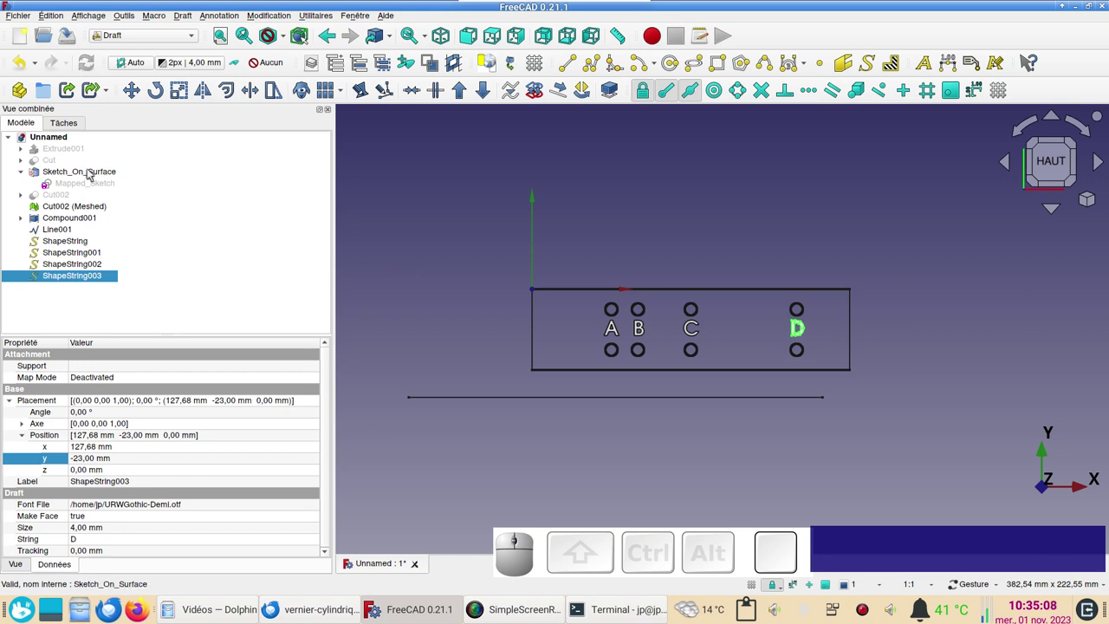
- Reach the Extra Objects property of Sketch_On_Surface and bring up its Link chooser
left_click(92, 172)
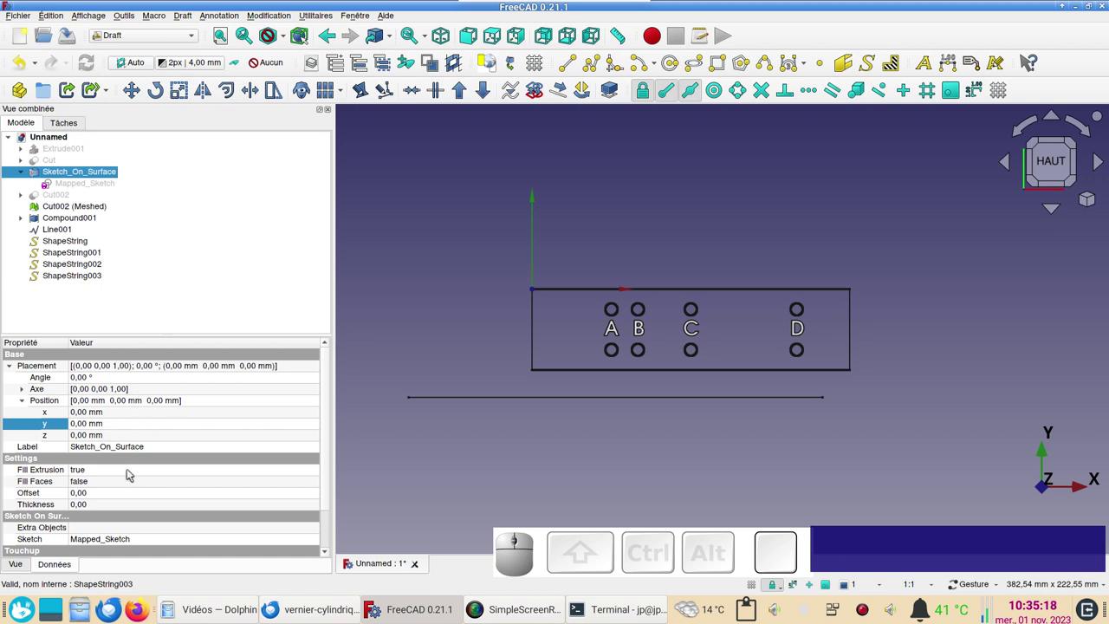
scroll("down", 3)
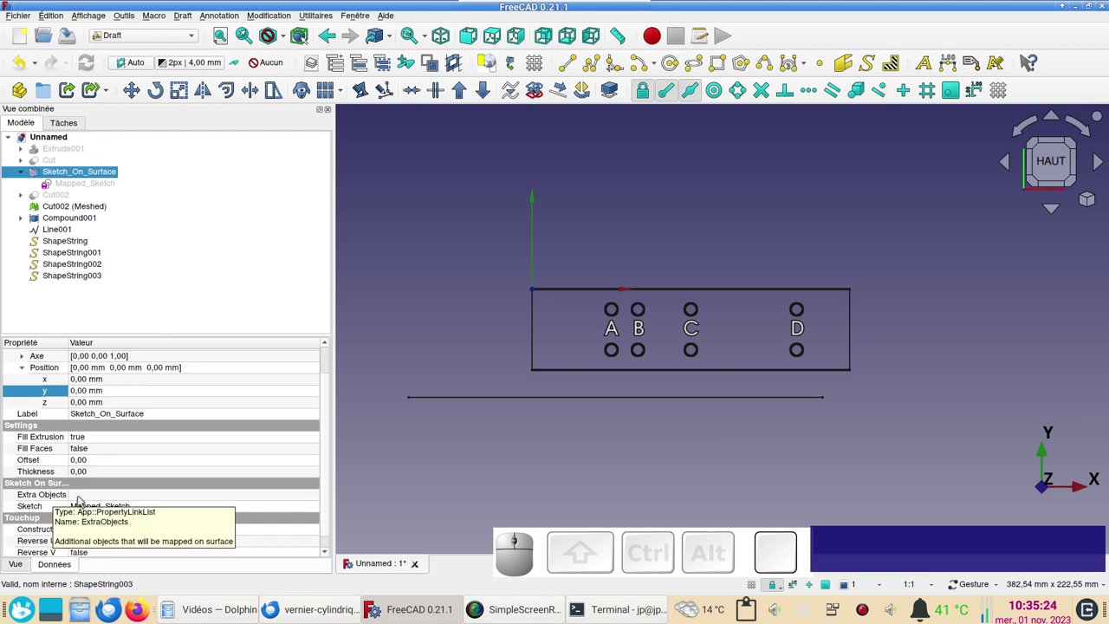
left_click(193, 497)
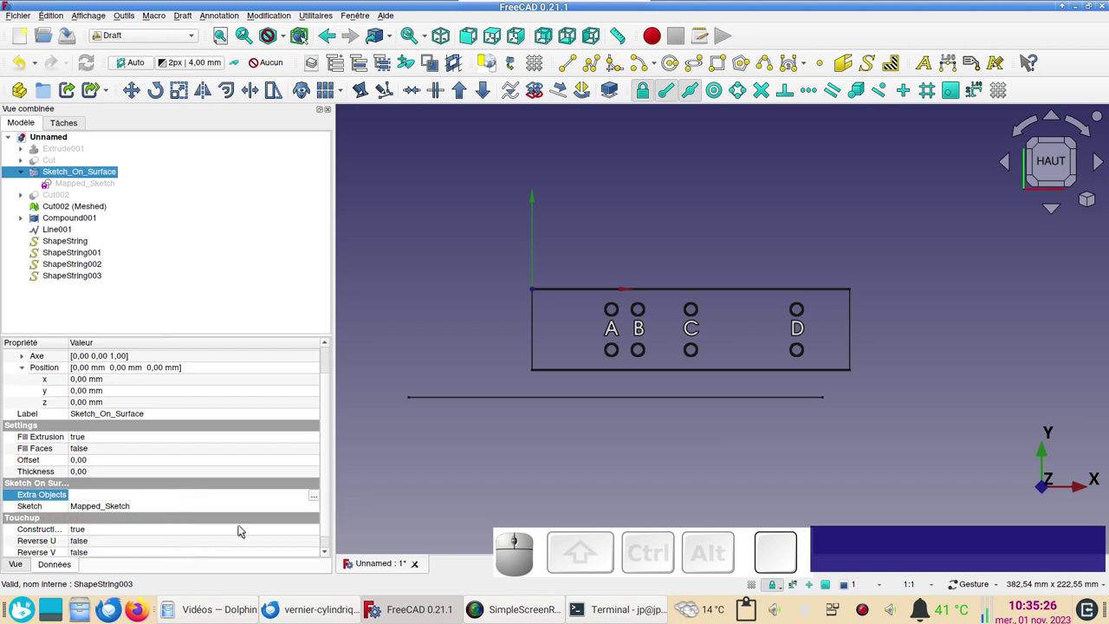
left_click(316, 498)
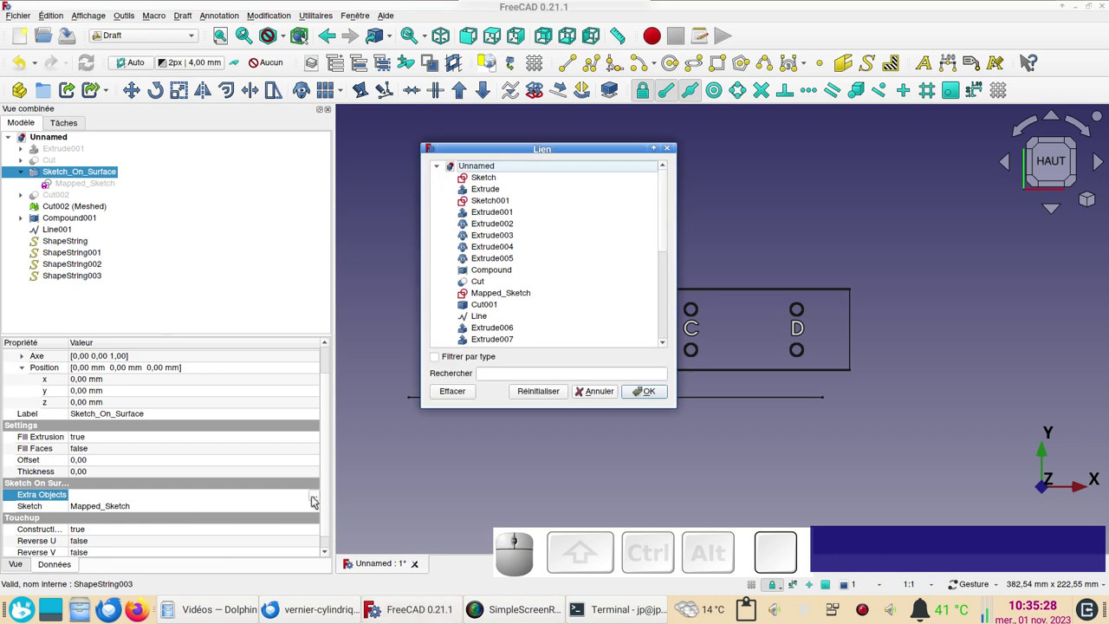
- Link ShapeString, ShapeString001, ShapeString002 and ShapeString003 as extra mapped objects
left_click_drag(668, 248, 526, 313)
left_click(501, 306)
left_click(505, 343)
left_click(506, 328)
left_click(506, 312)
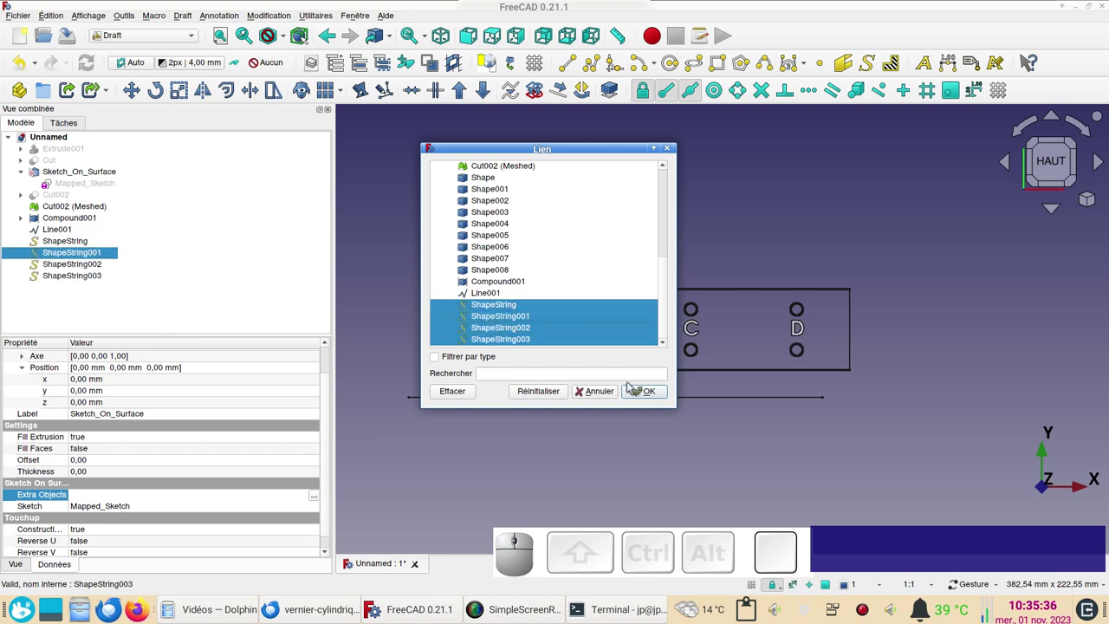
left_click(644, 389)
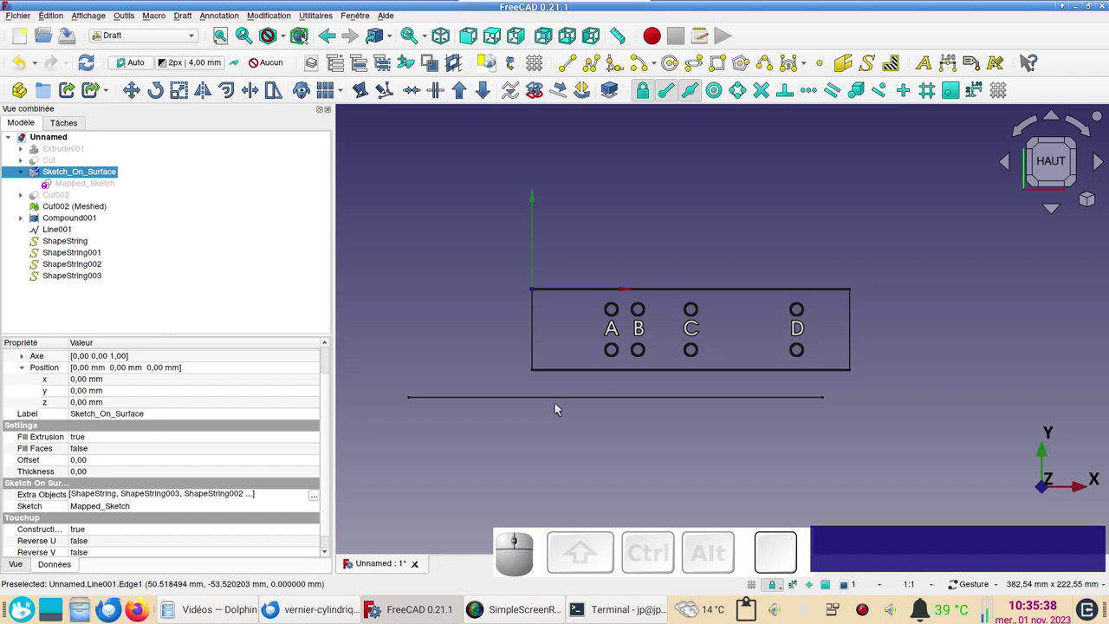
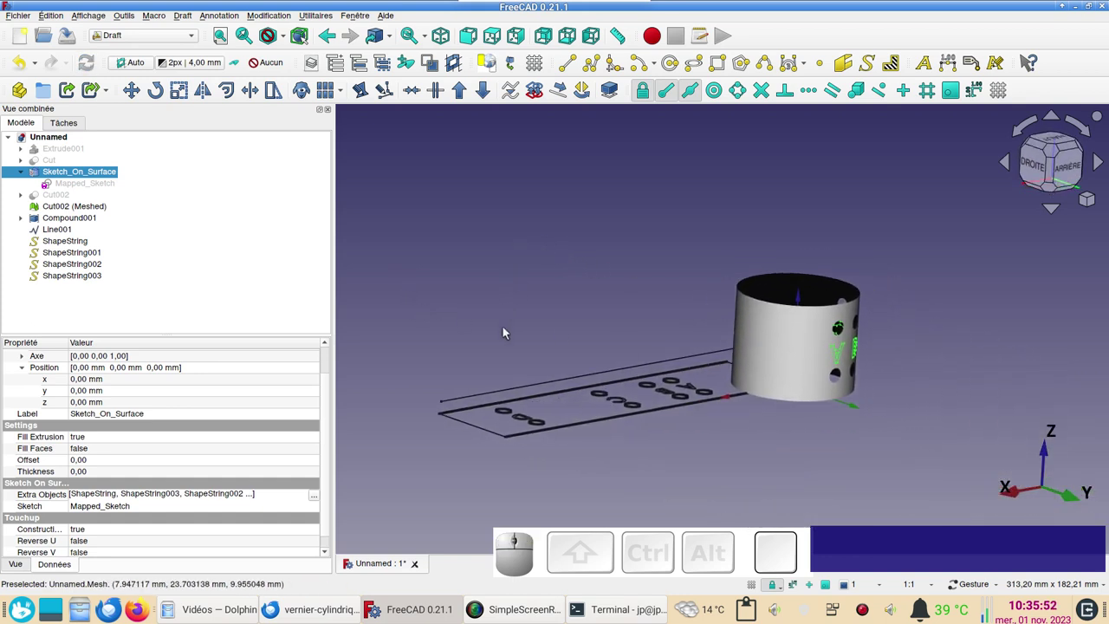
- Enable Reverse V on Sketch_On_Surface so the wrapped letters read correctly
left_click_drag(772, 482, 782, 445)
scroll("down", 3)
left_click_drag(967, 419, 871, 393)
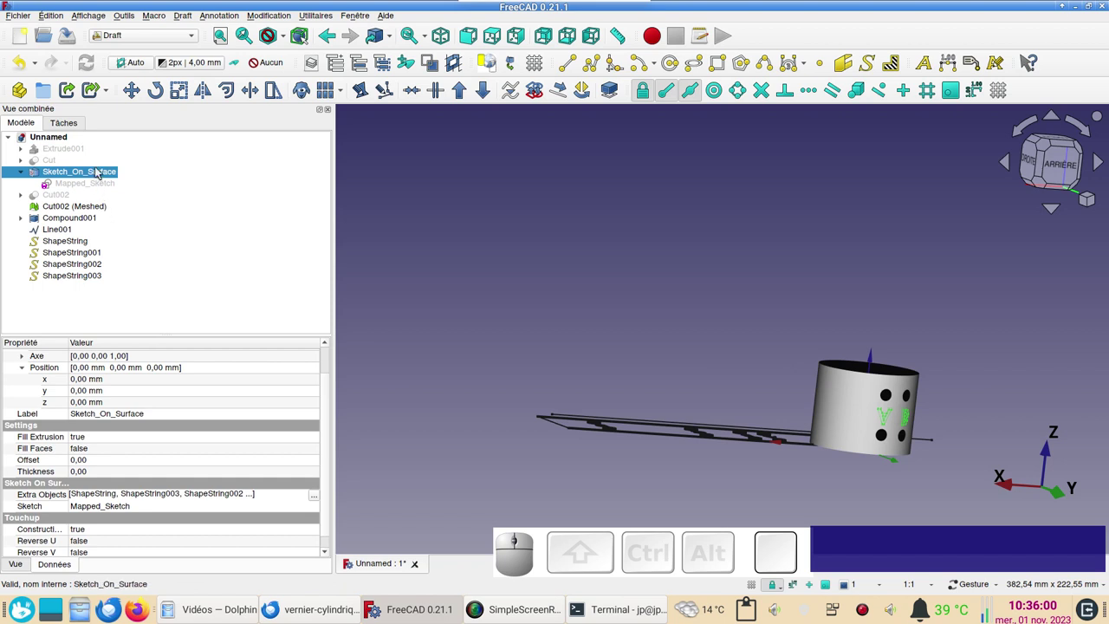
left_click(102, 170)
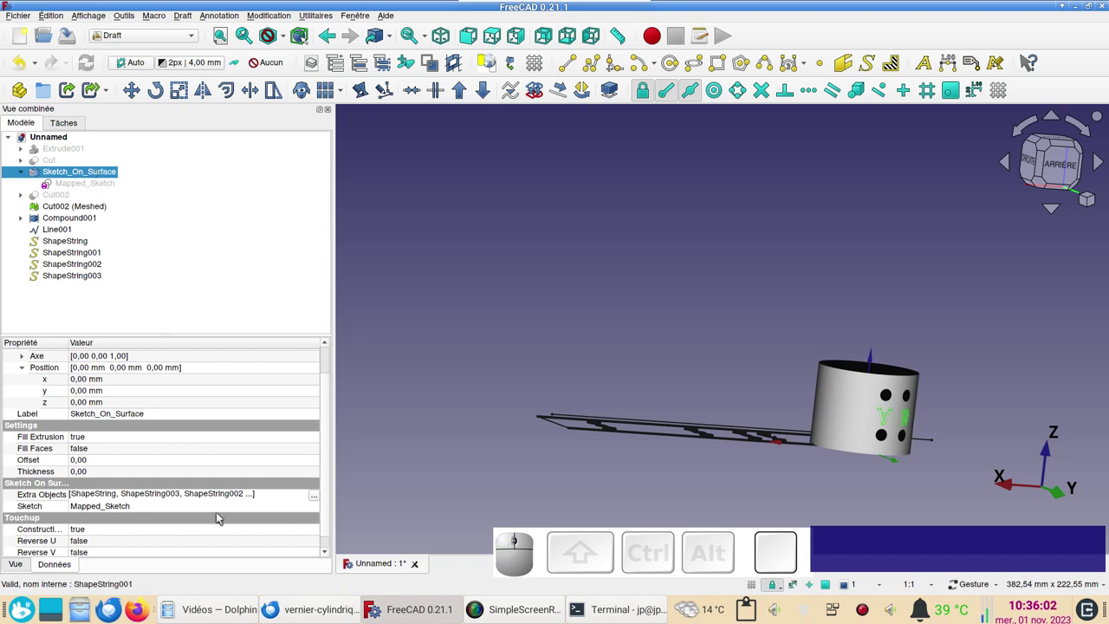
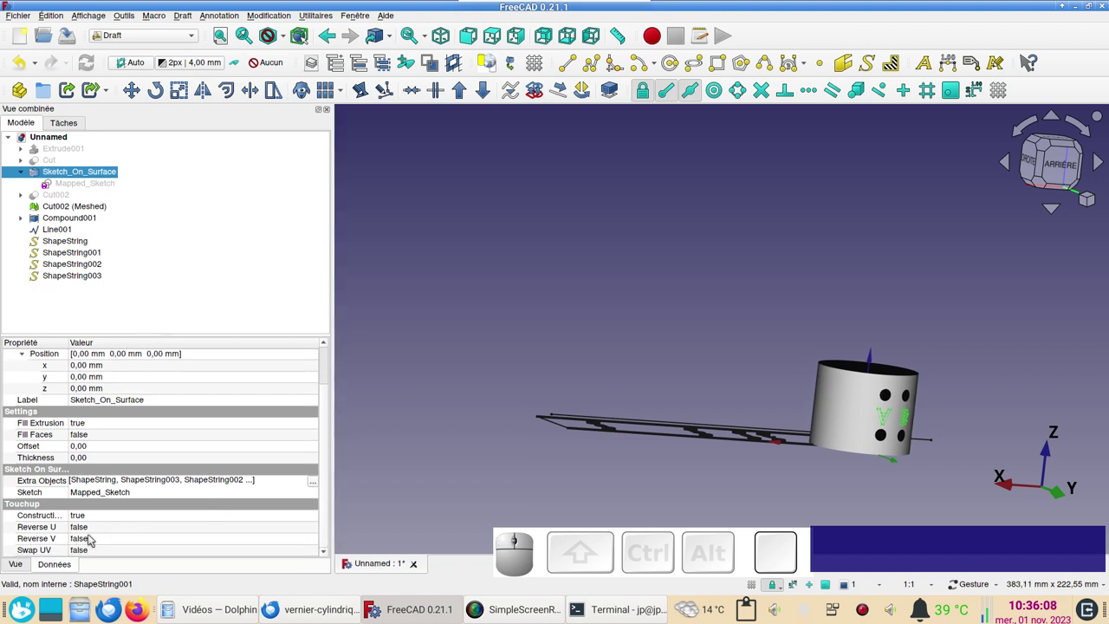
left_click(119, 538)
left_click(118, 536)
left_click(115, 555)
left_click(462, 403)
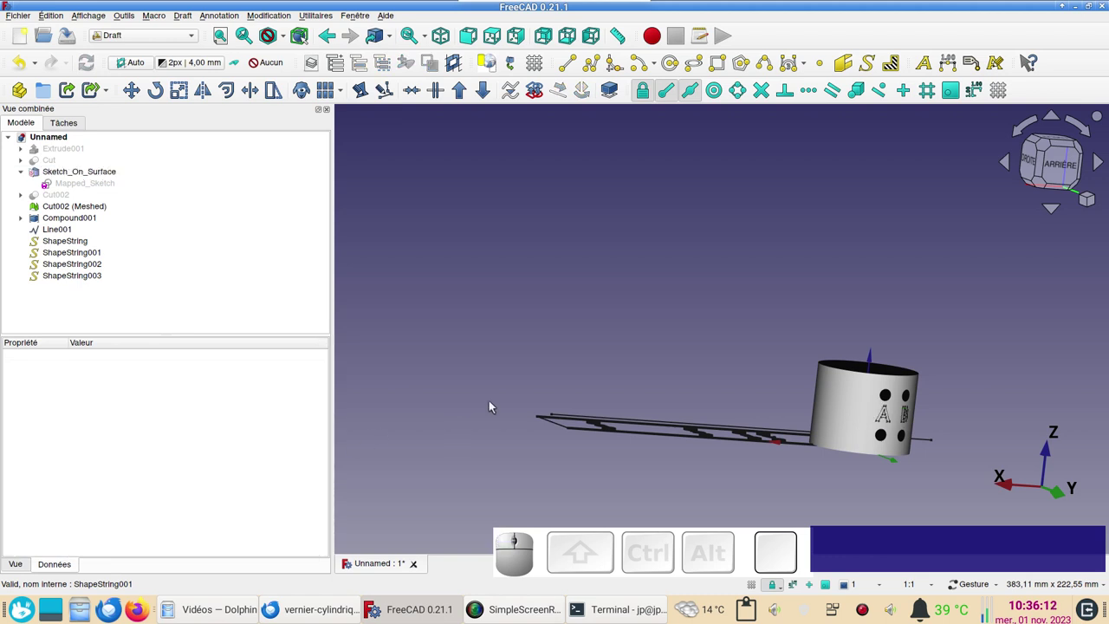
- Hide the meshed cylinder Cut002 (Meshed), leaving only the mapped letter outlines visible
scroll("up", 3)
left_click_drag(1003, 420, 897, 370)
scroll("down", 3)
left_click_drag(833, 341, 570, 338)
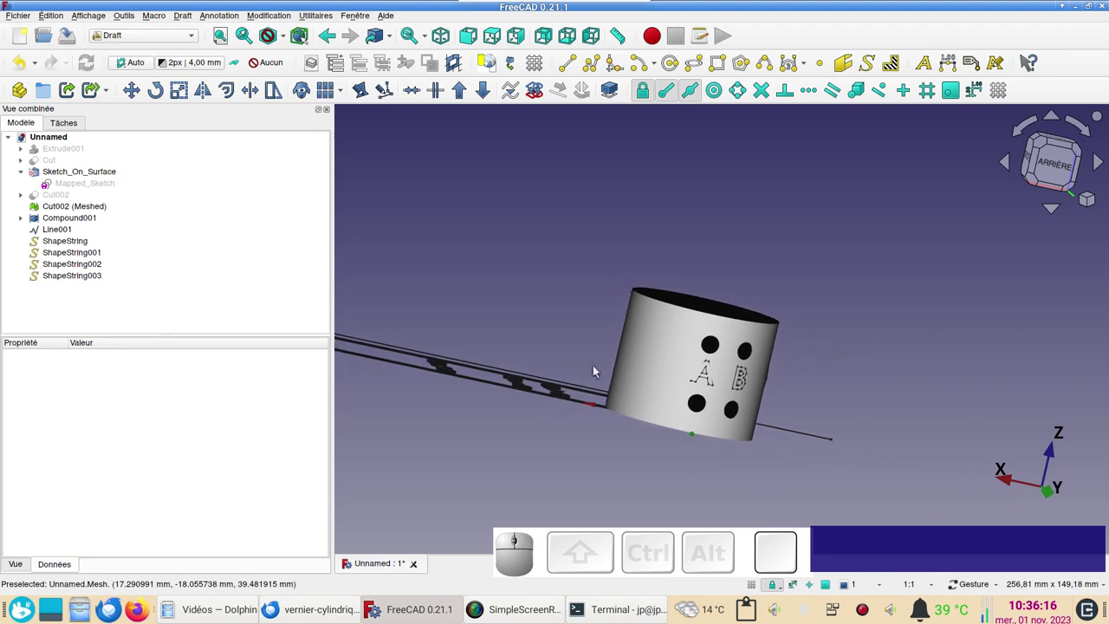
left_click(669, 374)
key("space")
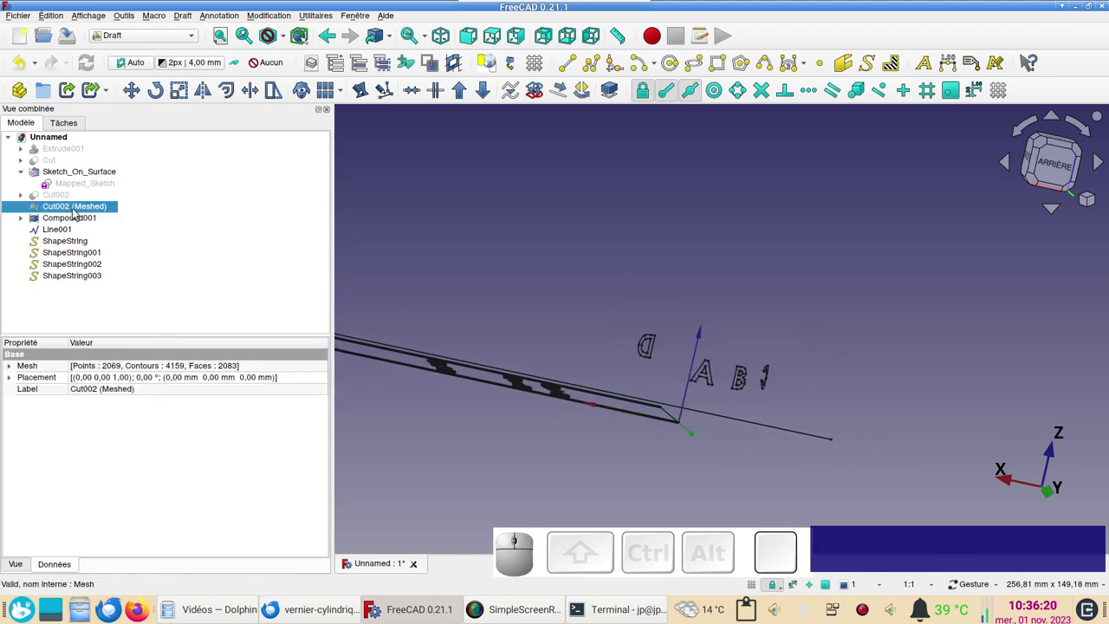
- Give Sketch_On_Surface Thickness 2 and Offset -1 so the letters become raised solids
left_click(78, 209)
left_click(86, 223)
left_click(93, 169)
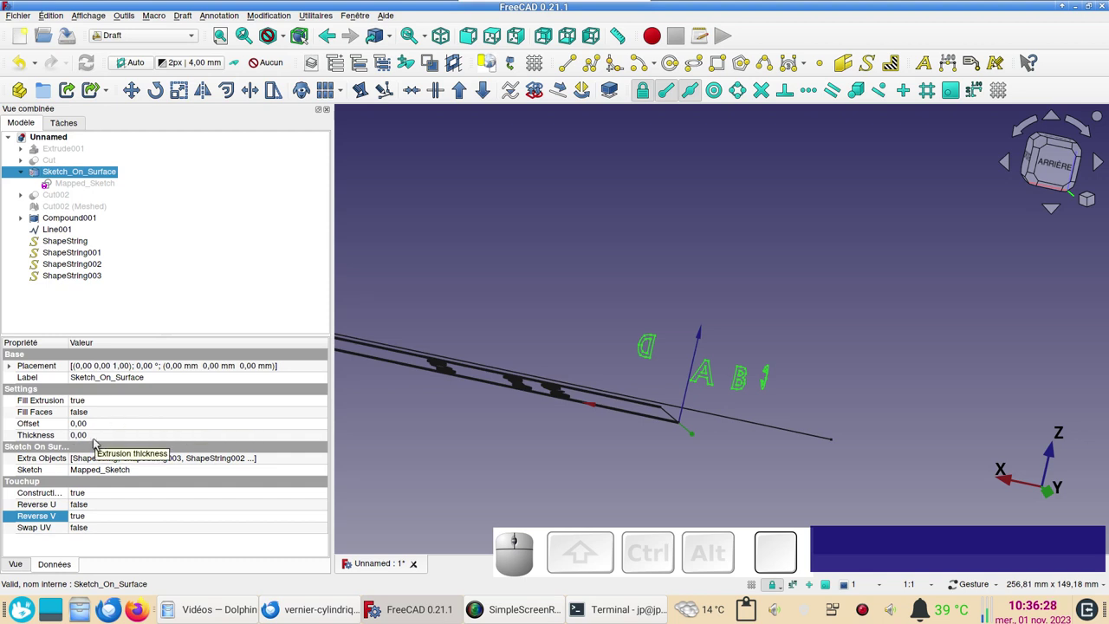
left_click(102, 436)
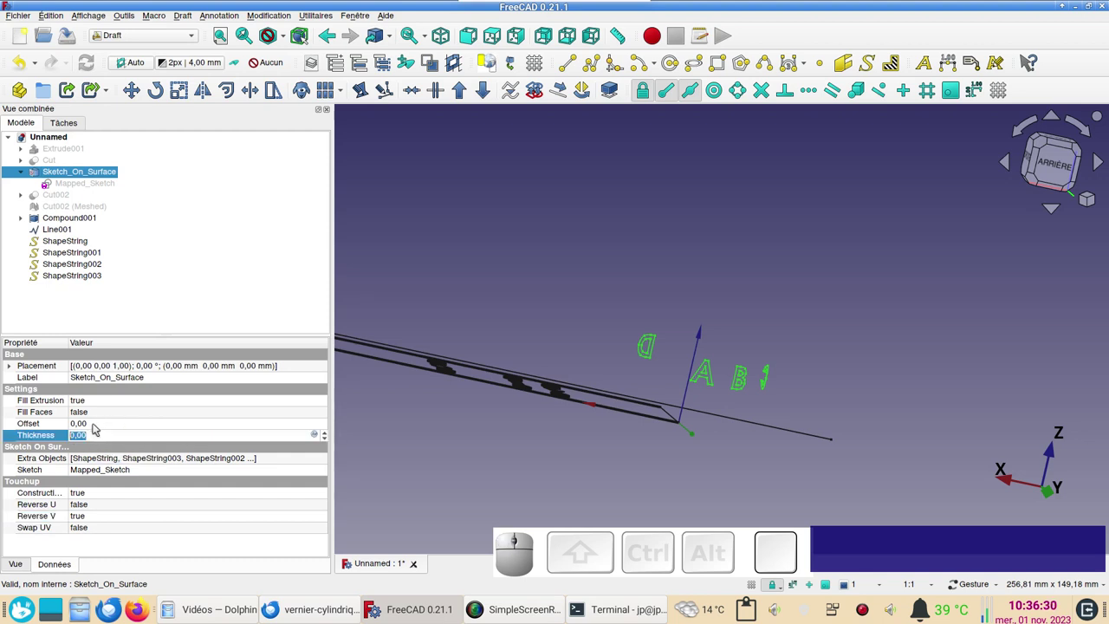
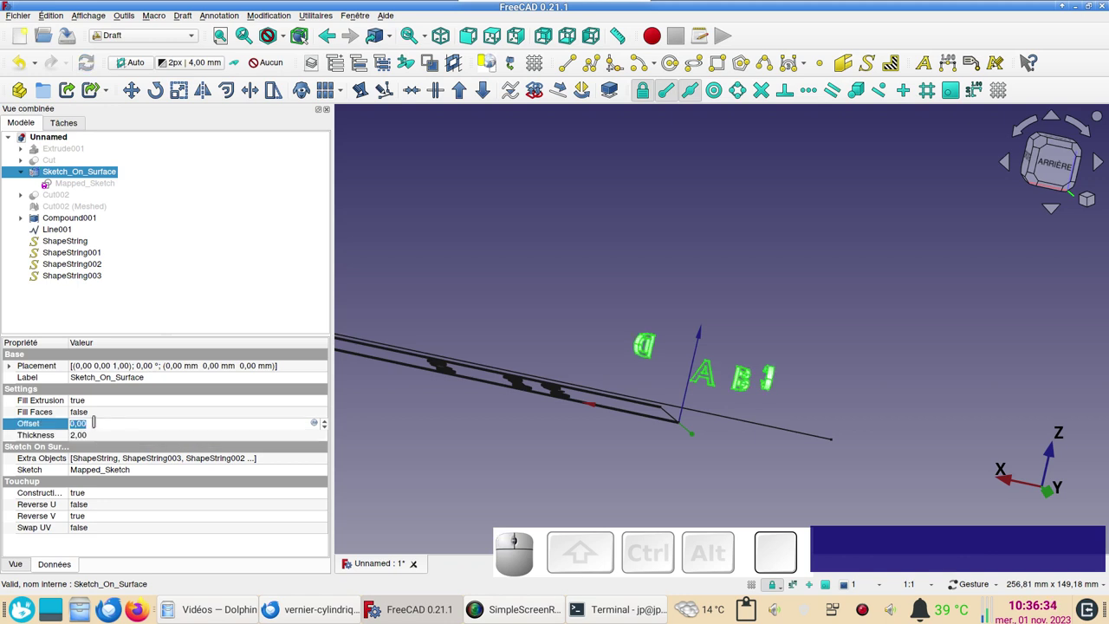
key("-")
key("KP_1")
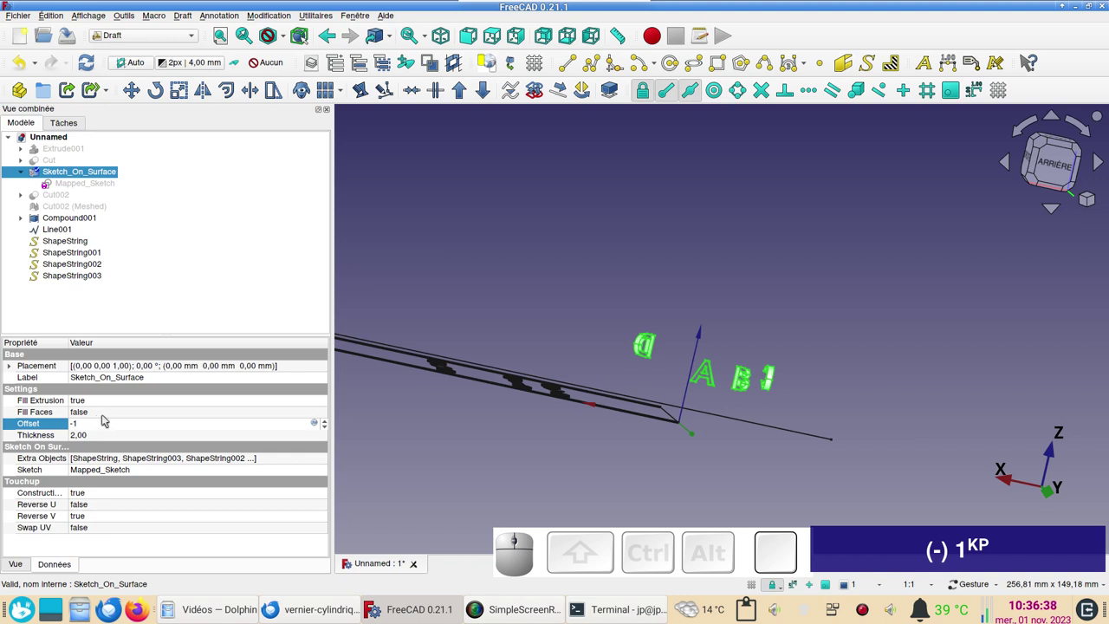
- Set Fill Faces to true so the wrapped letters have filled faces
left_click(117, 417)
left_click(117, 413)
left_click(108, 425)
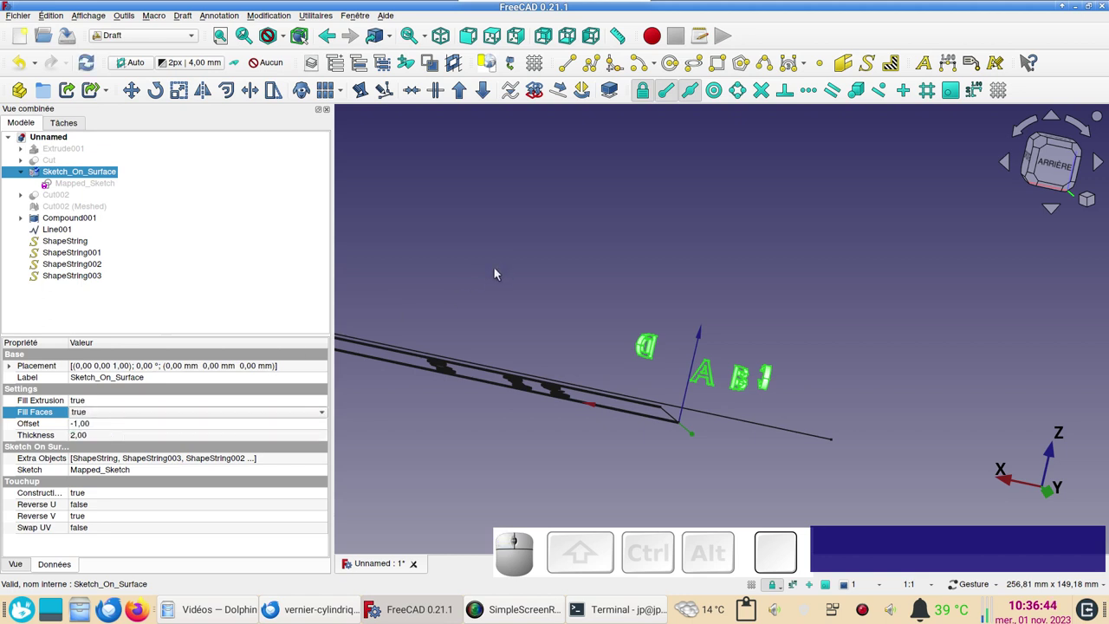
left_click(87, 59)
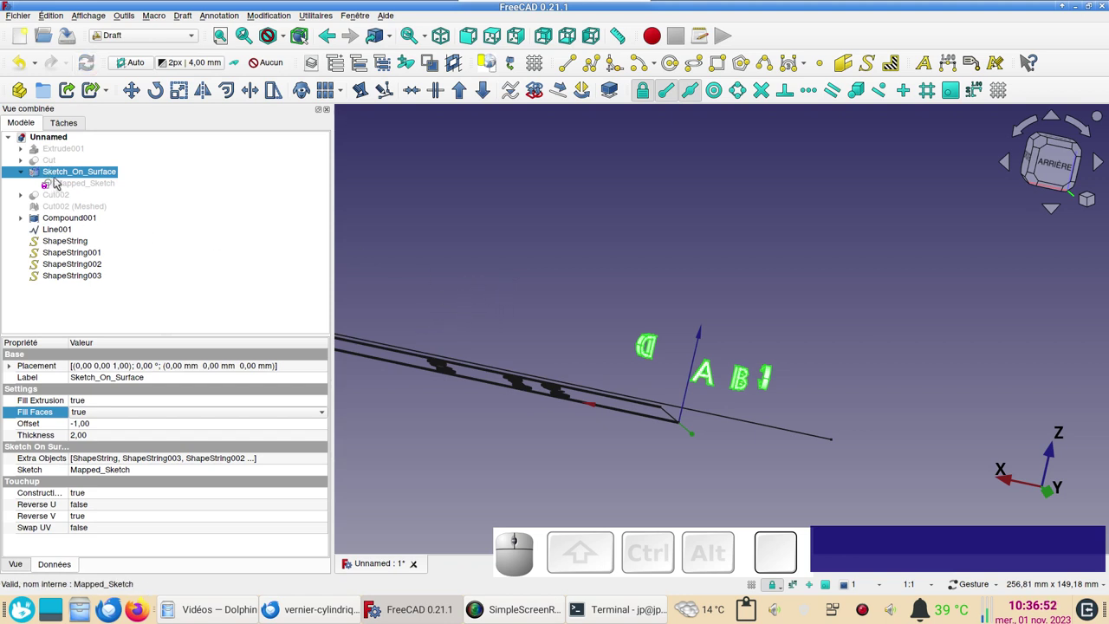
- Show the perforated Cut cylinder again and give it a light cyan shape colour
left_click(59, 164)
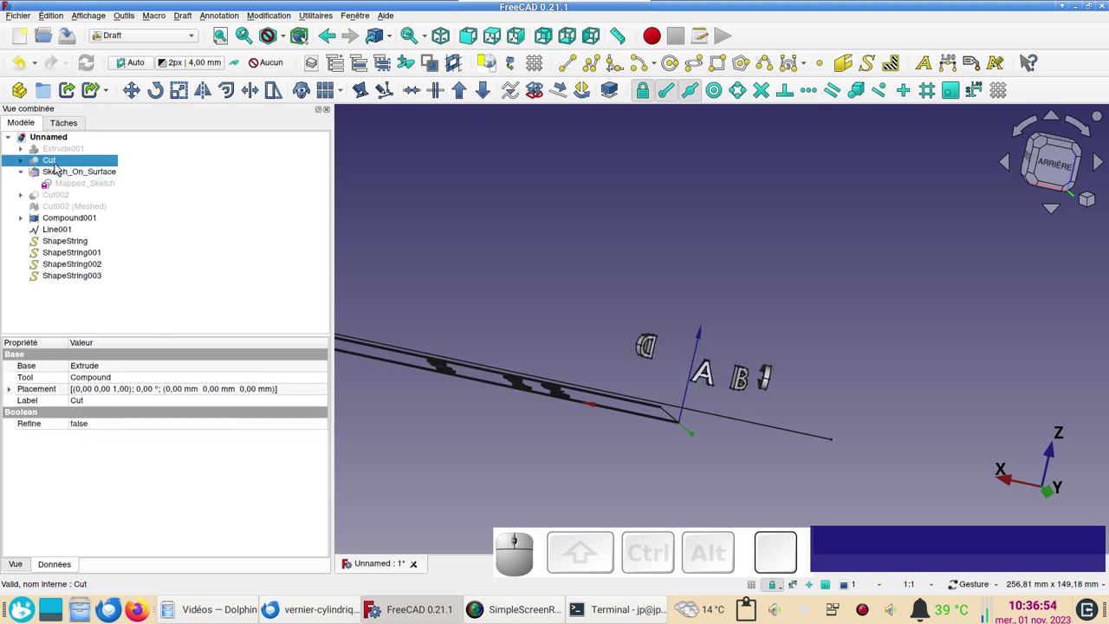
key("space")
left_click(455, 215)
left_click_drag(828, 326, 684, 367)
left_click_drag(908, 287, 717, 342)
left_click(720, 368)
key("ctrl+d")
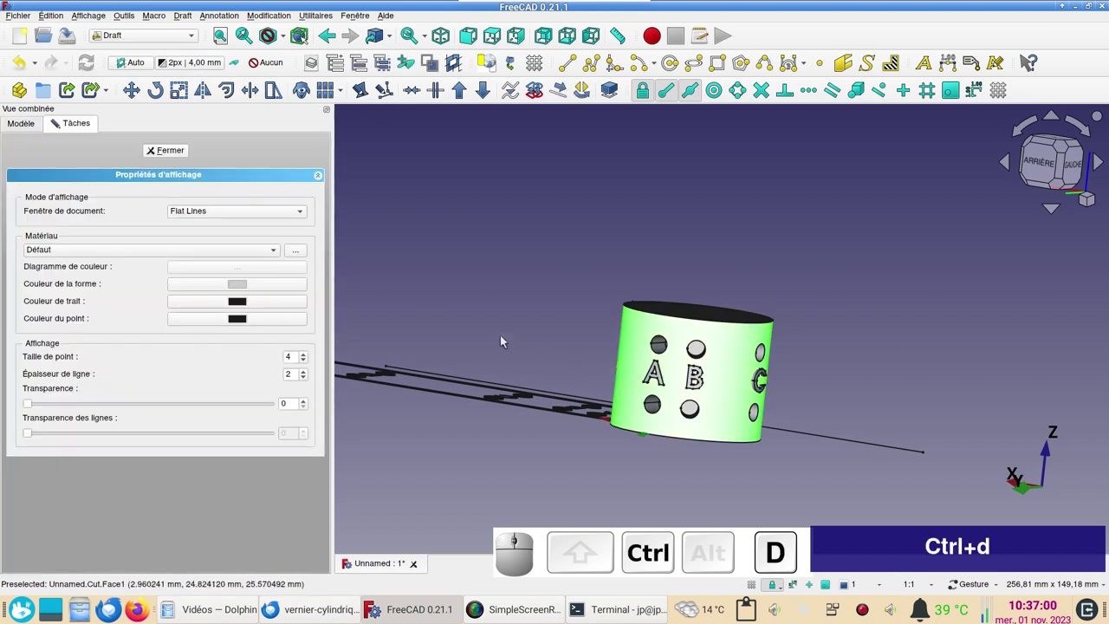
left_click(257, 288)
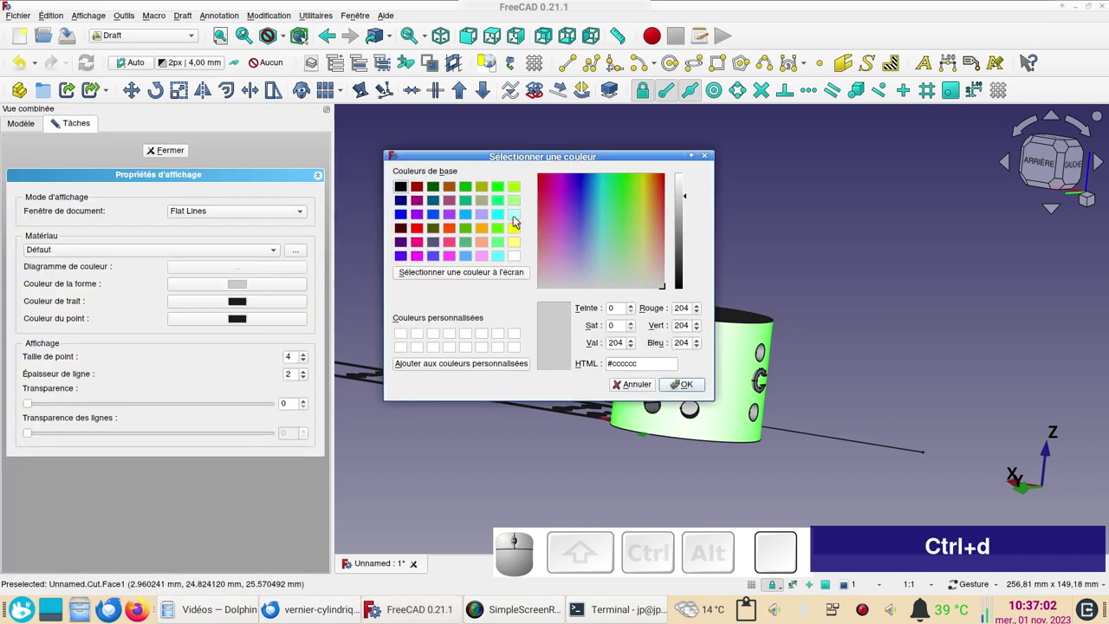
left_click(519, 219)
left_click(691, 388)
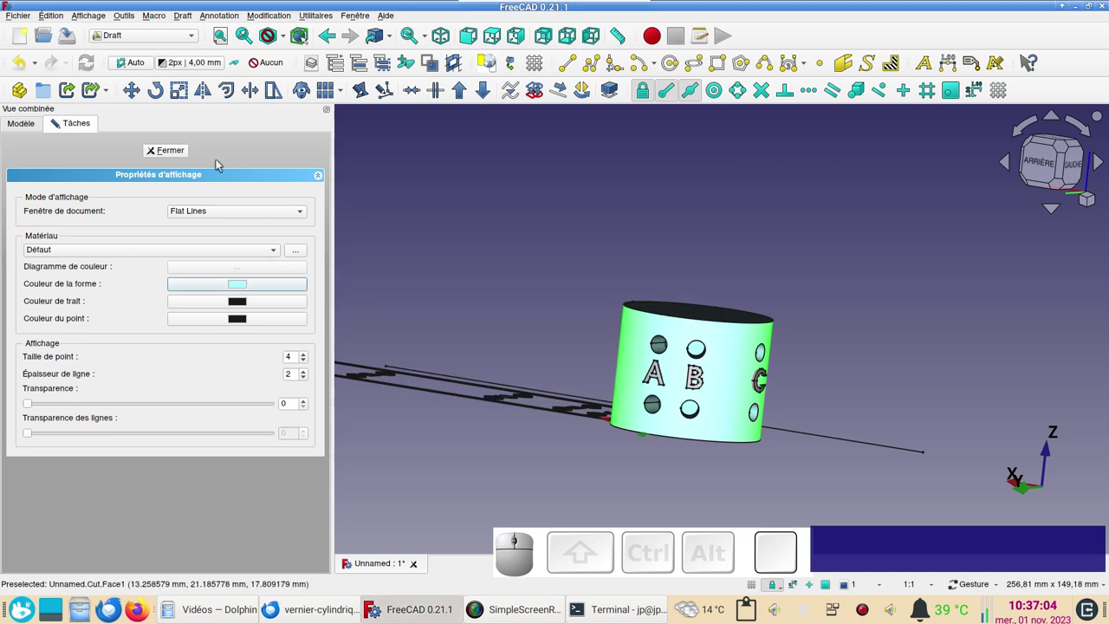
left_click(21, 127)
- Colour the Sketch_On_Surface letters purple in their display properties
left_click(79, 176)
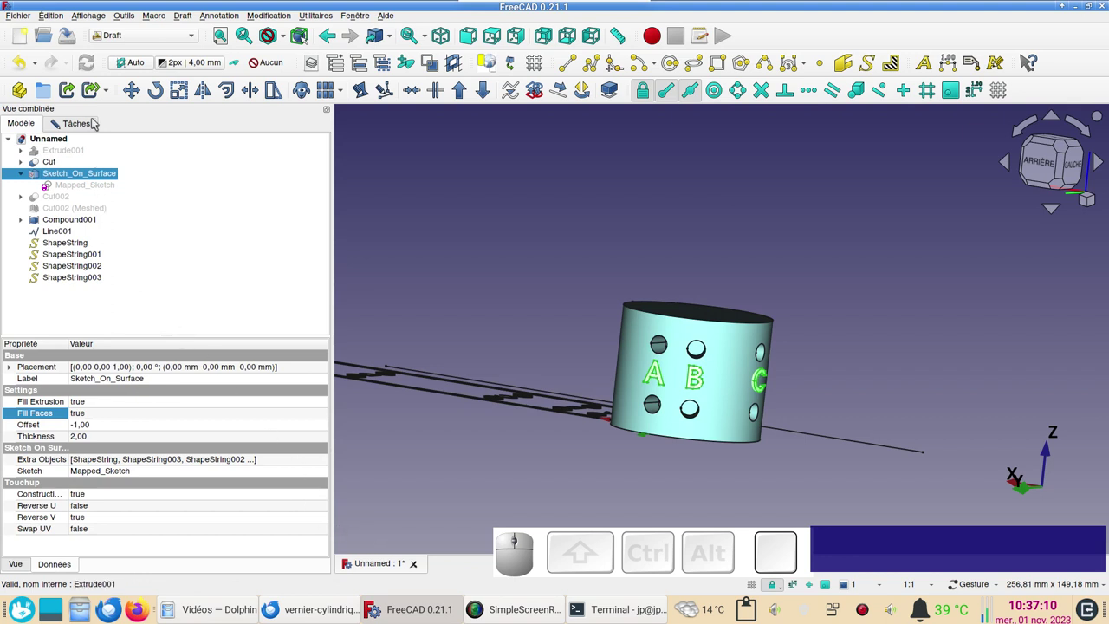
left_click(93, 122)
left_click(245, 283)
left_click(451, 213)
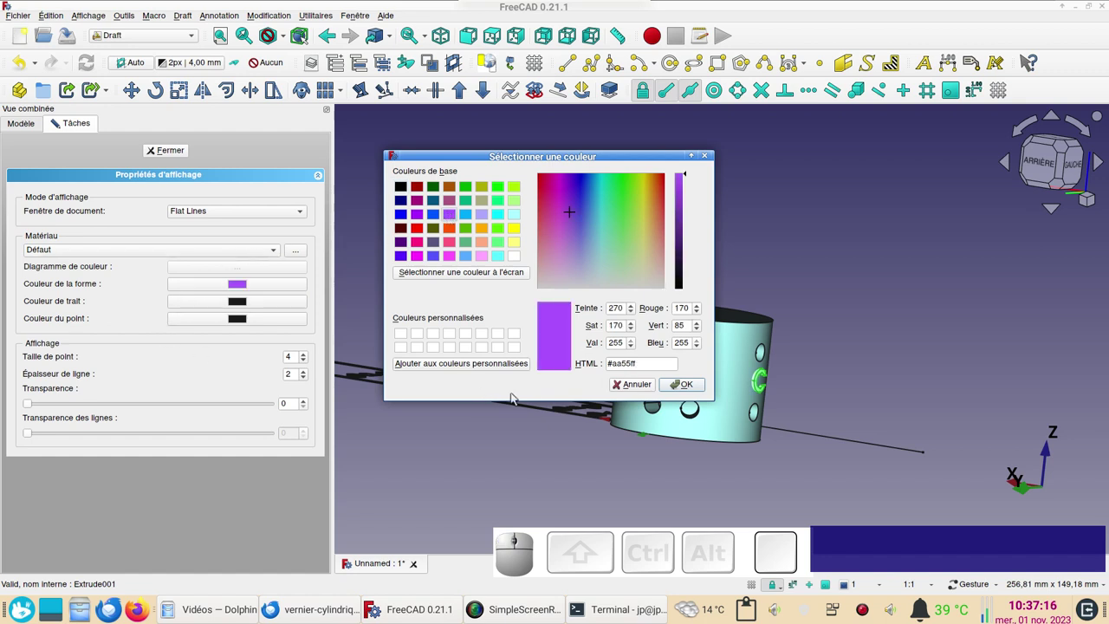
left_click_drag(683, 388, 684, 462)
left_click(729, 428)
- Make the Cut cylinder 20% transparent so the letters show through the shell
left_click(104, 405)
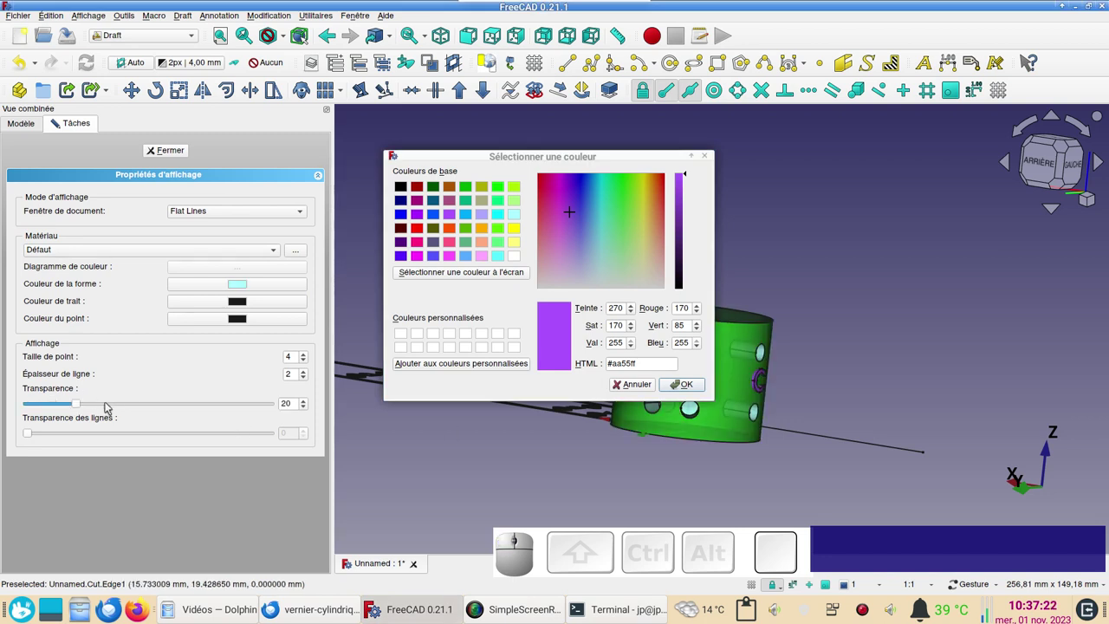
left_click(111, 406)
left_click(171, 148)
left_click(553, 296)
left_click_drag(558, 271, 712, 384)
scroll("up", 3)
left_click_drag(836, 400, 807, 436)
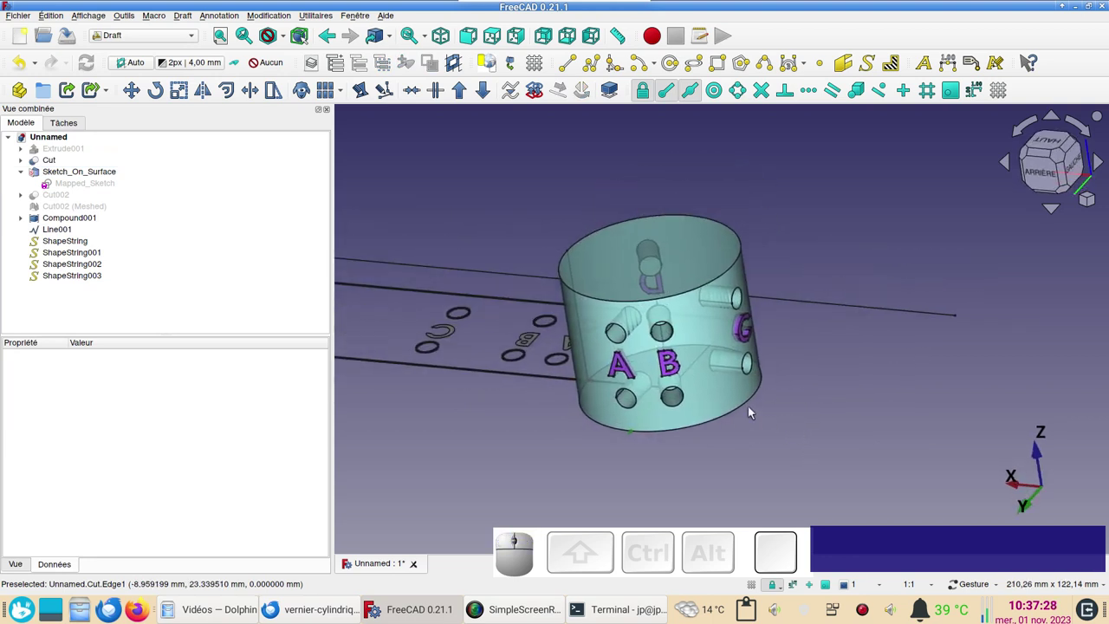
- Select the Cut cylinder and Sketch_On_Surface letters together
left_click(713, 362)
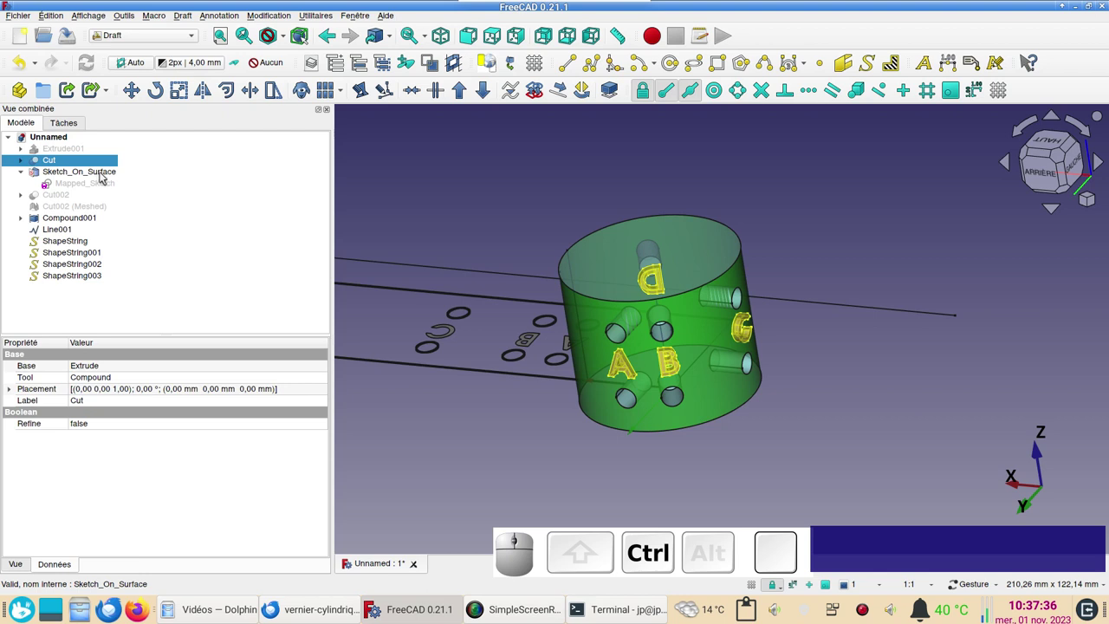
left_click(106, 175)
left_click(165, 46)
- In the Part workbench, Boolean-cut the letters into the cylinder as new Cut003
left_click(160, 40)
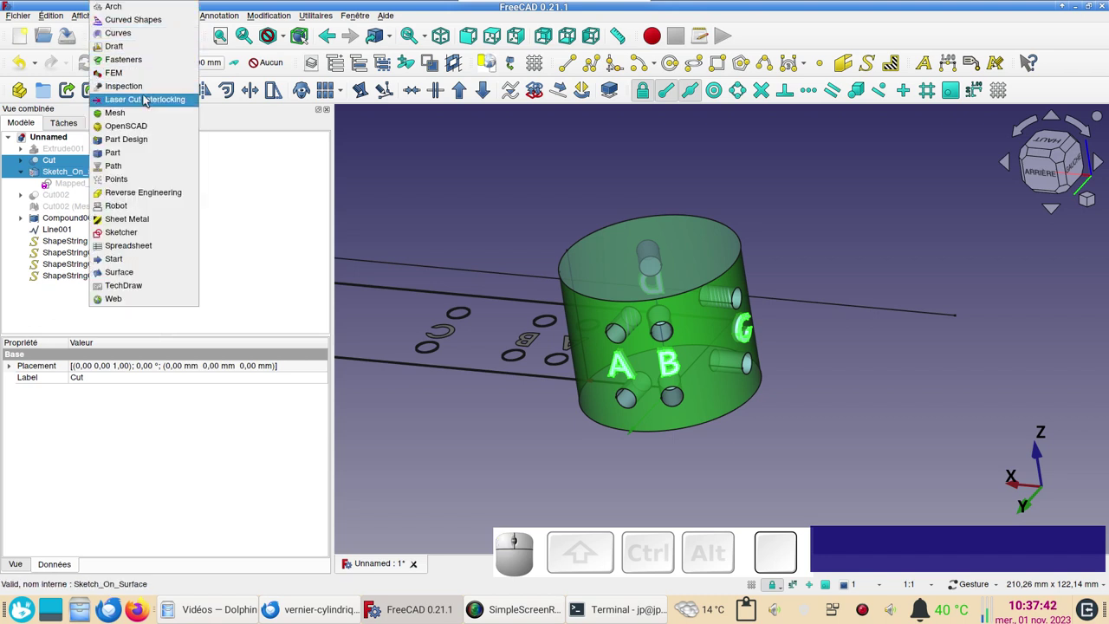
left_click(135, 154)
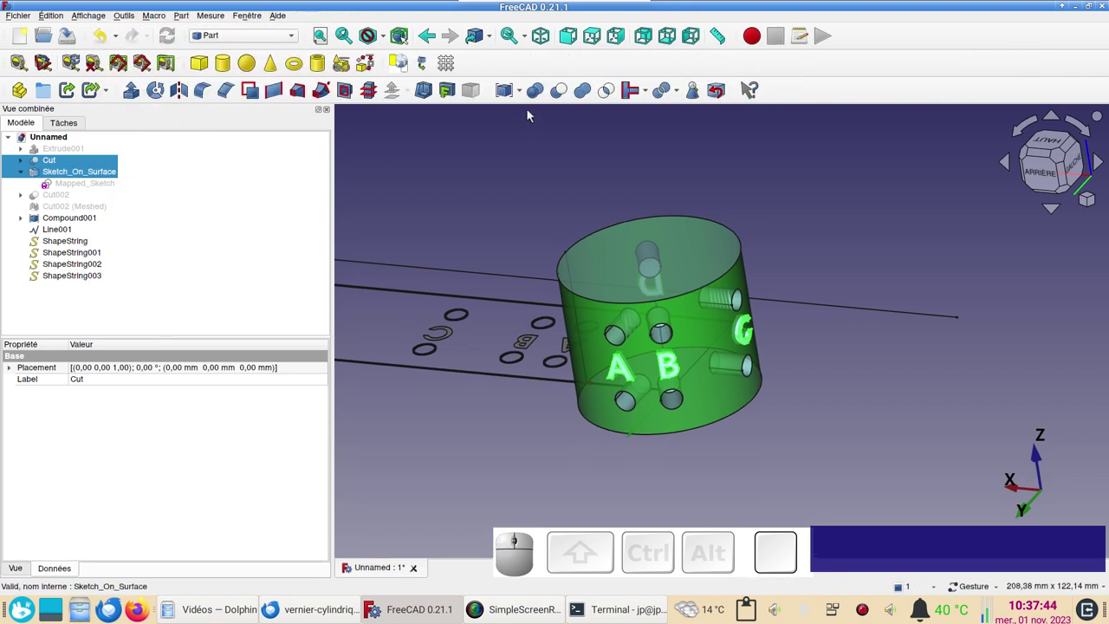
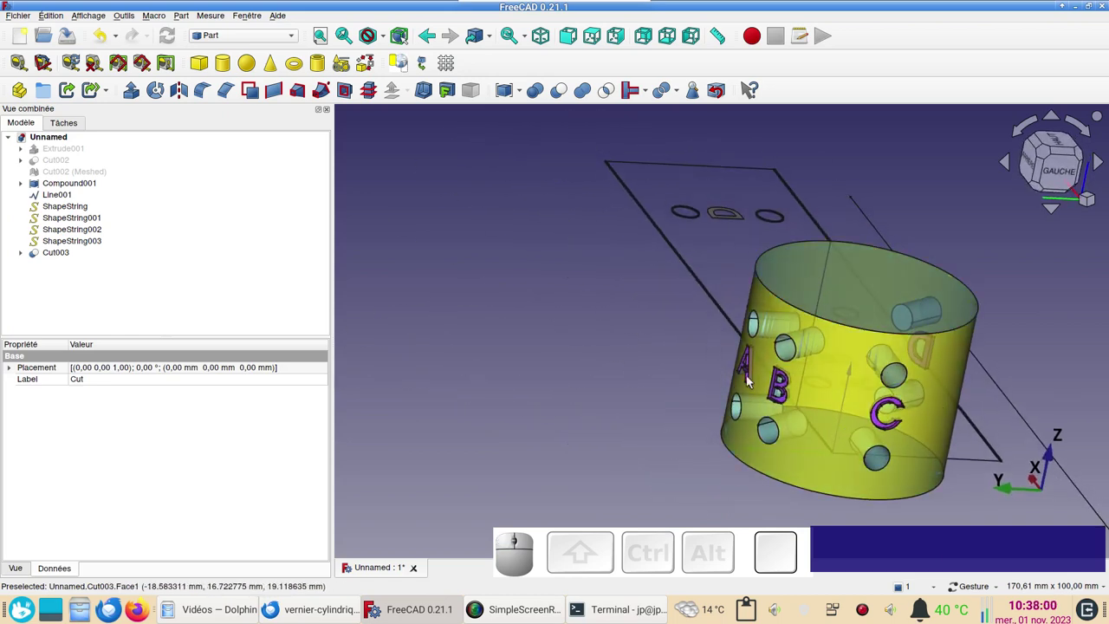
left_click_drag(987, 404, 974, 393)
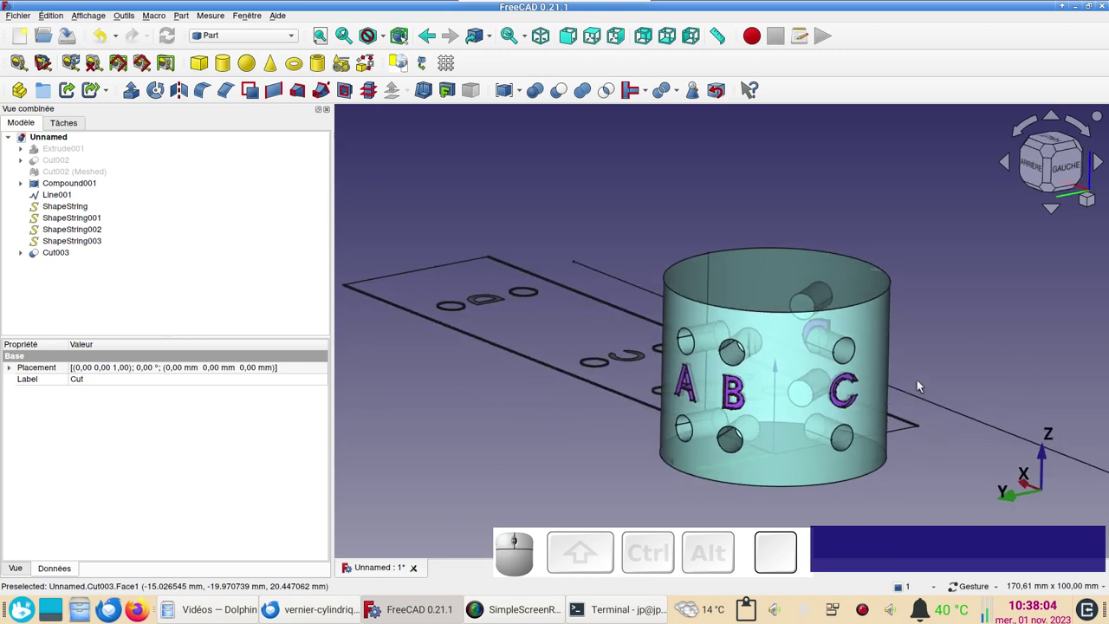
scroll("up", 3)
scroll("down", 3)
- Inspect the lettered Cut003 solid, then switch to the Curves workbench
left_click_drag(974, 411, 940, 421)
left_click_drag(936, 448, 879, 443)
scroll("up", 3)
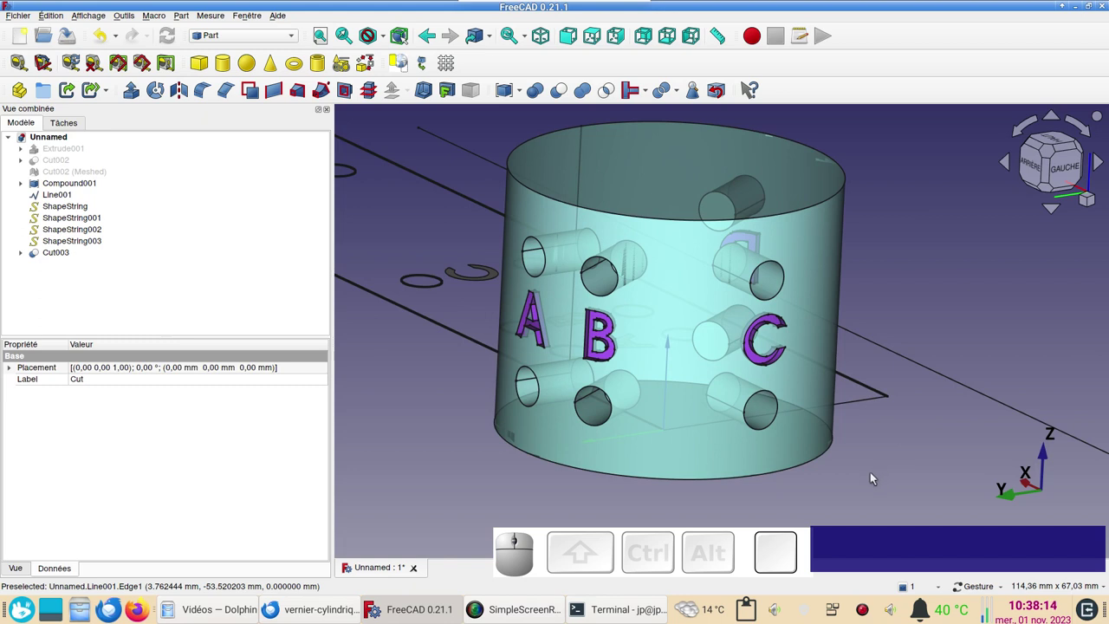
left_click_drag(895, 468, 964, 483)
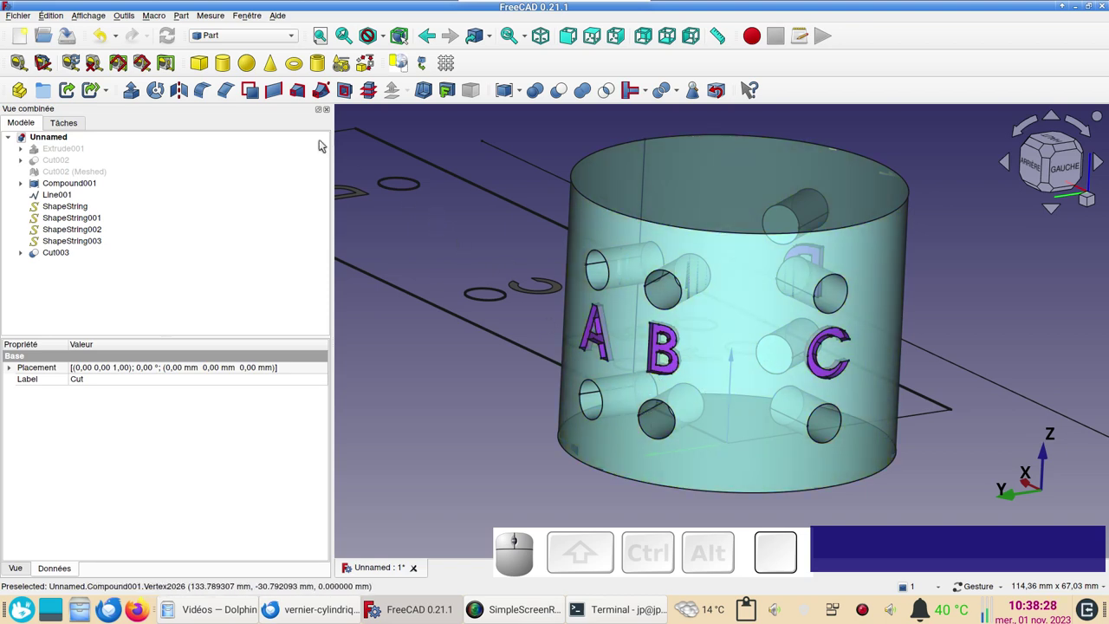
left_click(257, 37)
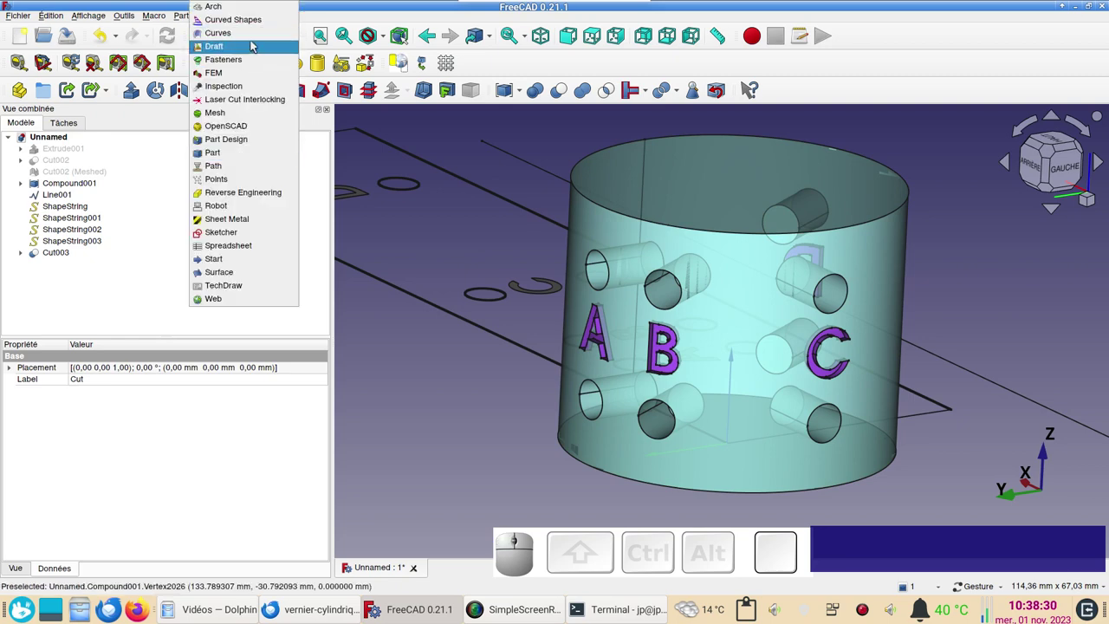
left_click(254, 36)
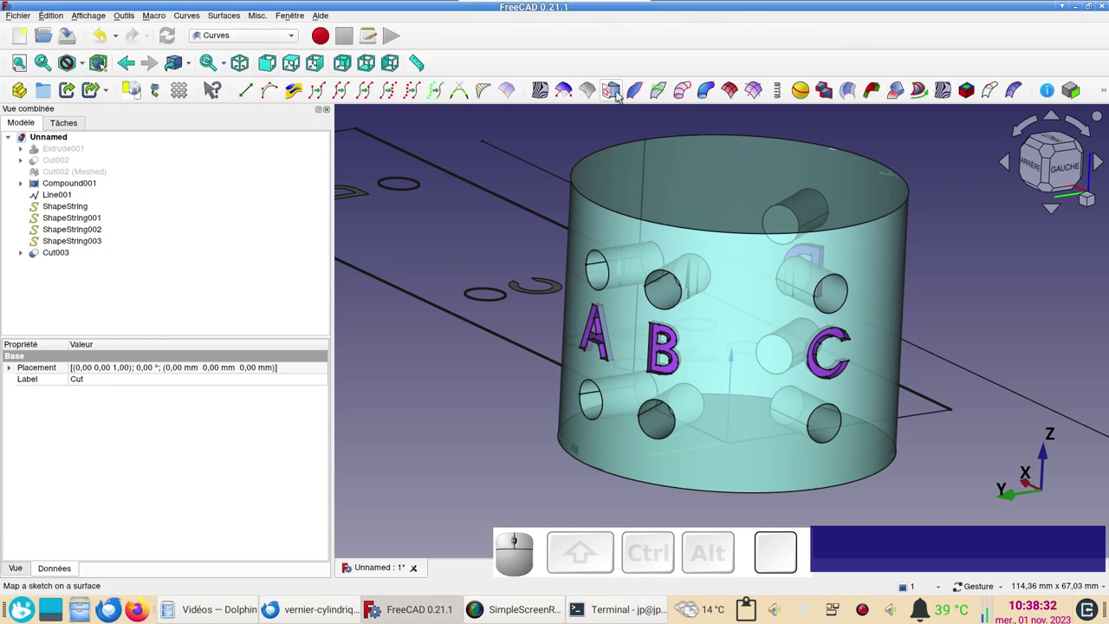